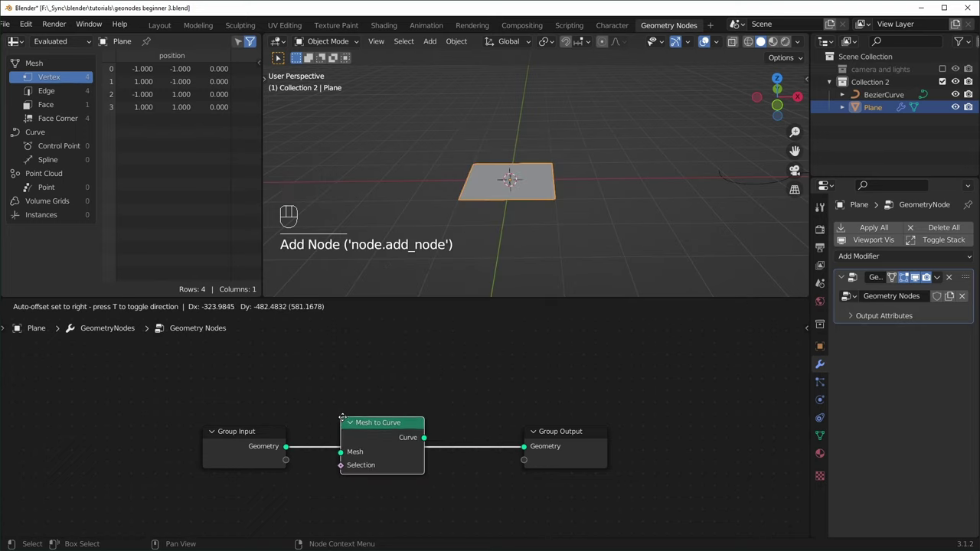
Drop Mesh to Curve onto the Group Input–Output link, shift Group Output right, and enter Edit Mode.
{"action": "left_click_drag", "start_coordinate": [522, 227], "coordinate": [582, 208]}
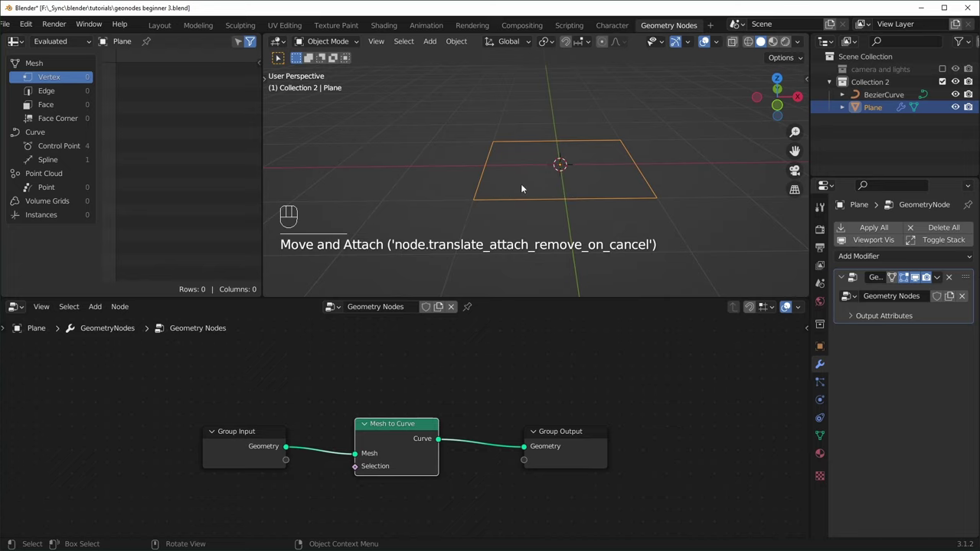
{"action": "left_click_drag", "start_coordinate": [587, 199], "coordinate": [577, 222]}
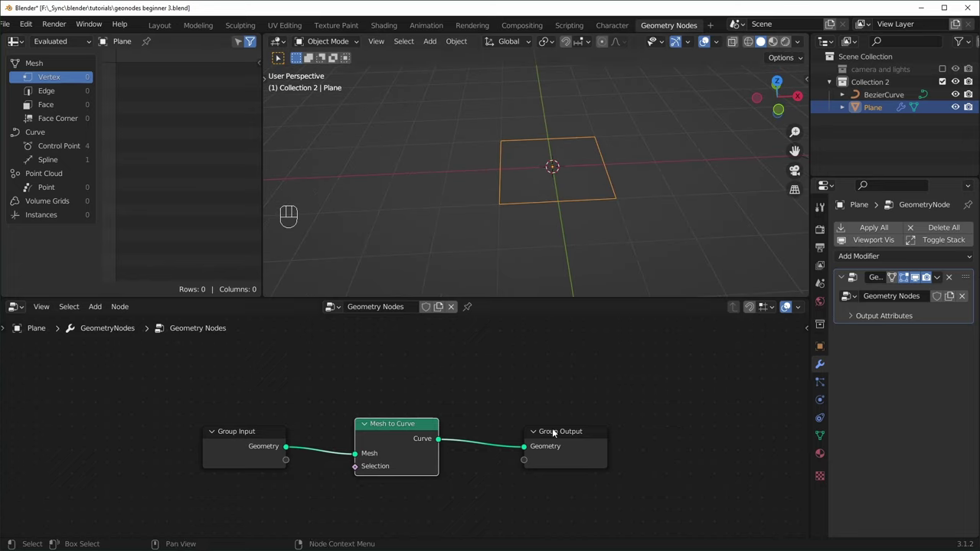
{"action": "key", "text": "shift+a"}
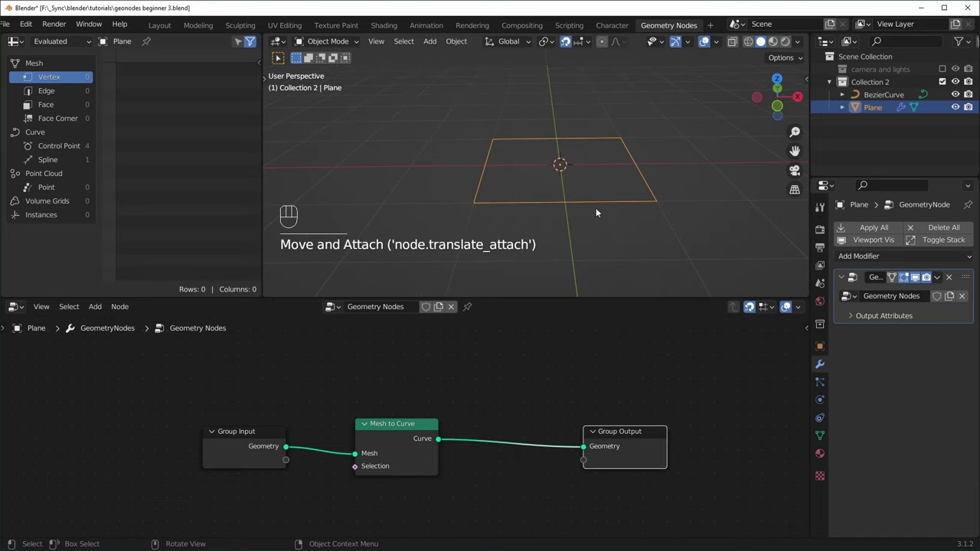
{"action": "key", "text": "Tab"}
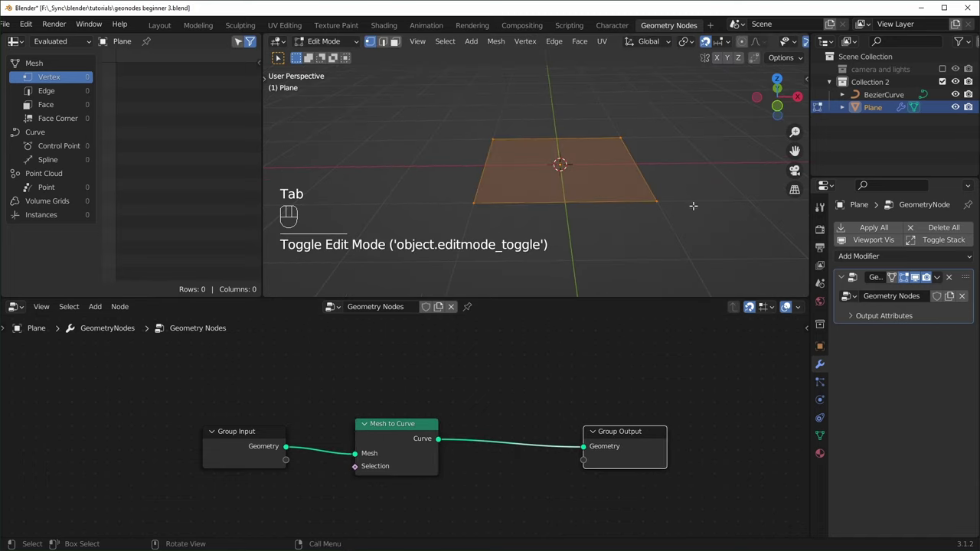
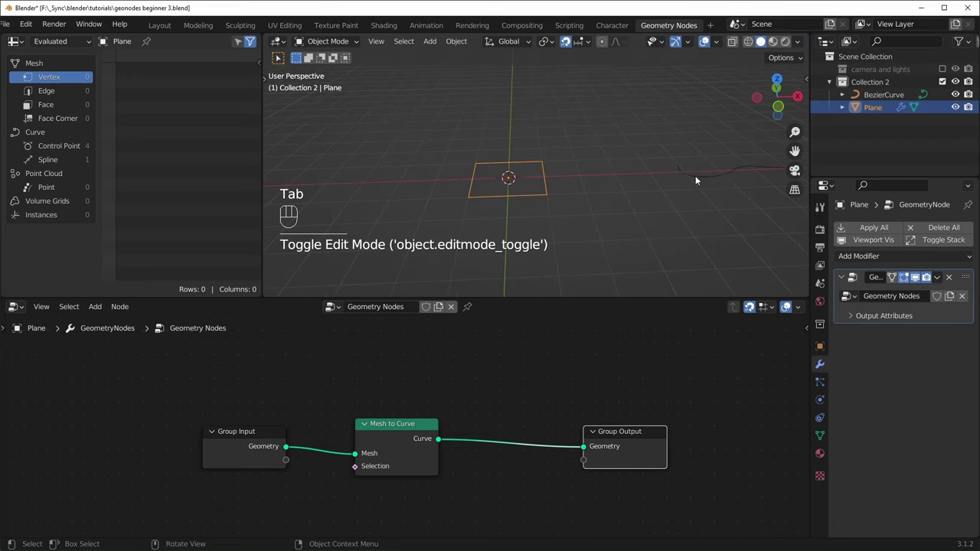
{"action": "left_click_drag", "start_coordinate": [701, 222], "coordinate": [526, 240]}
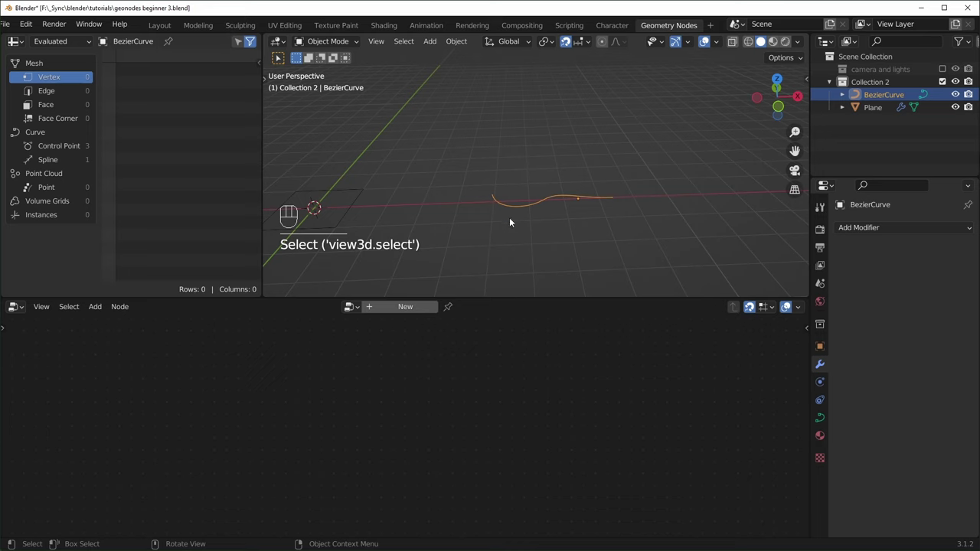
{"action": "left_click_drag", "start_coordinate": [469, 235], "coordinate": [680, 194]}
{"action": "key", "text": "shift+a"}
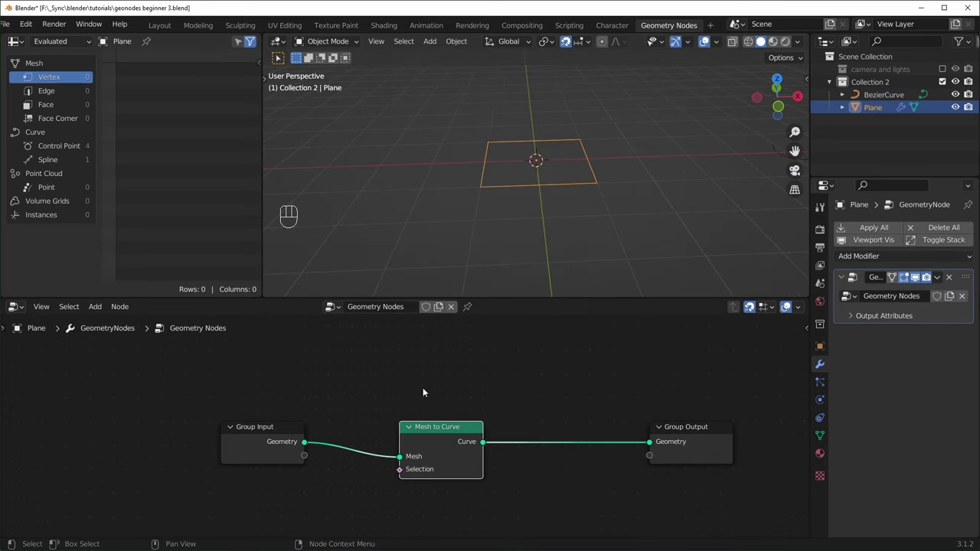
Dismiss the add-node list and select the Group Input node to start reworking the tree.
{"action": "key", "text": "shift+a"}
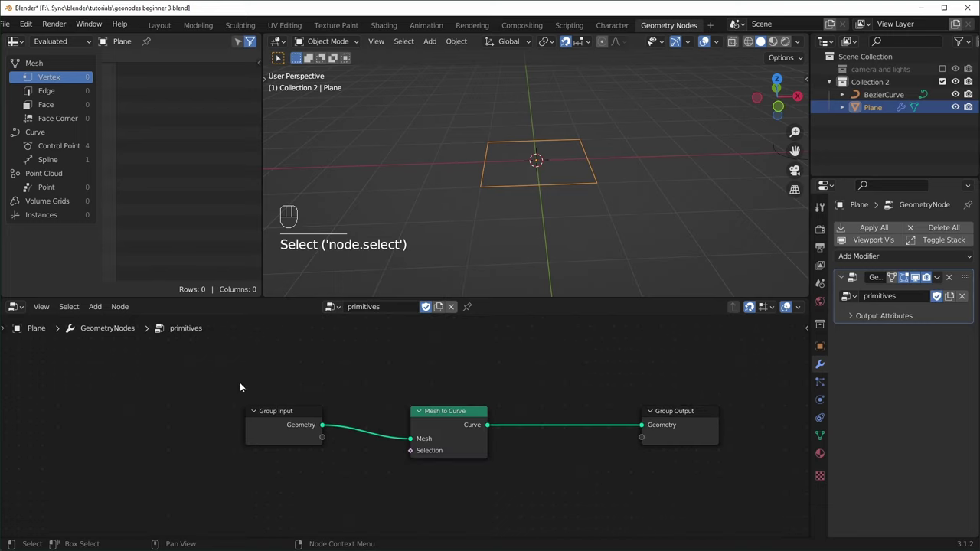
{"action": "left_click", "coordinate": [213, 372]}
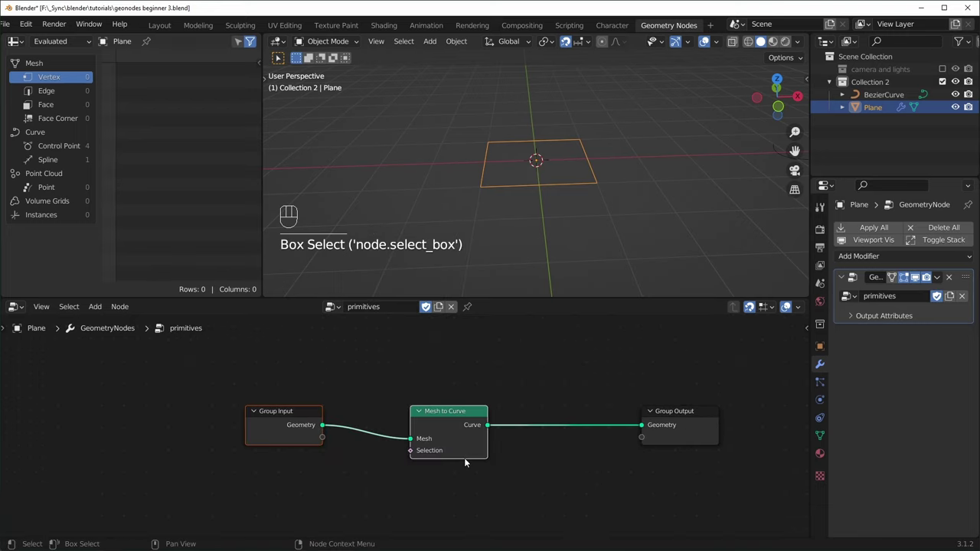
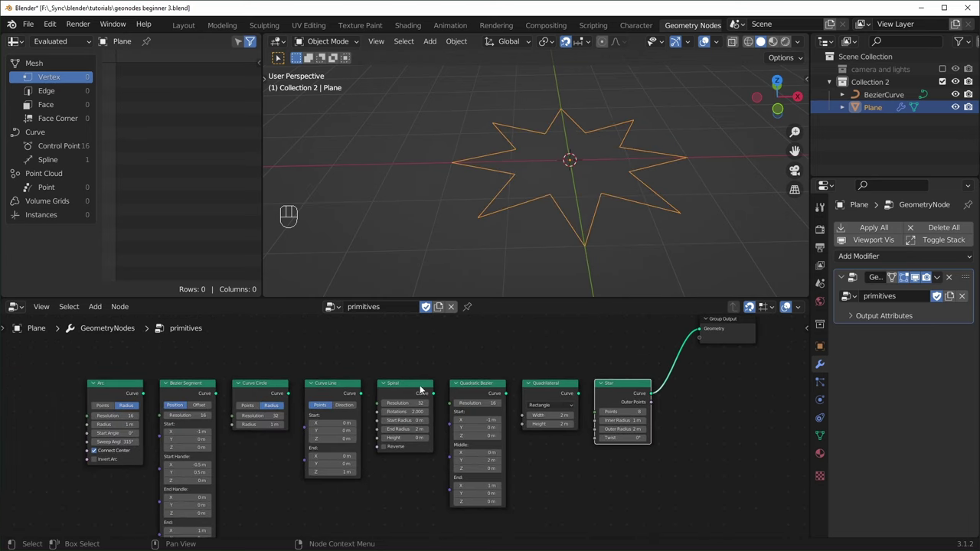
Add a Join Geometry node merging the Quadrilateral and Star into the output, then save the file.
{"action": "middle_click", "coordinate": [559, 429]}
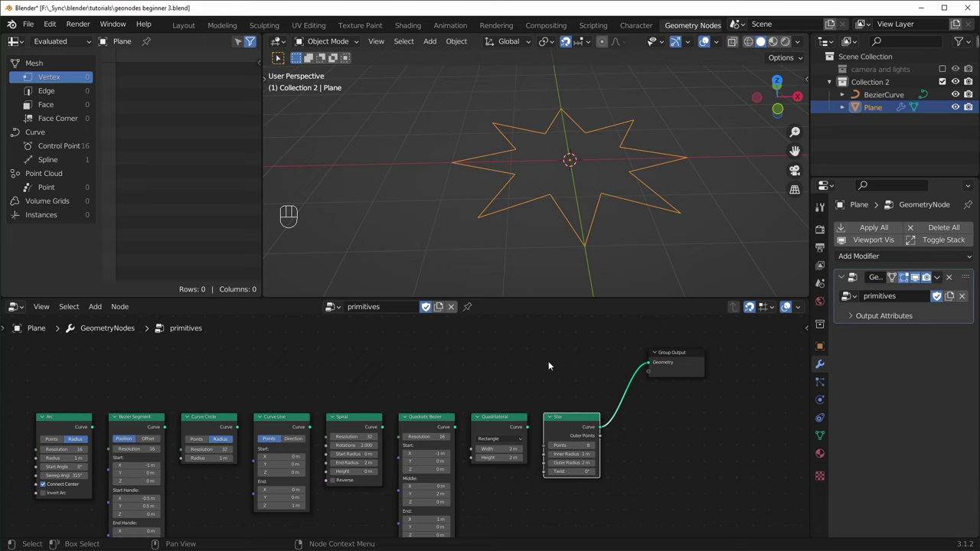
{"action": "key", "text": "shift+a"}
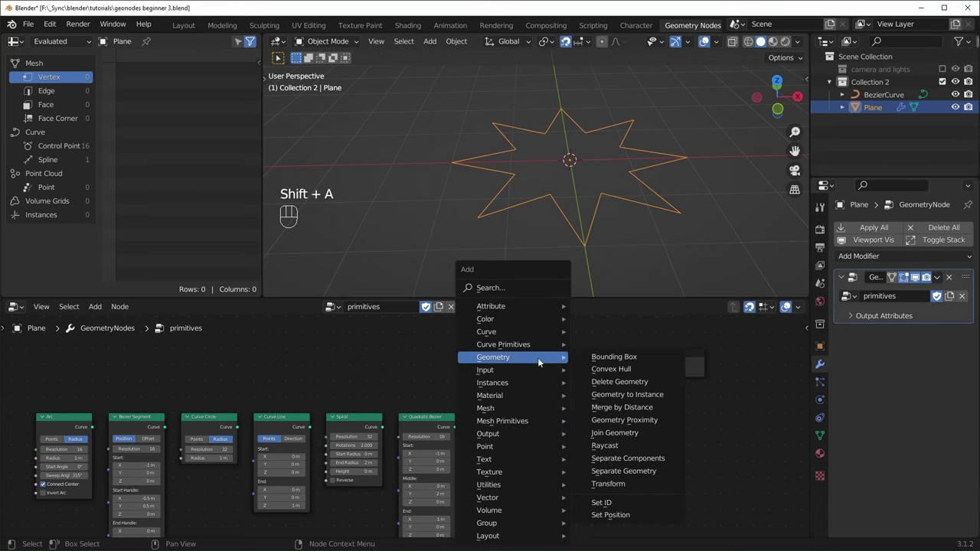
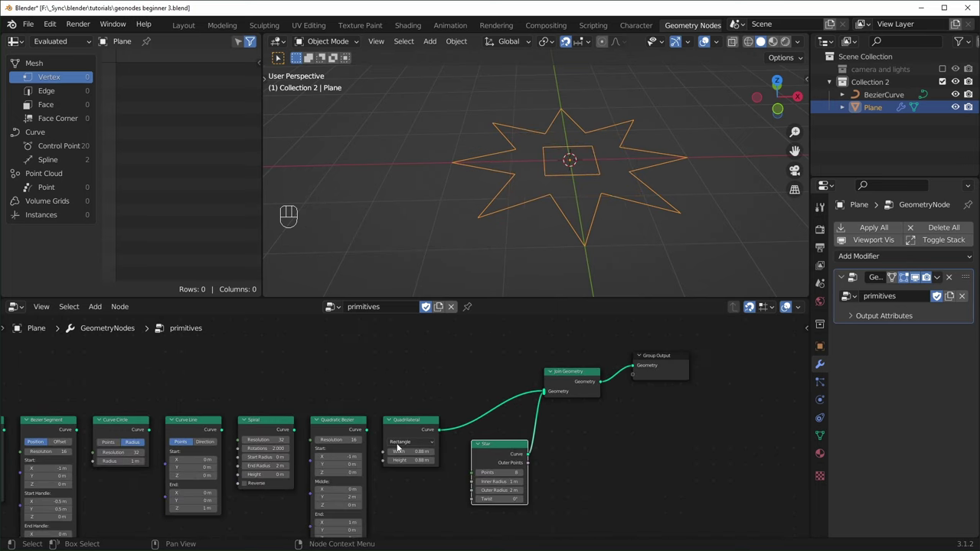
{"action": "key", "text": "ctrl+s"}
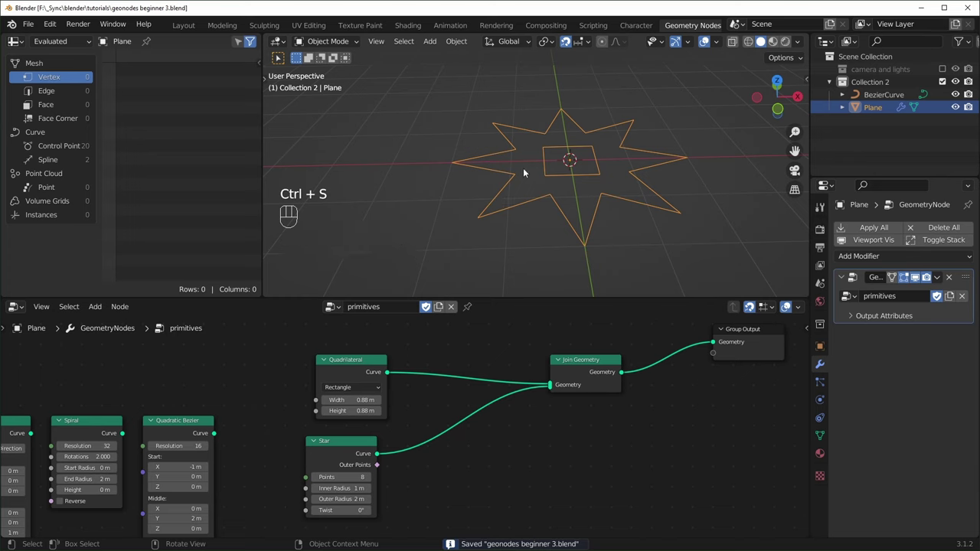
Add a Fill Curve node and place it between Join Geometry and the Group Output.
{"action": "key", "text": "shift+a"}
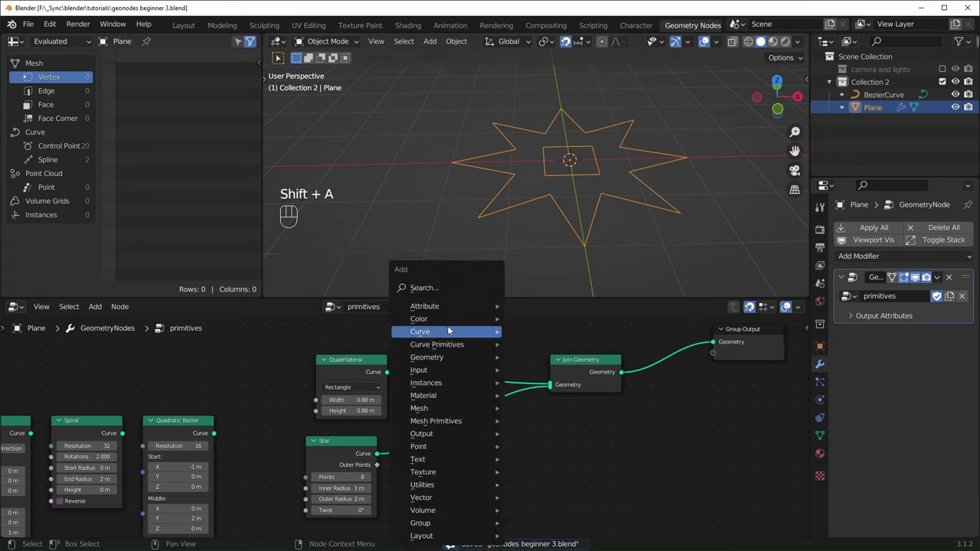
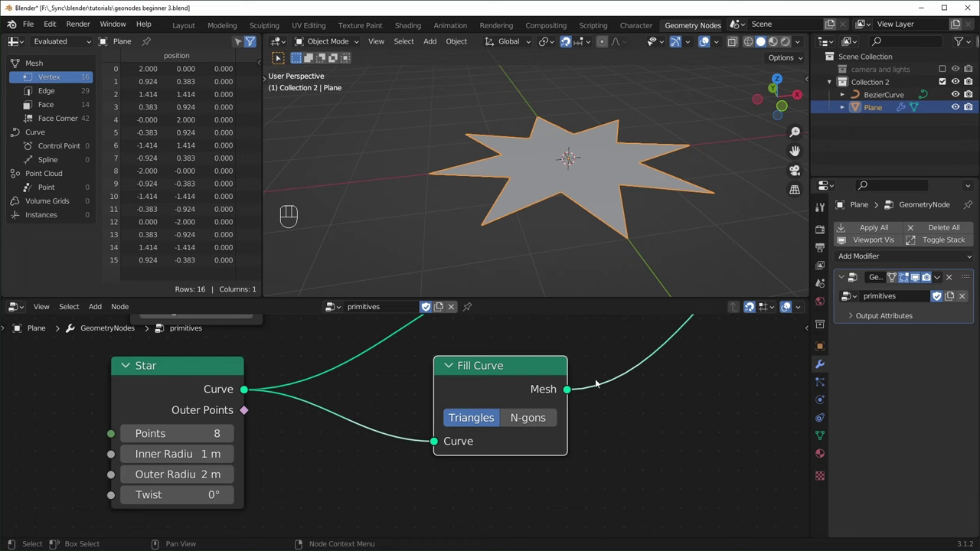
{"action": "left_click", "coordinate": [524, 379]}
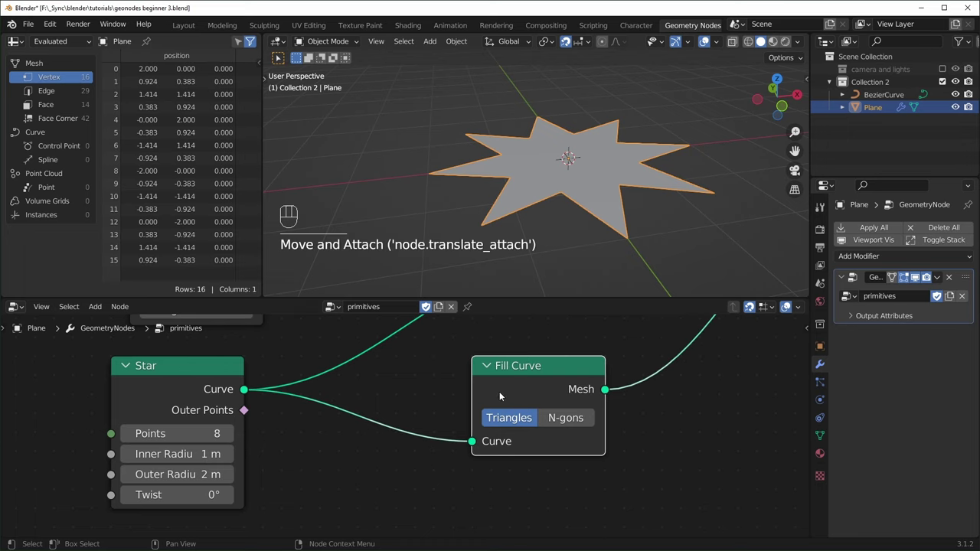
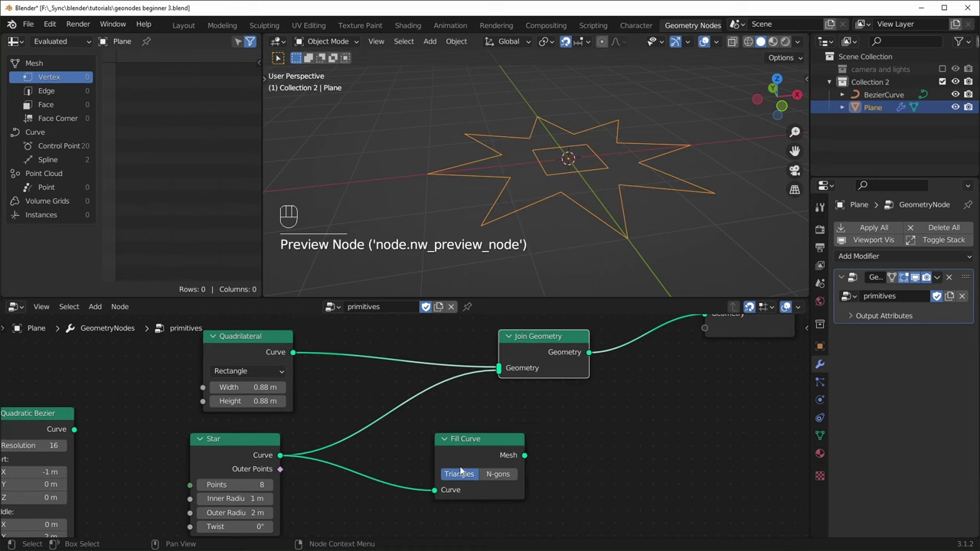
{"action": "left_click", "coordinate": [484, 451]}
{"action": "middle_click", "coordinate": [581, 465]}
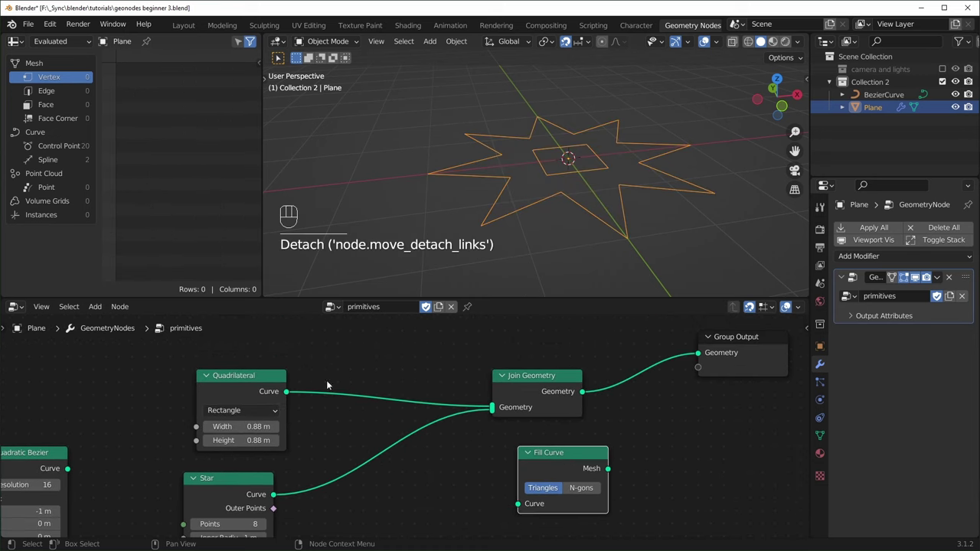
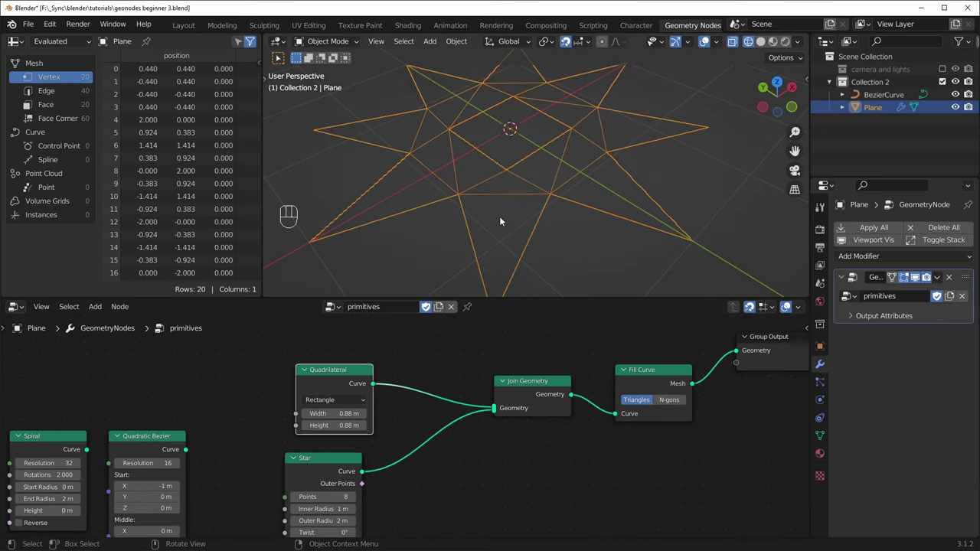
{"action": "left_click_drag", "start_coordinate": [565, 183], "coordinate": [528, 190]}
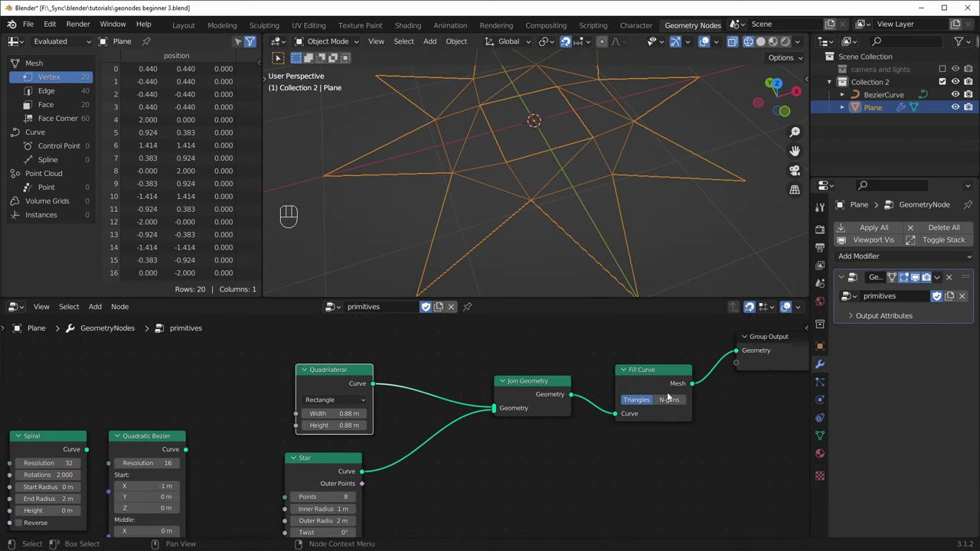
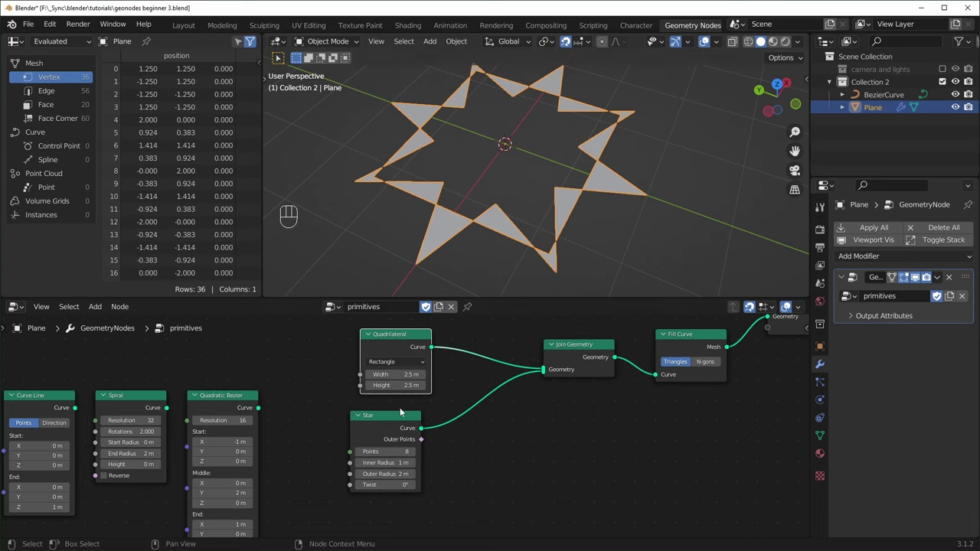
Duplicate the Star node and adjust the Fillet Curve Count value on the rounded star.
{"action": "left_click", "coordinate": [392, 422]}
{"action": "key", "text": "shift+d"}
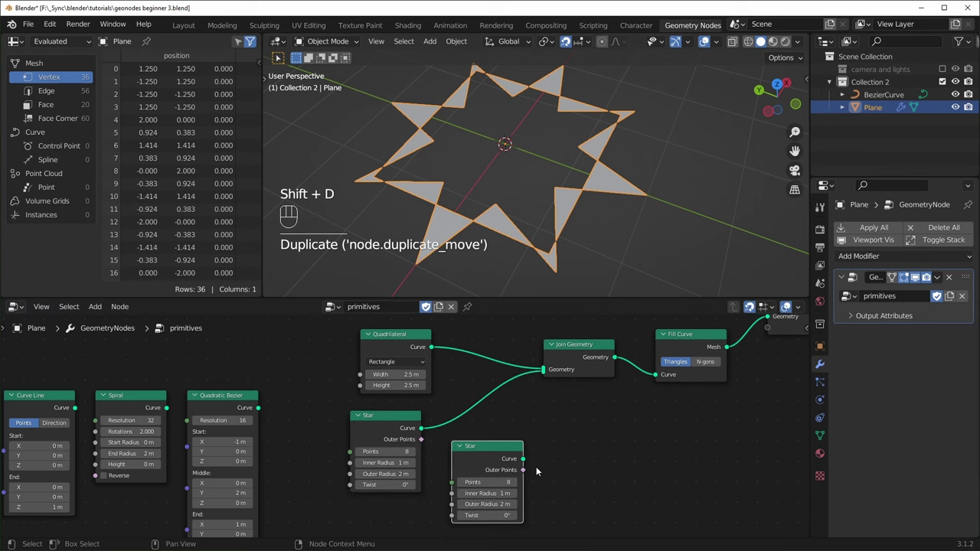
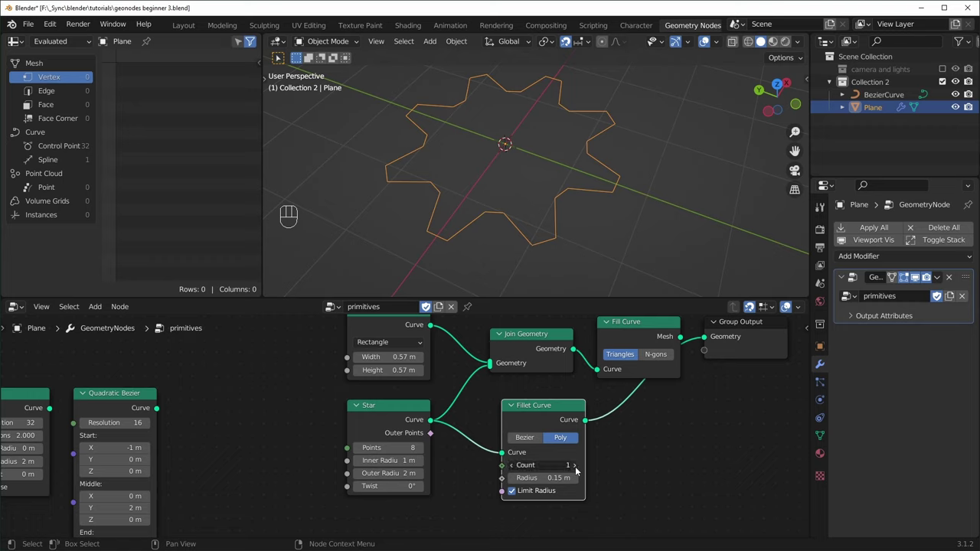
{"action": "double_click", "coordinate": [580, 470]}
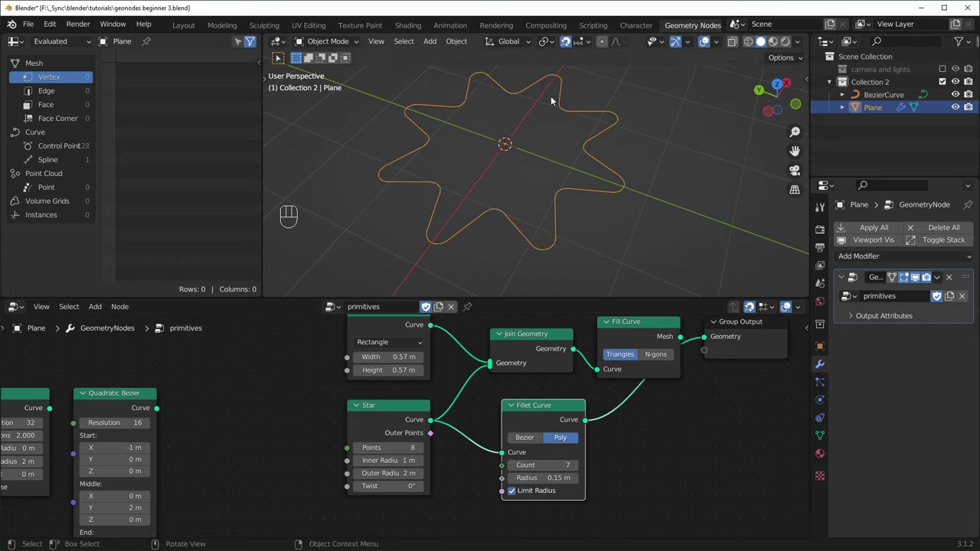
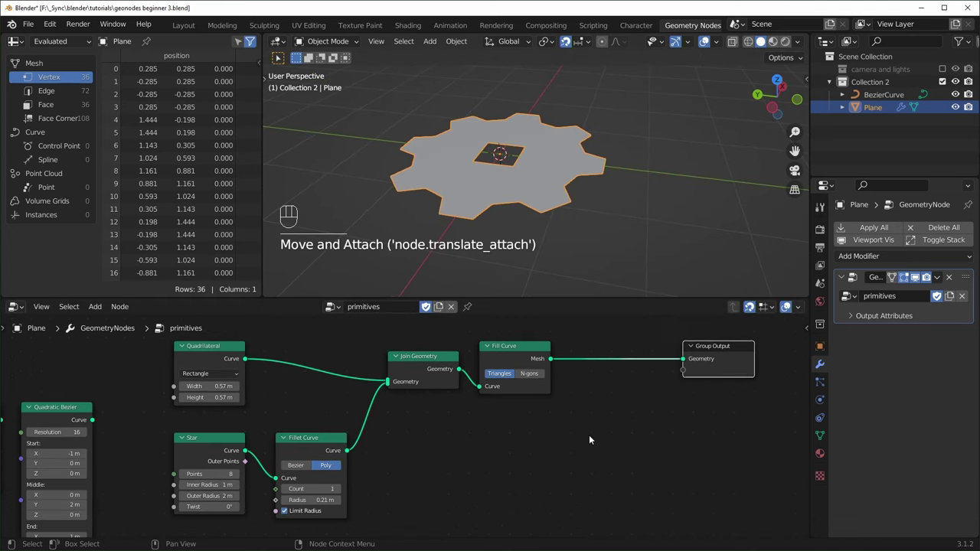
Search for an Extrude Mesh node to insert after Fill Curve.
{"action": "middle_click", "coordinate": [598, 460]}
{"action": "key", "text": "shift+a"}
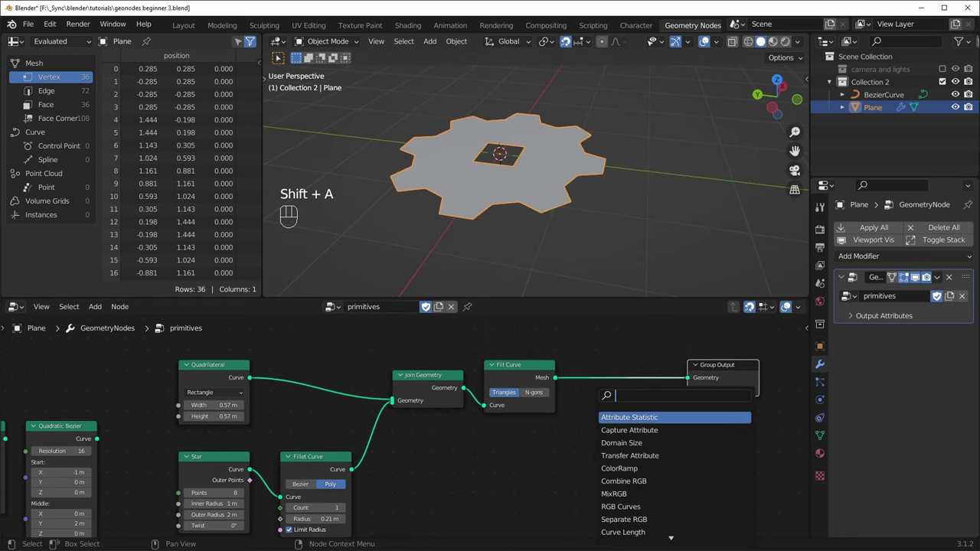
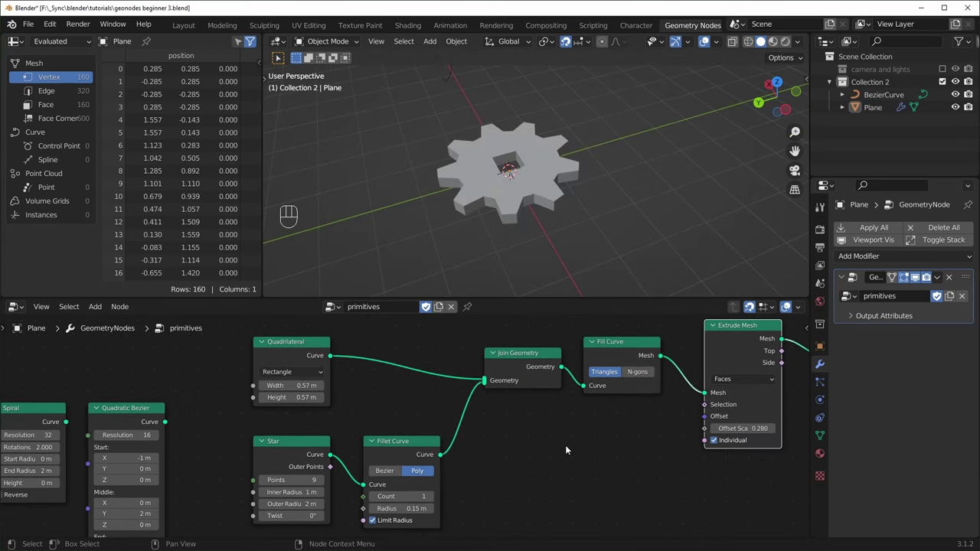
Box-select and remove the old nodes, then wire the Curve Line's Curve socket into Group Output Geometry.
{"action": "middle_click", "coordinate": [570, 447]}
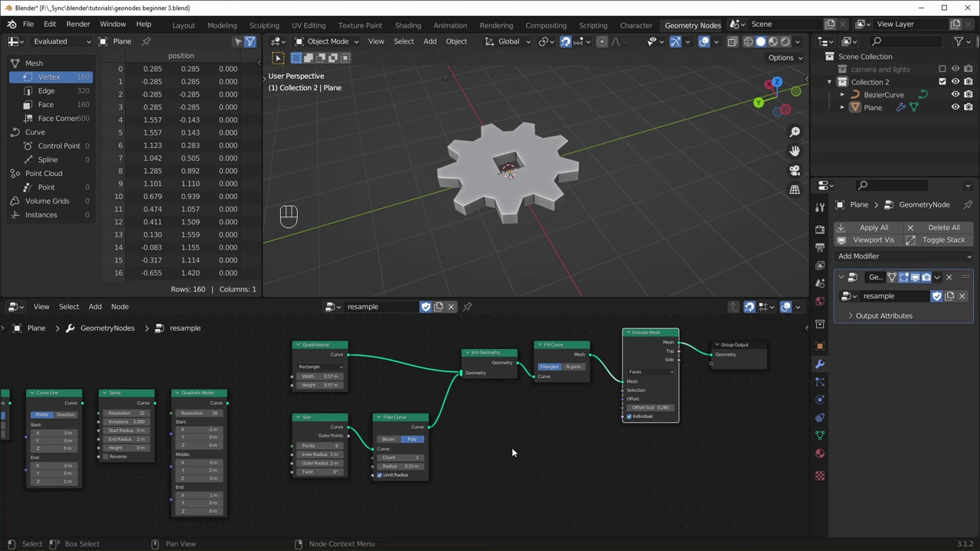
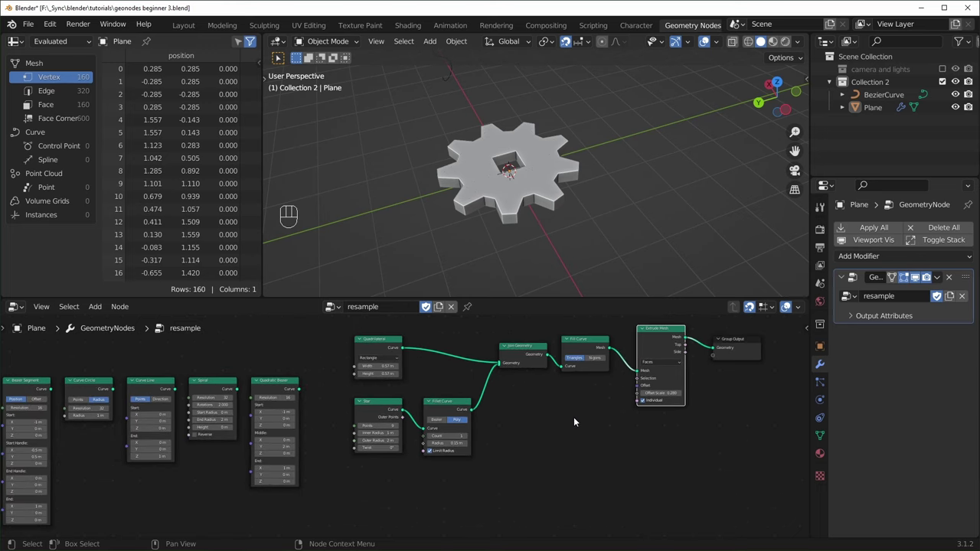
{"action": "left_click_drag", "start_coordinate": [689, 329], "coordinate": [356, 462]}
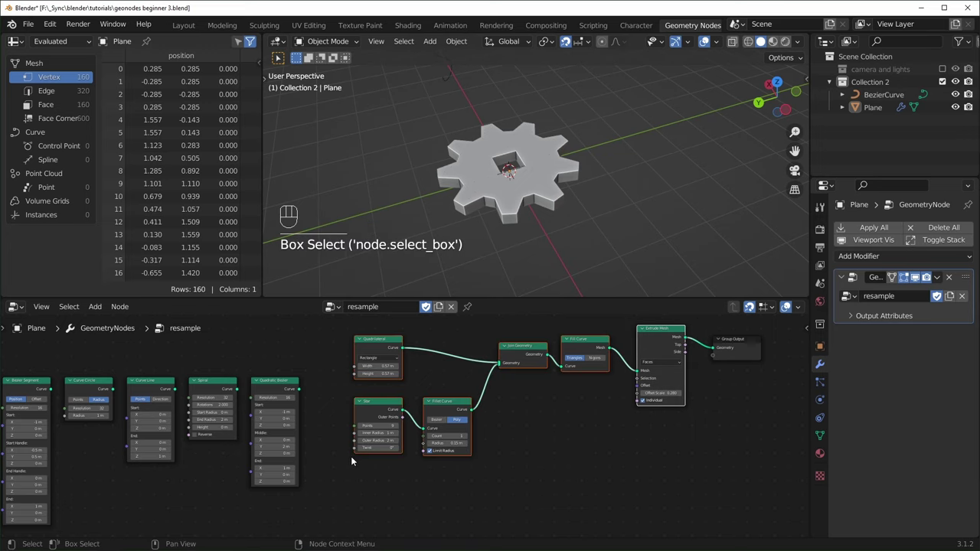
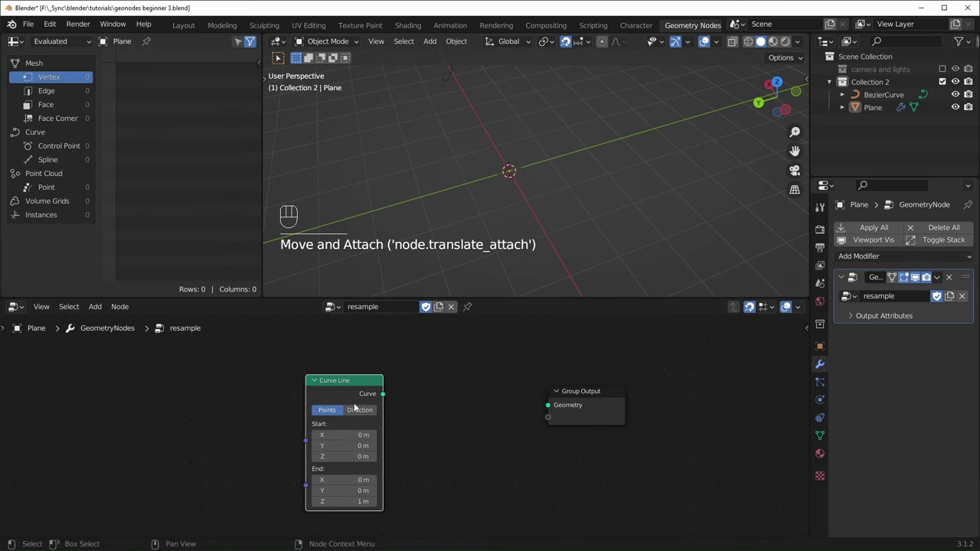
{"action": "left_click_drag", "start_coordinate": [443, 354], "coordinate": [550, 409]}
{"action": "middle_click", "coordinate": [569, 214]}
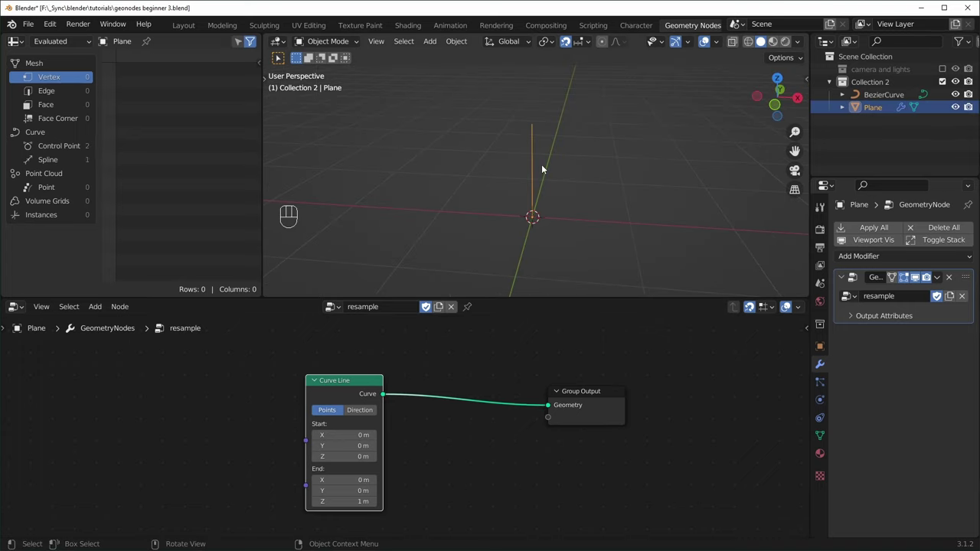
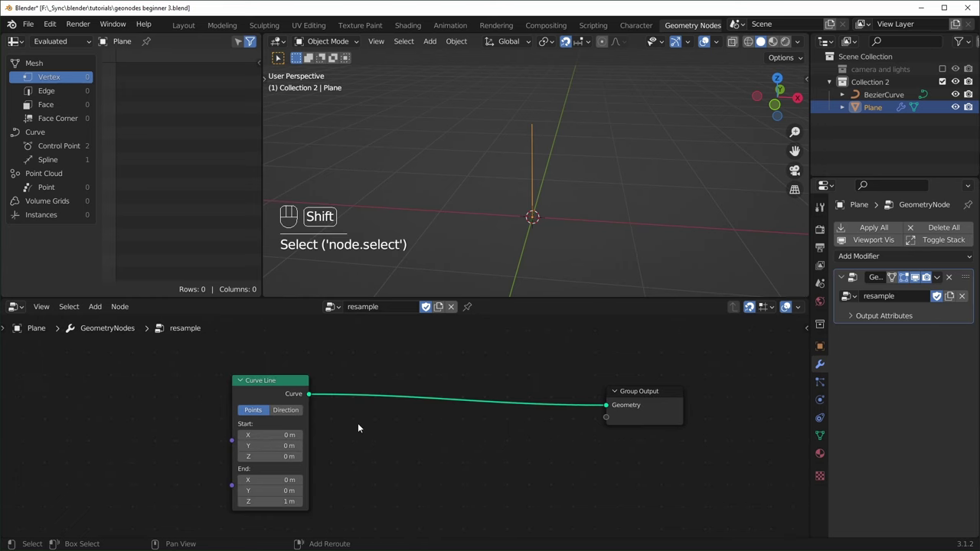
Bring up the add-node list to insert a Resample Curve before the Group Output.
{"action": "key", "text": "shift+a"}
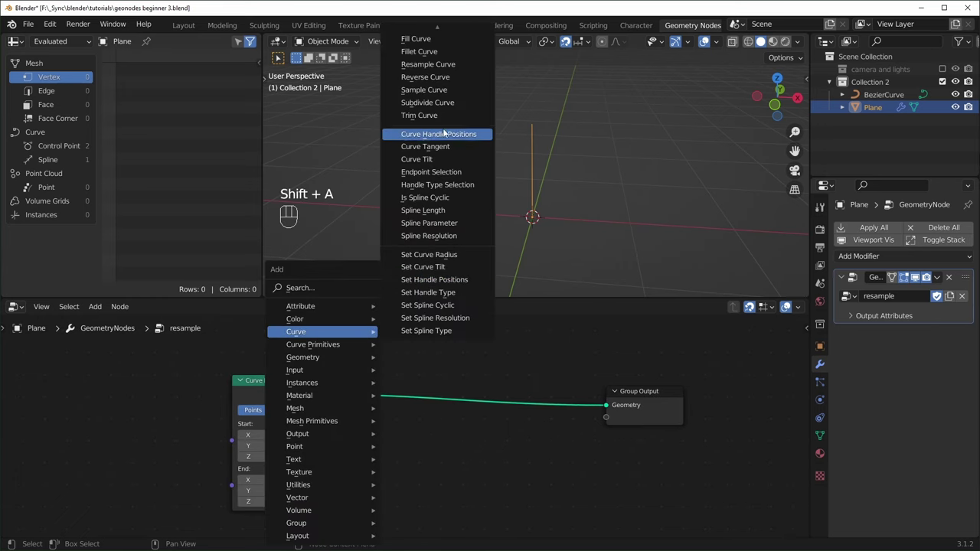
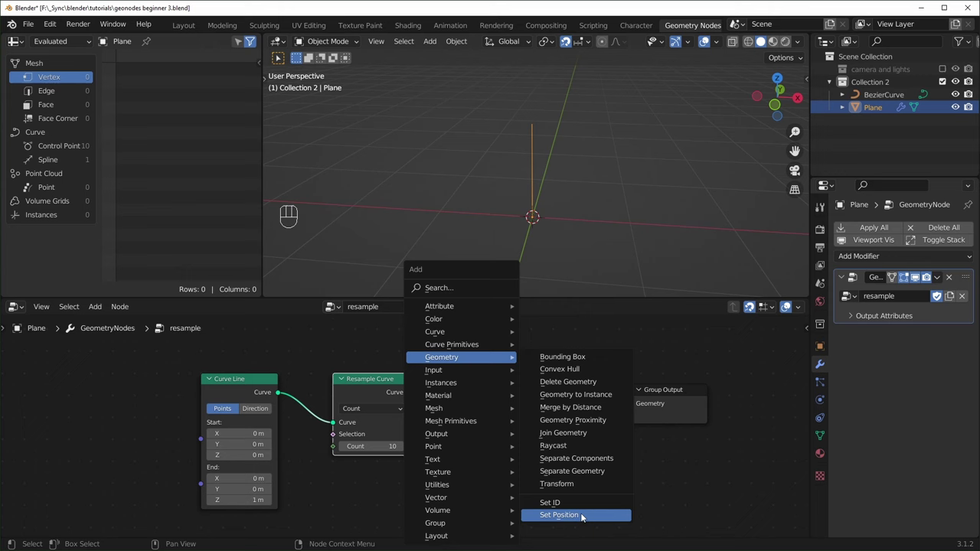
Insert a Set Position node after Resample Curve and start adding the Noise Texture offset chain.
{"action": "left_click_drag", "start_coordinate": [887, 260], "coordinate": [501, 464]}
{"action": "left_click", "coordinate": [467, 482]}
{"action": "key", "text": "shift+a"}
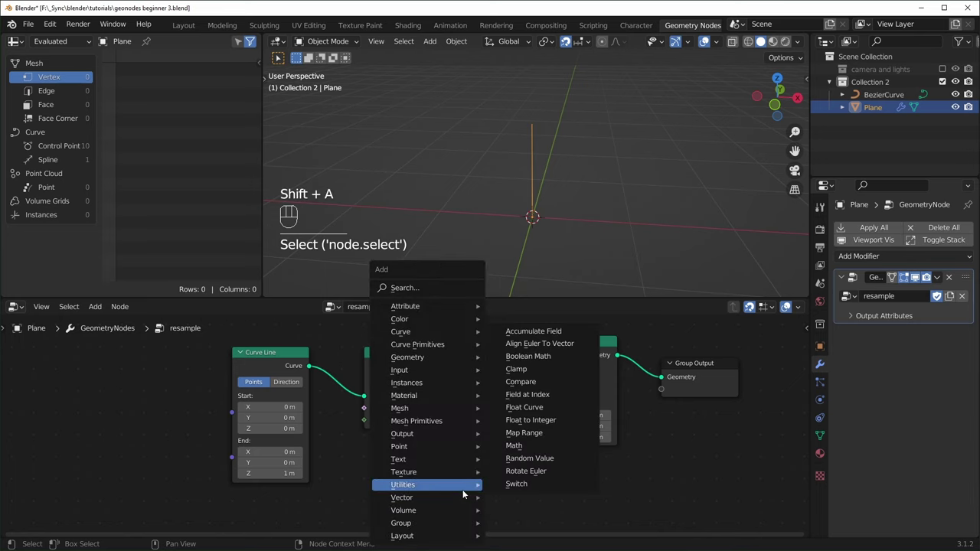
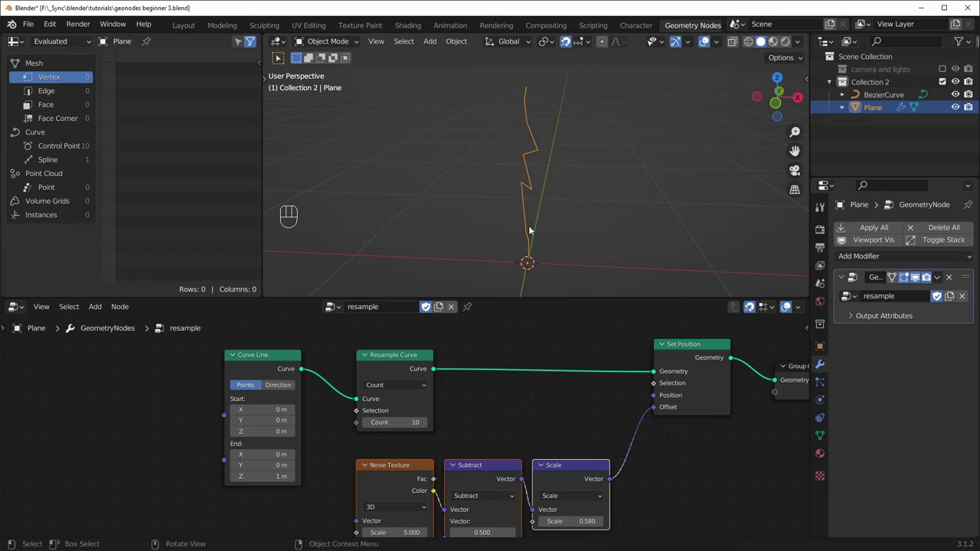
Try Length-mode resampling on the Resample Curve node, then switch it back to a fixed Count.
{"action": "middle_click", "coordinate": [541, 253]}
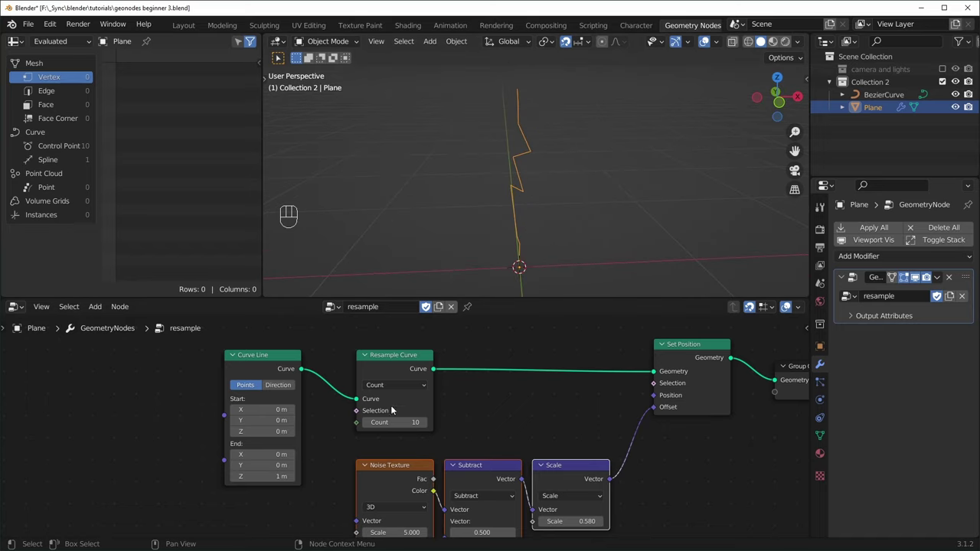
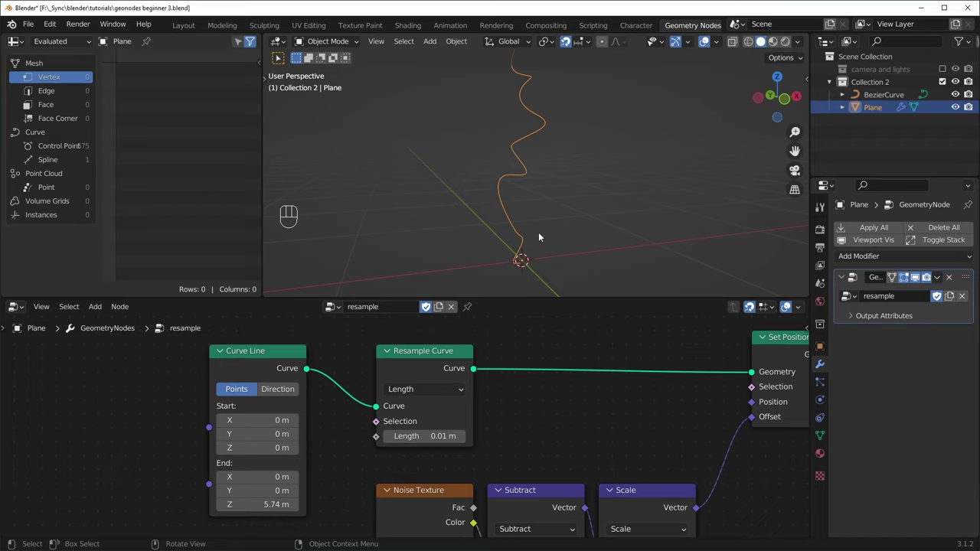
{"action": "left_click", "coordinate": [253, 515]}
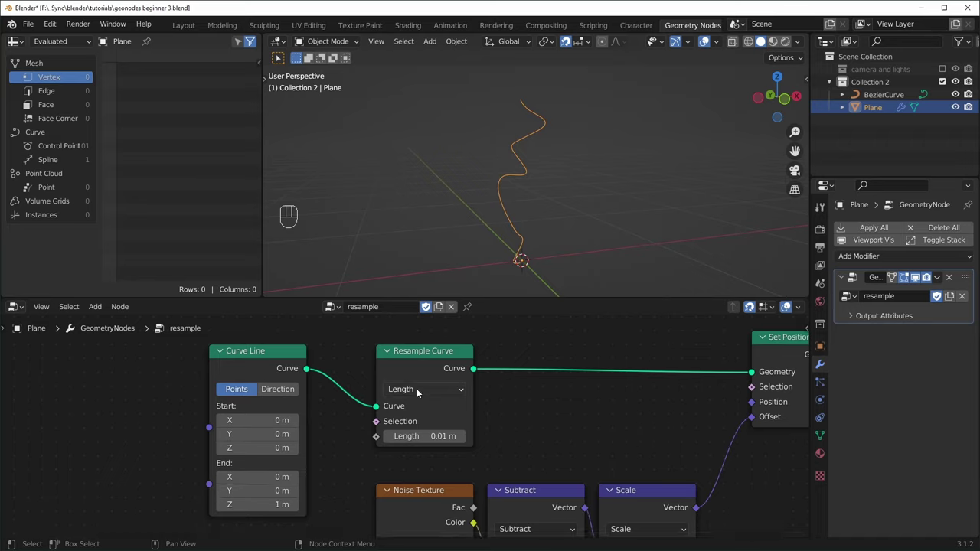
{"action": "left_click_drag", "start_coordinate": [422, 391], "coordinate": [412, 425]}
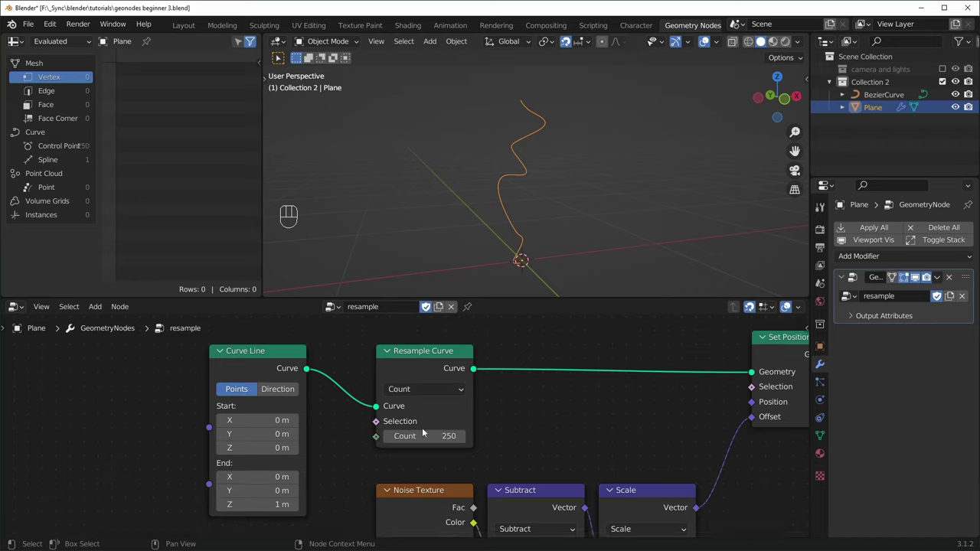
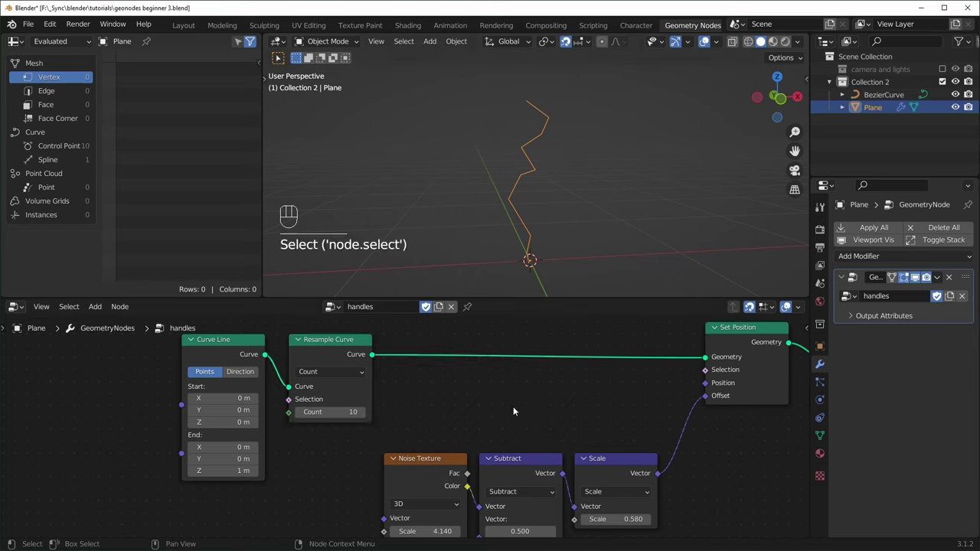
Add a Set Spline Type node before Set Position and switch it to Bezier.
{"action": "key", "text": "shift+a"}
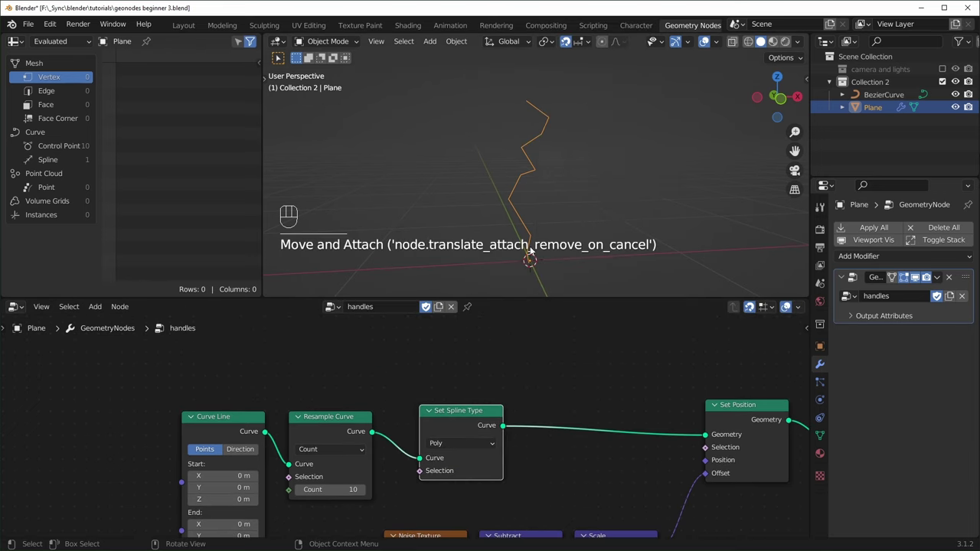
{"action": "middle_click", "coordinate": [573, 375]}
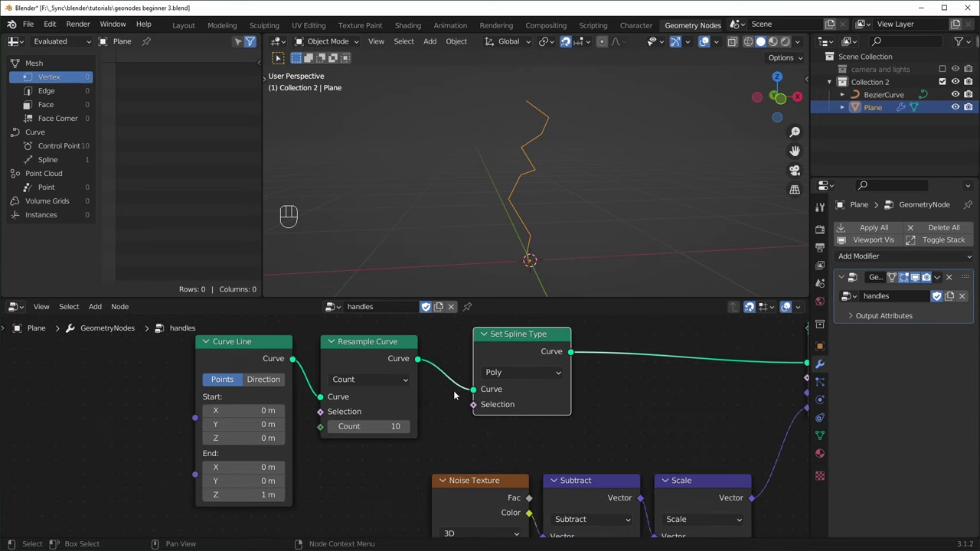
{"action": "left_click_drag", "start_coordinate": [508, 374], "coordinate": [519, 391]}
{"action": "left_click", "coordinate": [523, 343]}
Add a Set Handle Type node on Auto, then select the BezierCurve object for editing.
{"action": "key", "text": "shift+a"}
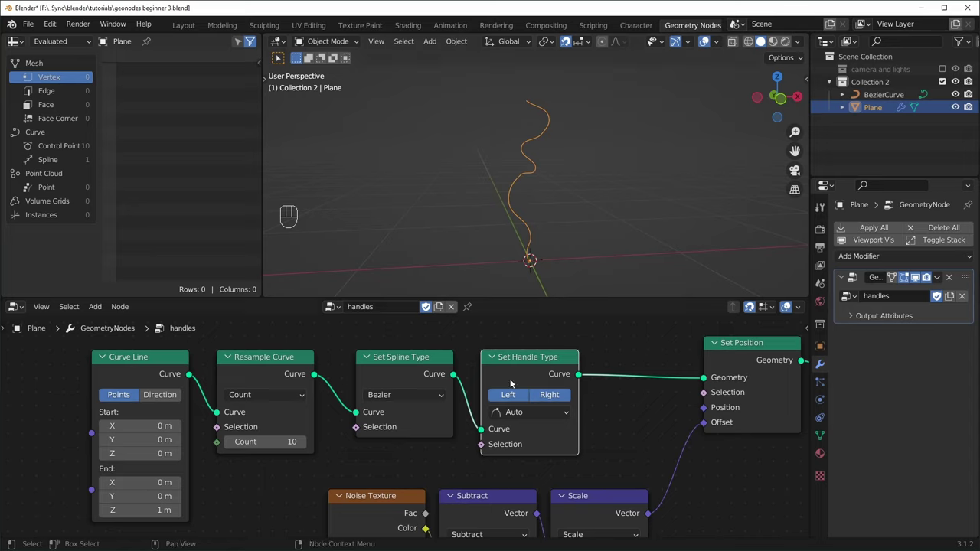
{"action": "middle_click", "coordinate": [587, 235]}
{"action": "left_click_drag", "start_coordinate": [738, 239], "coordinate": [658, 240]}
{"action": "left_click_drag", "start_coordinate": [702, 237], "coordinate": [566, 247]}
{"action": "left_click_drag", "start_coordinate": [735, 229], "coordinate": [606, 247]}
{"action": "left_click", "coordinate": [645, 216]}
{"action": "left_click_drag", "start_coordinate": [658, 233], "coordinate": [518, 234]}
Move two control points of the BezierCurve in Edit Mode, then leave editing.
{"action": "middle_click", "coordinate": [561, 219]}
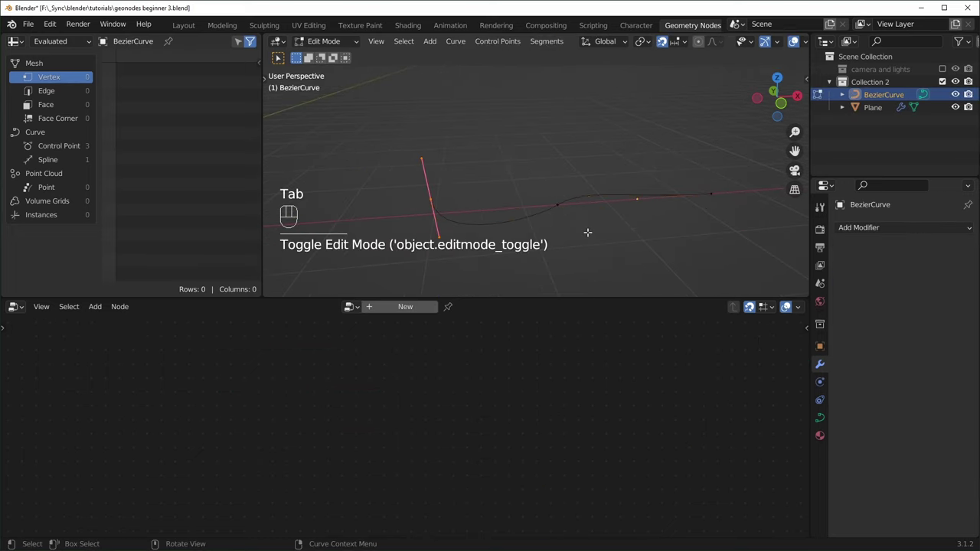
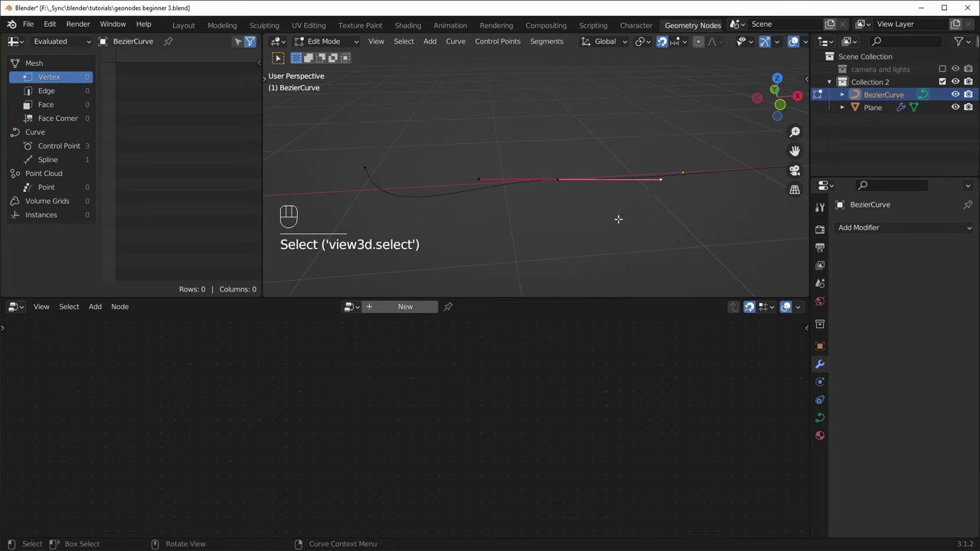
{"action": "key", "text": "g"}
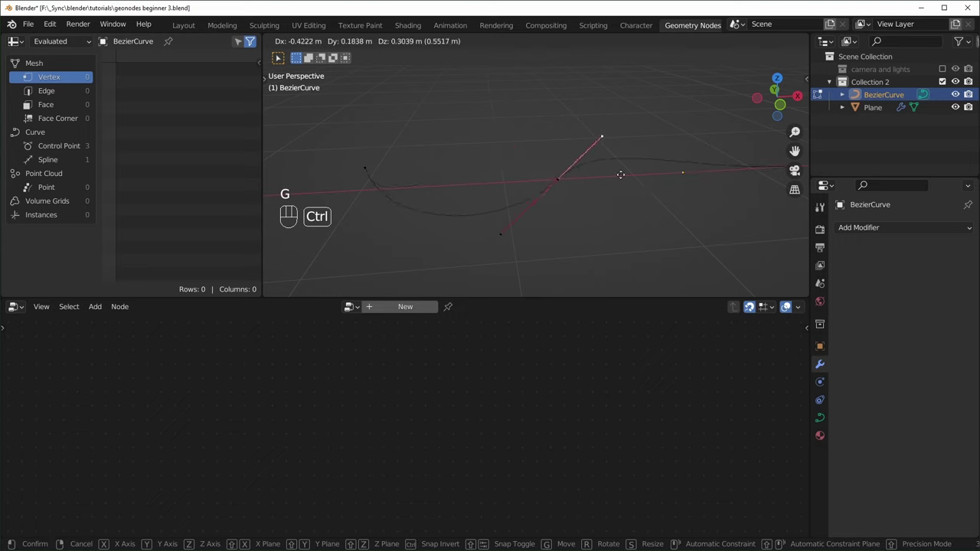
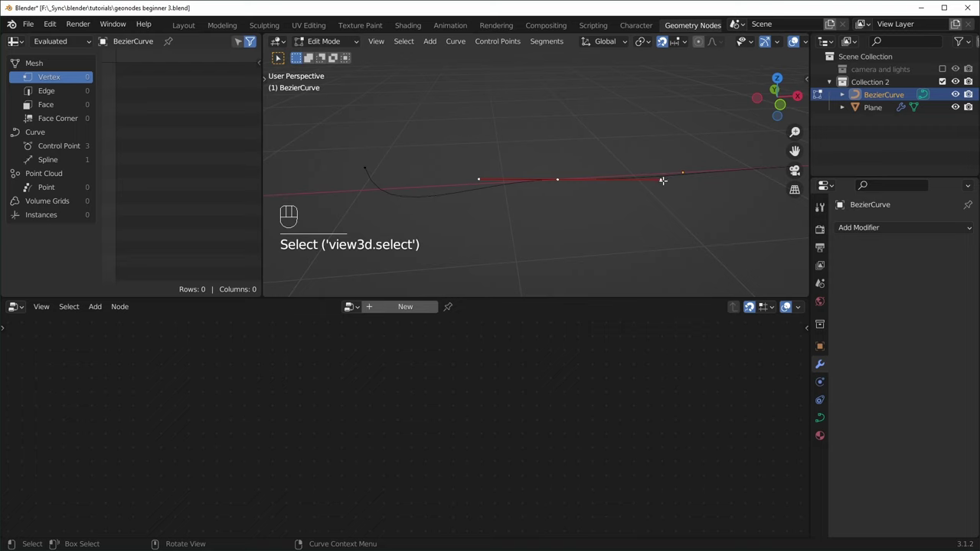
{"action": "key", "text": "g"}
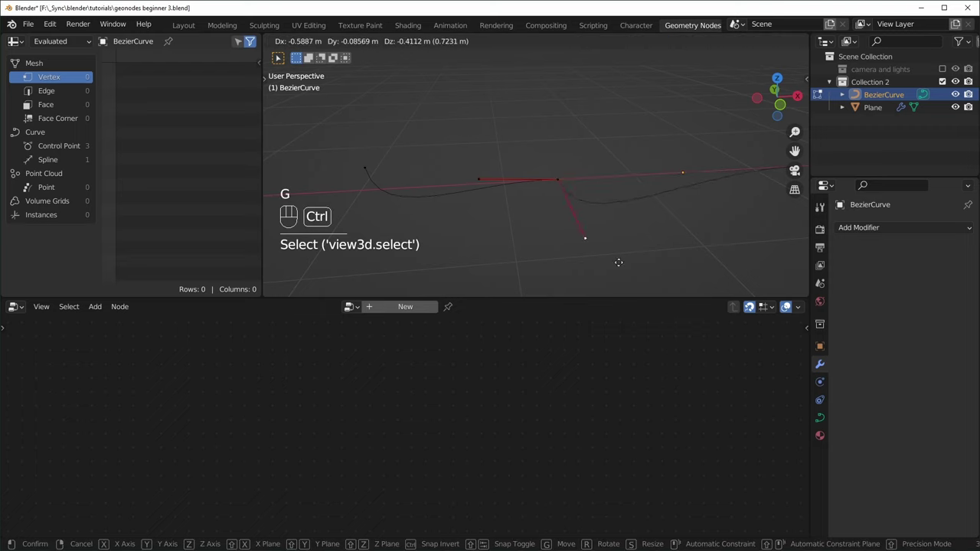
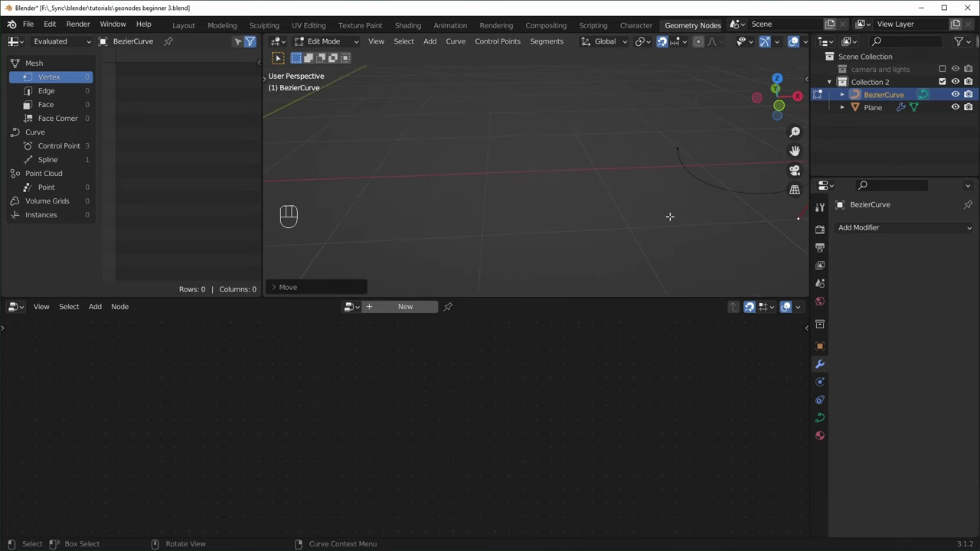
{"action": "key", "text": "Tab"}
Select the Plane again so its handles node tree is active.
{"action": "left_click", "coordinate": [502, 150]}
{"action": "left_click_drag", "start_coordinate": [510, 155], "coordinate": [550, 197]}
{"action": "left_click_drag", "start_coordinate": [572, 181], "coordinate": [589, 208]}
{"action": "left_click_drag", "start_coordinate": [593, 218], "coordinate": [592, 208]}
Add a Set Handle Positions node limited to Left handles and duplicate it for the Right handles.
{"action": "middle_click", "coordinate": [582, 261]}
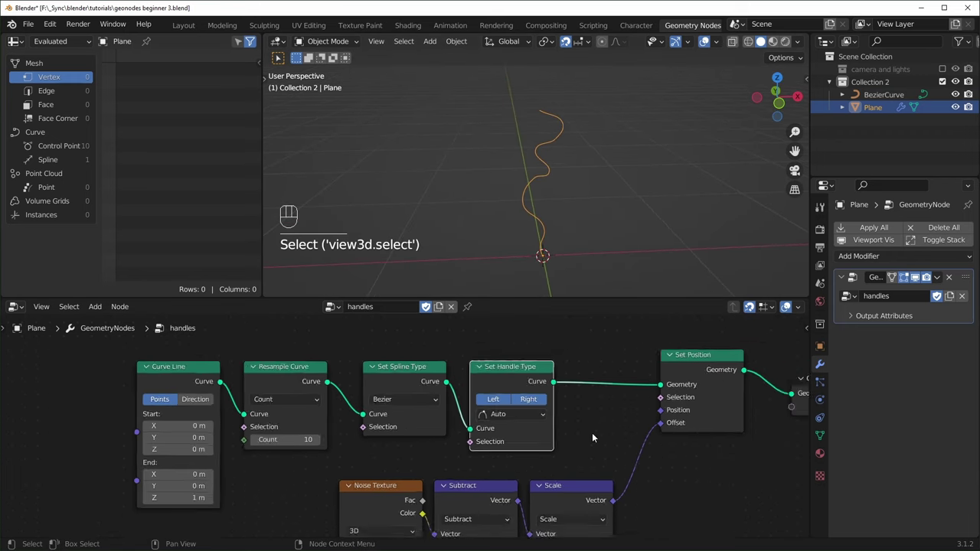
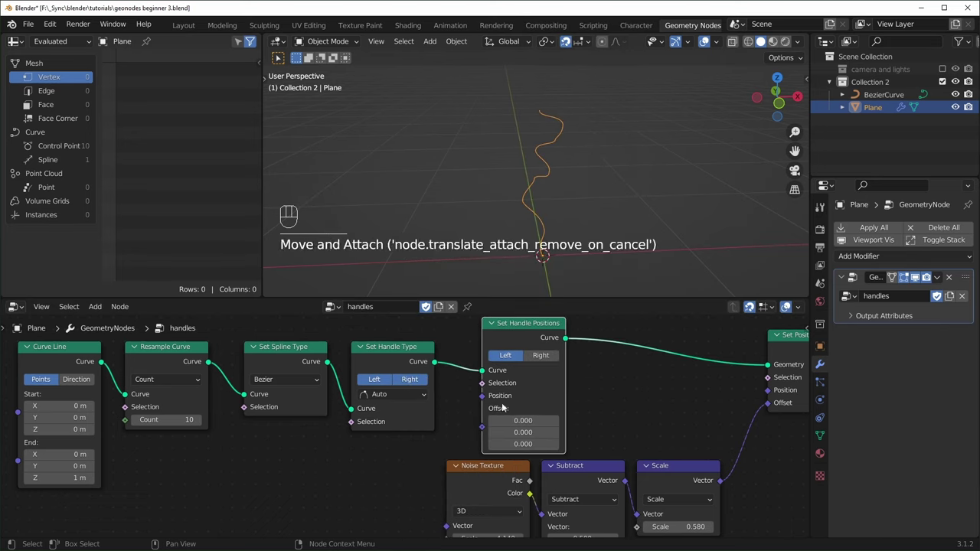
{"action": "left_click", "coordinate": [519, 360]}
{"action": "left_click", "coordinate": [546, 358]}
{"action": "left_click", "coordinate": [508, 357]}
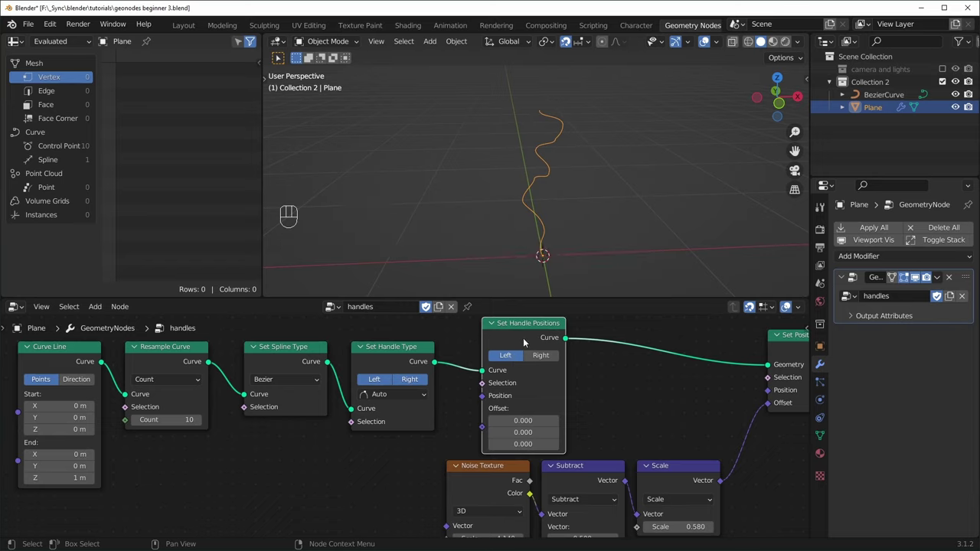
{"action": "key", "text": "shift+d"}
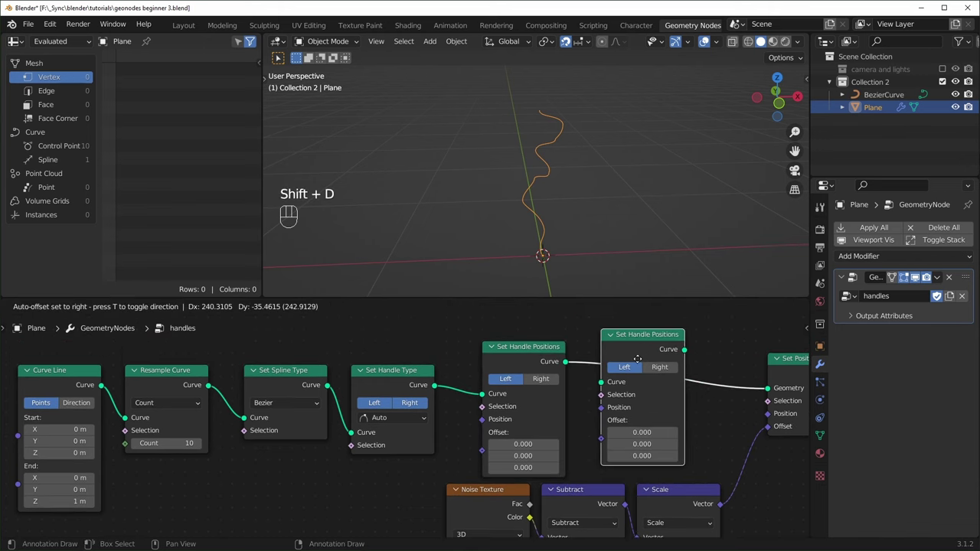
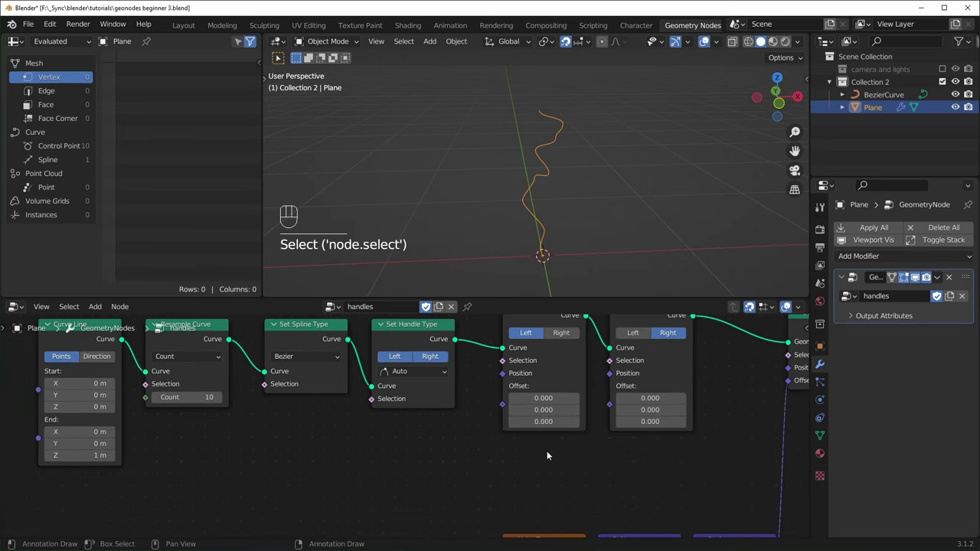
Set the handle type to Free and give the handle offset vector a Z of about −0.13.
{"action": "key", "text": "shift+a"}
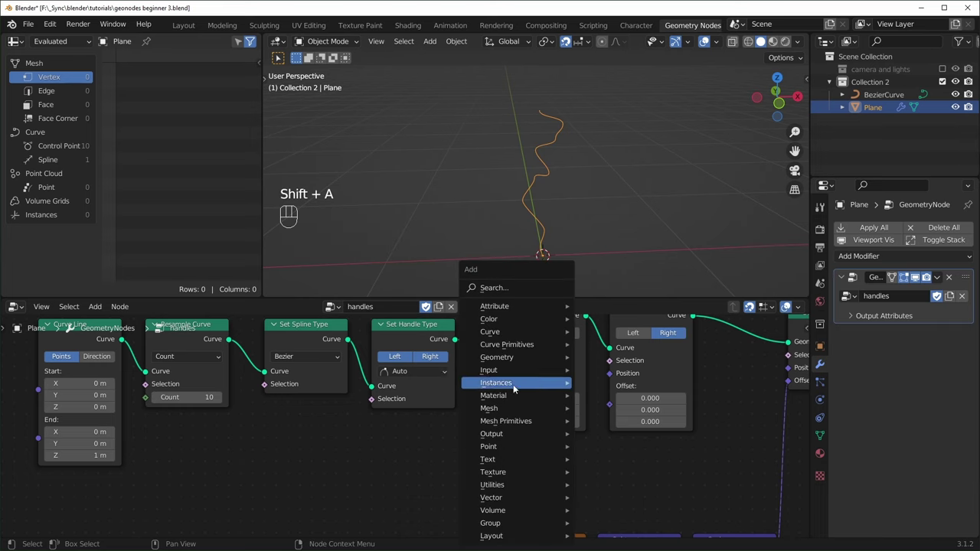
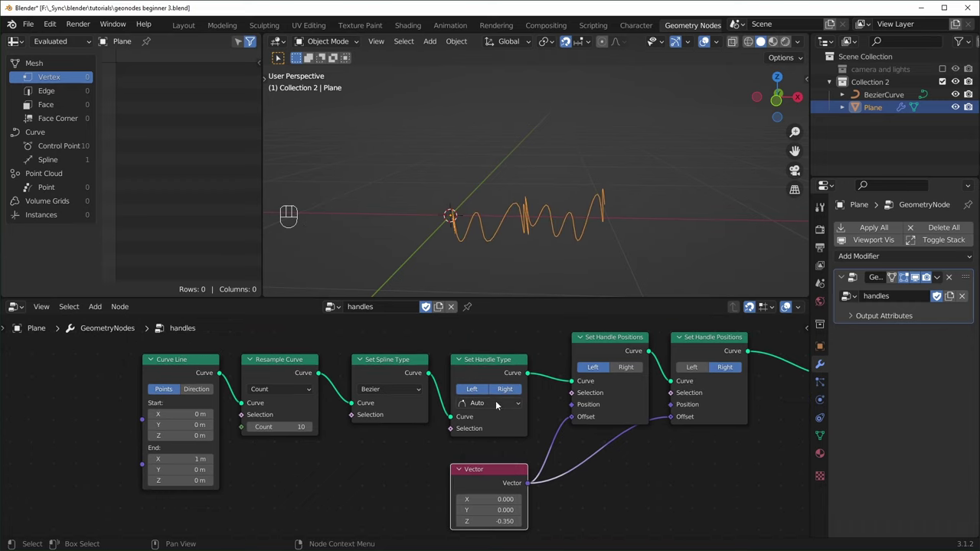
{"action": "left_click_drag", "start_coordinate": [503, 407], "coordinate": [504, 415]}
{"action": "left_click_drag", "start_coordinate": [560, 246], "coordinate": [581, 211]}
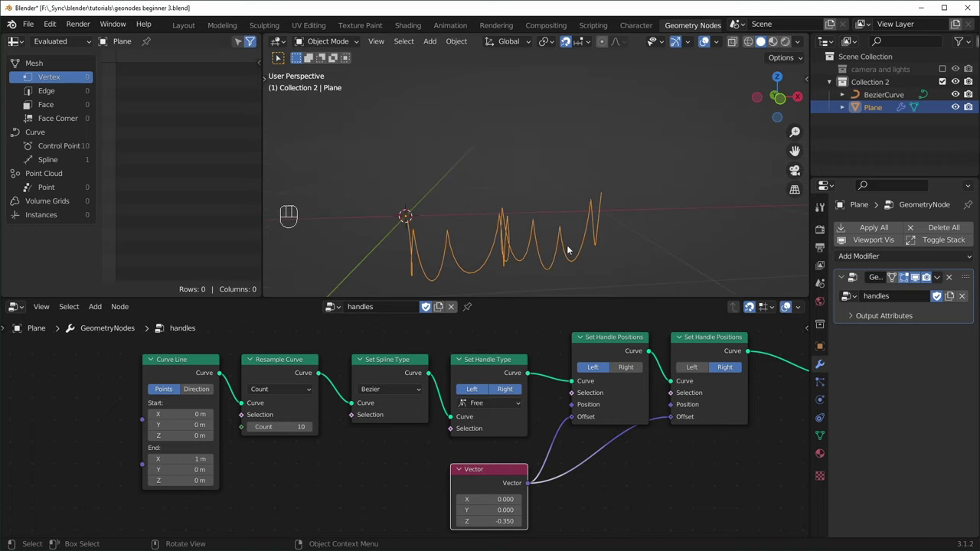
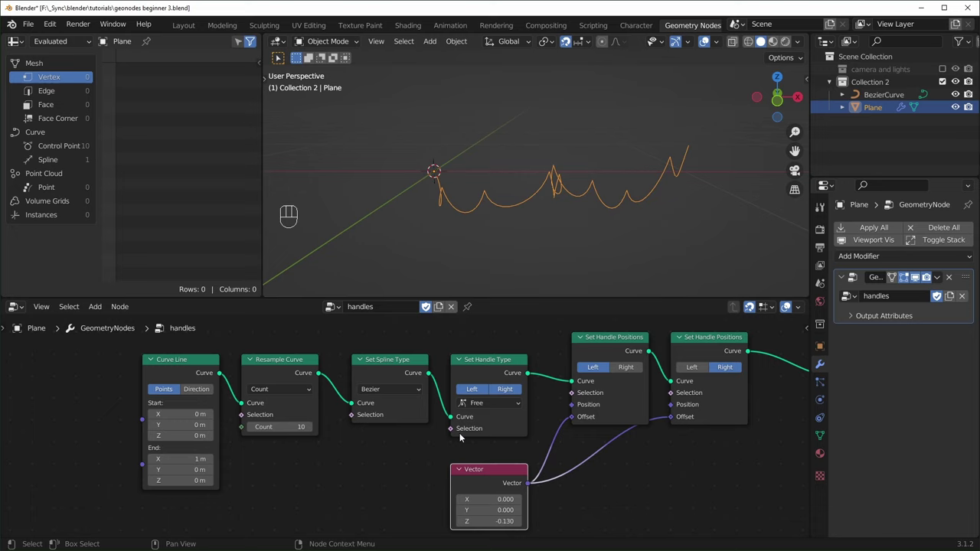
{"action": "left_click_drag", "start_coordinate": [483, 409], "coordinate": [490, 418]}
{"action": "left_click_drag", "start_coordinate": [486, 440], "coordinate": [491, 434]}
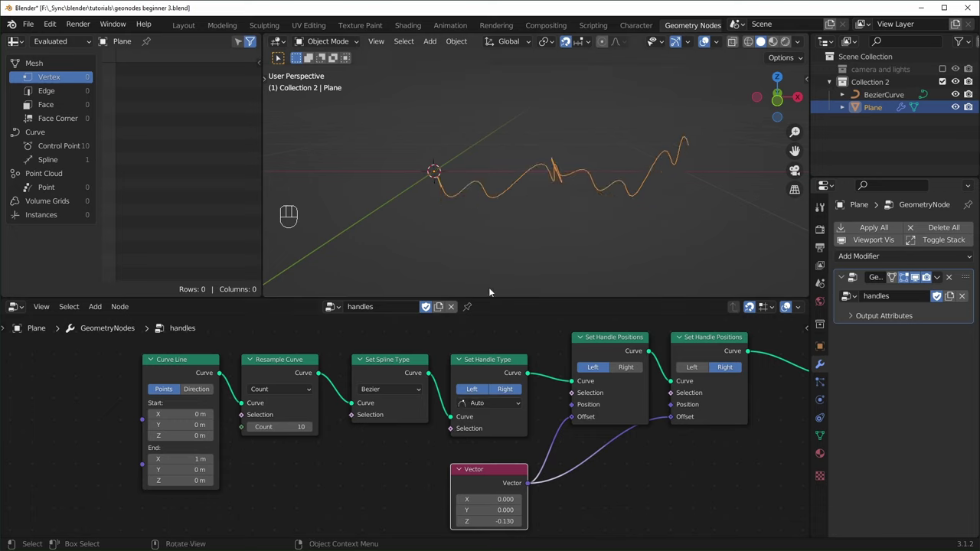
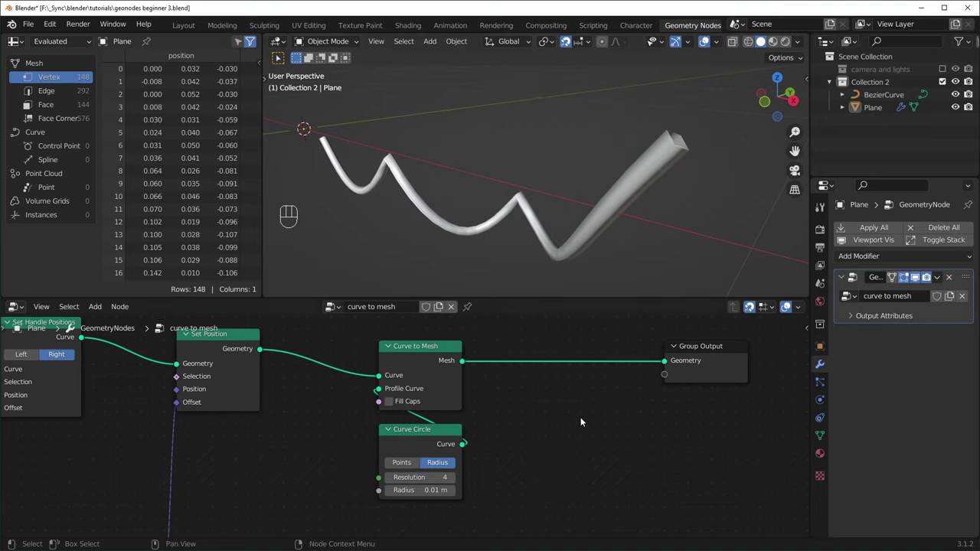
Add Set Shade Smooth after Curve to Mesh and enable Fill Caps on the tube.
{"action": "key", "text": "shift+a"}
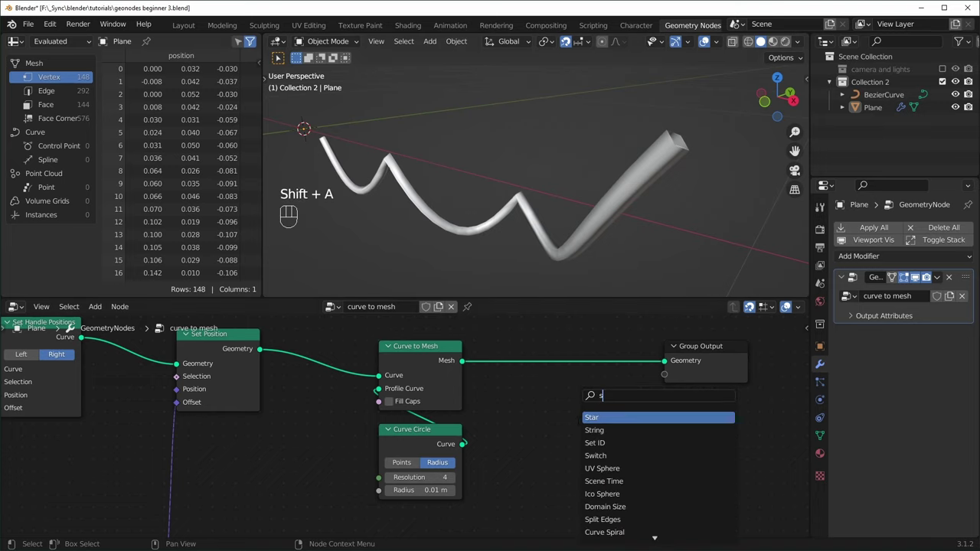
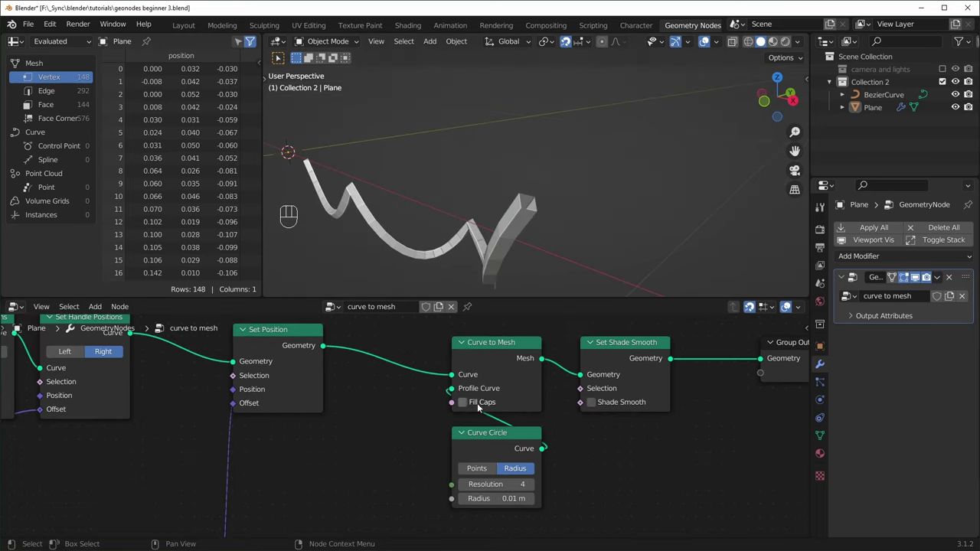
{"action": "left_click", "coordinate": [467, 405]}
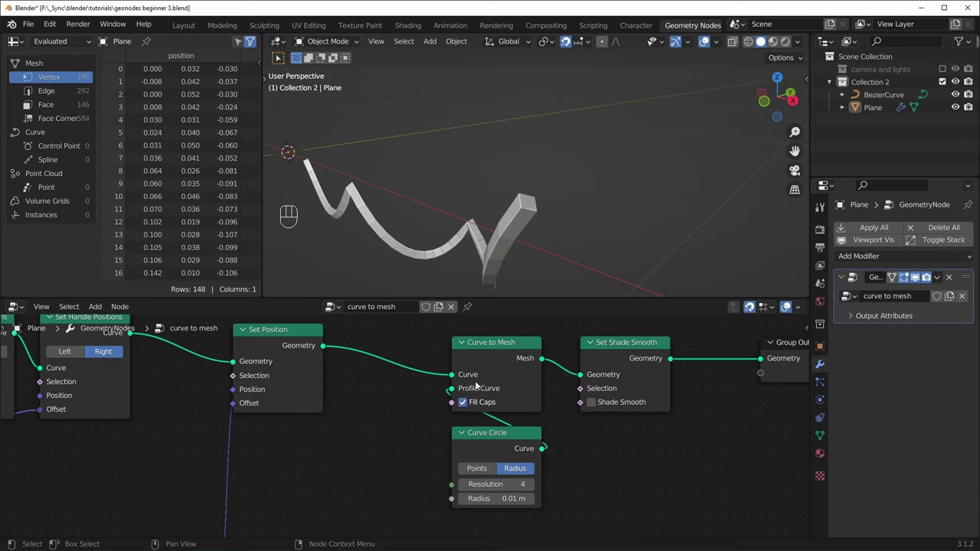
Raise the Resample Curve count so the tube reaches about 1,000 vertices.
{"action": "left_click", "coordinate": [470, 406]}
{"action": "double_click", "coordinate": [470, 406]}
{"action": "left_click_drag", "start_coordinate": [678, 329], "coordinate": [340, 487]}
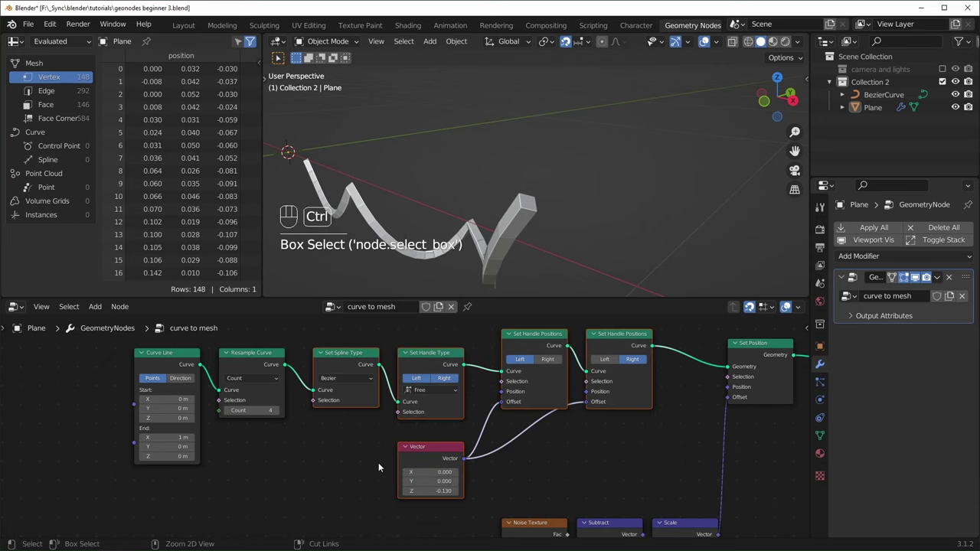
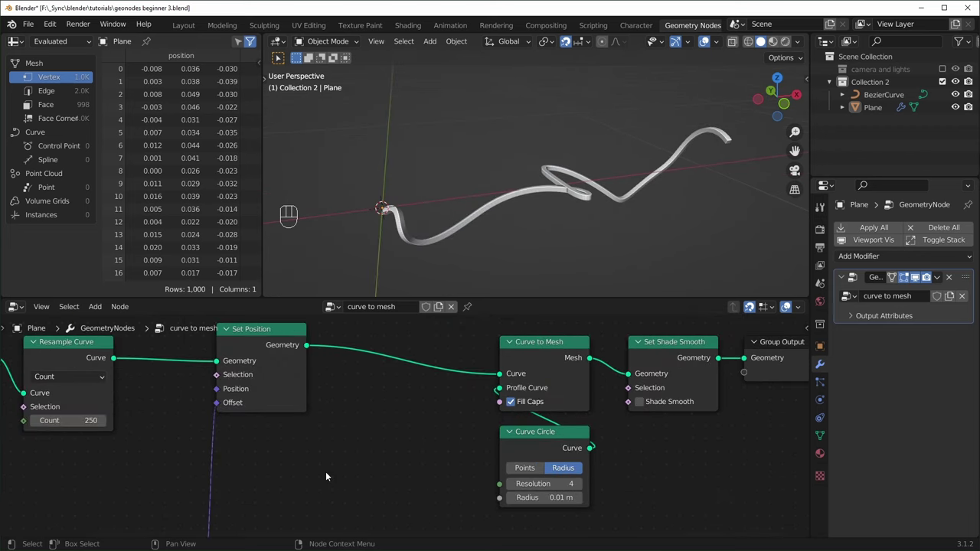
Insert a Set Curve Radius node (1 m) between Set Position and Curve to Mesh, dissolving the misplaced node.
{"action": "key", "text": "shift+a"}
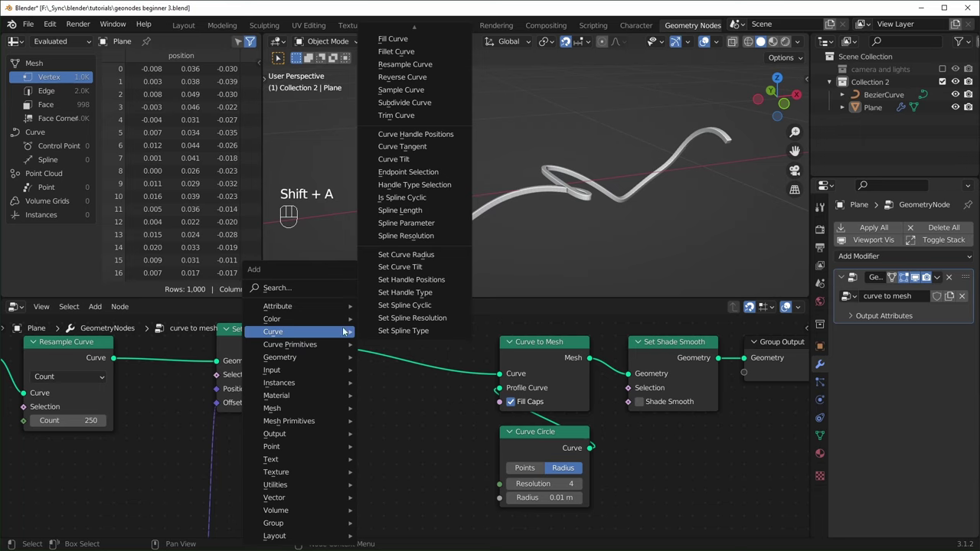
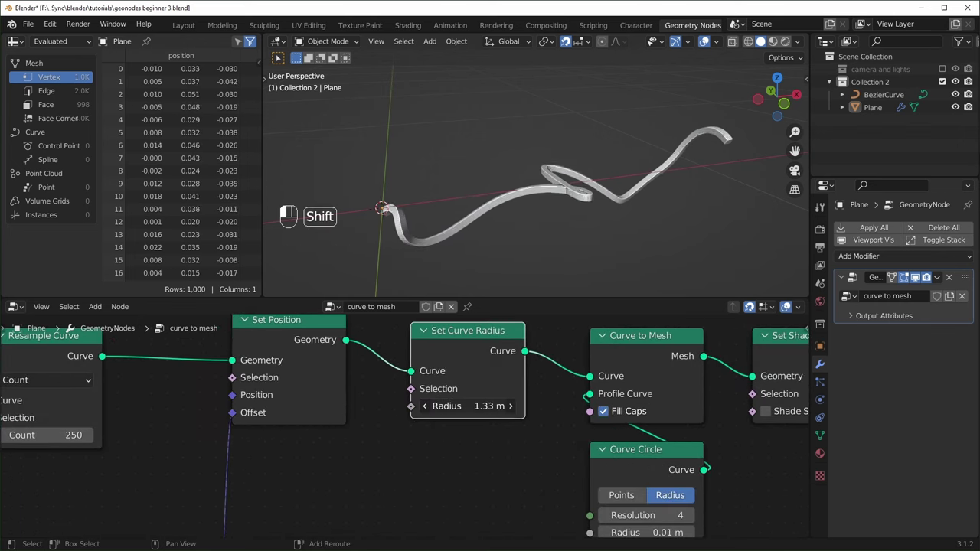
{"action": "middle_click", "coordinate": [445, 442]}
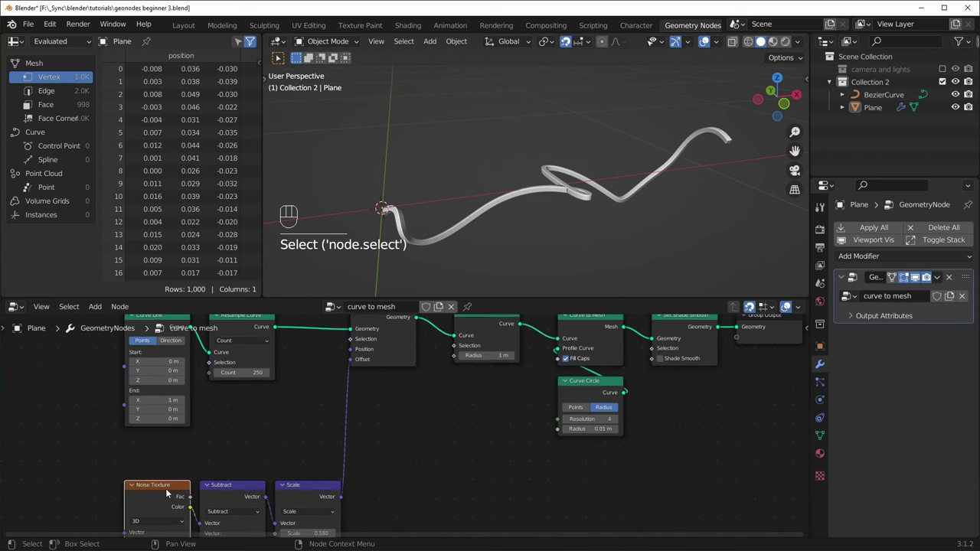
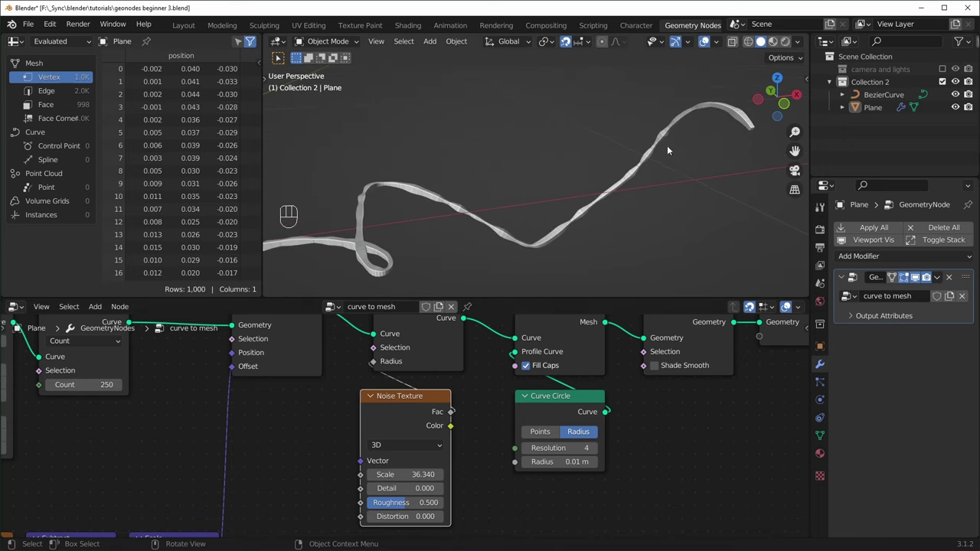
{"action": "middle_click", "coordinate": [350, 231]}
{"action": "left_click_drag", "start_coordinate": [479, 242], "coordinate": [580, 209]}
{"action": "left_click_drag", "start_coordinate": [646, 231], "coordinate": [493, 258]}
{"action": "key", "text": "ctrl+x"}
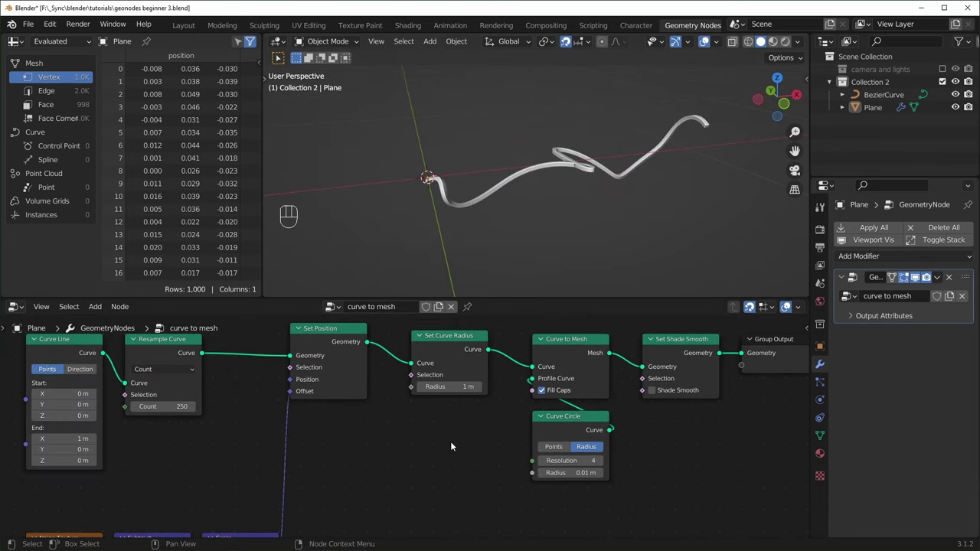
Set Curve Circle resolution 35, radius 0.16 m, and drive the curve radius from Spline Parameter Factor.
{"action": "key", "text": "shift+a"}
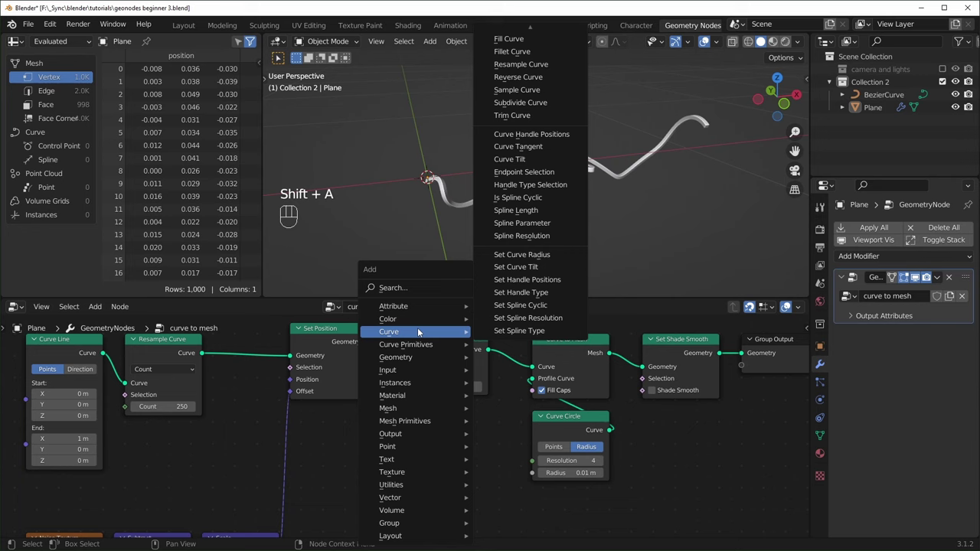
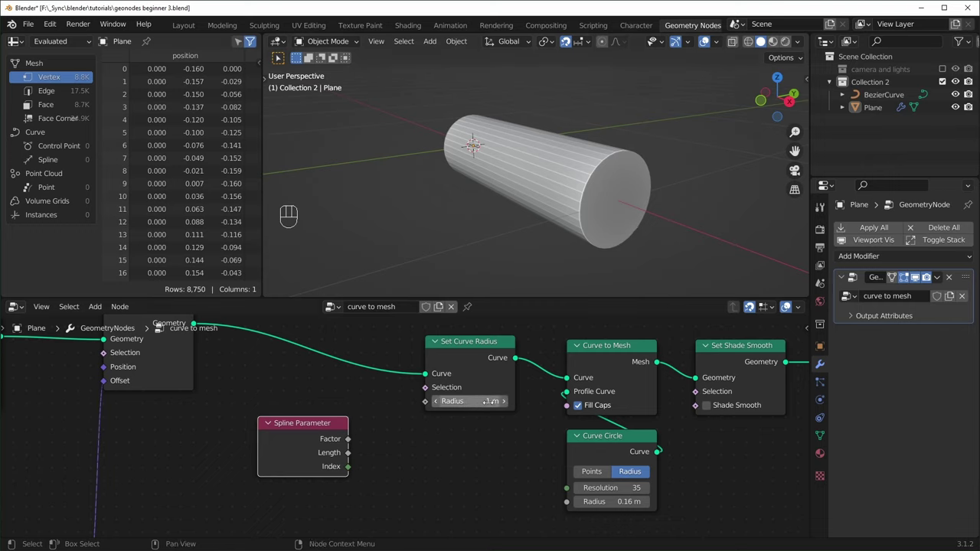
{"action": "left_click_drag", "start_coordinate": [352, 444], "coordinate": [462, 380]}
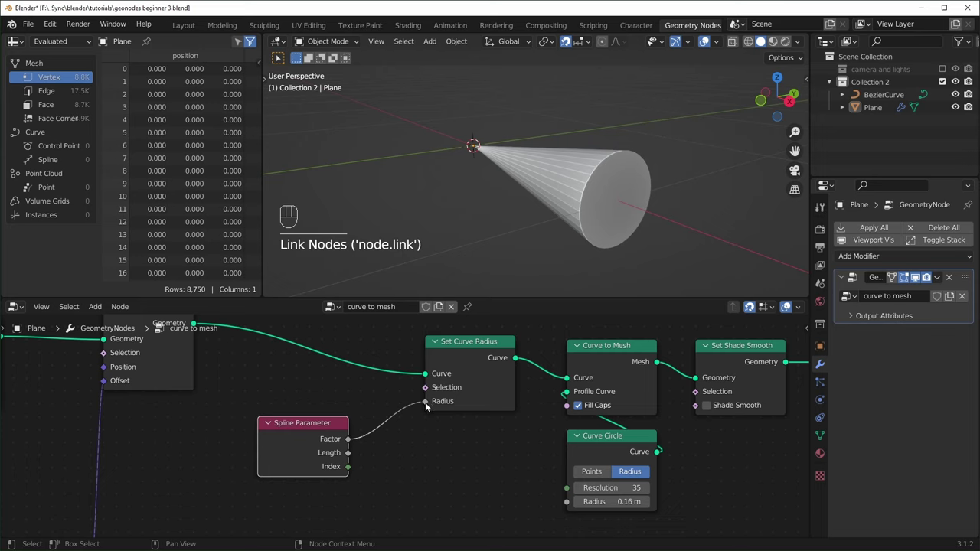
{"action": "left_click", "coordinate": [423, 409]}
{"action": "left_click_drag", "start_coordinate": [355, 447], "coordinate": [439, 404]}
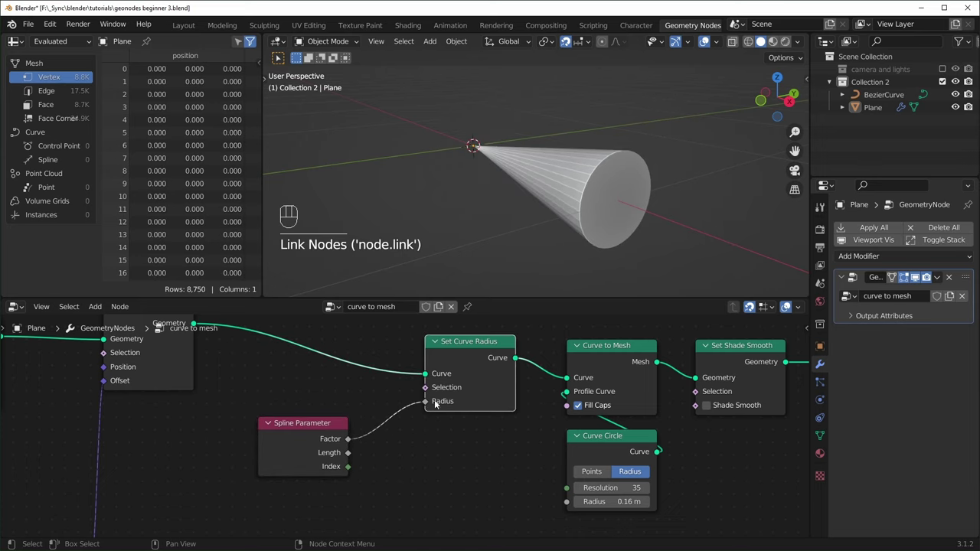
{"action": "left_click_drag", "start_coordinate": [503, 229], "coordinate": [370, 436]}
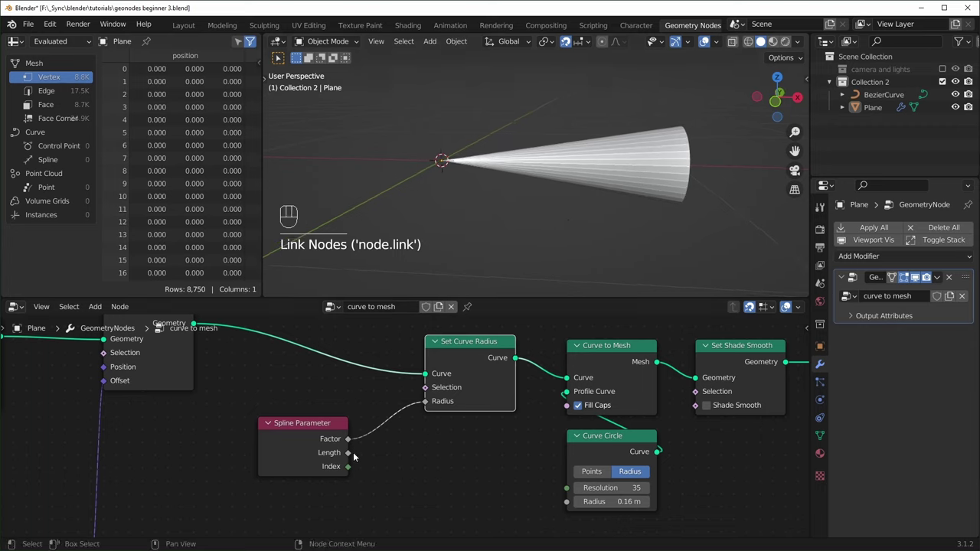
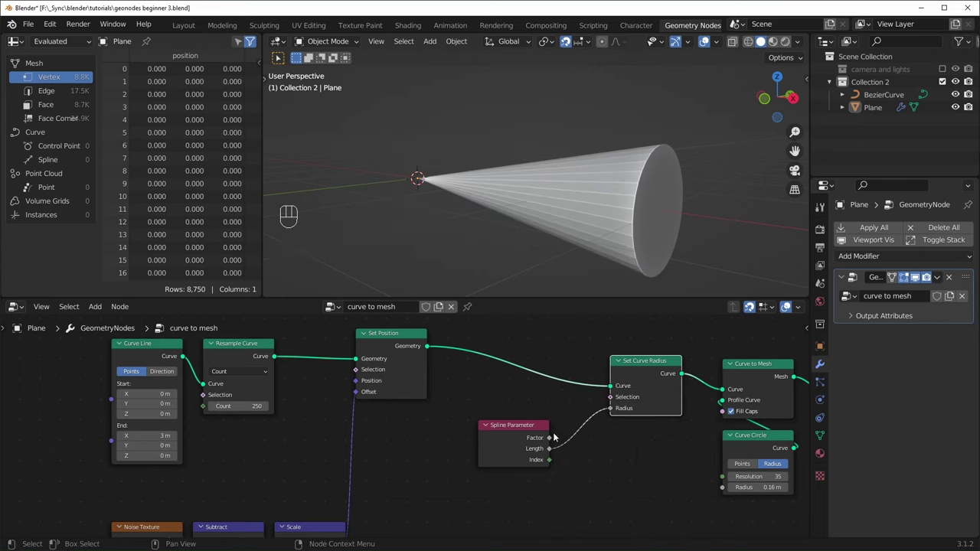
Set the Curve Line end point to 0, 0, 1 m so the tube runs up along Z.
{"action": "left_click_drag", "start_coordinate": [556, 435], "coordinate": [618, 408]}
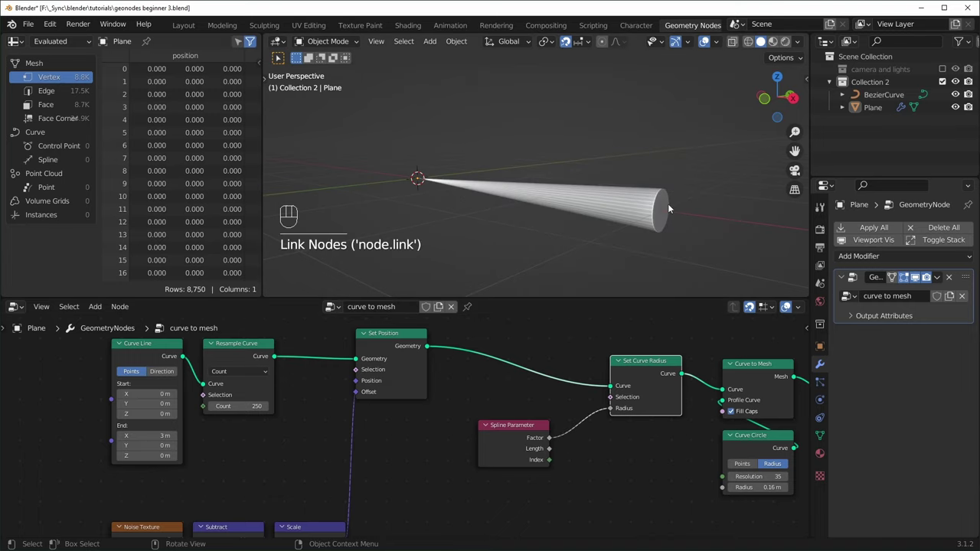
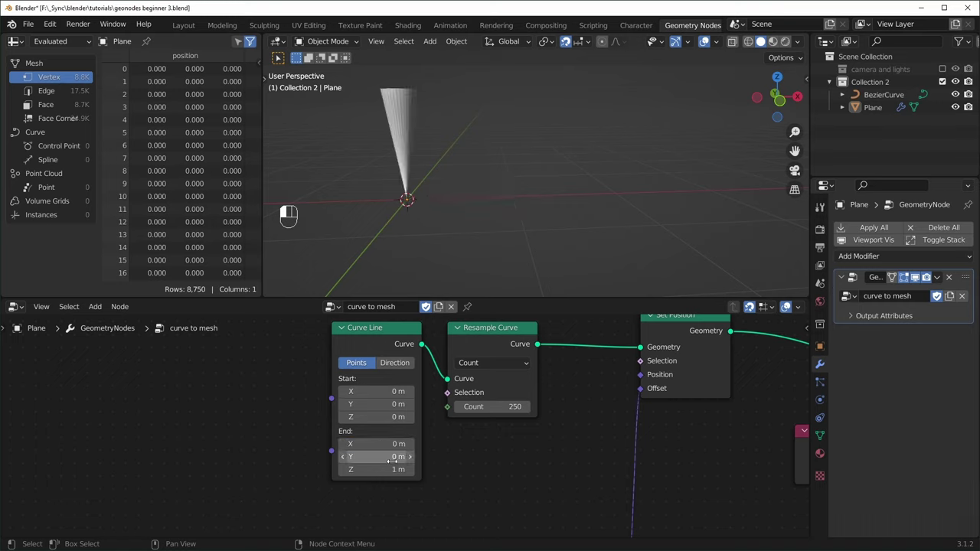
{"action": "left_click_drag", "start_coordinate": [493, 192], "coordinate": [605, 227]}
{"action": "left_click_drag", "start_coordinate": [668, 232], "coordinate": [655, 224]}
{"action": "left_click_drag", "start_coordinate": [642, 228], "coordinate": [579, 202]}
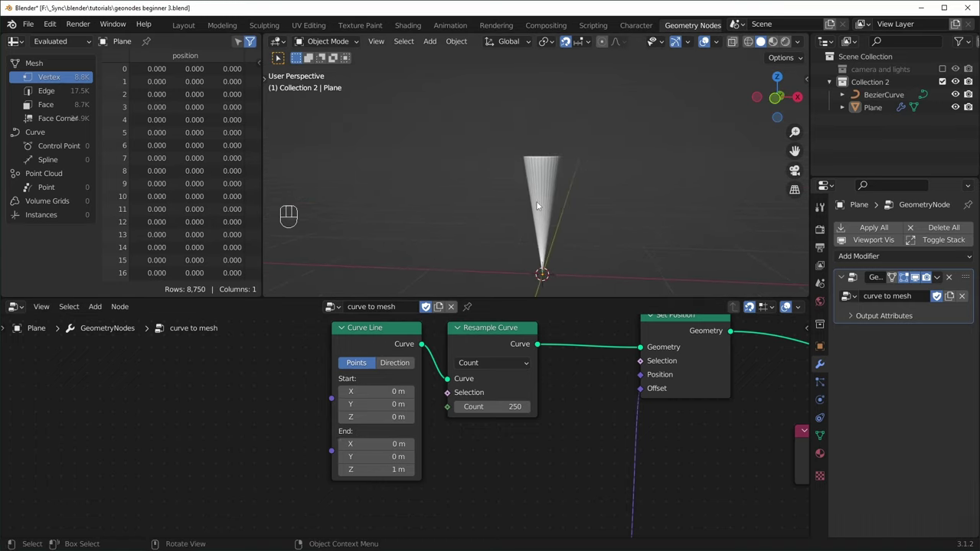
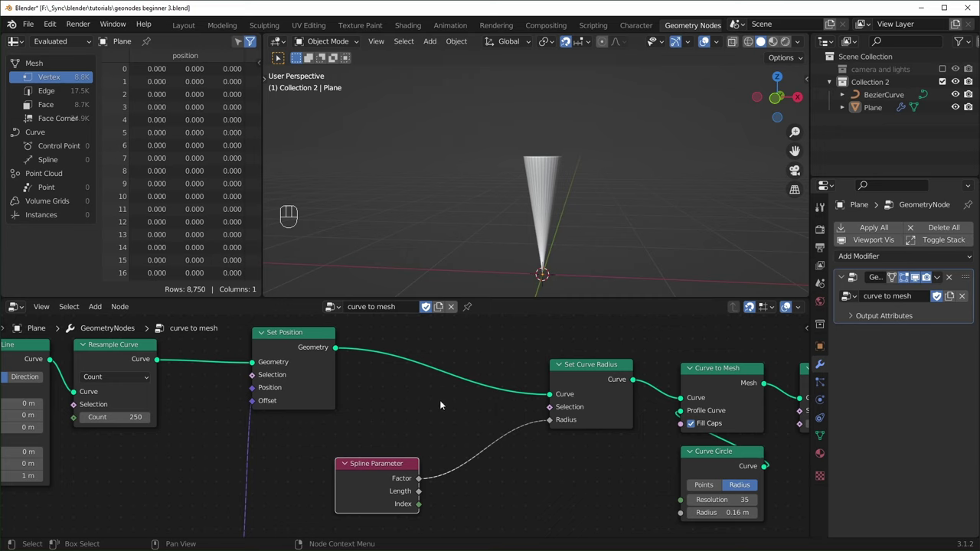
Add a trial ColorRamp between Factor and Radius and reshape its gradient stops.
{"action": "key", "text": "shift+a"}
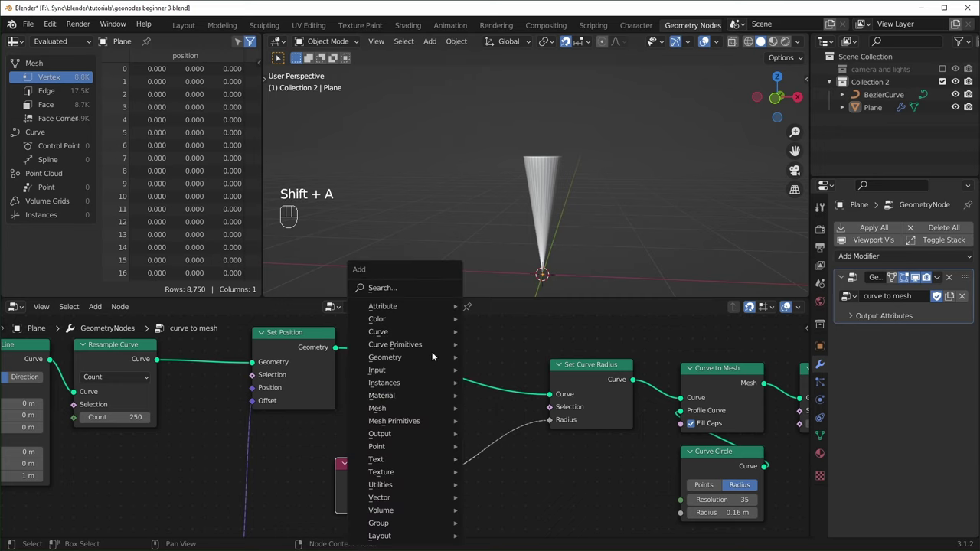
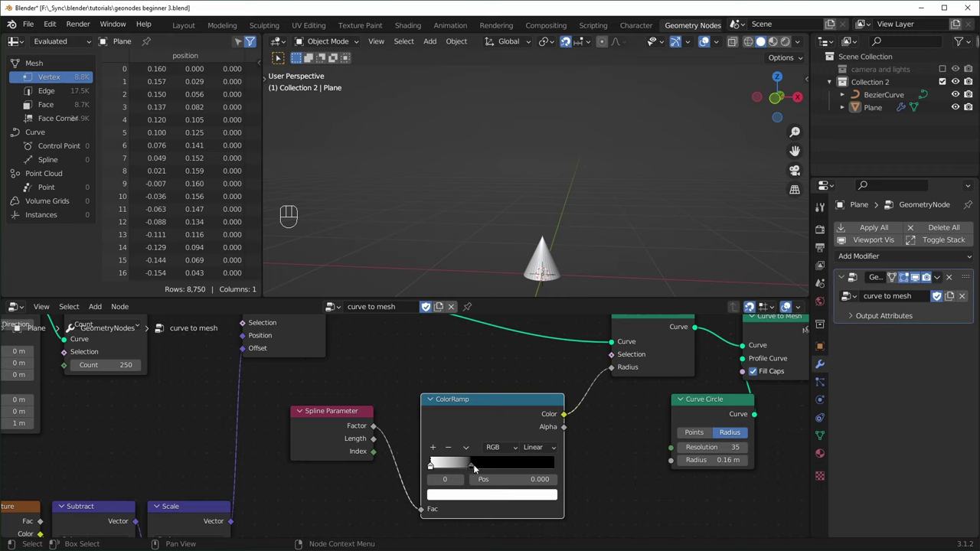
{"action": "left_click_drag", "start_coordinate": [478, 469], "coordinate": [587, 464]}
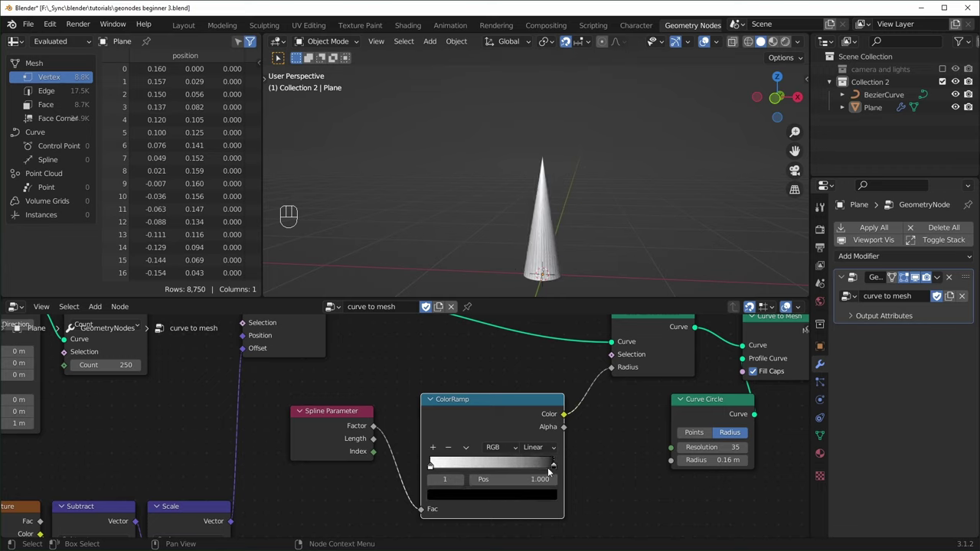
{"action": "left_click_drag", "start_coordinate": [559, 469], "coordinate": [484, 469]}
{"action": "left_click", "coordinate": [439, 451]}
{"action": "left_click_drag", "start_coordinate": [487, 471], "coordinate": [539, 471]}
{"action": "left_click_drag", "start_coordinate": [516, 468], "coordinate": [466, 466]}
{"action": "left_click_drag", "start_coordinate": [545, 468], "coordinate": [509, 471]}
Dissolve the ColorRamp keeping the Factor-to-Radius link and start a new node search.
{"action": "key", "text": "shift+a"}
{"action": "key", "text": "BackSpace"}
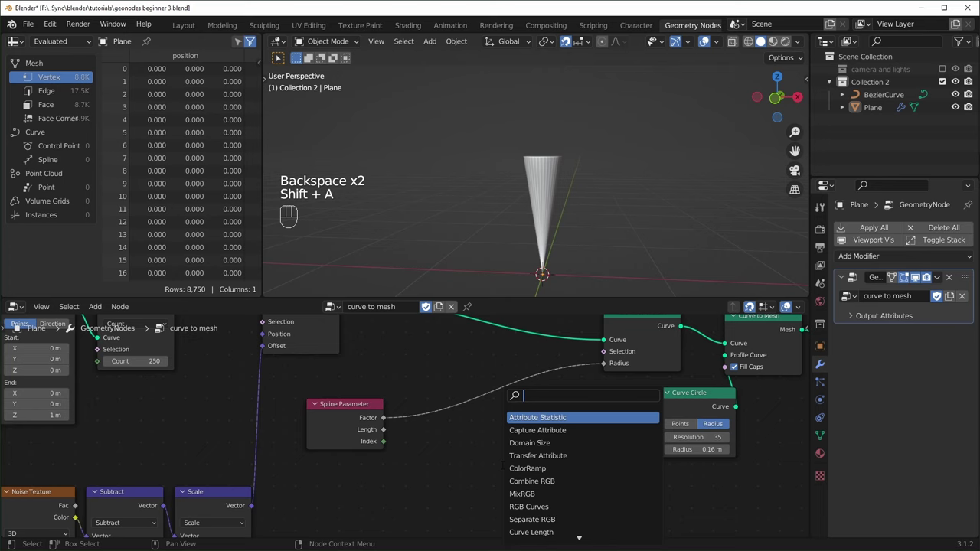
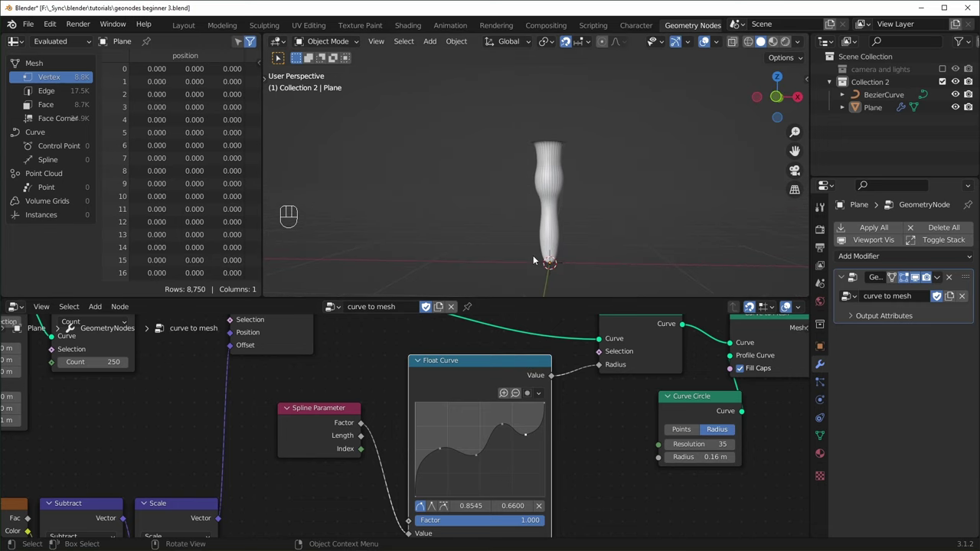
Reset the Float Curve mapping the spline factor to radius back to a linear ramp.
{"action": "key", "text": "BackSpace"}
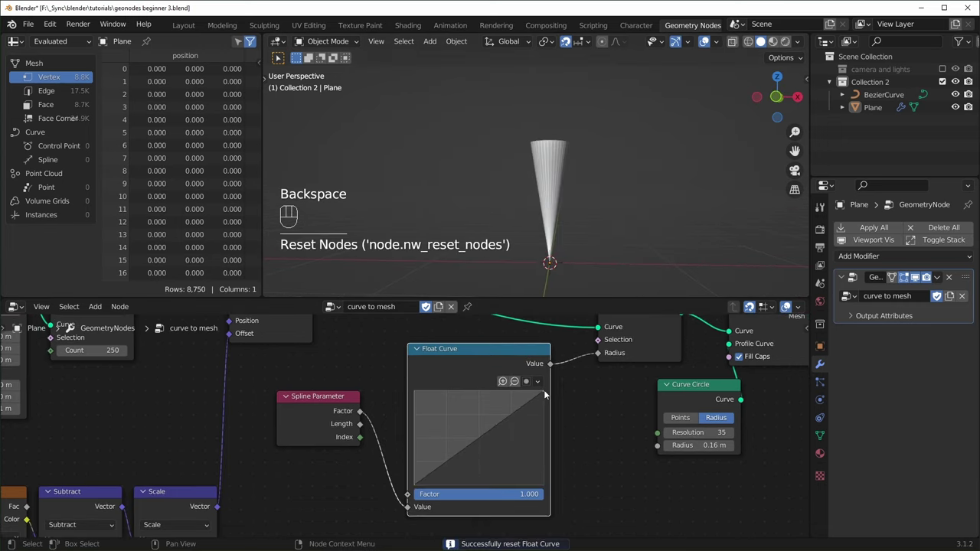
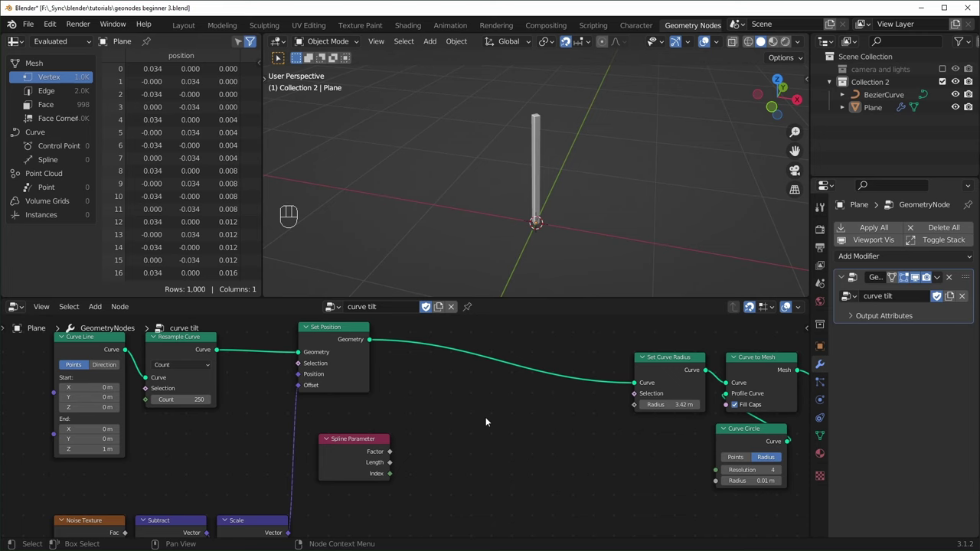
Insert a Multiply math node (0.5) on the Spline Parameter Factor to Tilt link.
{"action": "key", "text": "shift+a"}
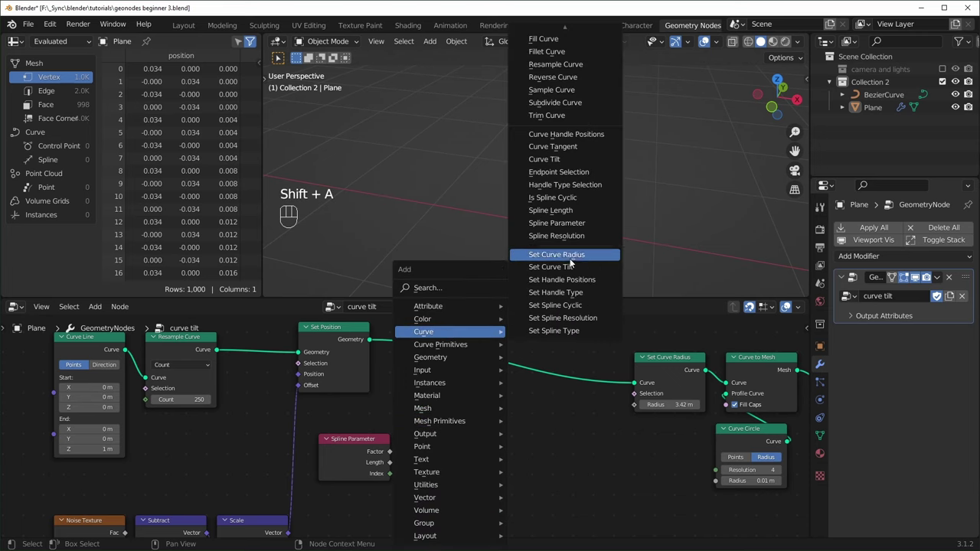
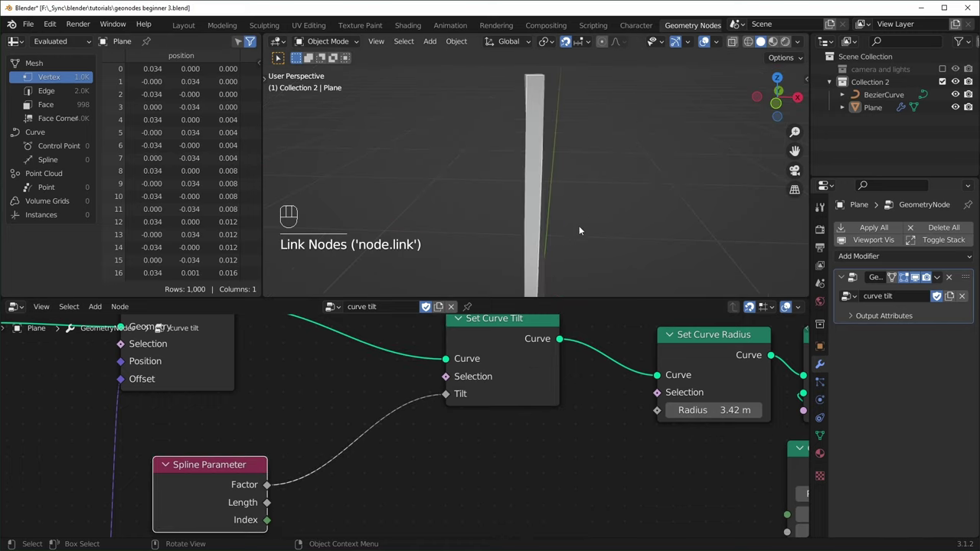
{"action": "left_click_drag", "start_coordinate": [572, 234], "coordinate": [551, 221]}
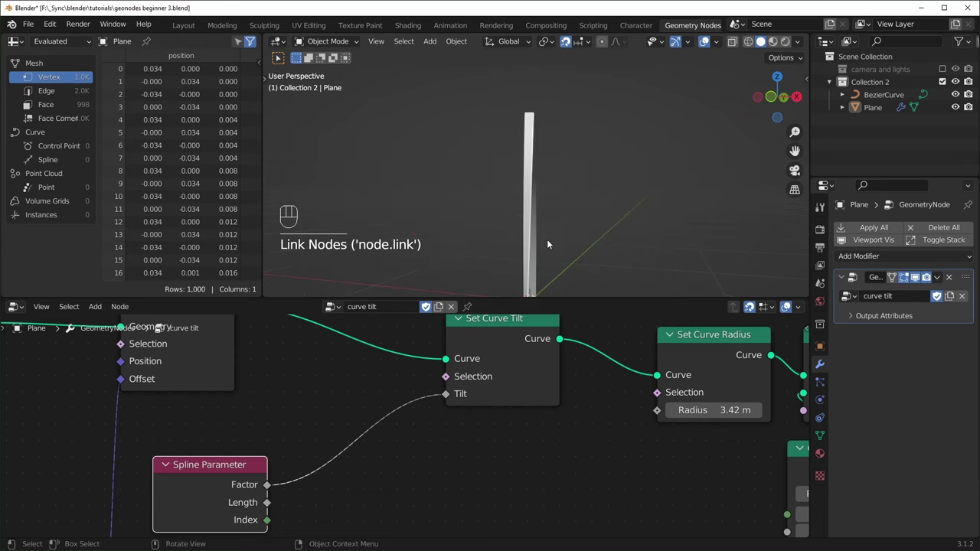
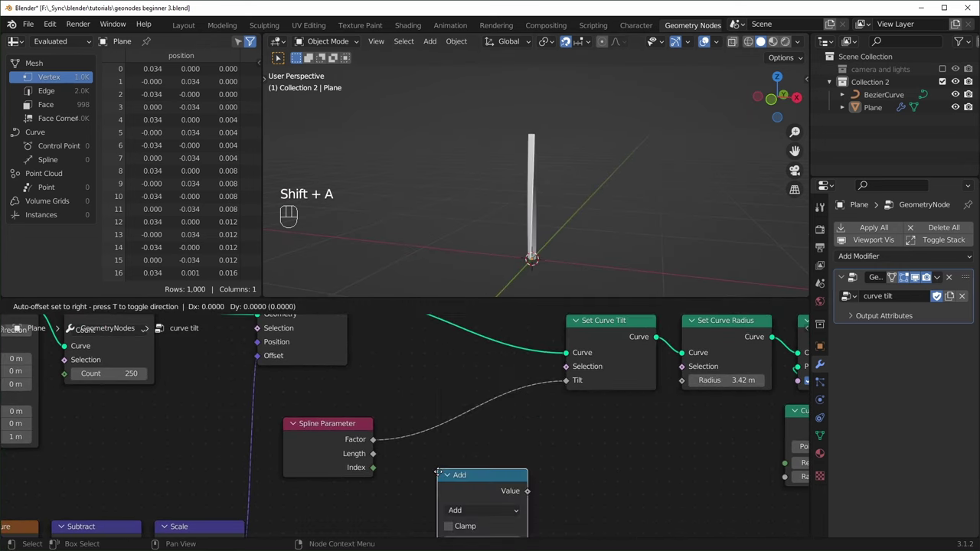
{"action": "left_click_drag", "start_coordinate": [474, 421], "coordinate": [464, 293]}
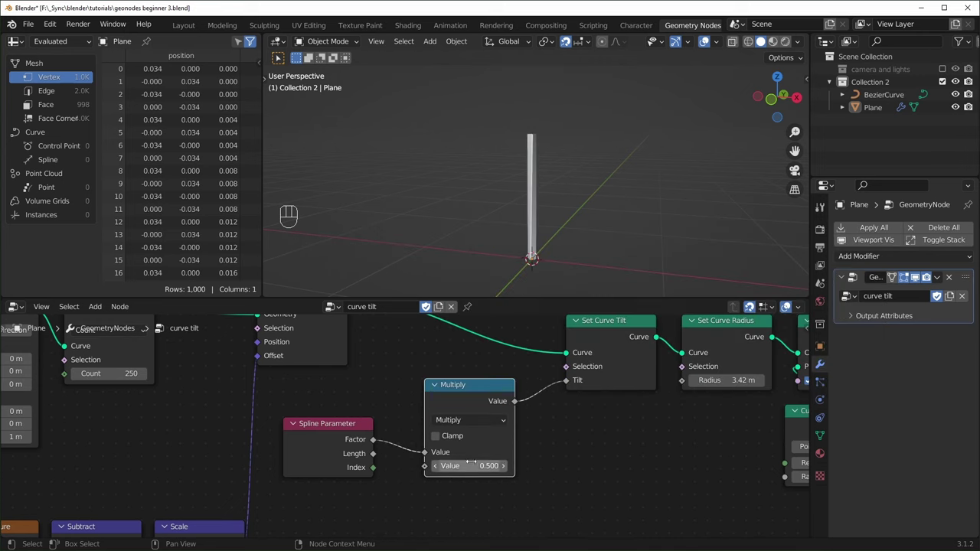
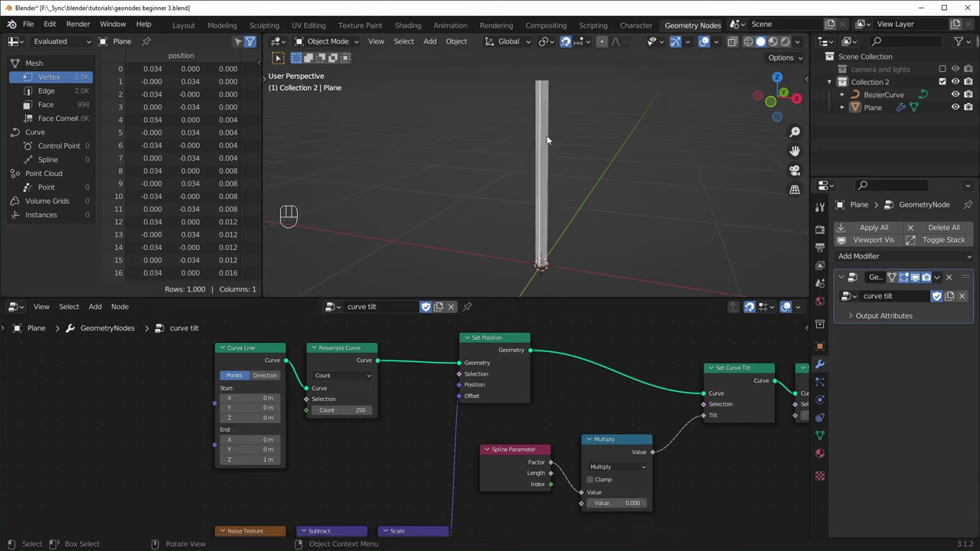
Delete the Curve Line node and add a Curve Circle in its place.
{"action": "left_click_drag", "start_coordinate": [352, 474], "coordinate": [327, 439]}
{"action": "left_click", "coordinate": [320, 358]}
{"action": "key", "text": "ctrl+x"}
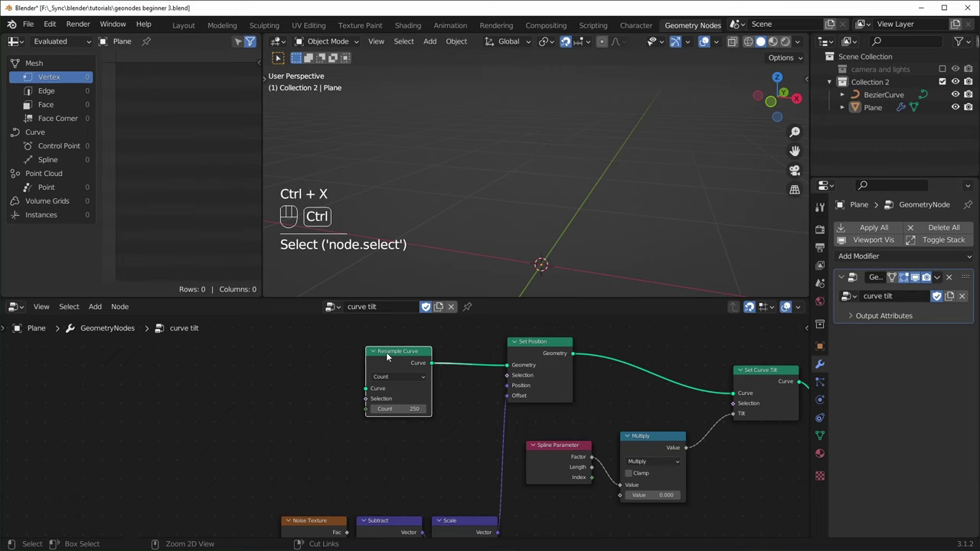
{"action": "key", "text": "shift+a"}
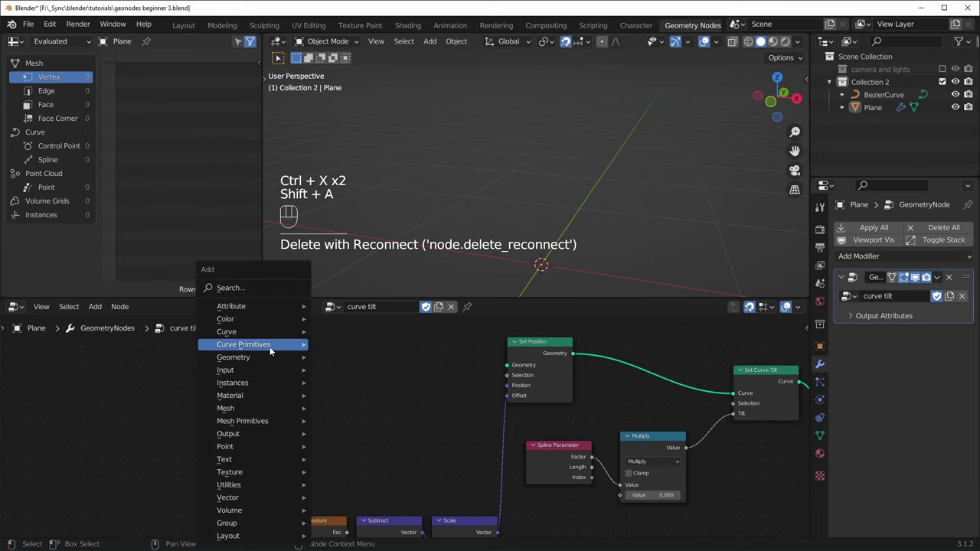
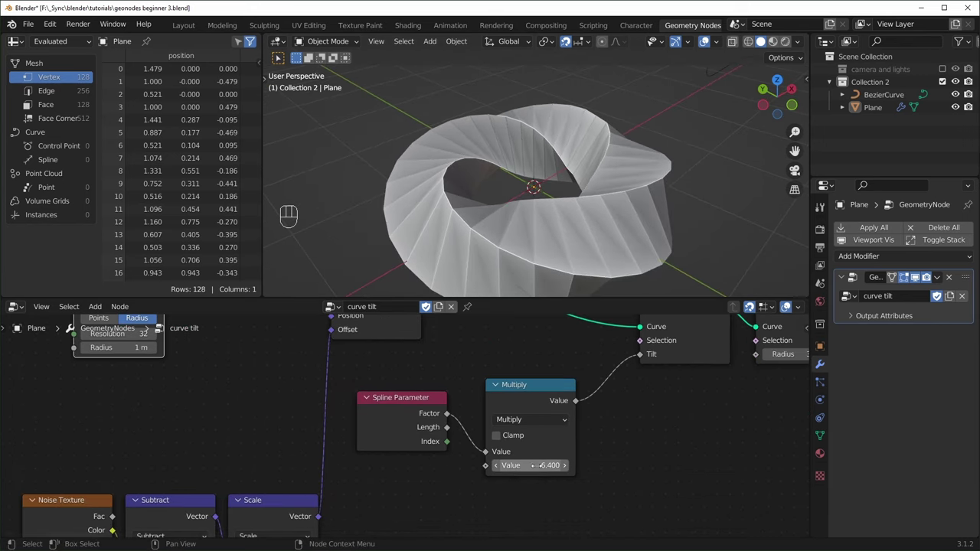
Scale the tilt multiplier by the To Radians value and duplicate the Multiply for a 6.283 term.
{"action": "left_click_drag", "start_coordinate": [456, 402], "coordinate": [539, 445]}
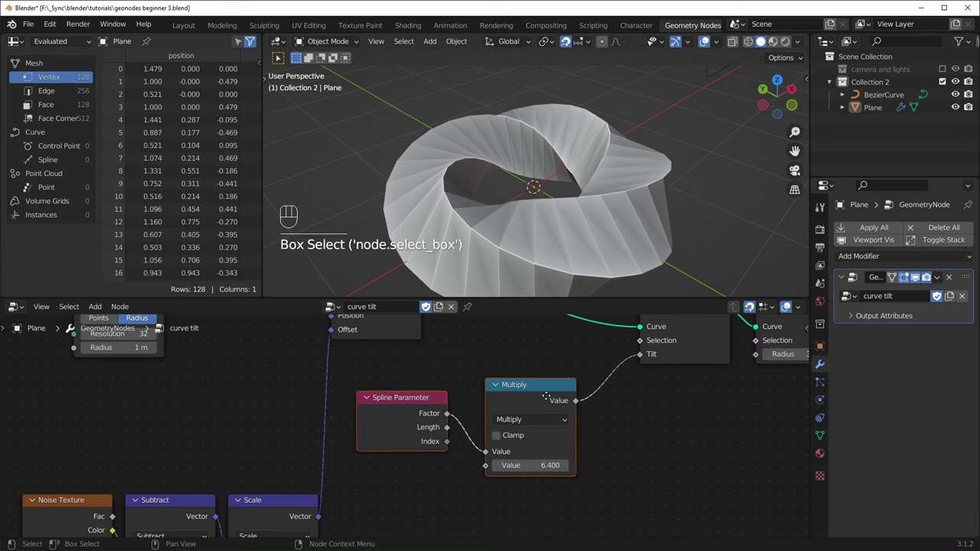
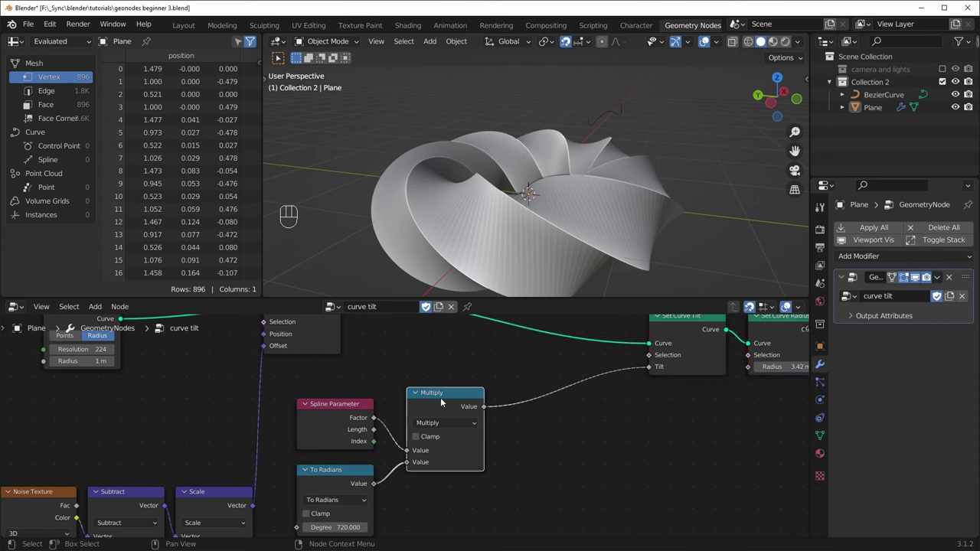
{"action": "key", "text": "shift+d"}
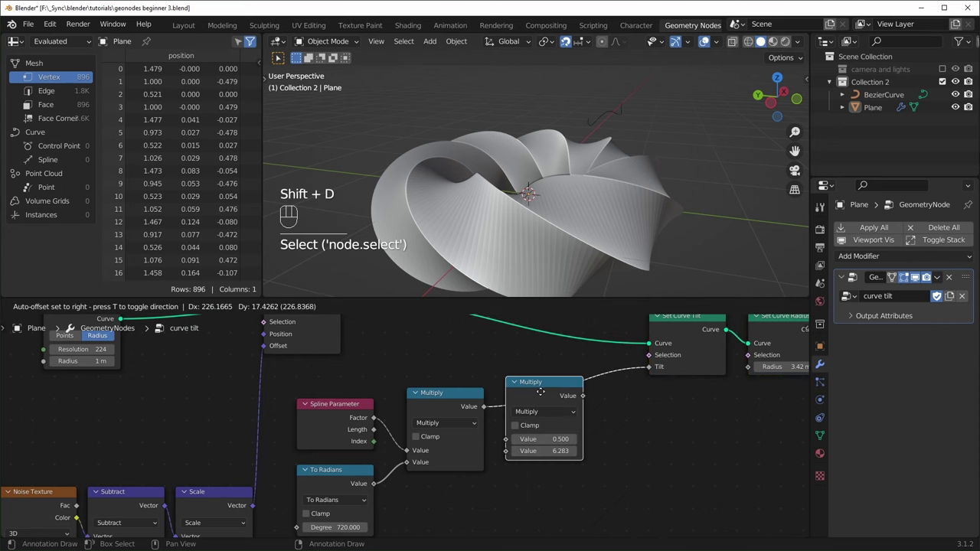
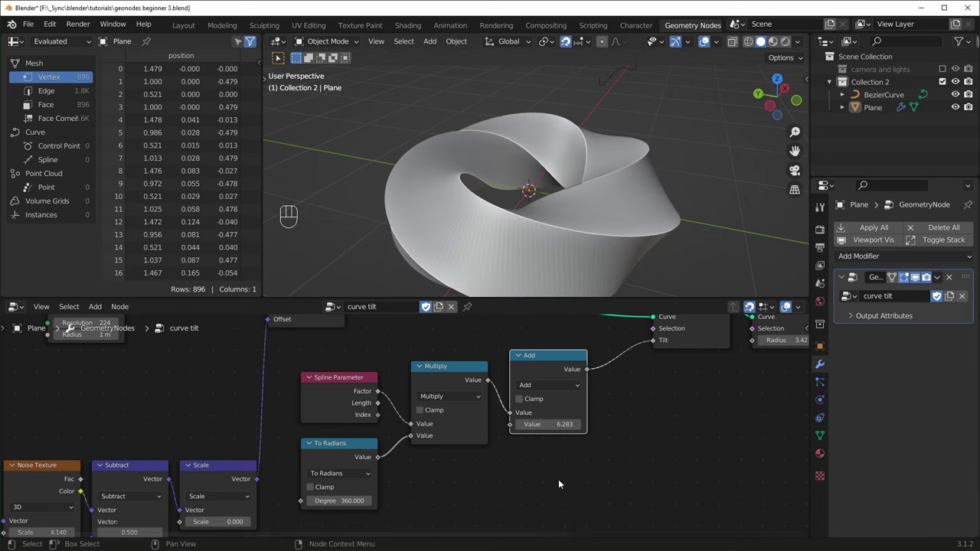
Feed Scene Time Seconds into the Add node on the tilt and play the animation.
{"action": "key", "text": "shift+a"}
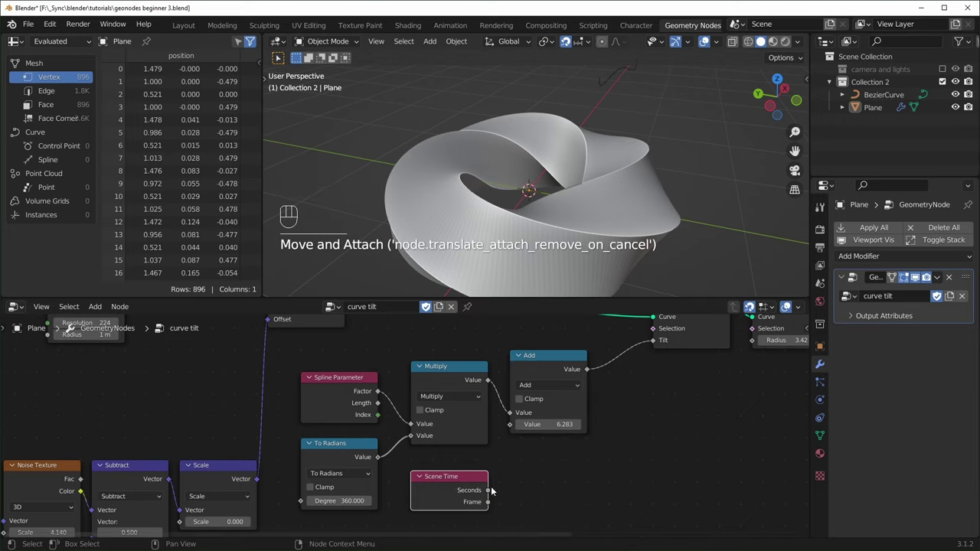
{"action": "left_click_drag", "start_coordinate": [494, 491], "coordinate": [518, 428]}
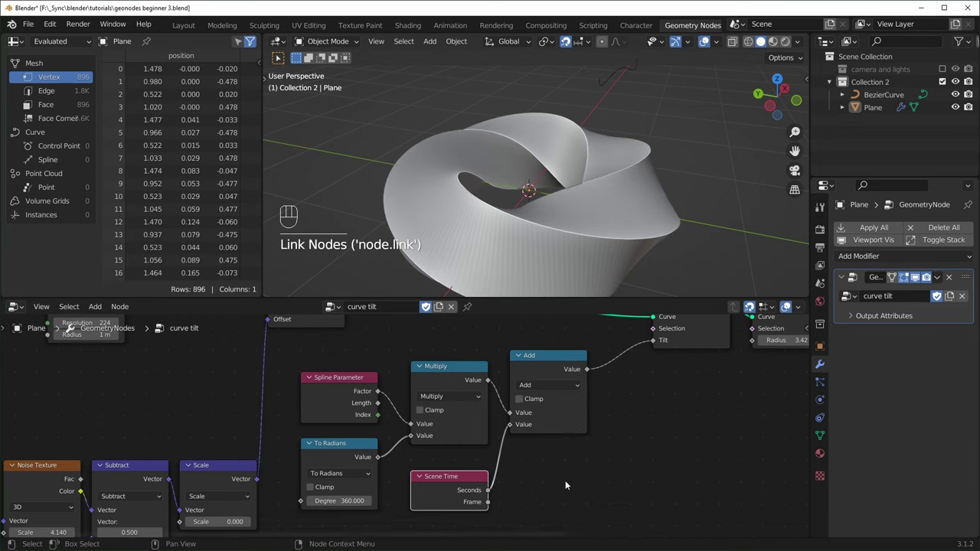
{"action": "key", "text": "space"}
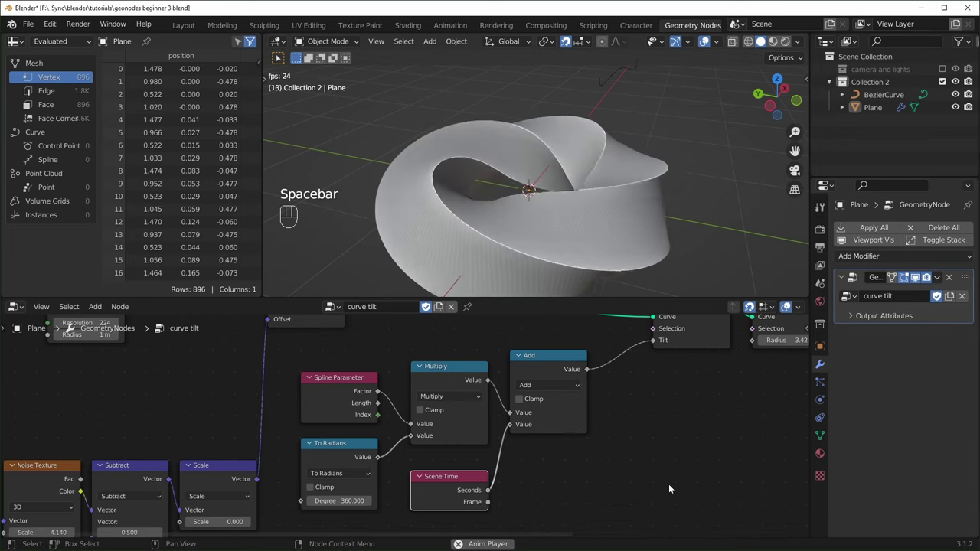
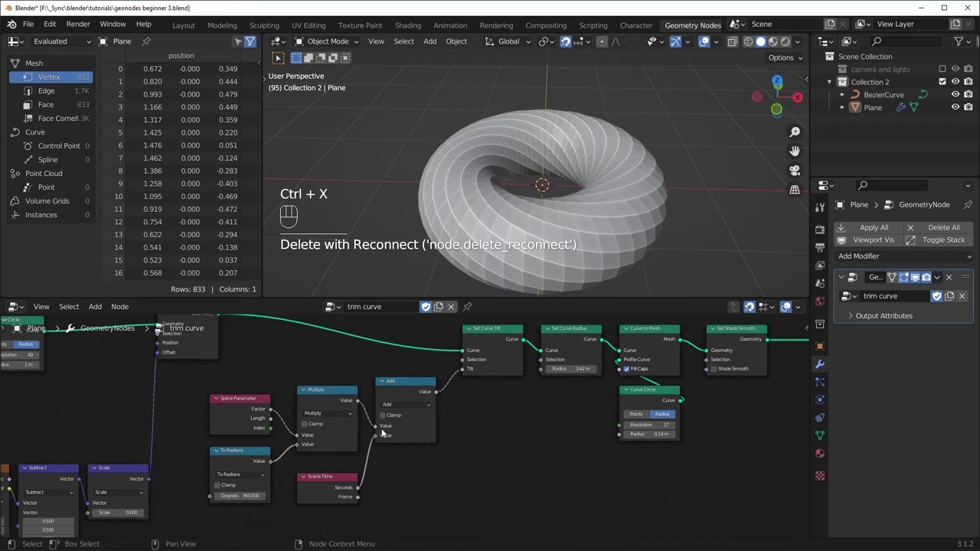
Box-select the tilt animation nodes for removal before inserting Trim Curve.
{"action": "left_click_drag", "start_coordinate": [477, 350], "coordinate": [263, 507]}
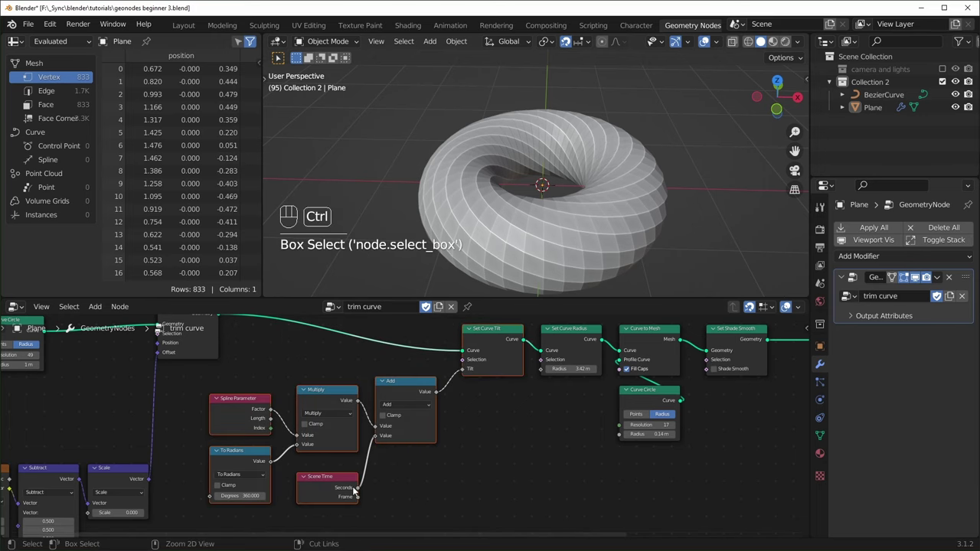
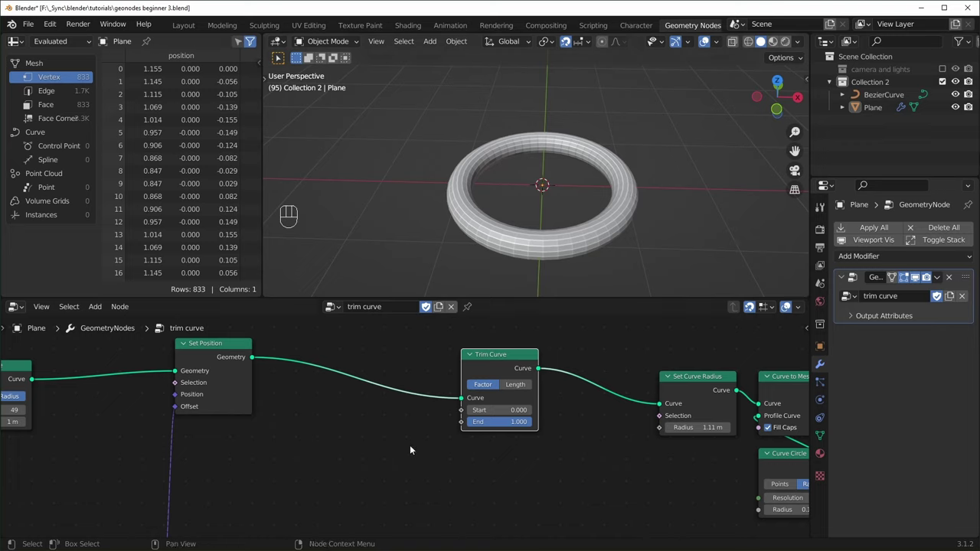
Add a Set Spline Cyclic node between Set Position and Trim Curve and inspect the tube.
{"action": "key", "text": "shift+a"}
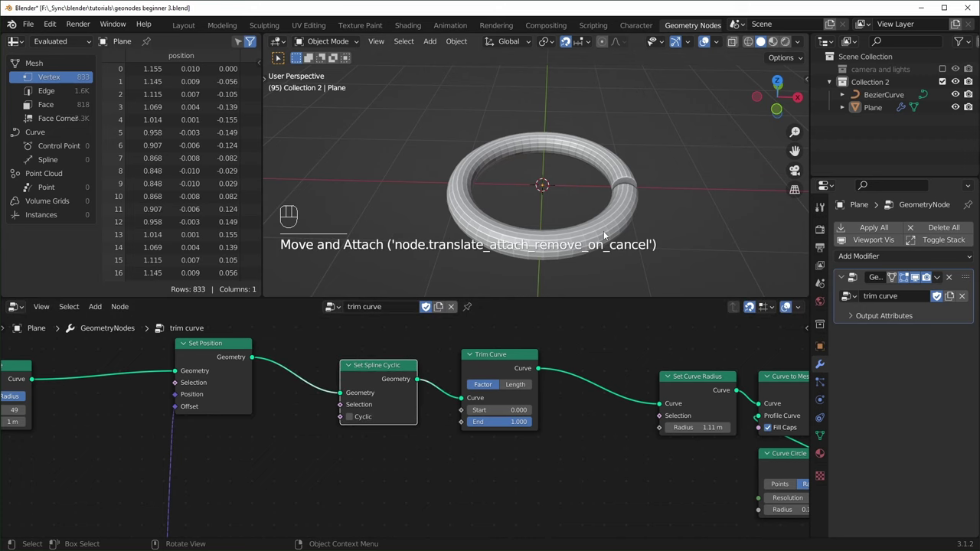
{"action": "left_click_drag", "start_coordinate": [617, 240], "coordinate": [637, 224]}
{"action": "left_click_drag", "start_coordinate": [631, 229], "coordinate": [526, 253]}
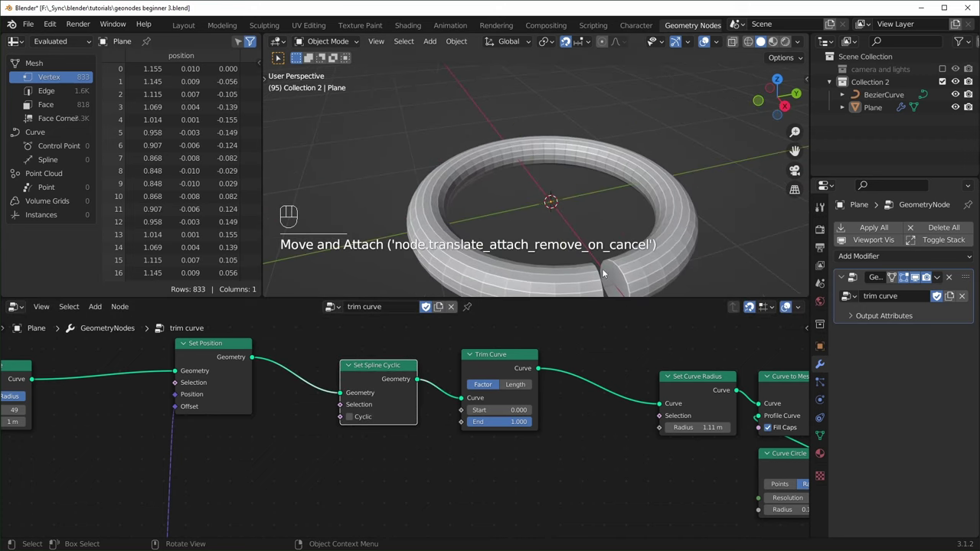
{"action": "left_click_drag", "start_coordinate": [612, 275], "coordinate": [582, 248]}
{"action": "middle_click", "coordinate": [585, 253]}
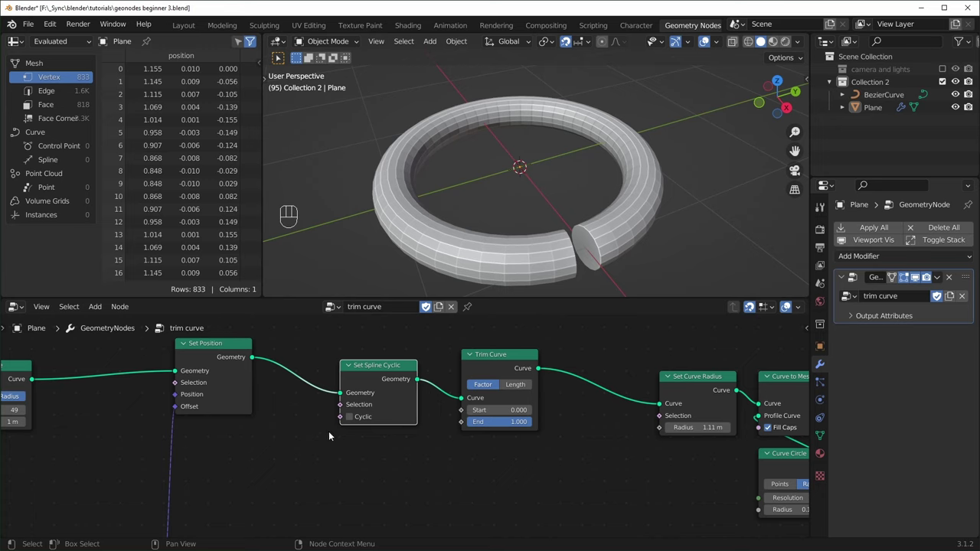
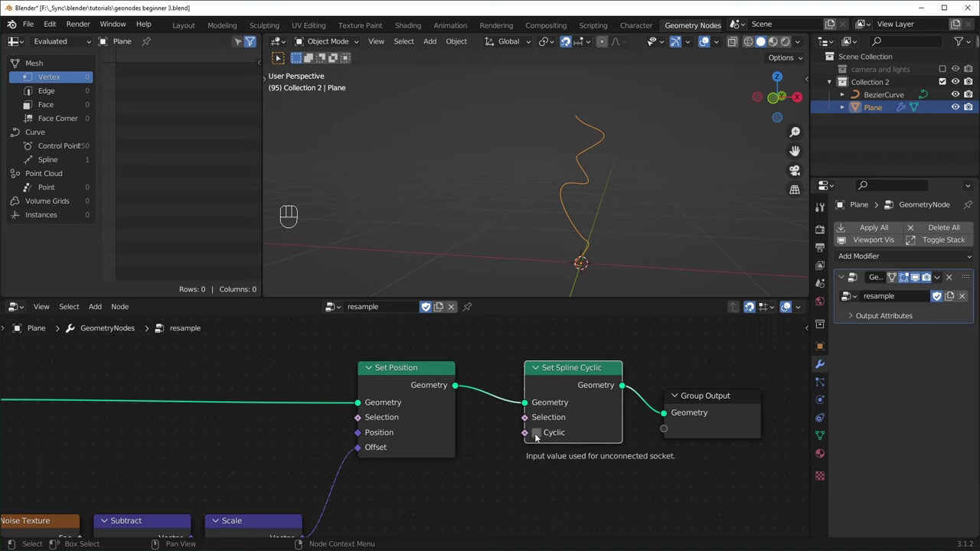
Enable Cyclic on Set Spline Cyclic and raise Trim Curve End to 1.0.
{"action": "left_click", "coordinate": [539, 436]}
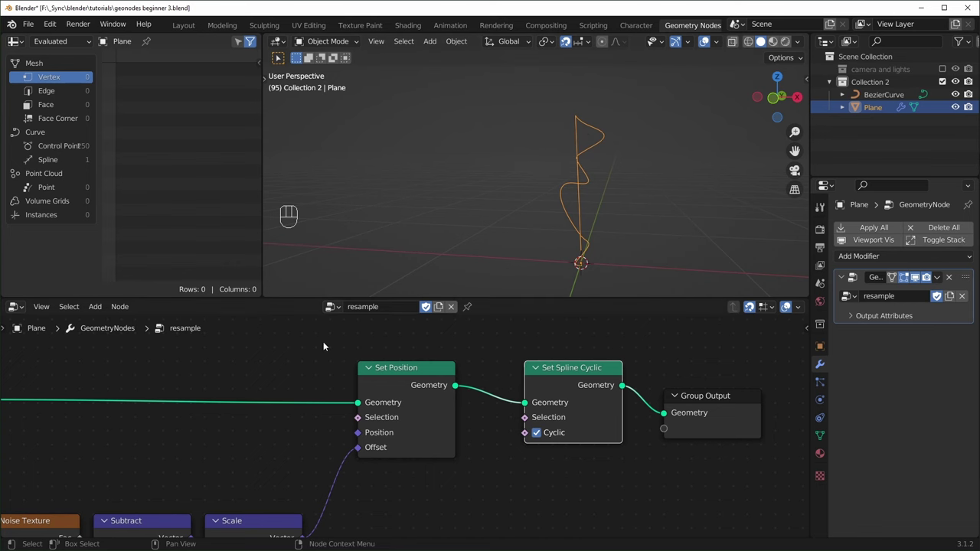
{"action": "left_click_drag", "start_coordinate": [516, 429], "coordinate": [568, 431]}
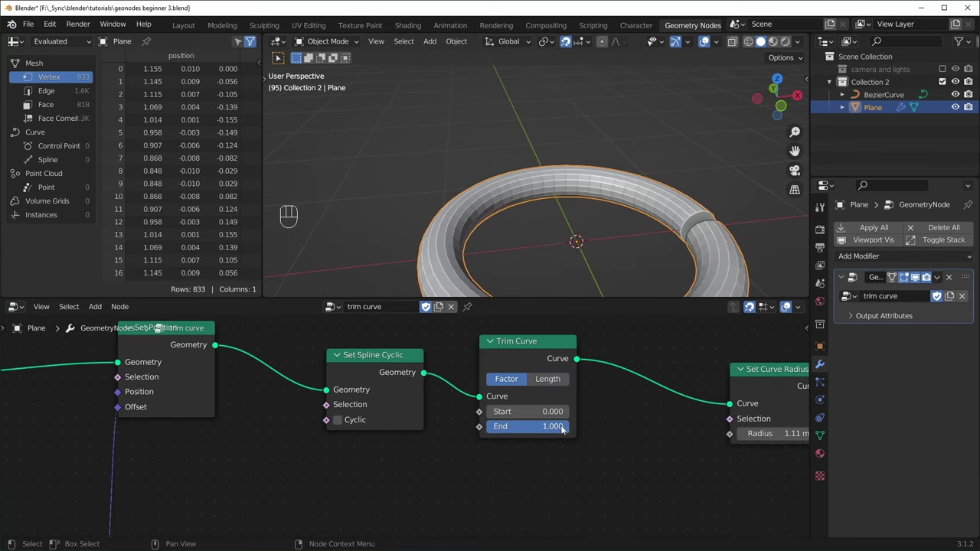
Set the Trim Curve End to 0.780 in Factor mode after trying Length mode.
{"action": "left_click_drag", "start_coordinate": [680, 264], "coordinate": [680, 278]}
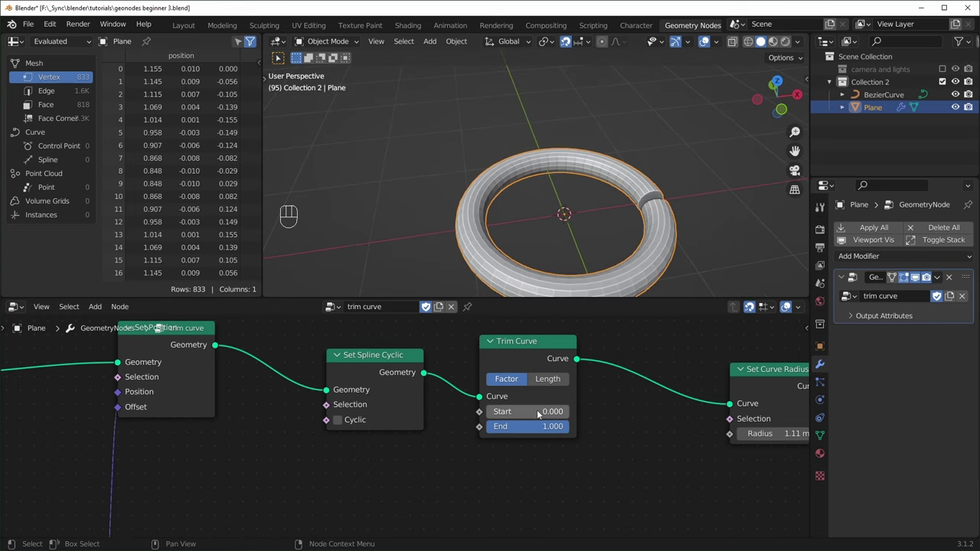
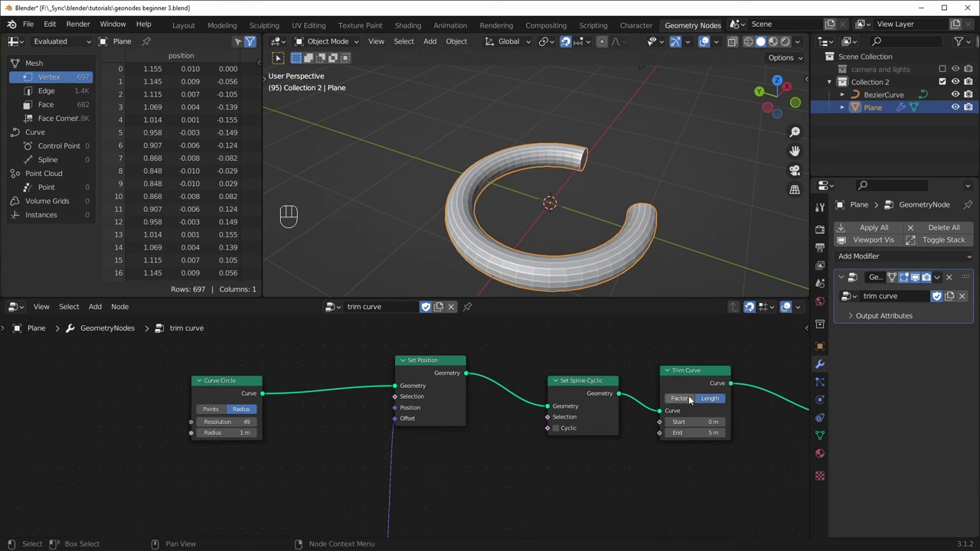
{"action": "left_click", "coordinate": [685, 401]}
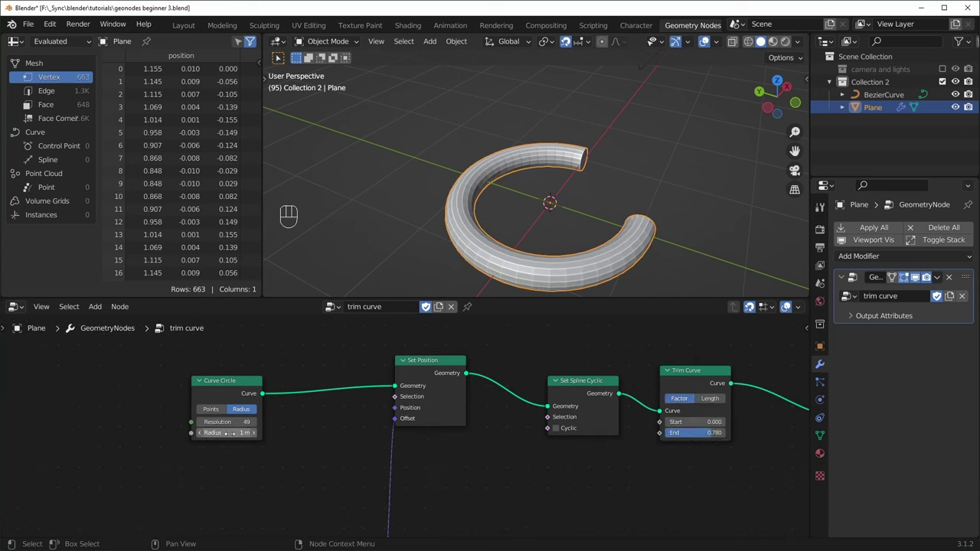
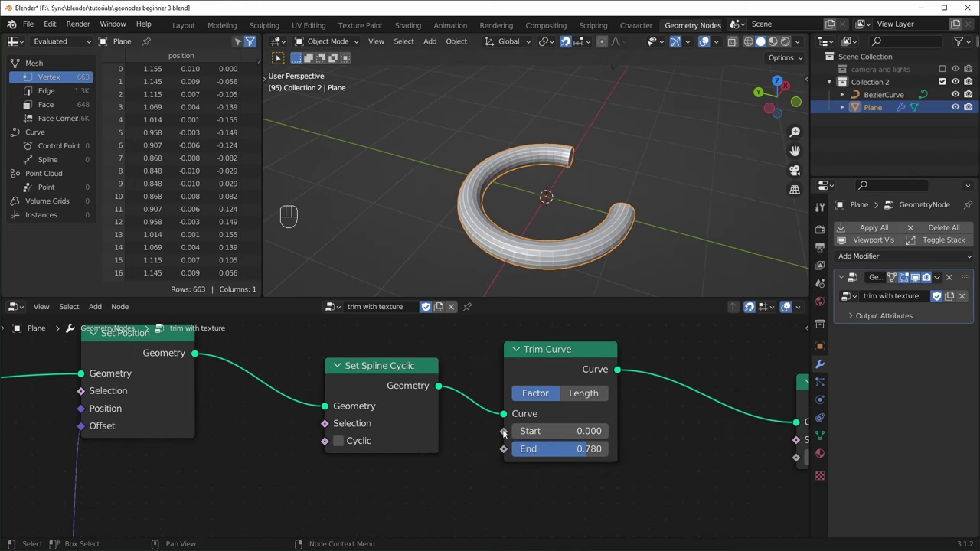
Move the Trim Curve node right to make room for the Noise Texture Fac link into End.
{"action": "left_click_drag", "start_coordinate": [566, 356], "coordinate": [638, 370]}
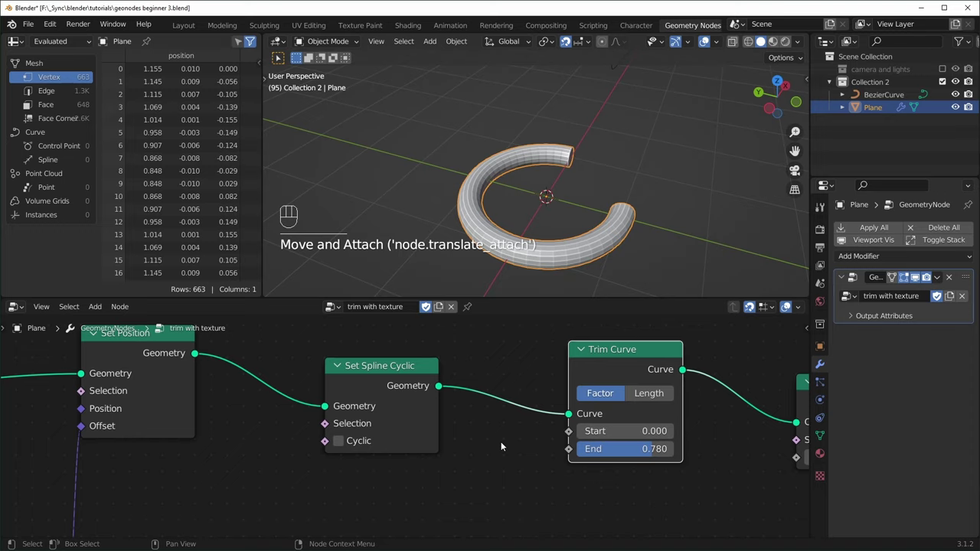
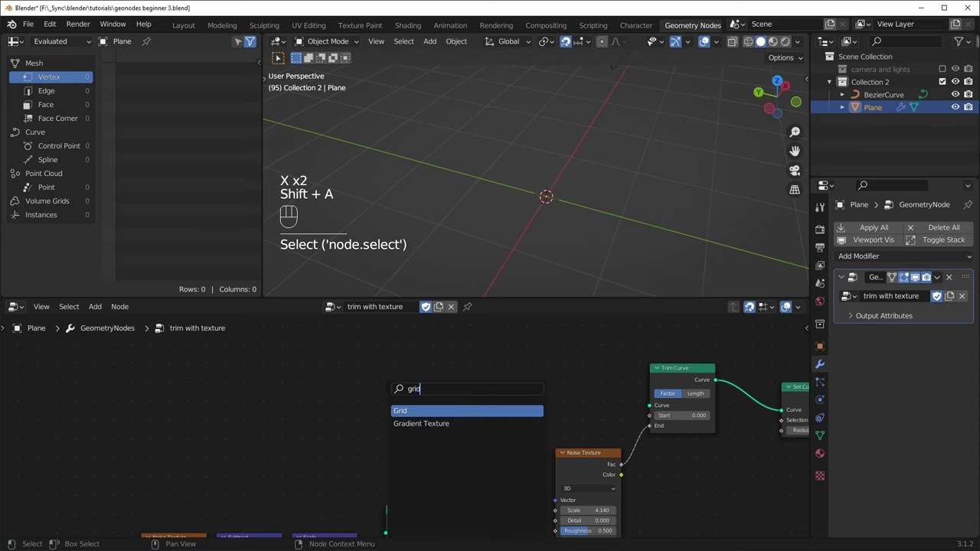
Raise Distribute Points on Faces density to 18 and add an Instance on Points node.
{"action": "key", "text": "shift+a"}
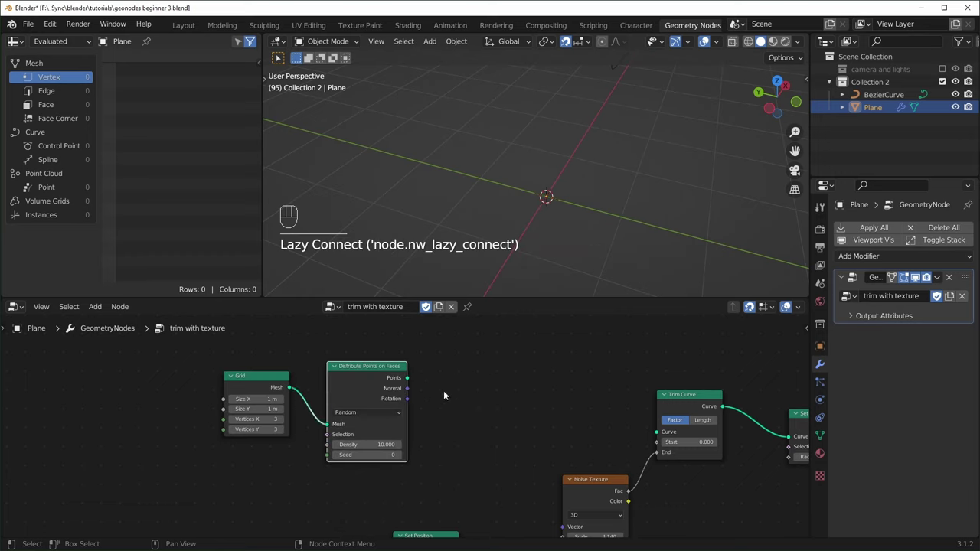
{"action": "middle_click", "coordinate": [421, 396]}
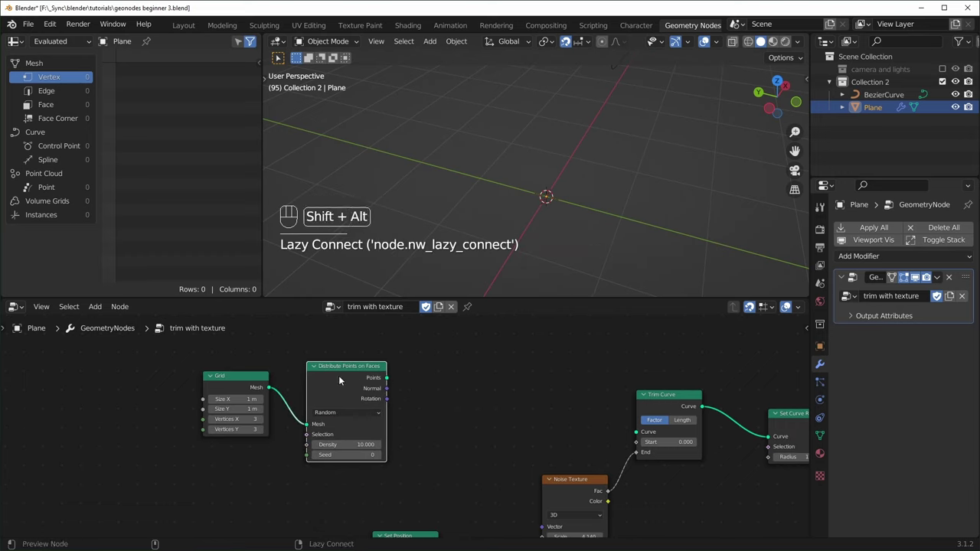
{"action": "left_click", "coordinate": [349, 374]}
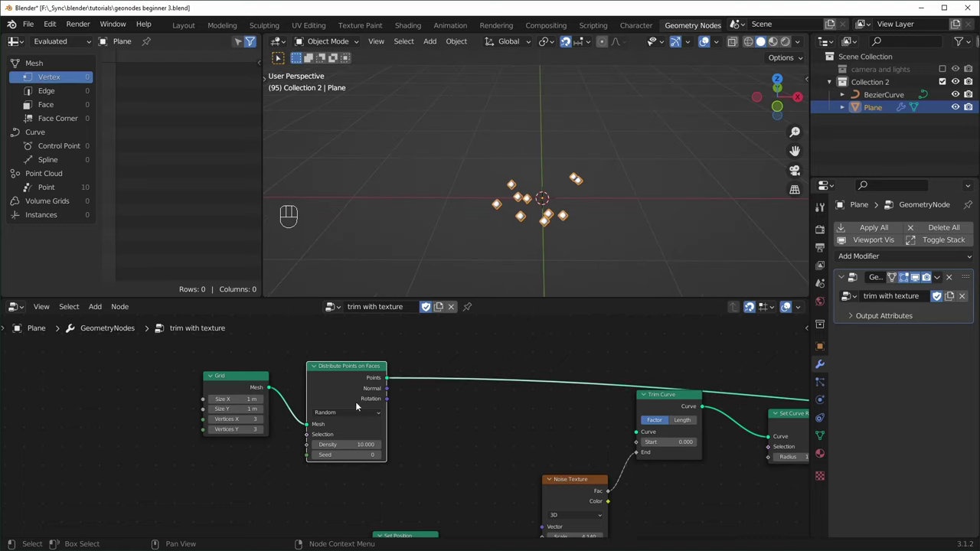
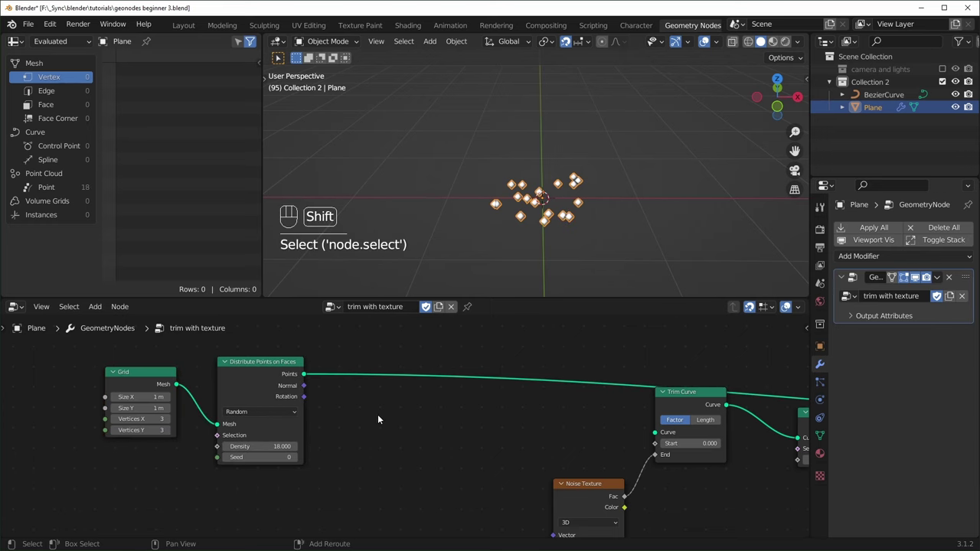
{"action": "key", "text": "shift+a"}
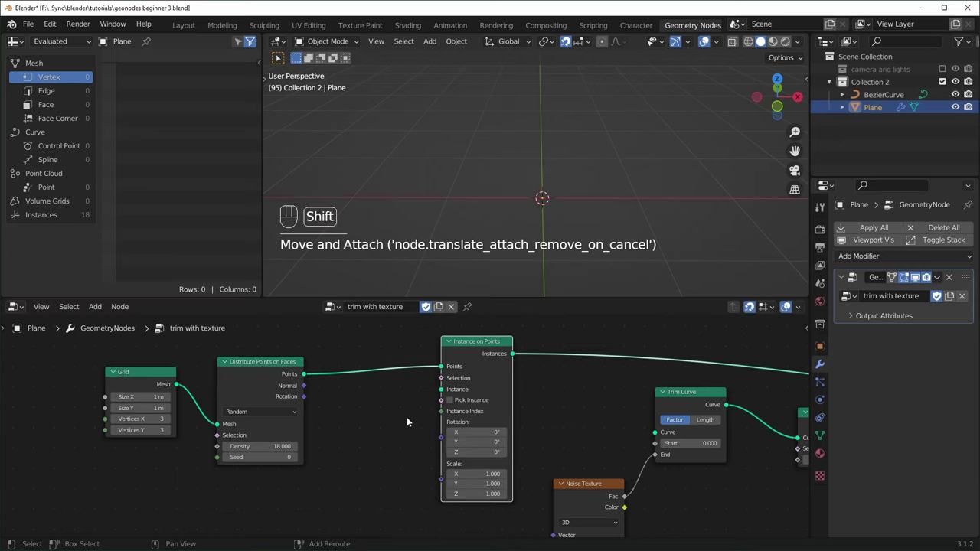
Add a Curve Line node and use it as the Instance on Points instance shape.
{"action": "key", "text": "shift+a"}
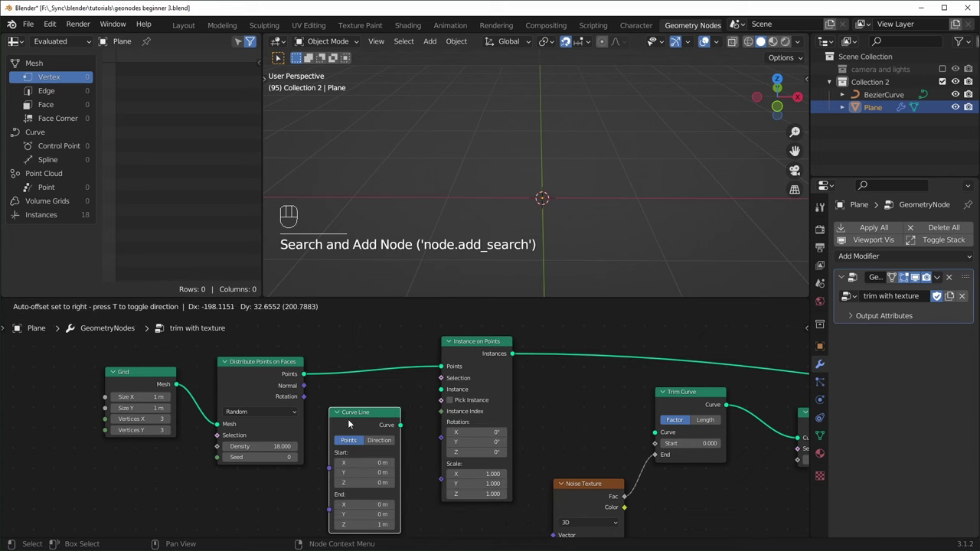
{"action": "left_click_drag", "start_coordinate": [417, 410], "coordinate": [445, 394]}
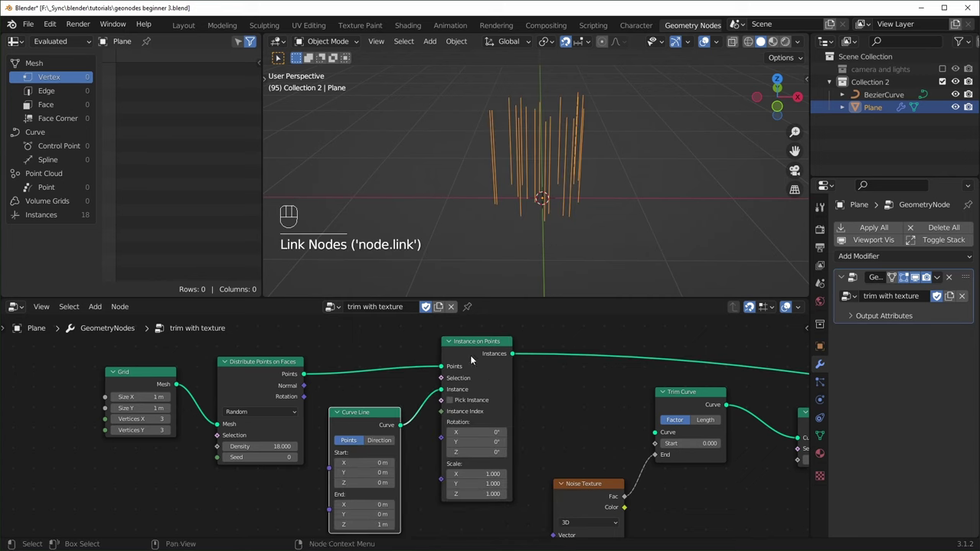
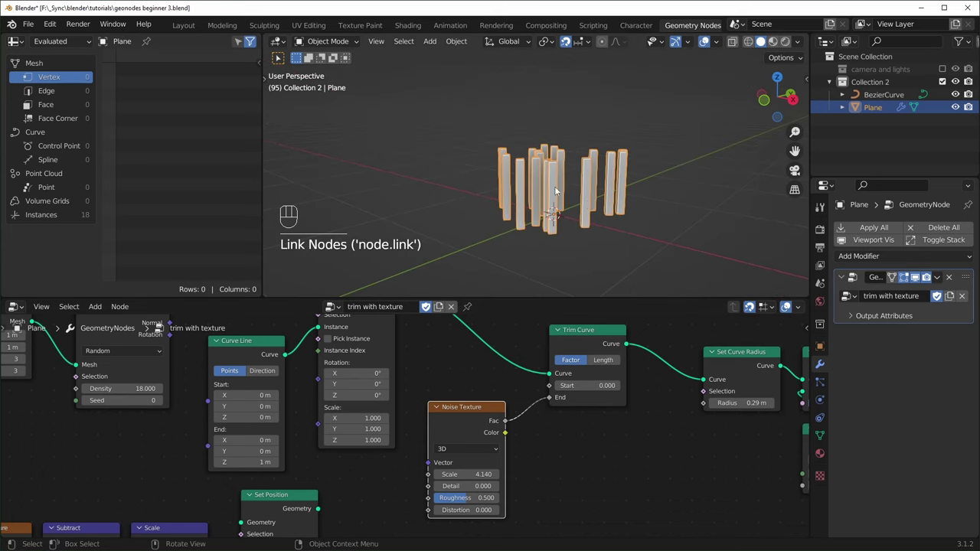
Feed the Instances output into the Trim Curve's Curve input.
{"action": "left_click_drag", "start_coordinate": [596, 201], "coordinate": [591, 184]}
{"action": "middle_click", "coordinate": [559, 225]}
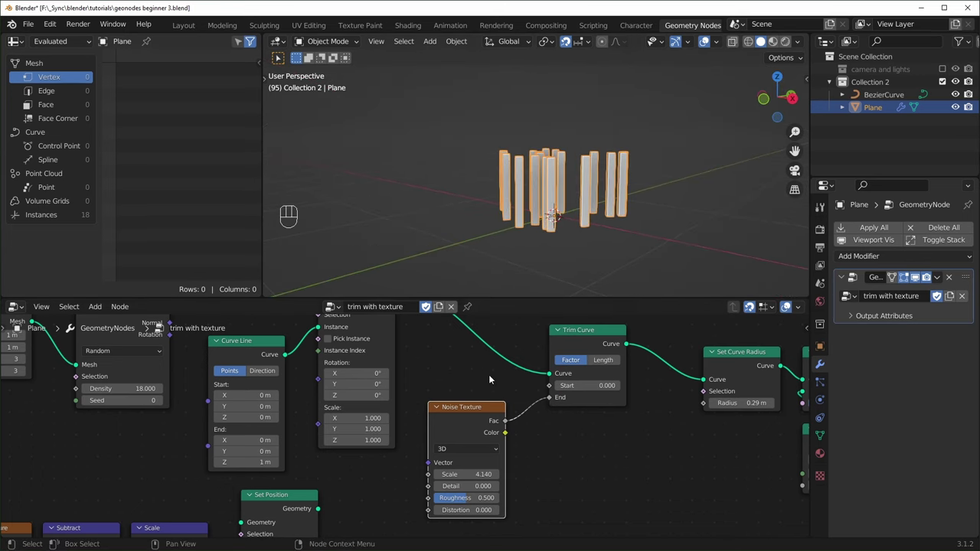
{"action": "left_click_drag", "start_coordinate": [504, 442], "coordinate": [475, 415]}
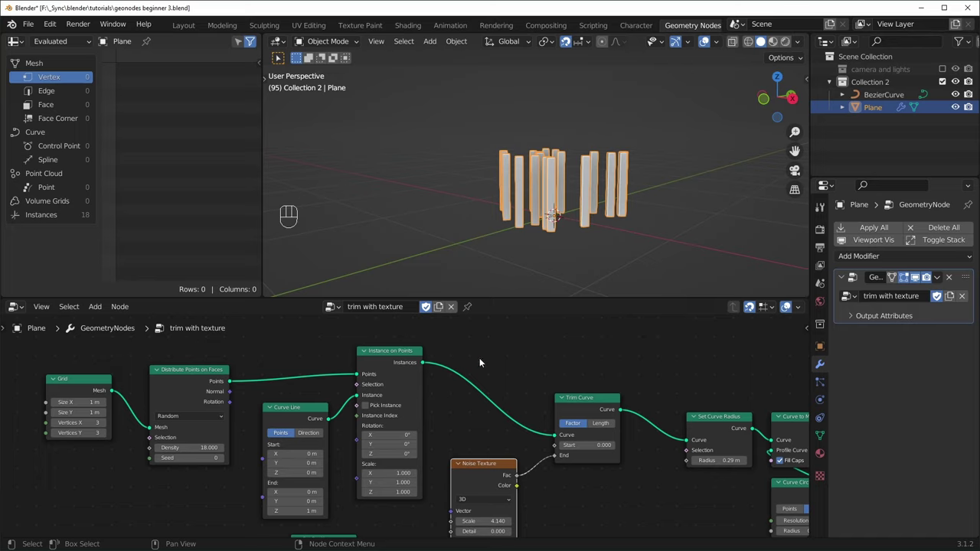
Insert a Realize Instances node between Instance on Points and Trim Curve, aligned in the chain.
{"action": "key", "text": "shift+a"}
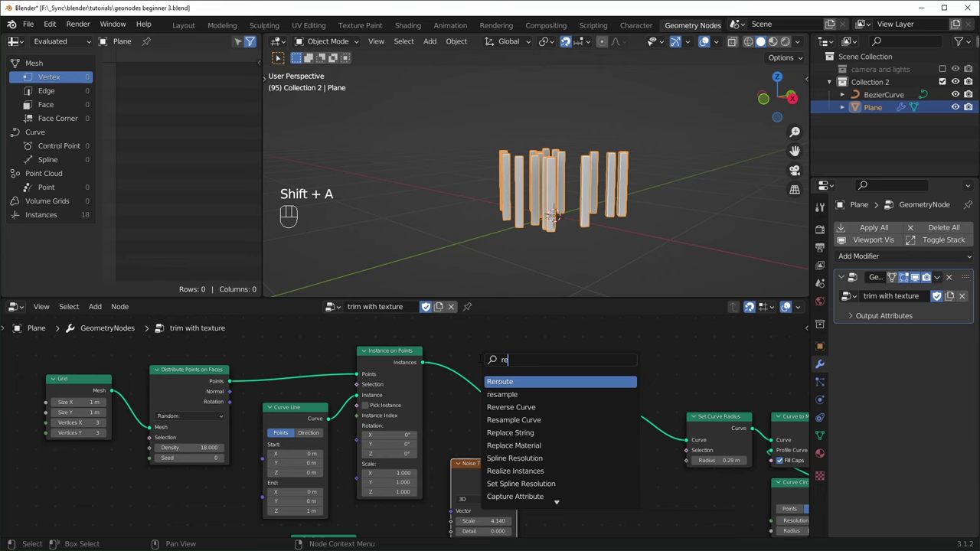
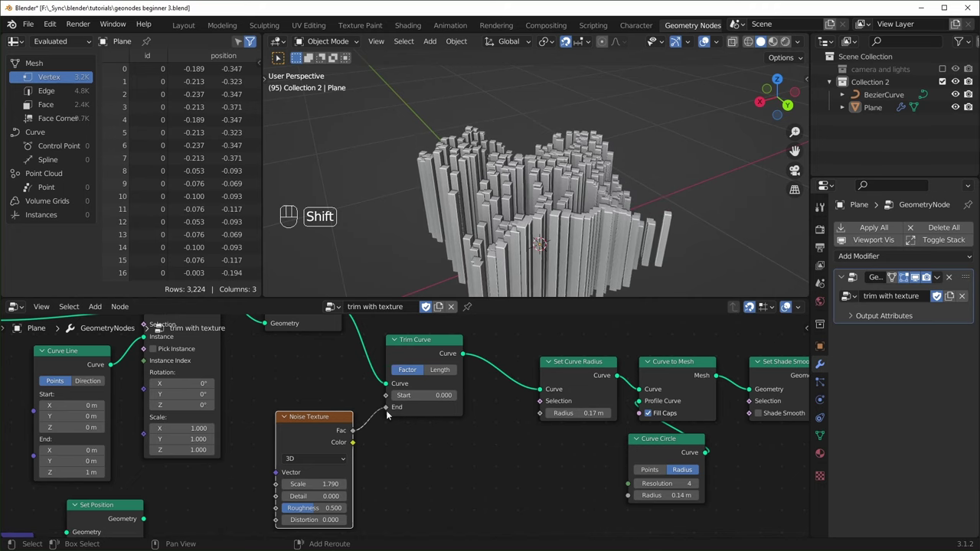
{"action": "left_click_drag", "start_coordinate": [669, 202], "coordinate": [480, 190]}
{"action": "middle_click", "coordinate": [569, 472]}
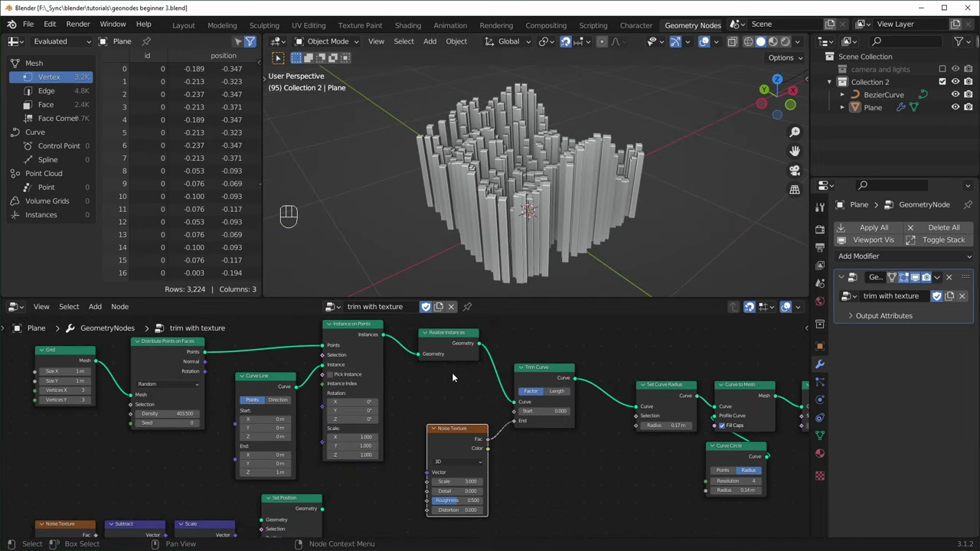
{"action": "left_click_drag", "start_coordinate": [454, 339], "coordinate": [439, 351]}
{"action": "left_click", "coordinate": [439, 355]}
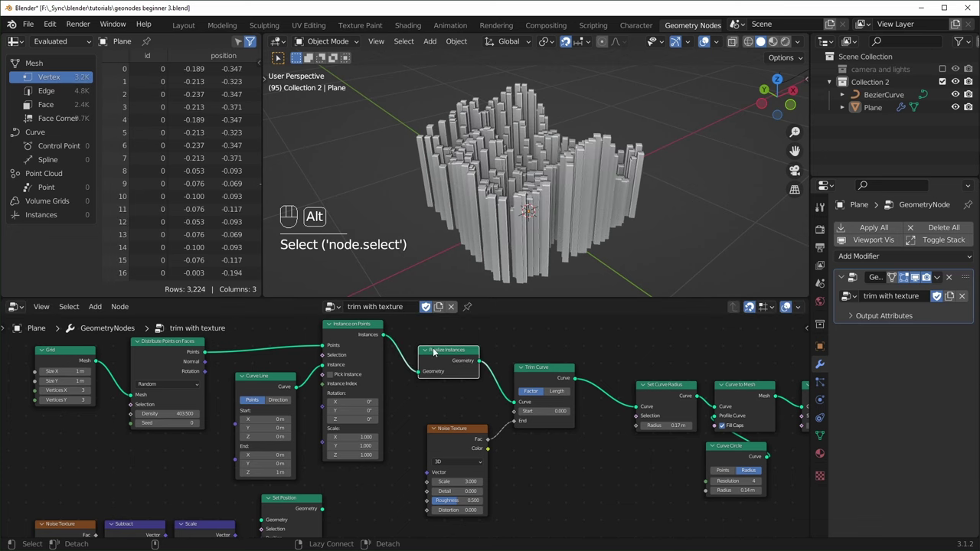
{"action": "left_click_drag", "start_coordinate": [533, 190], "coordinate": [452, 206]}
Shift the view along the node chain toward the Set Curve Radius node.
{"action": "left_click_drag", "start_coordinate": [590, 222], "coordinate": [559, 207]}
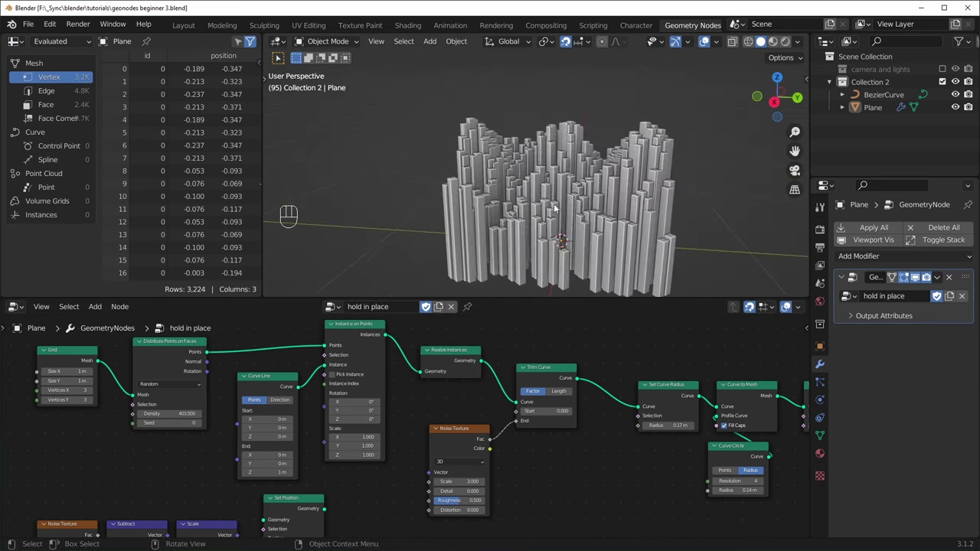
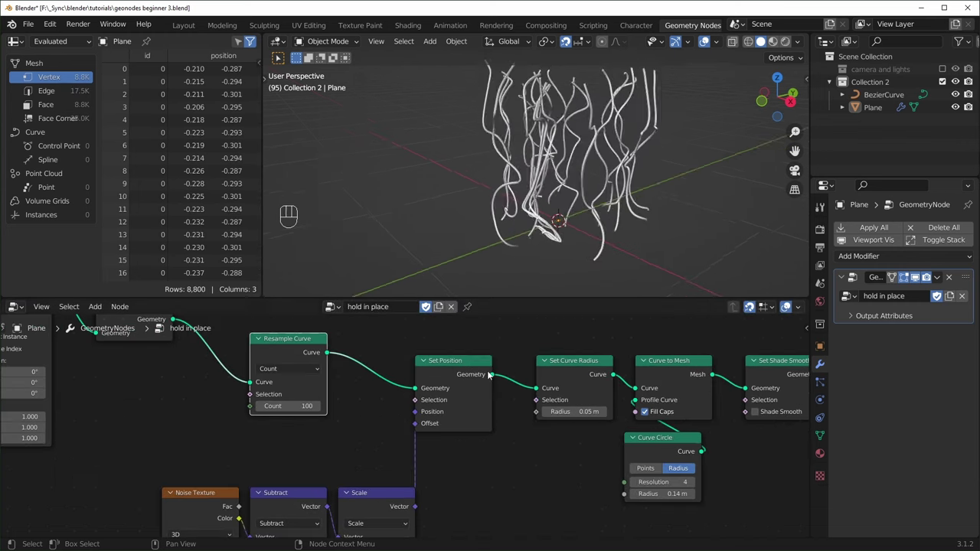
Pan the node editor toward the end of the tree near the output.
{"action": "left_click_drag", "start_coordinate": [628, 275], "coordinate": [597, 243]}
{"action": "middle_click", "coordinate": [496, 241]}
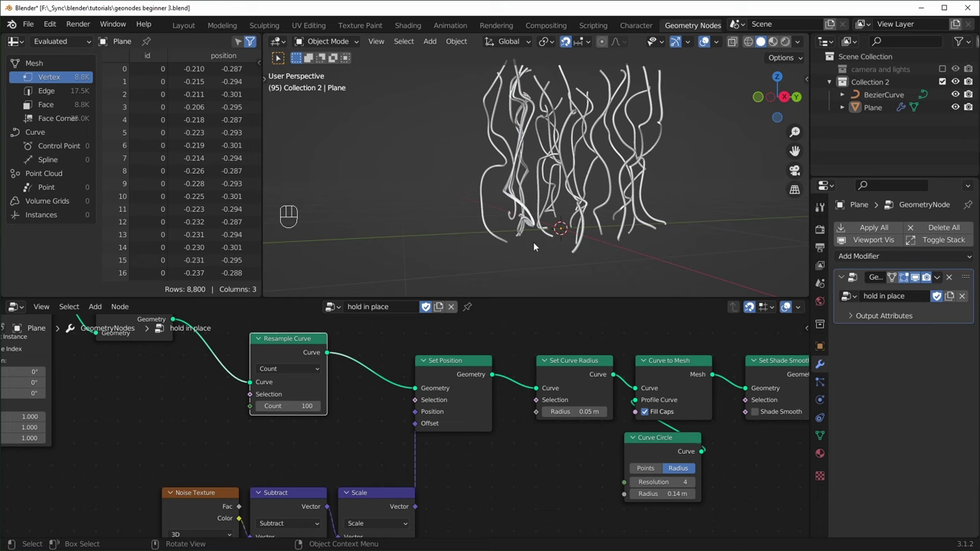
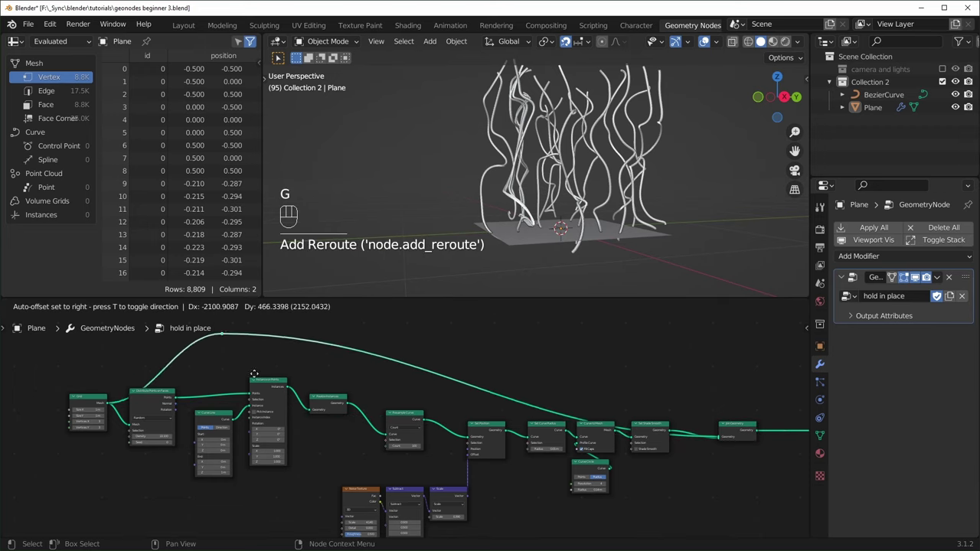
Zoom in on the noise offset chain below the Scale node.
{"action": "middle_click", "coordinate": [634, 258]}
{"action": "middle_click", "coordinate": [633, 252]}
{"action": "left_click_drag", "start_coordinate": [634, 240], "coordinate": [565, 246]}
{"action": "left_click_drag", "start_coordinate": [608, 251], "coordinate": [539, 255]}
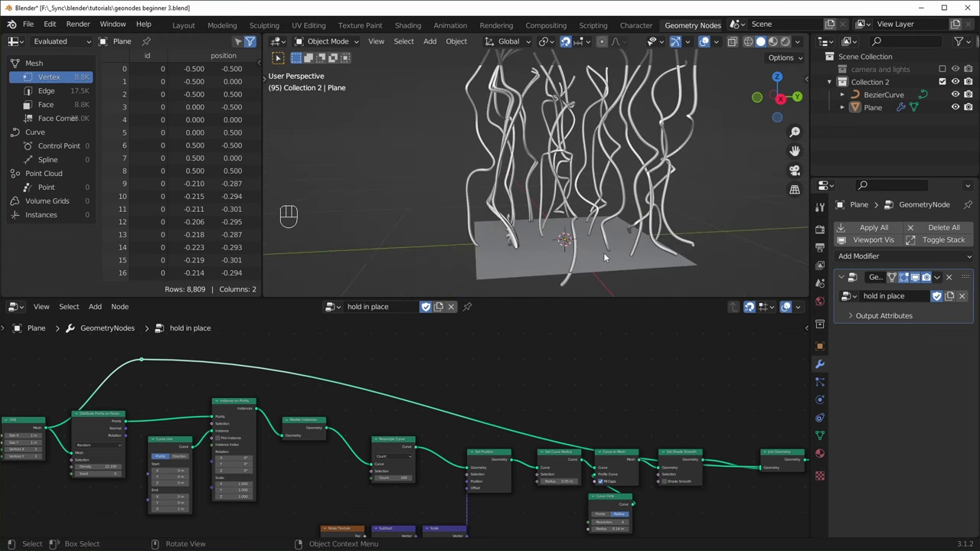
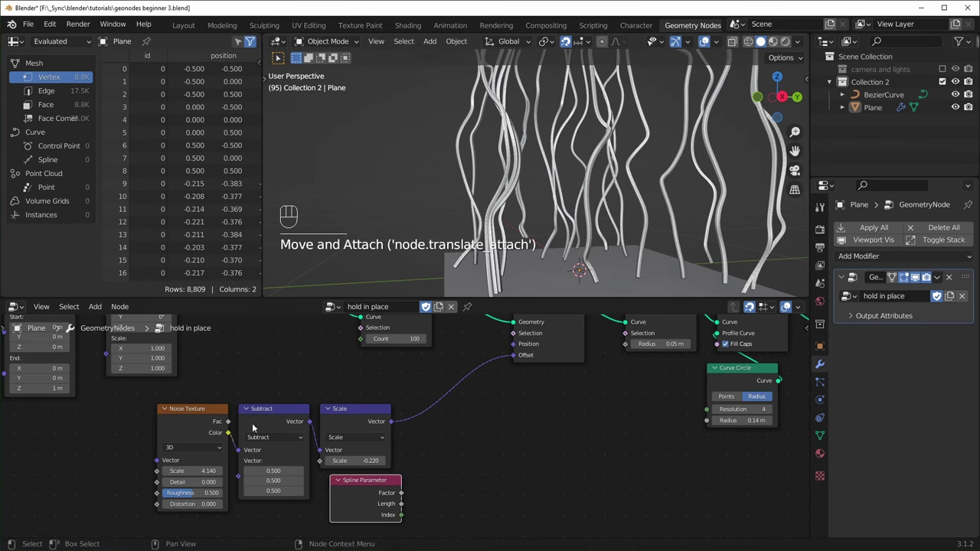
Duplicate the Scale node as a Multiply fed by Spline Parameter Factor, driving Set Position Offset.
{"action": "left_click", "coordinate": [372, 415]}
{"action": "key", "text": "shift+d"}
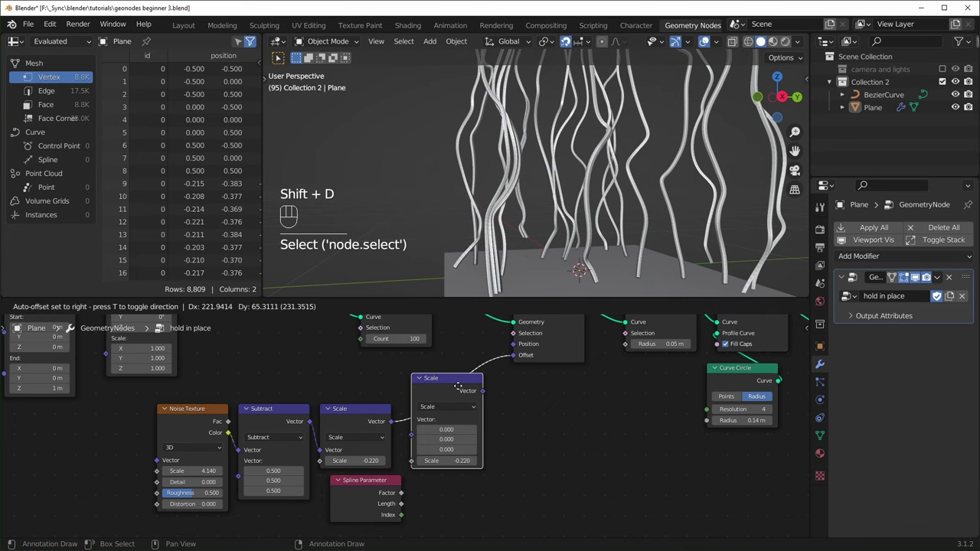
{"action": "left_click", "coordinate": [469, 381]}
{"action": "left_click_drag", "start_coordinate": [475, 410], "coordinate": [464, 378]}
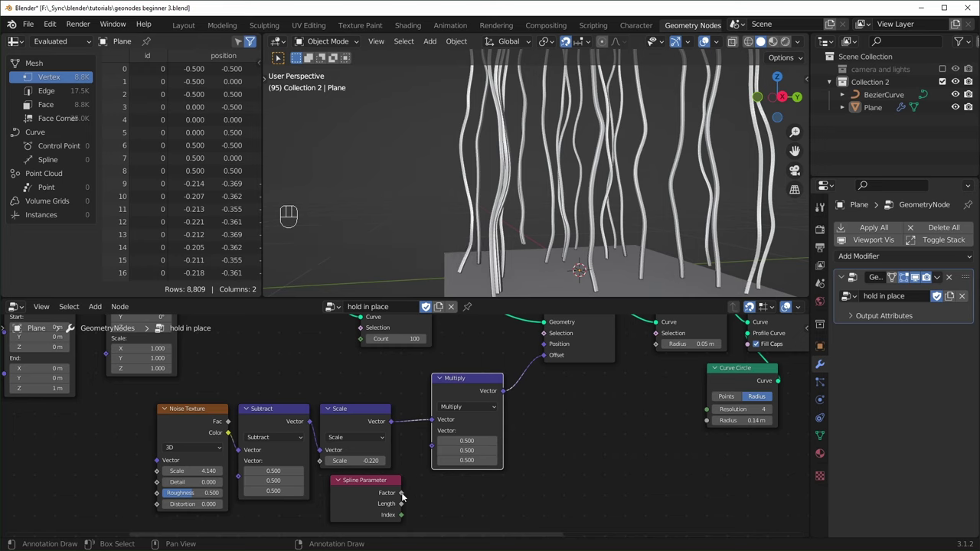
{"action": "left_click_drag", "start_coordinate": [414, 480], "coordinate": [437, 449]}
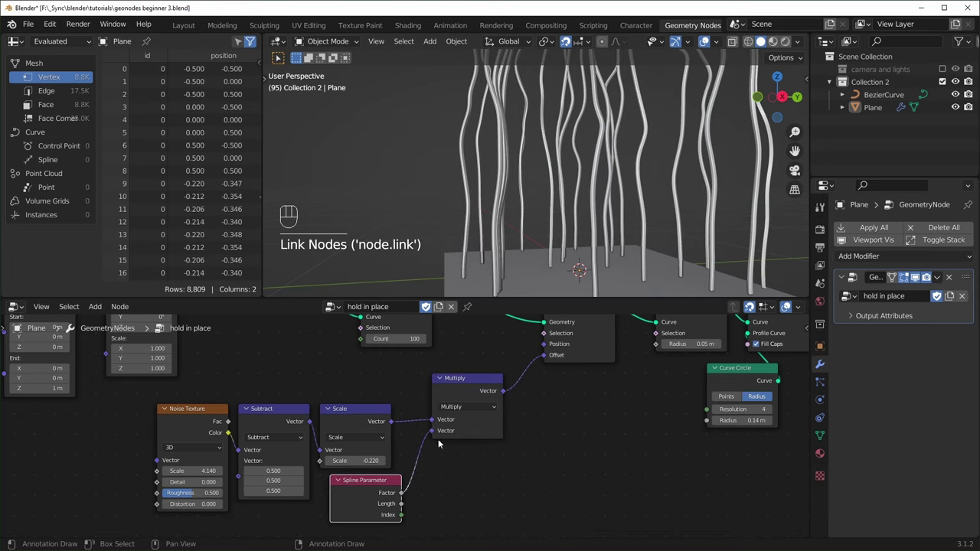
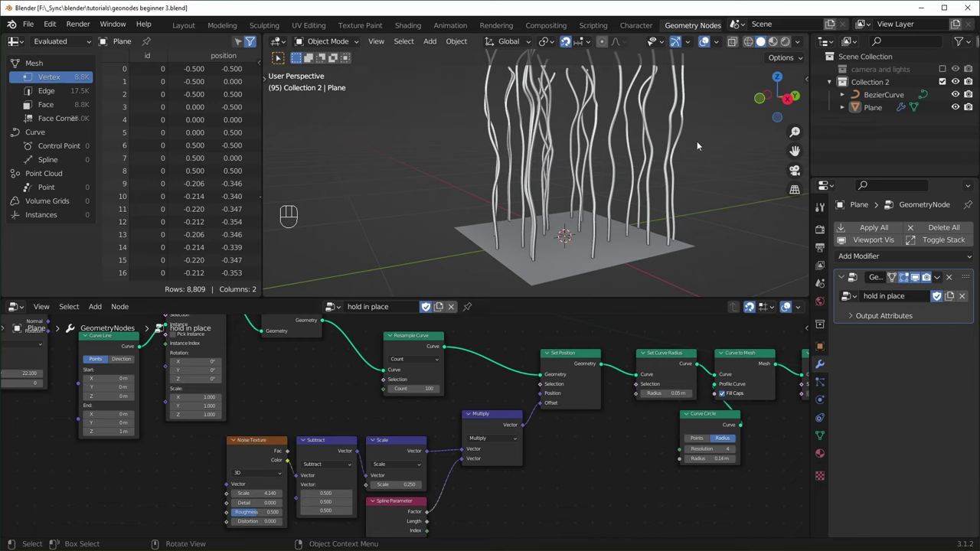
{"action": "middle_click", "coordinate": [695, 174]}
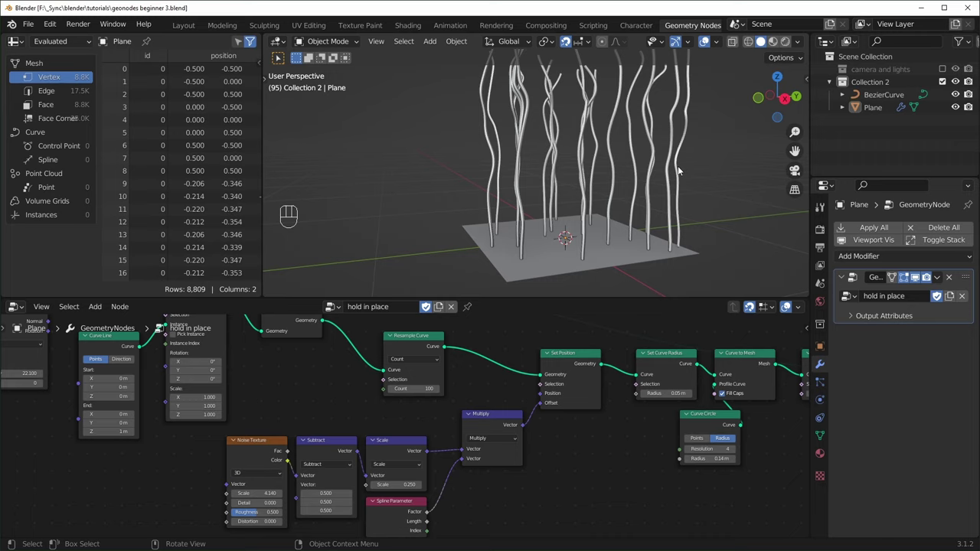
{"action": "middle_click", "coordinate": [308, 385]}
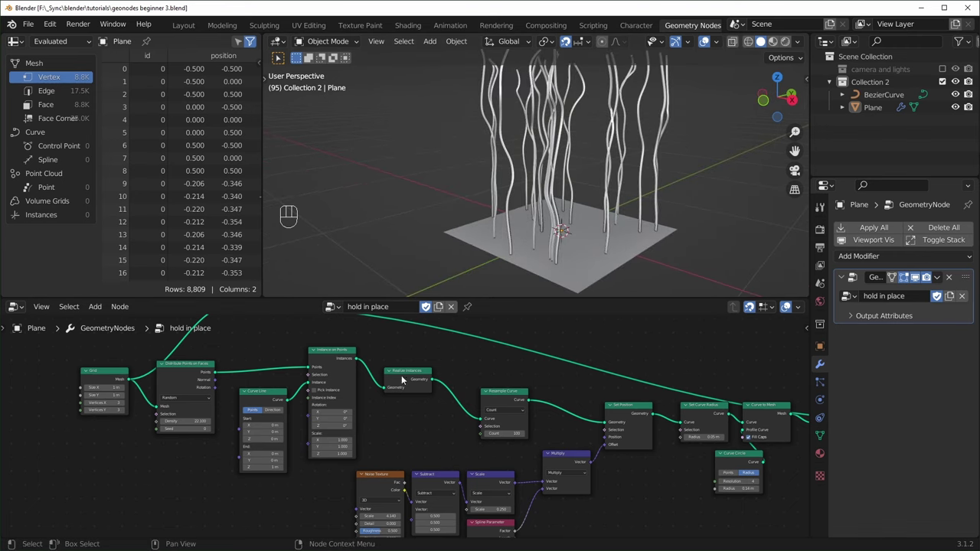
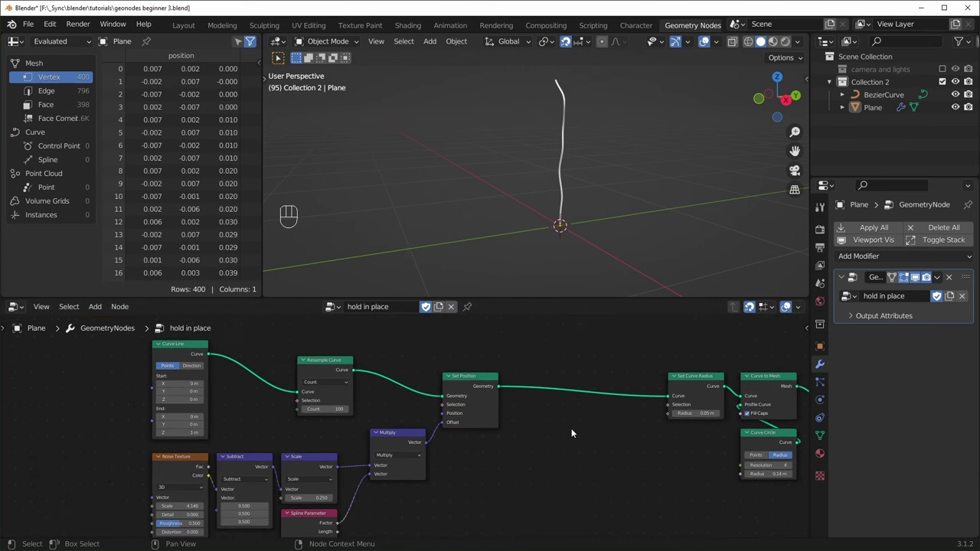
Add Instance on Points after Set Position, followed by a Join Geometry node merging it with the curve.
{"action": "key", "text": "shift+a"}
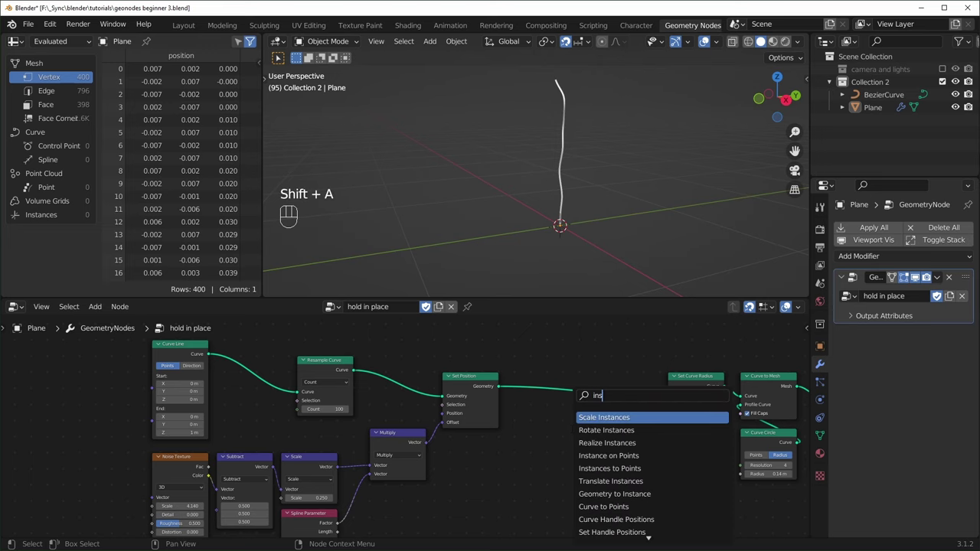
{"action": "key", "text": "x"}
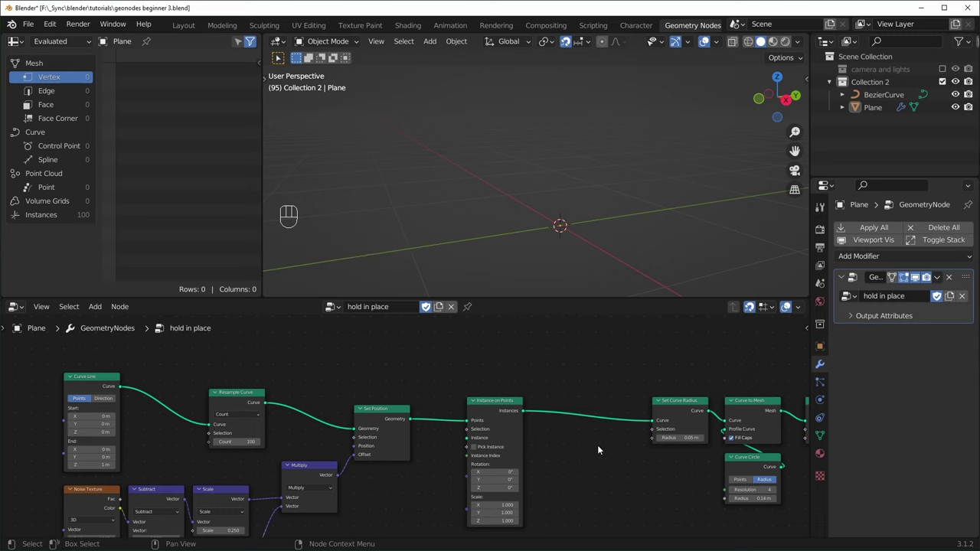
{"action": "key", "text": "shift+a"}
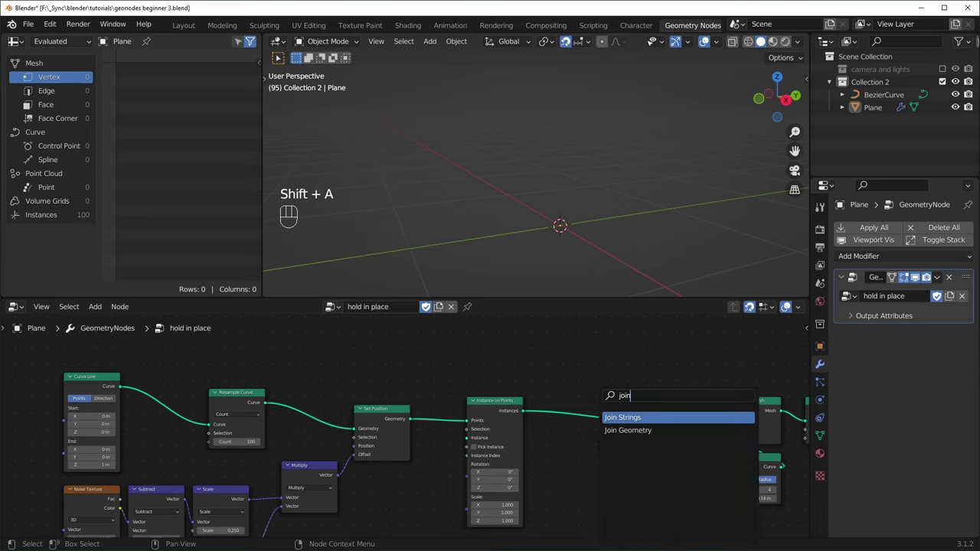
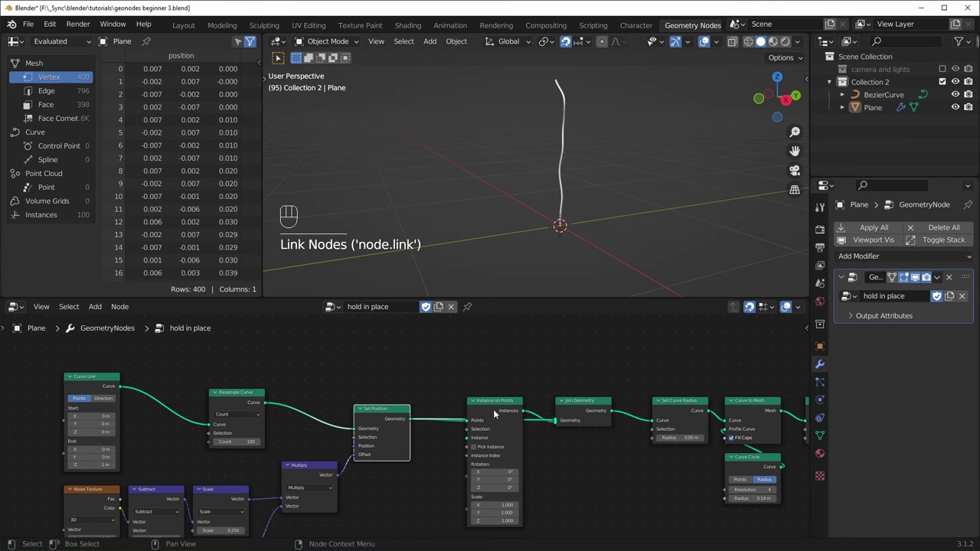
{"action": "left_click_drag", "start_coordinate": [512, 409], "coordinate": [515, 455]}
{"action": "middle_click", "coordinate": [621, 184]}
Duplicate the Curve Line node and feed the copy into the new Instance input.
{"action": "left_click", "coordinate": [137, 353]}
{"action": "key", "text": "shift+d"}
{"action": "left_click", "coordinate": [466, 469]}
{"action": "middle_click", "coordinate": [451, 442]}
{"action": "middle_click", "coordinate": [509, 466]}
{"action": "left_click_drag", "start_coordinate": [482, 455], "coordinate": [535, 434]}
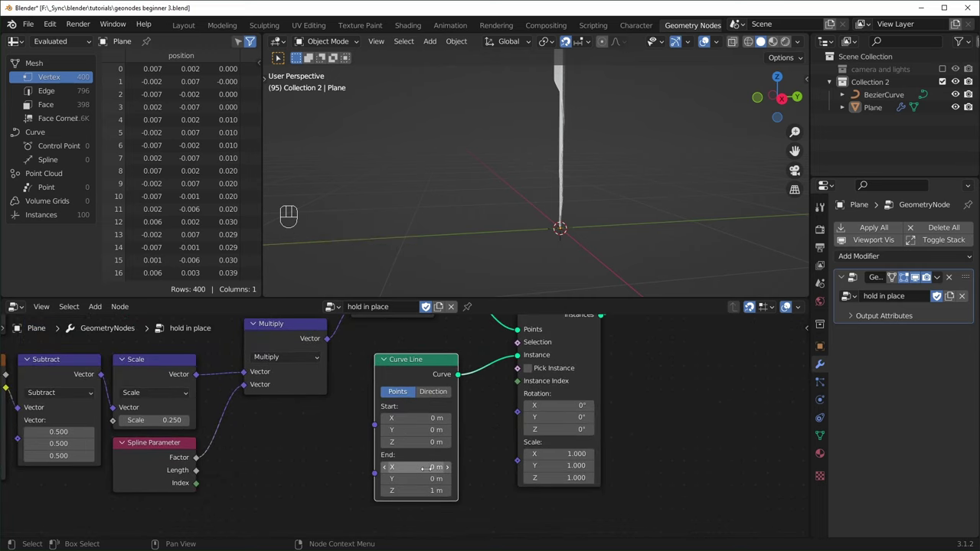
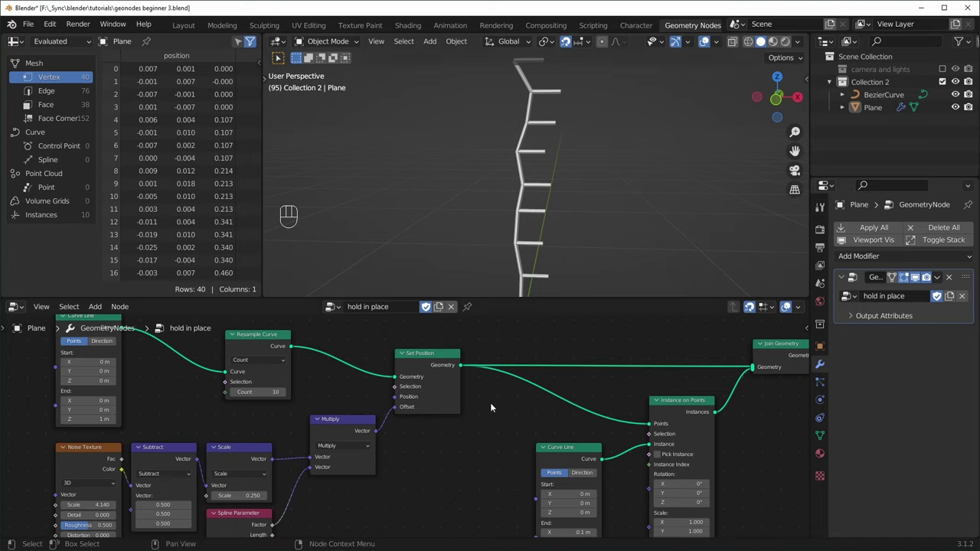
Bring up the add-node list on the Curve category to insert Curve to Points.
{"action": "left_click", "coordinate": [503, 423]}
{"action": "key", "text": "shift+a"}
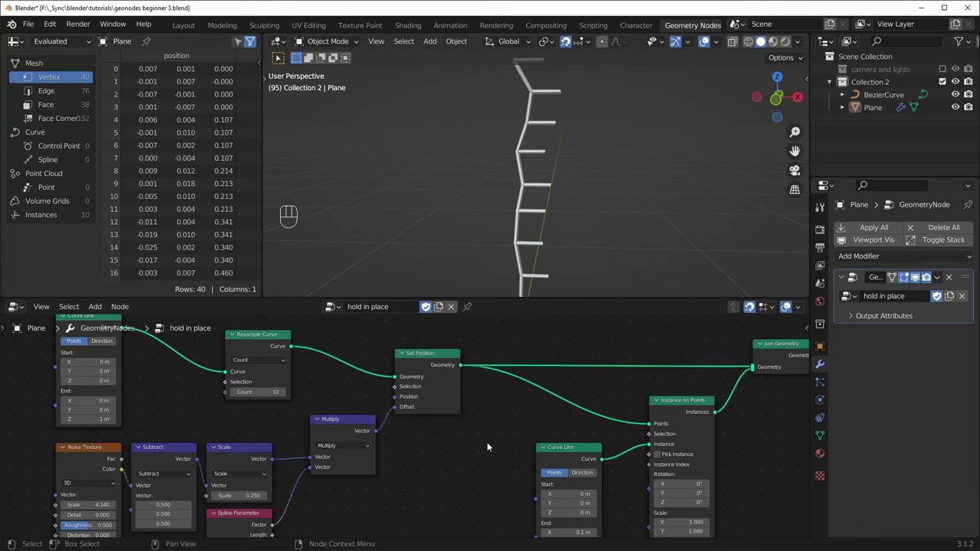
{"action": "key", "text": "shift+a"}
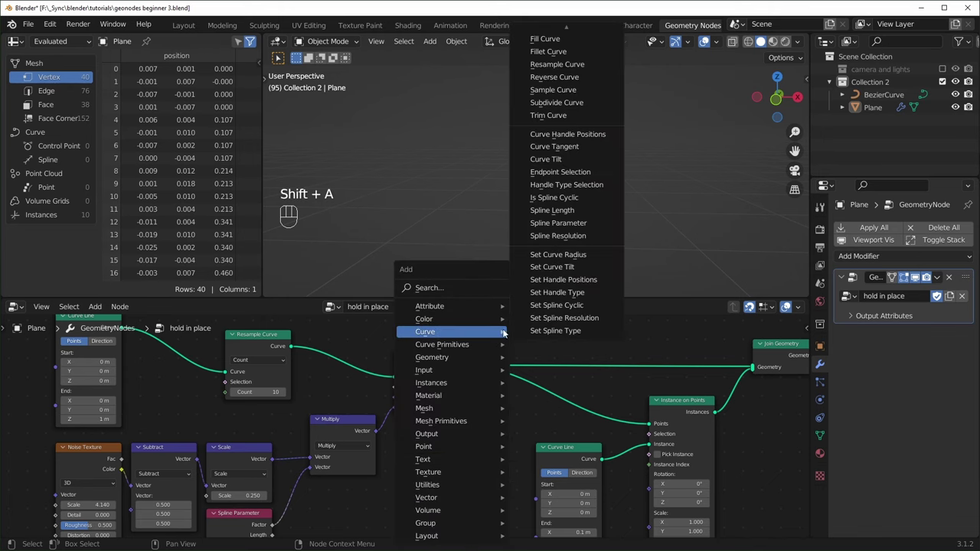
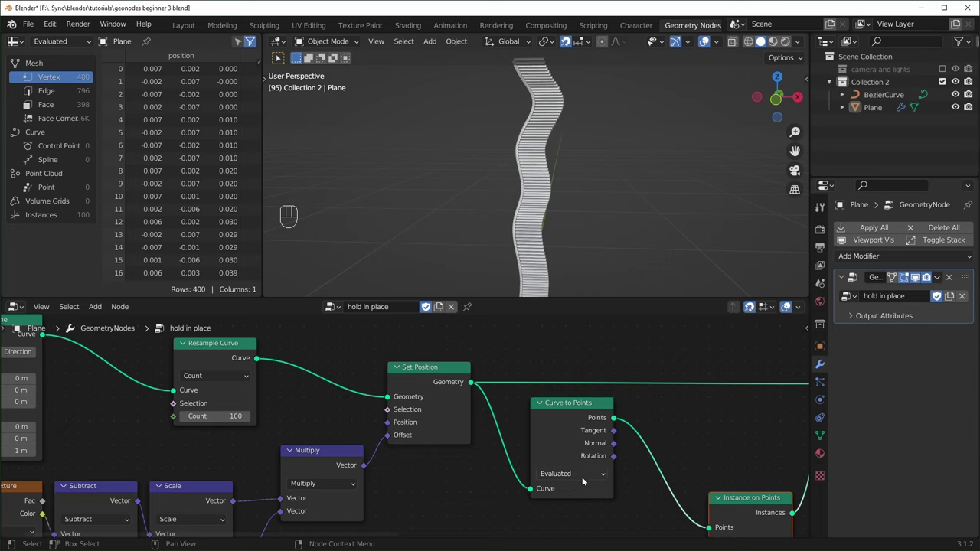
Select the Curve to Points node and preview its 10 points as the output.
{"action": "left_click_drag", "start_coordinate": [586, 480], "coordinate": [562, 406]}
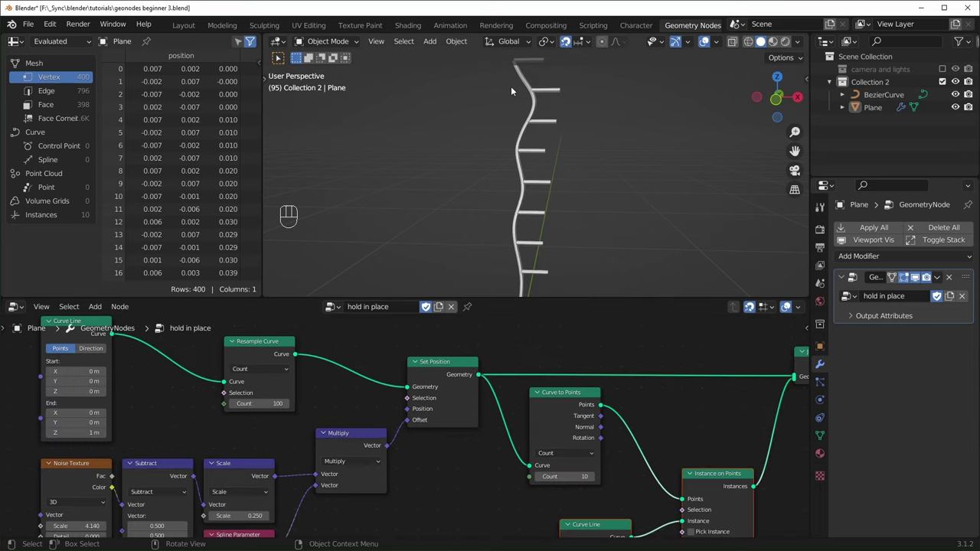
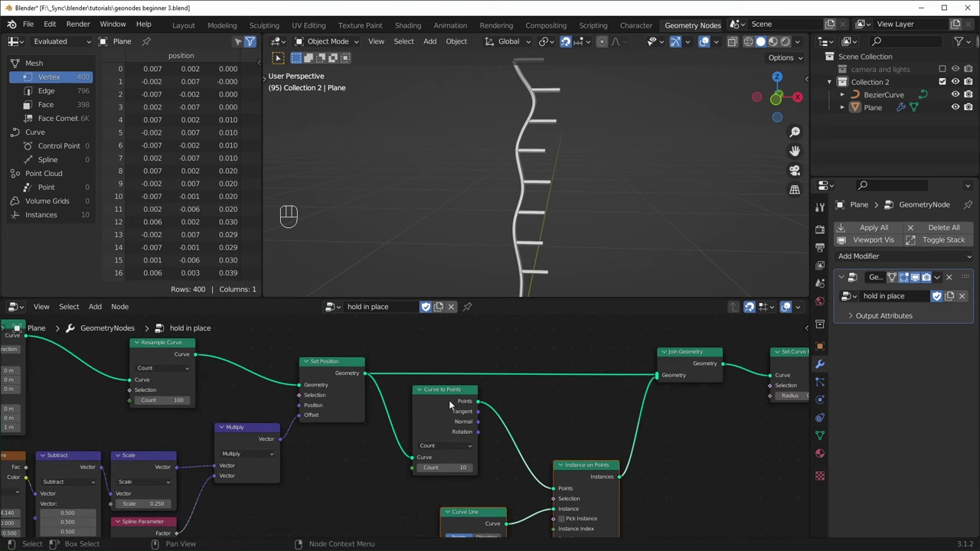
{"action": "left_click", "coordinate": [460, 406]}
{"action": "middle_click", "coordinate": [597, 237]}
{"action": "key", "text": "shift+z"}
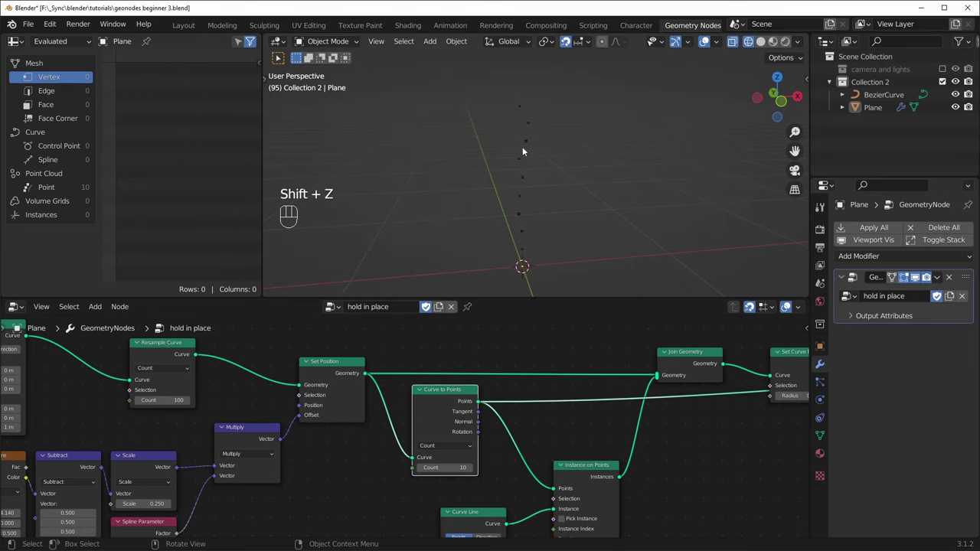
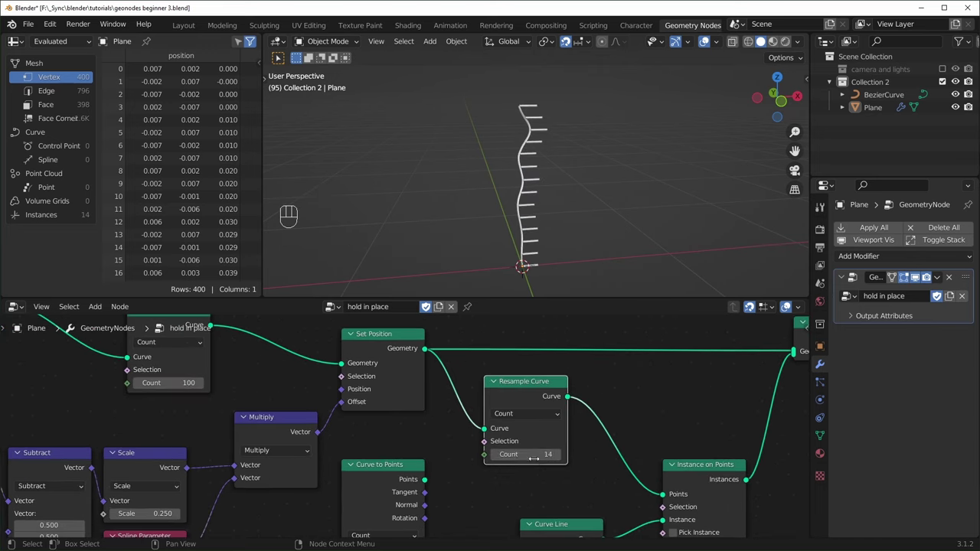
Reconnect Curve to Points Points into Instance on Points for the 10 line instances.
{"action": "middle_click", "coordinate": [498, 471]}
{"action": "left_click", "coordinate": [481, 408]}
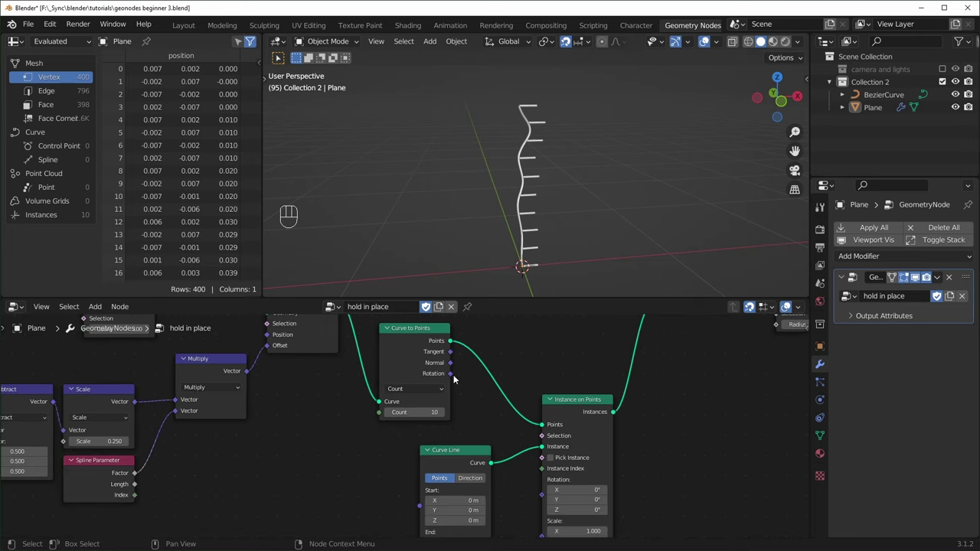
Link Curve to Points Rotation into Instance on Points Rotation so pieces follow the curve.
{"action": "left_click_drag", "start_coordinate": [454, 379], "coordinate": [552, 501]}
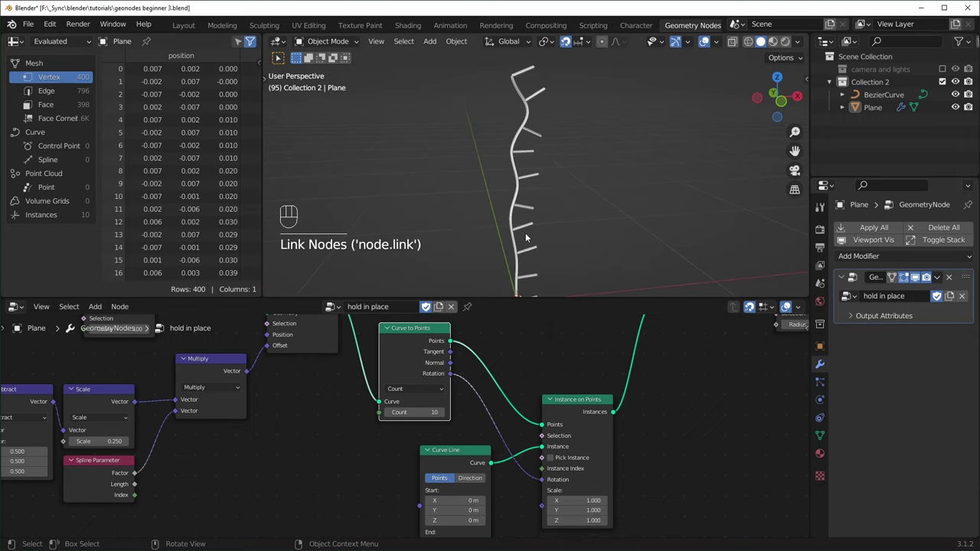
{"action": "left_click_drag", "start_coordinate": [535, 239], "coordinate": [495, 221]}
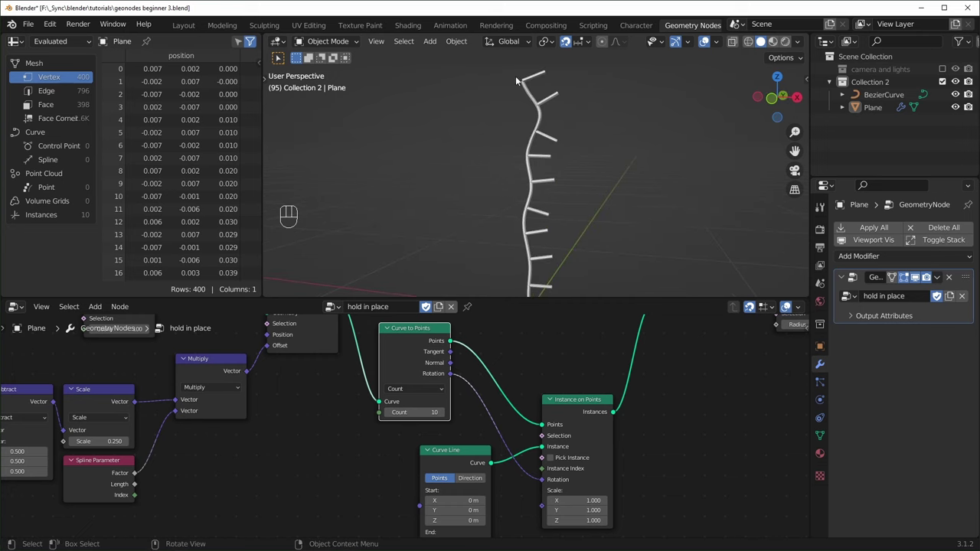
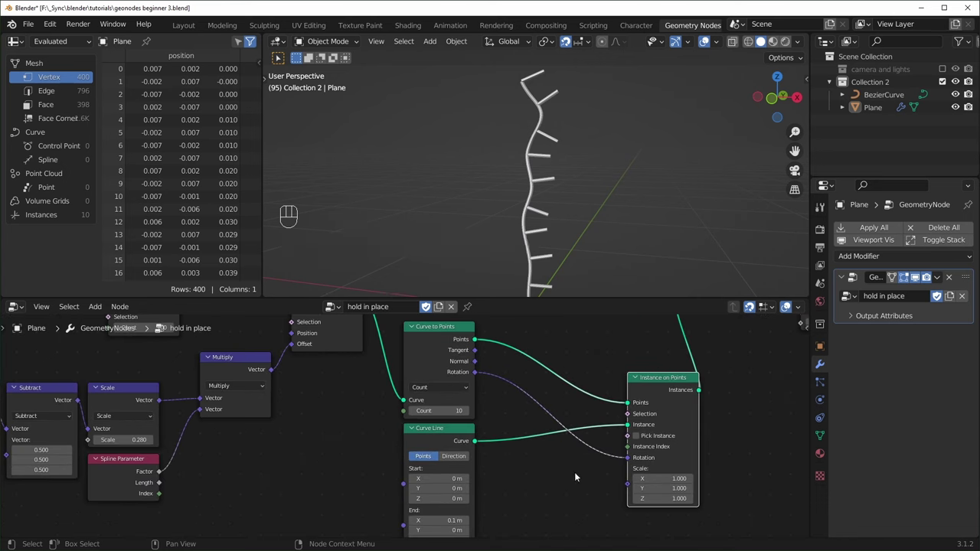
{"action": "key", "text": "shift+a"}
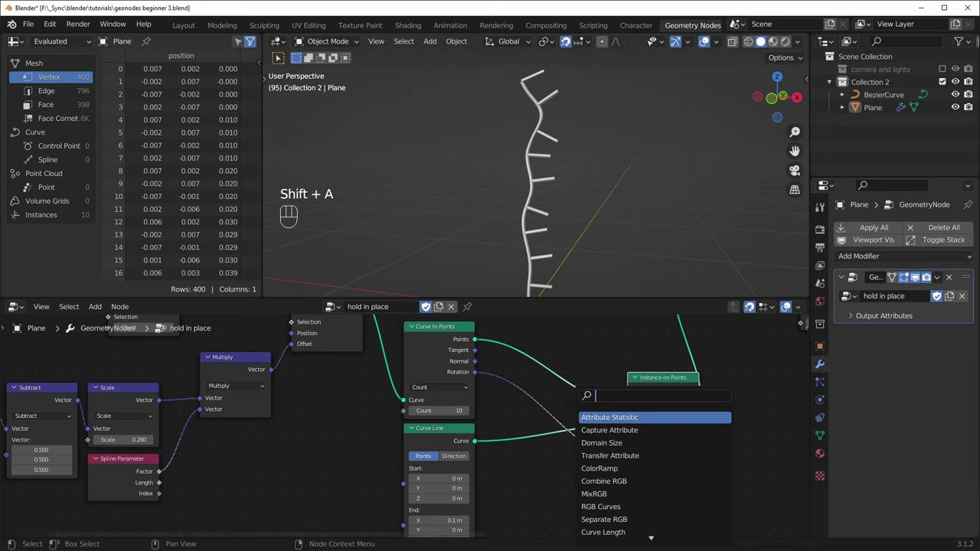
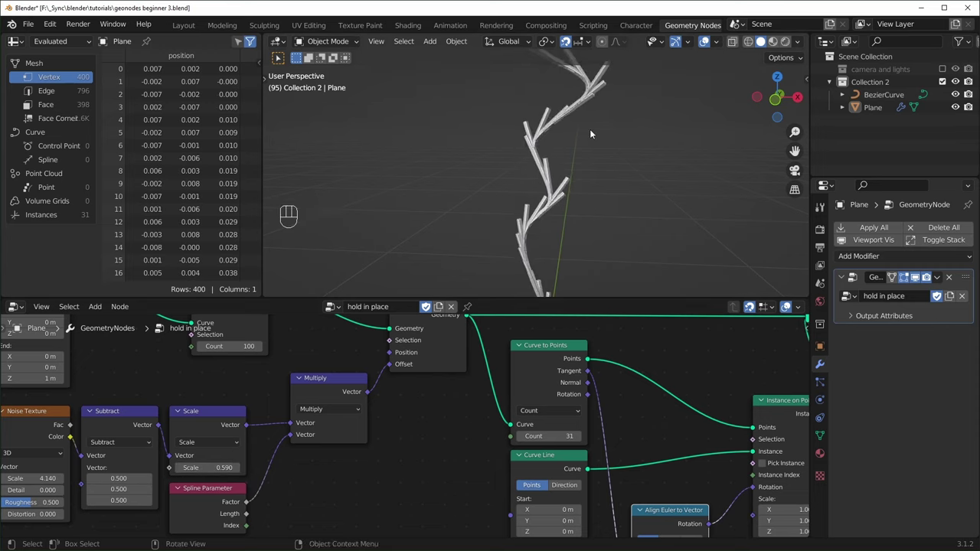
Add Align Euler to Vector and drive Instance on Points Scale with Spline Parameter Factor.
{"action": "left_click_drag", "start_coordinate": [598, 147], "coordinate": [591, 189]}
{"action": "middle_click", "coordinate": [590, 197]}
{"action": "middle_click", "coordinate": [578, 220]}
{"action": "middle_click", "coordinate": [584, 230]}
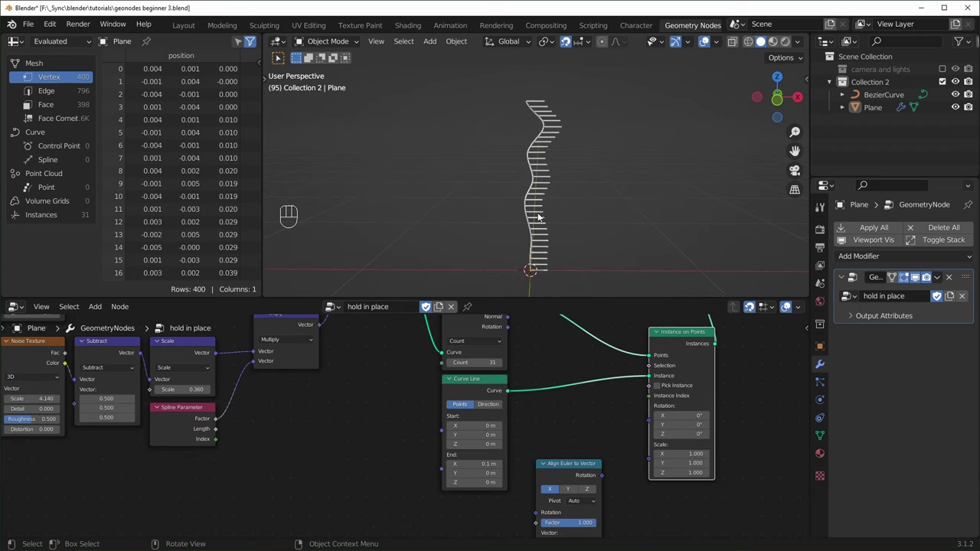
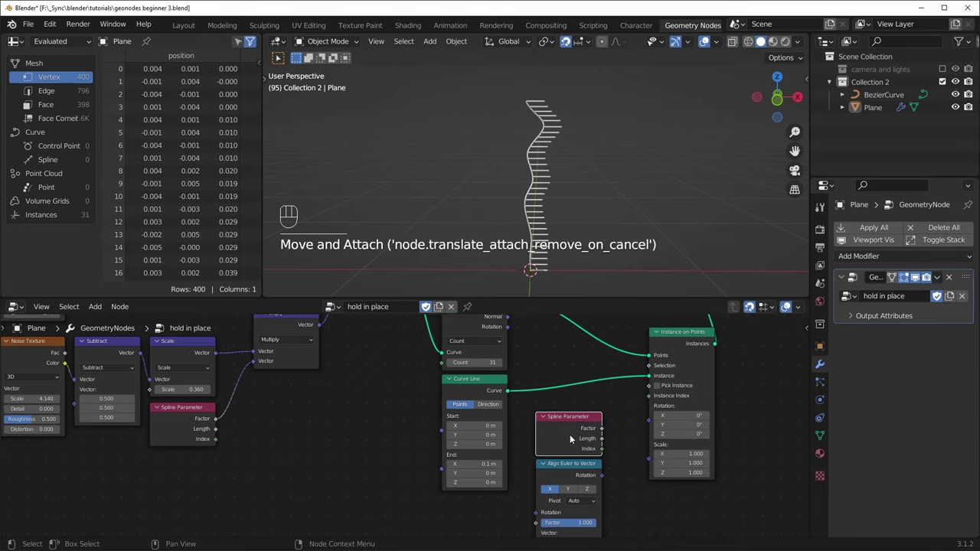
{"action": "left_click_drag", "start_coordinate": [496, 445], "coordinate": [648, 393]}
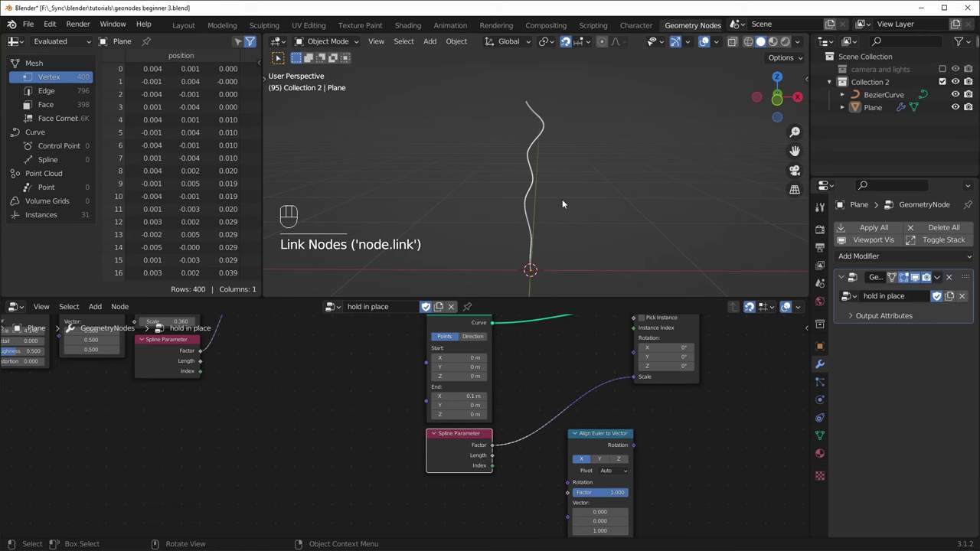
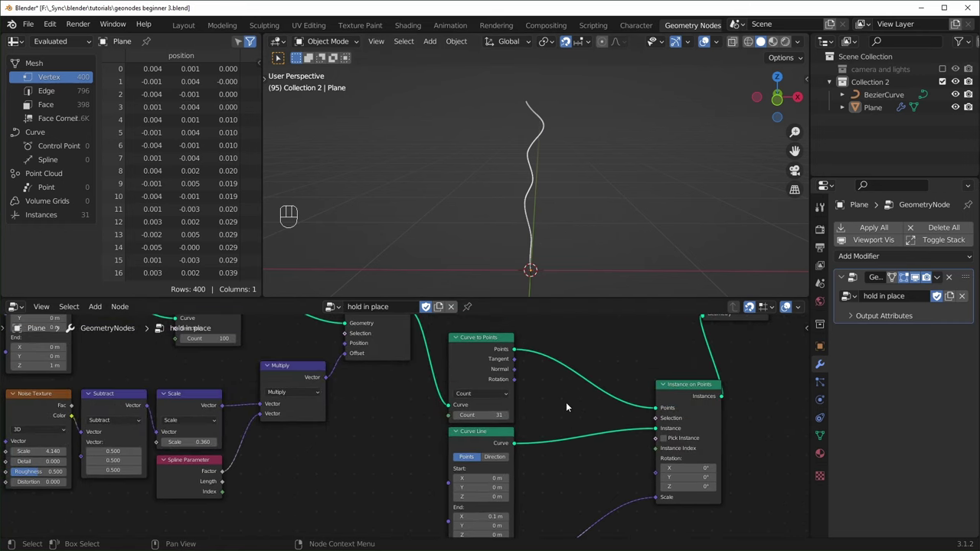
{"action": "middle_click", "coordinate": [544, 425]}
{"action": "middle_click", "coordinate": [616, 435]}
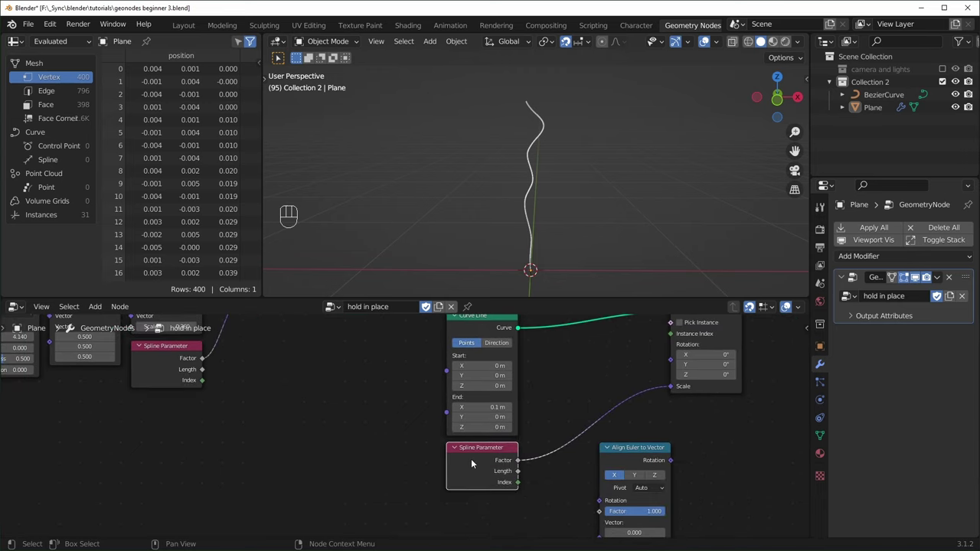
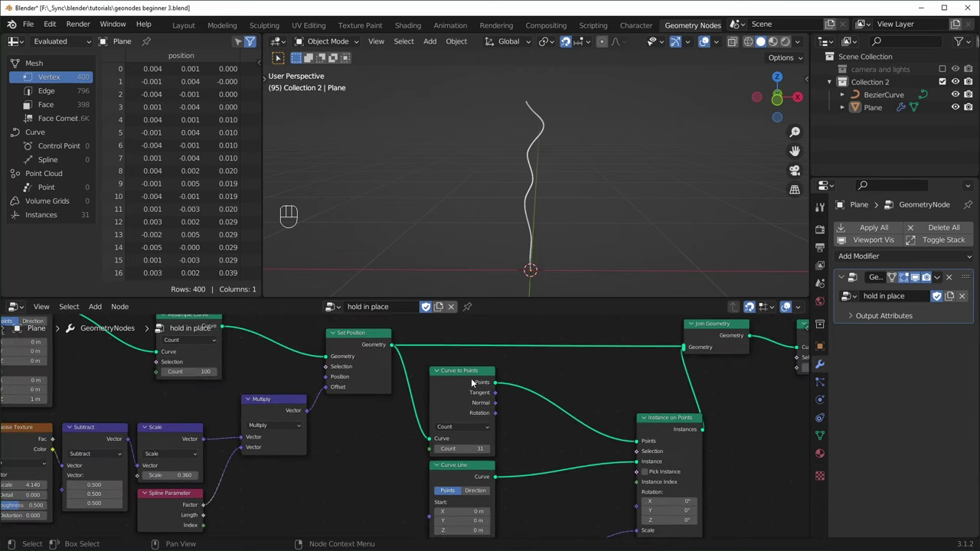
Preview the Curve to Points node's 31 points as the output.
{"action": "left_click", "coordinate": [470, 386]}
{"action": "key", "text": "shift+z"}
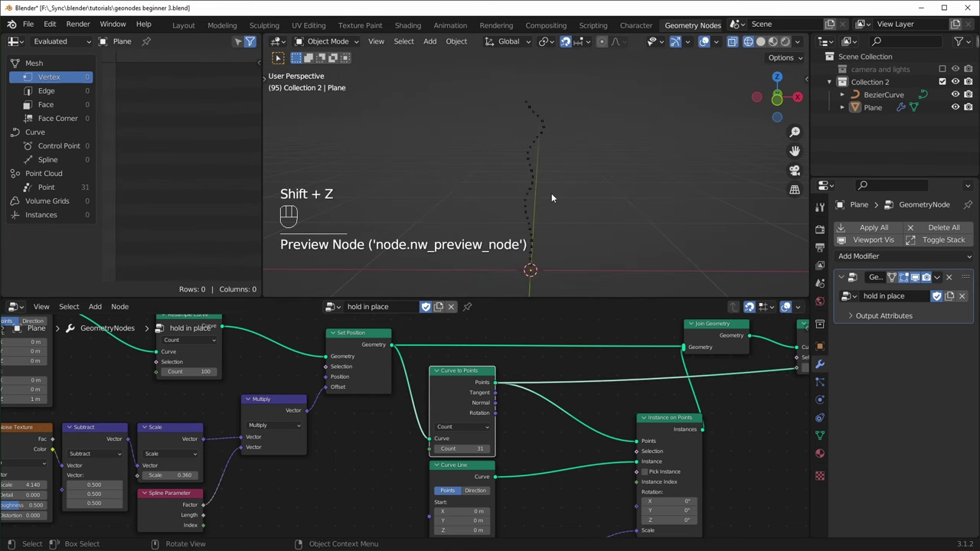
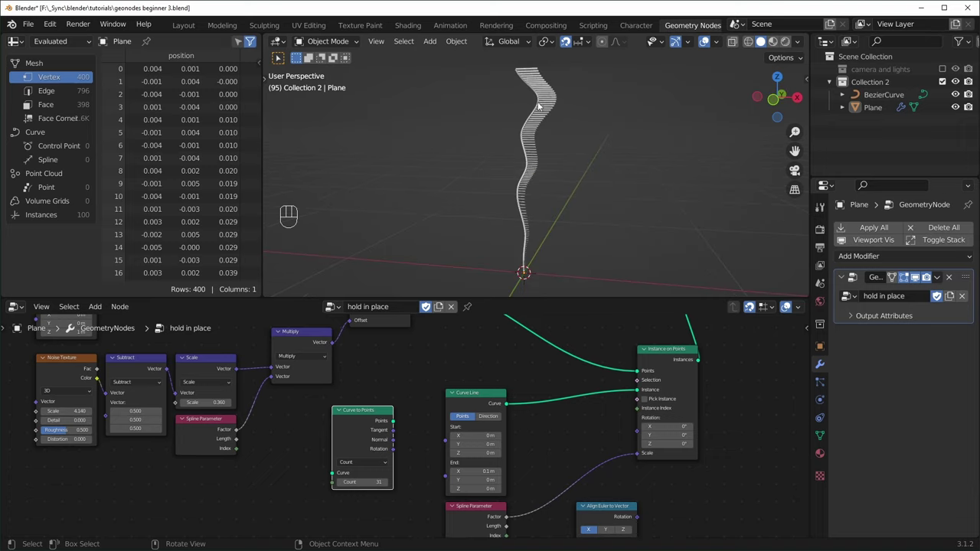
Try a Float Curve, reconnect Curve to Points (Count 31) into instancing, and set the Scale math to 0.
{"action": "middle_click", "coordinate": [558, 121]}
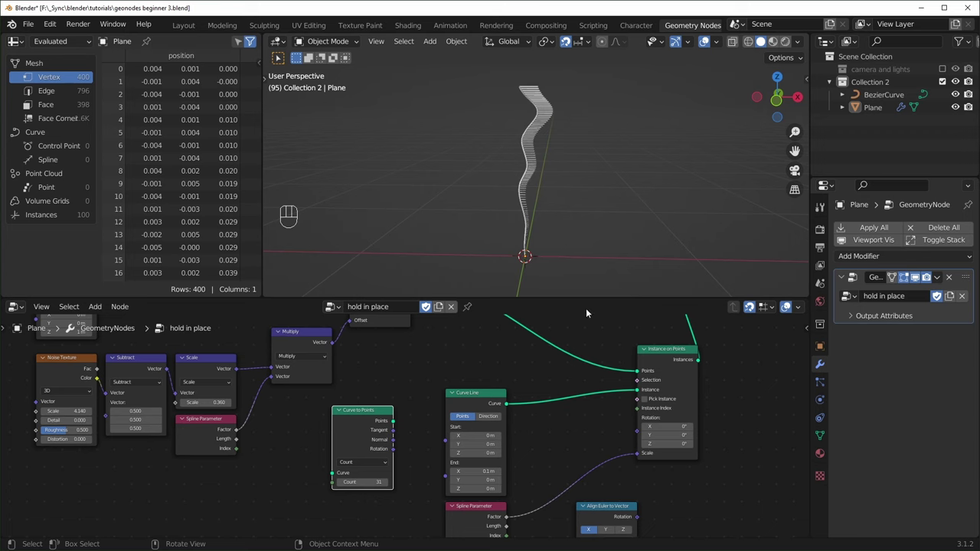
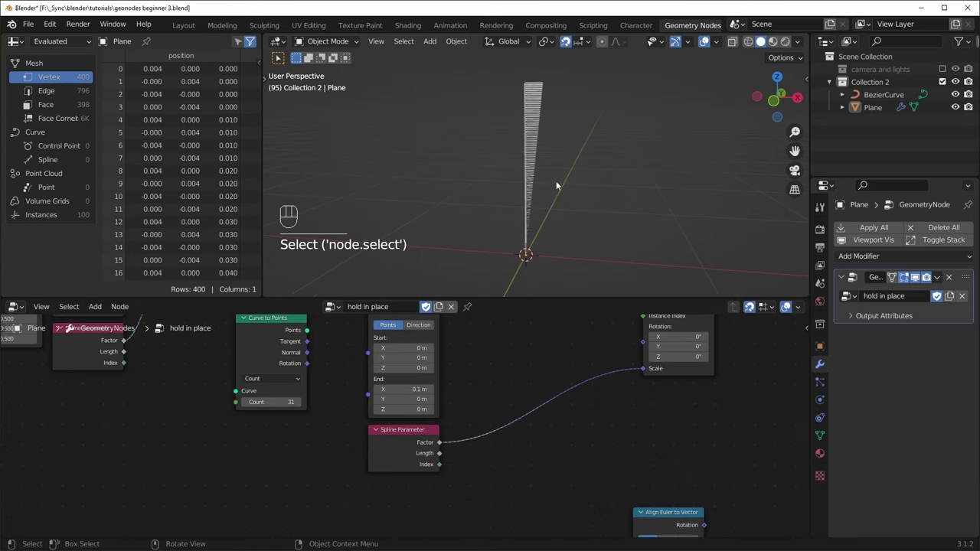
{"action": "key", "text": "shift+a"}
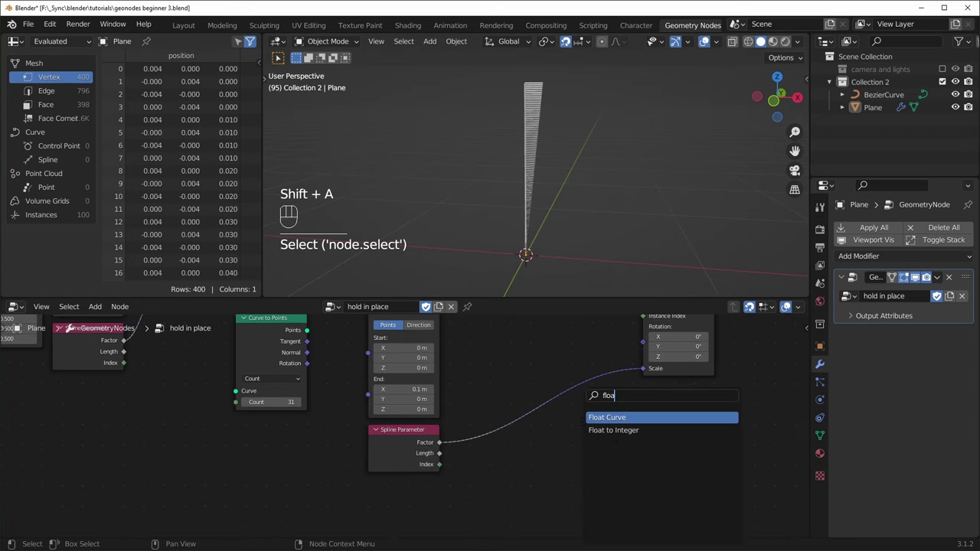
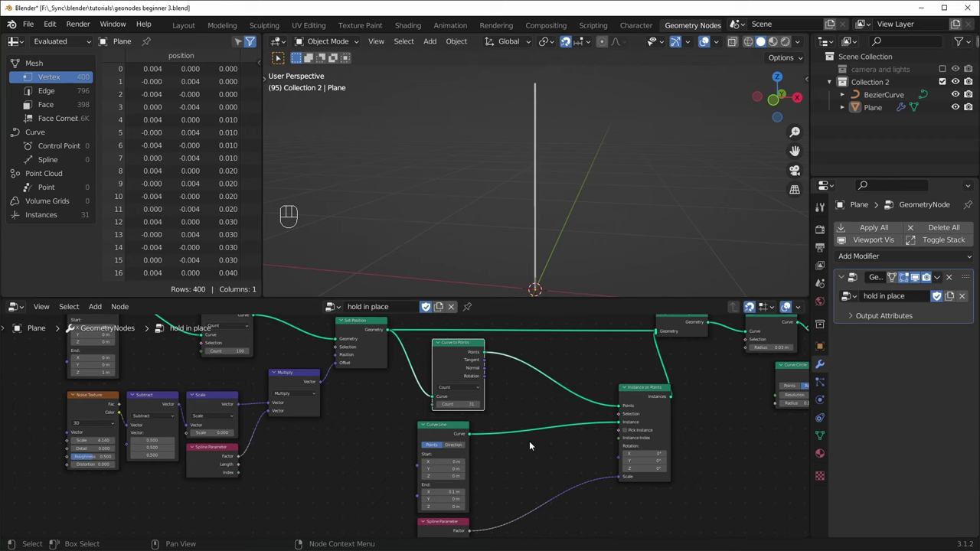
{"action": "middle_click", "coordinate": [556, 409]}
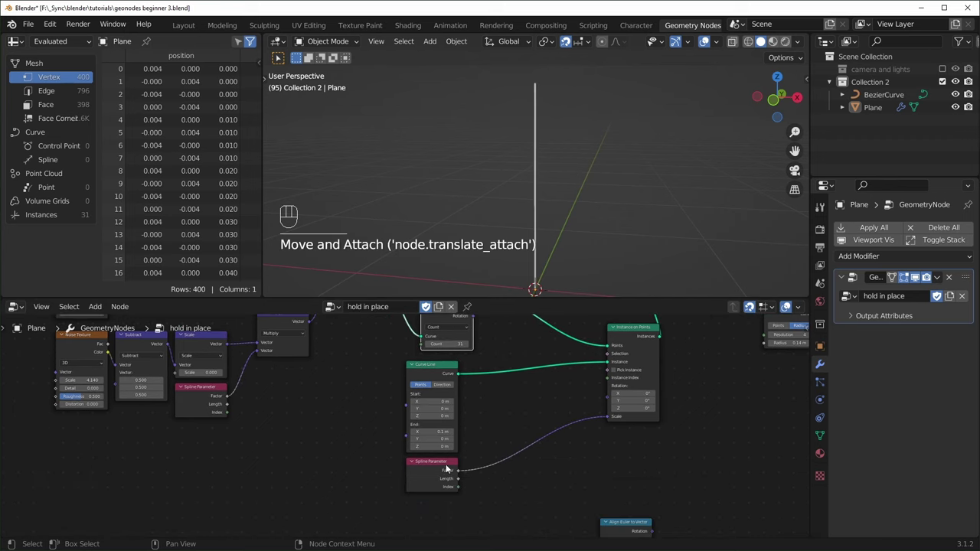
{"action": "middle_click", "coordinate": [432, 428]}
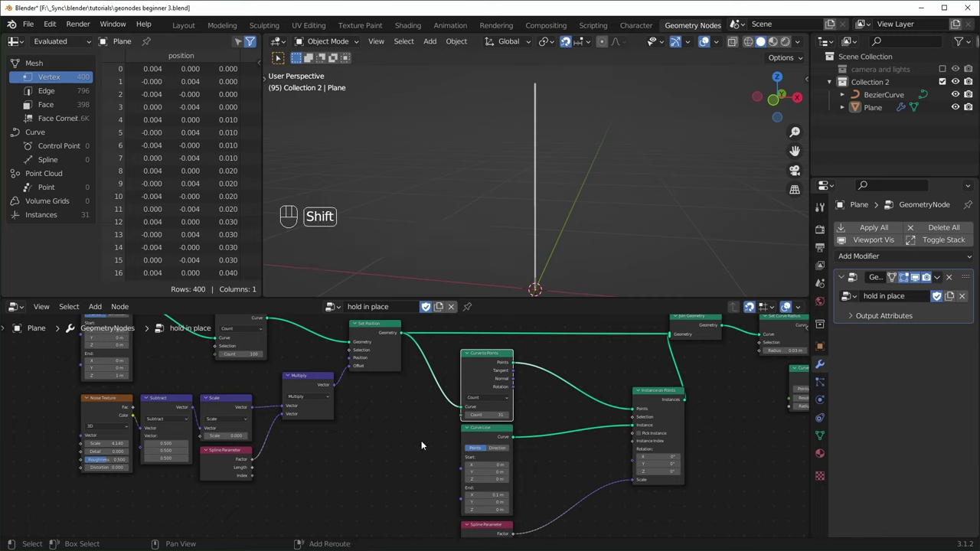
Search for a Capture Attribute node to store the float on curve points.
{"action": "key", "text": "shift+a"}
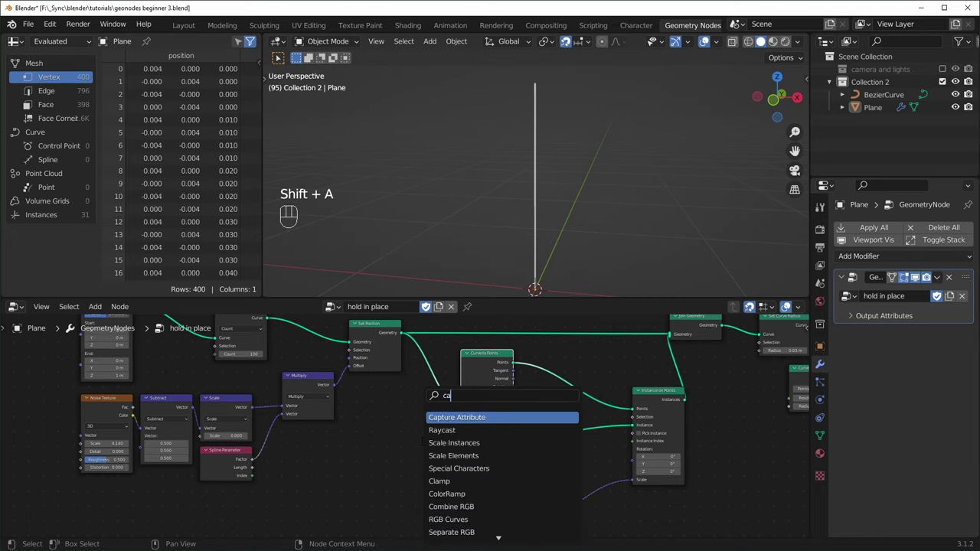
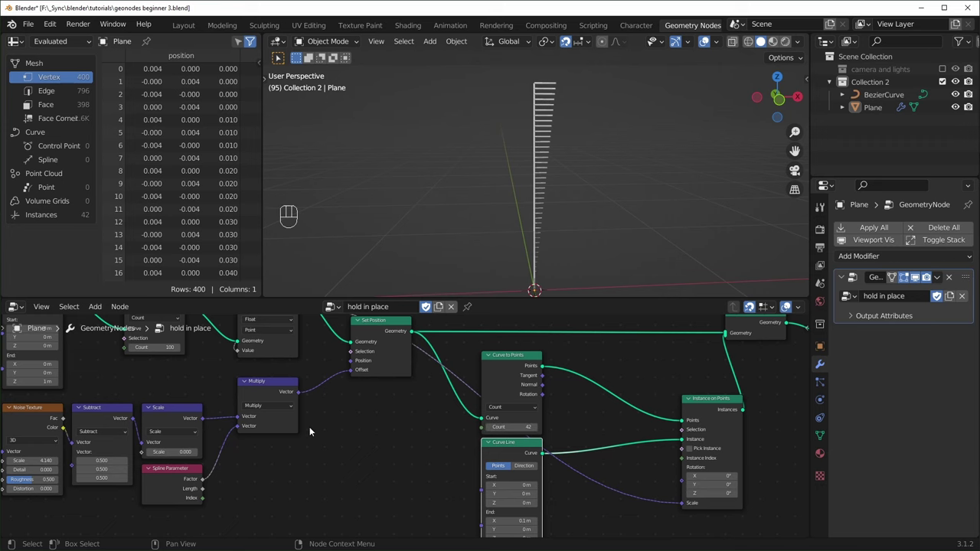
Feed the captured spline factor into the Instance on Points Scale.
{"action": "left_click_drag", "start_coordinate": [499, 400], "coordinate": [505, 346]}
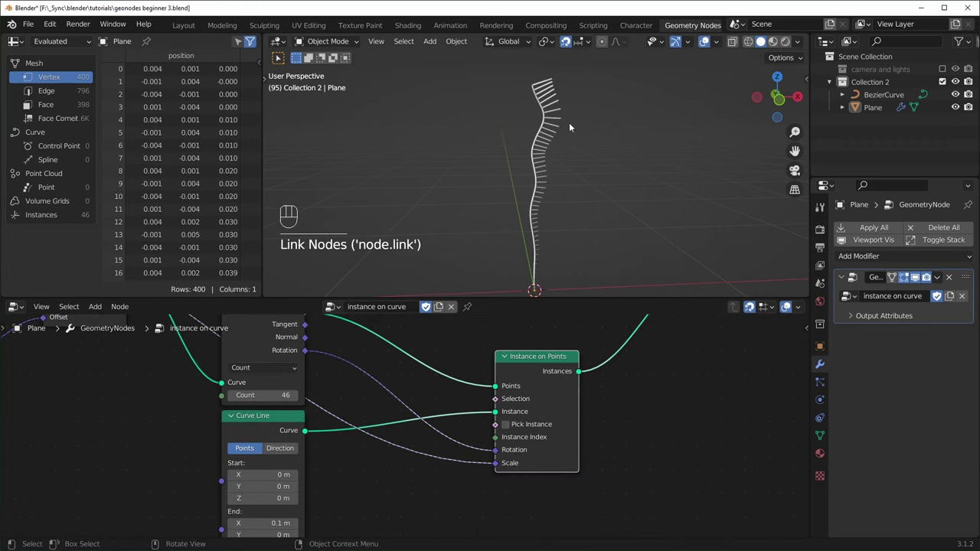
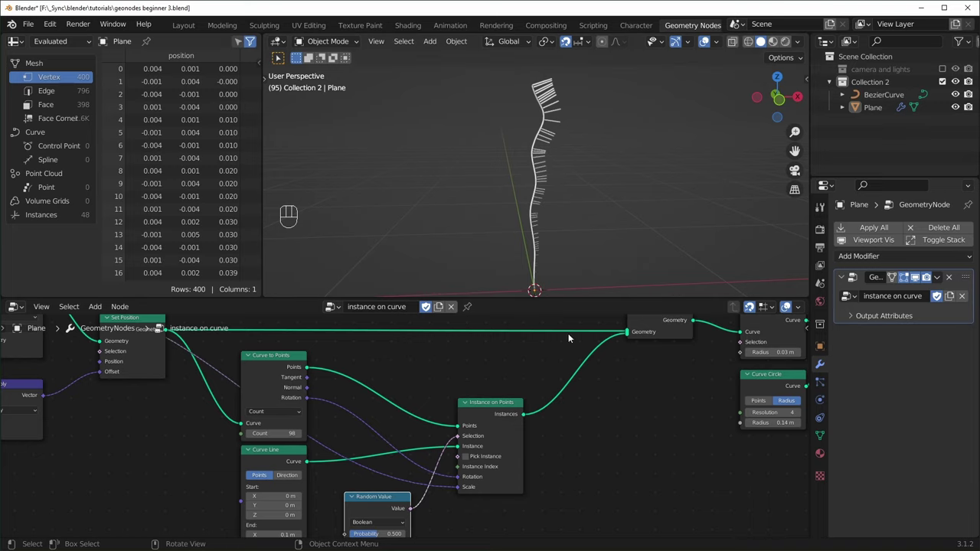
Add Random Value (Float), Combine XYZ and Index nodes to randomize instance rotation.
{"action": "key", "text": "shift+a"}
{"action": "key", "text": "shift+a"}
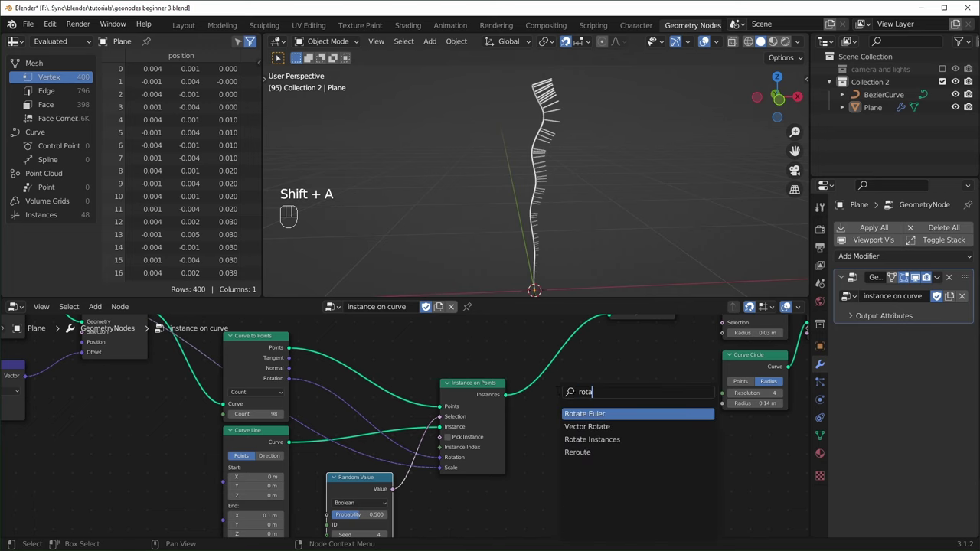
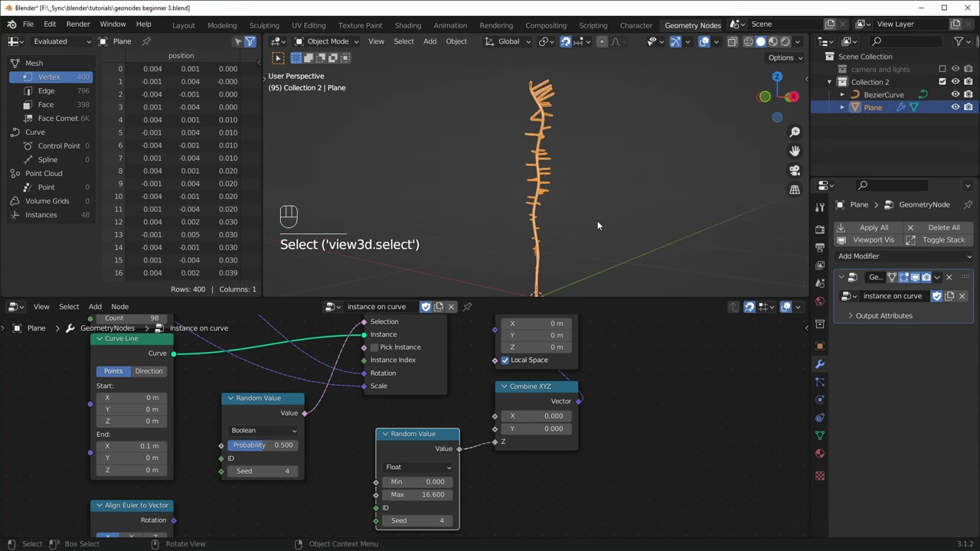
{"action": "key", "text": "shift+a"}
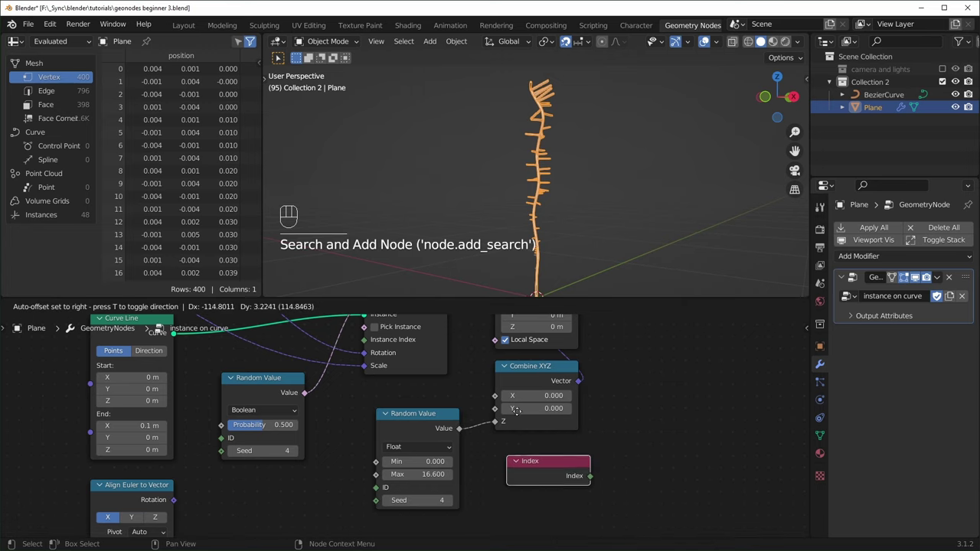
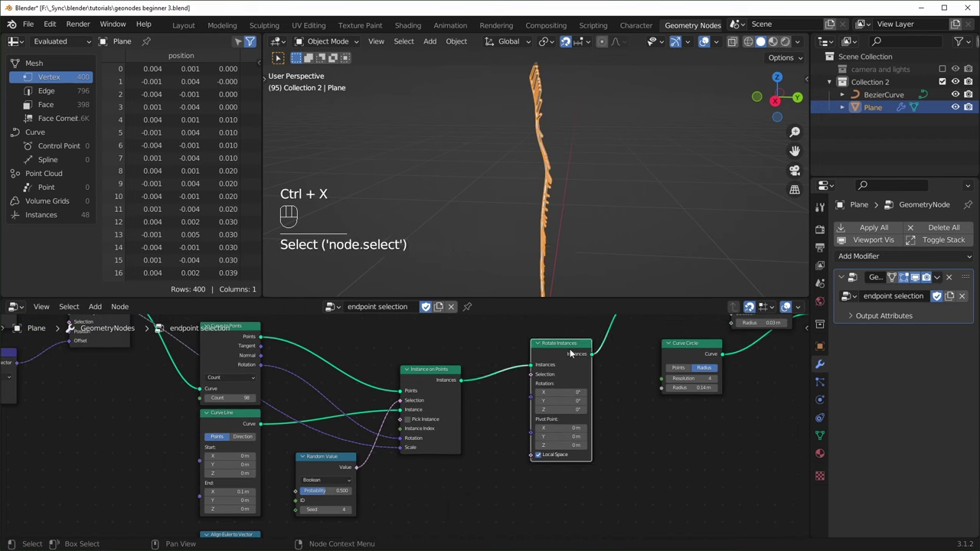
Remove the rotation nodes and the Curve to Points node from the tree.
{"action": "key", "text": "ctrl+x"}
{"action": "left_click_drag", "start_coordinate": [583, 224], "coordinate": [683, 219]}
{"action": "key", "text": "x"}
{"action": "left_click", "coordinate": [468, 336]}
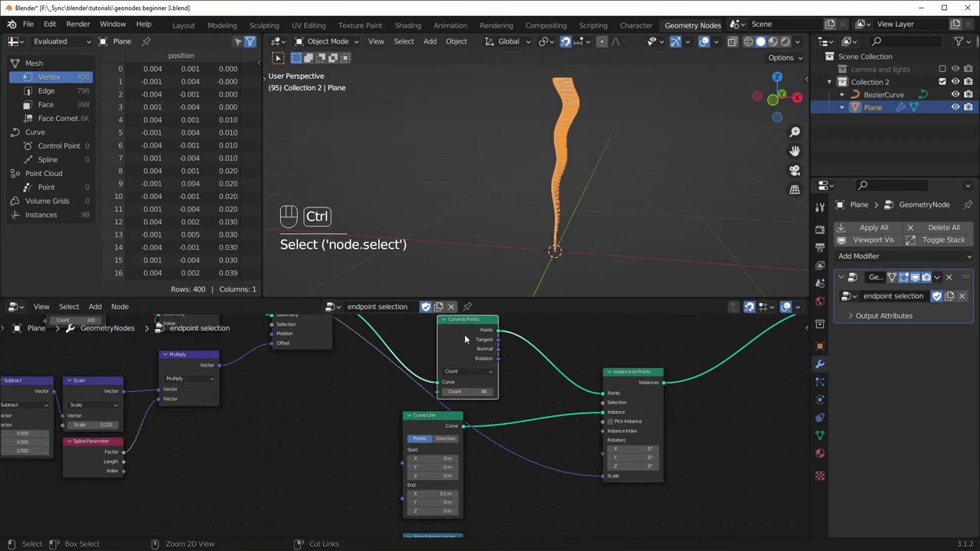
{"action": "key", "text": "ctrl+x"}
{"action": "middle_click", "coordinate": [519, 473]}
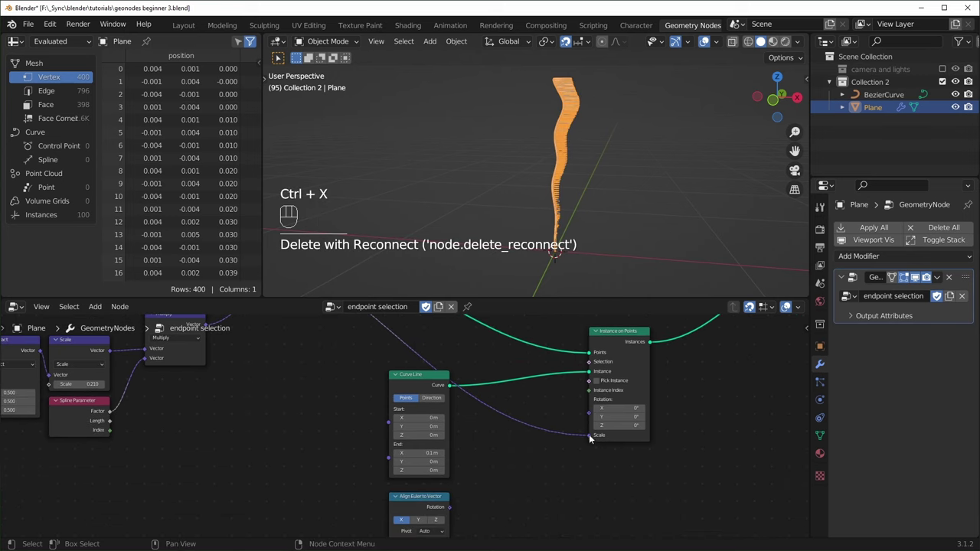
{"action": "left_click_drag", "start_coordinate": [590, 438], "coordinate": [561, 370]}
{"action": "left_click", "coordinate": [419, 502]}
{"action": "key", "text": "x"}
{"action": "middle_click", "coordinate": [404, 379]}
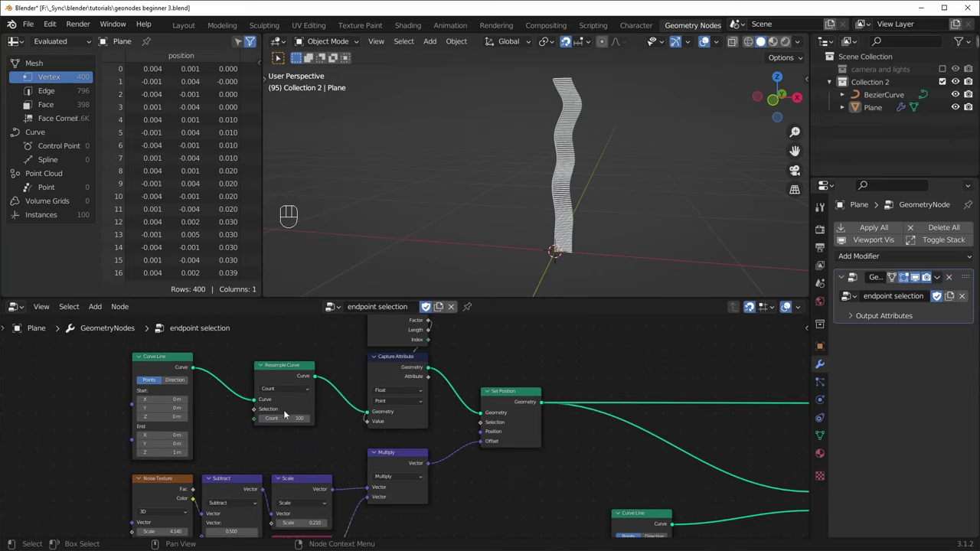
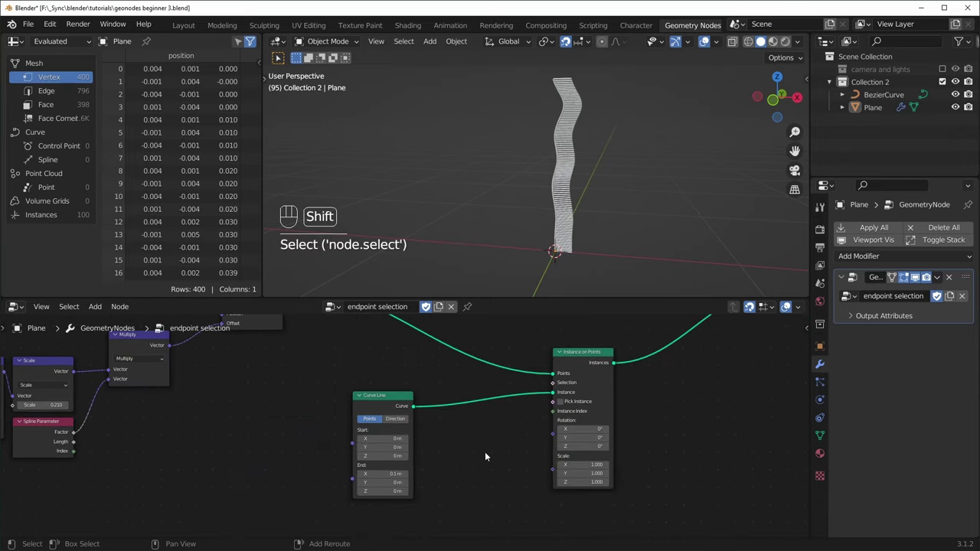
Add Endpoint Selection into Instance on Points Selection with Start Size 0.
{"action": "key", "text": "shift+a"}
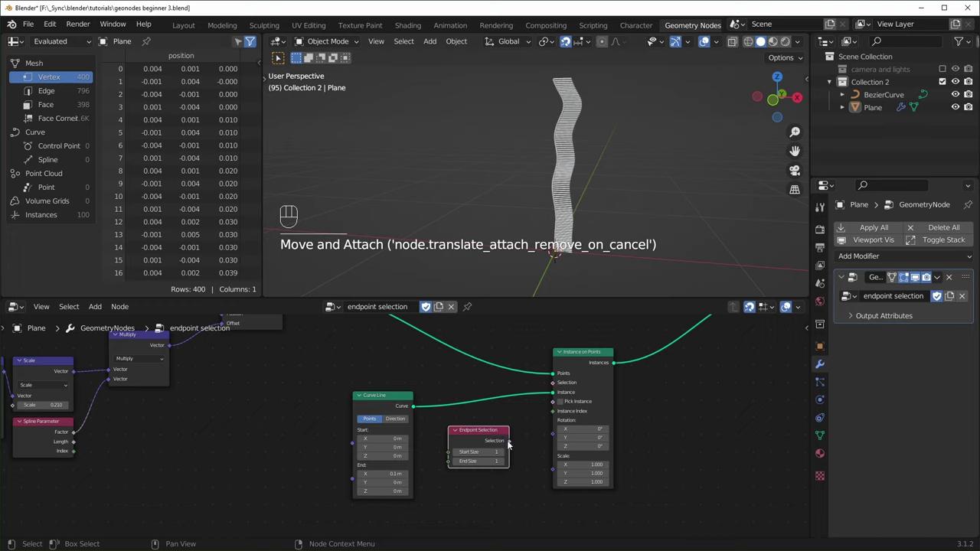
{"action": "left_click_drag", "start_coordinate": [521, 423], "coordinate": [558, 388]}
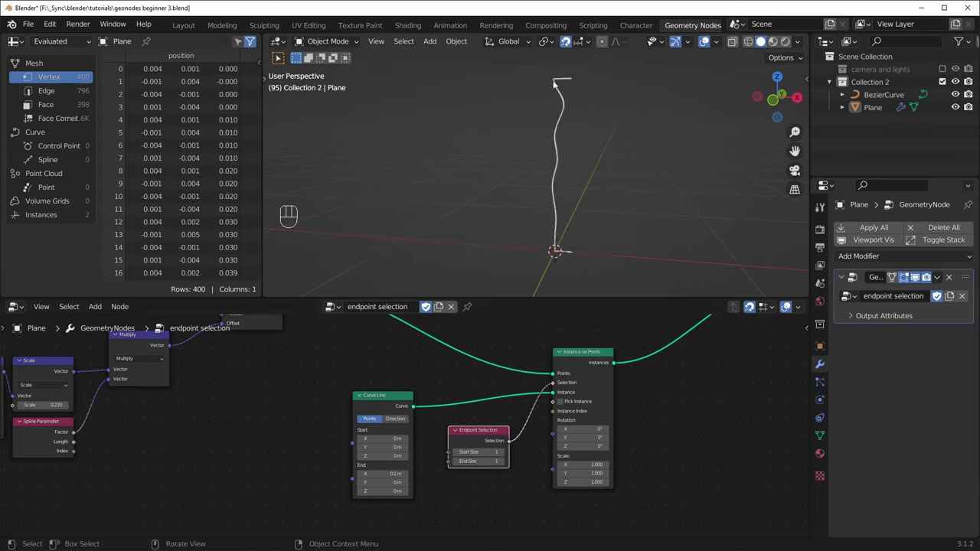
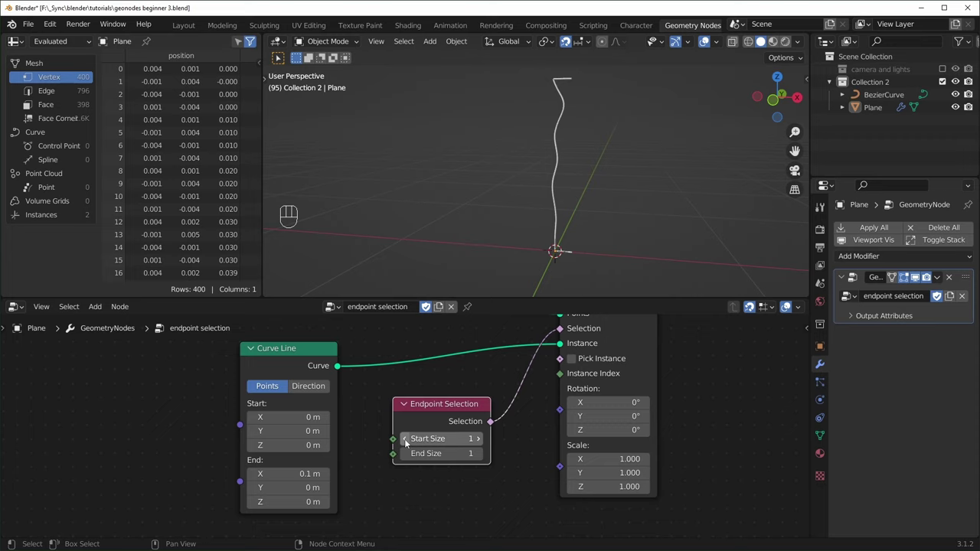
{"action": "left_click", "coordinate": [409, 442]}
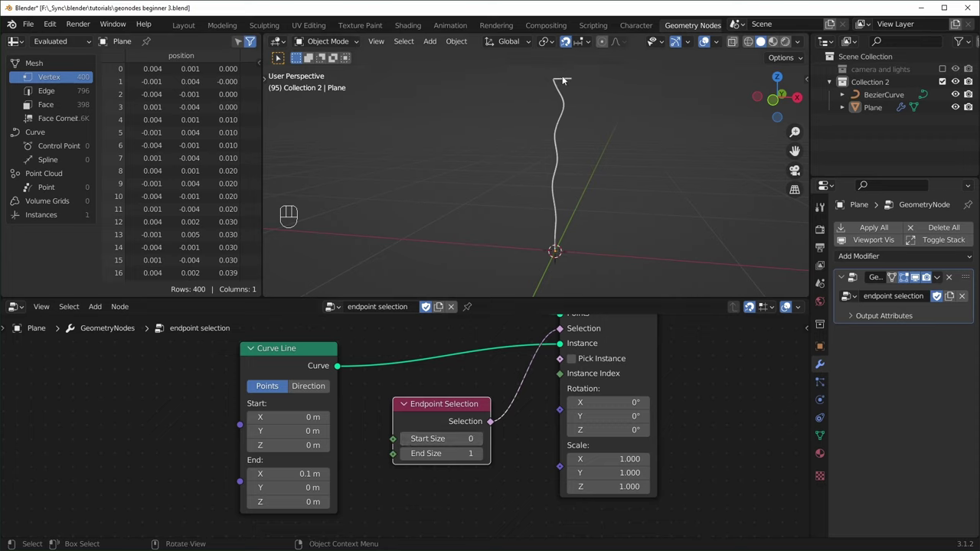
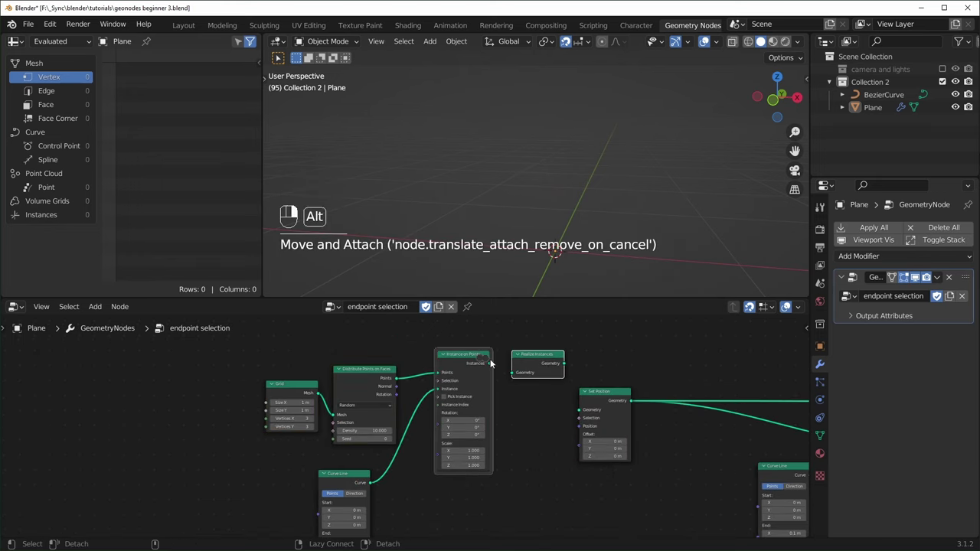
Feed Realize Instances into Set Position with Endpoint Selection as Selection, then add an icosphere.
{"action": "middle_click", "coordinate": [332, 343]}
{"action": "left_click_drag", "start_coordinate": [310, 343], "coordinate": [354, 385]}
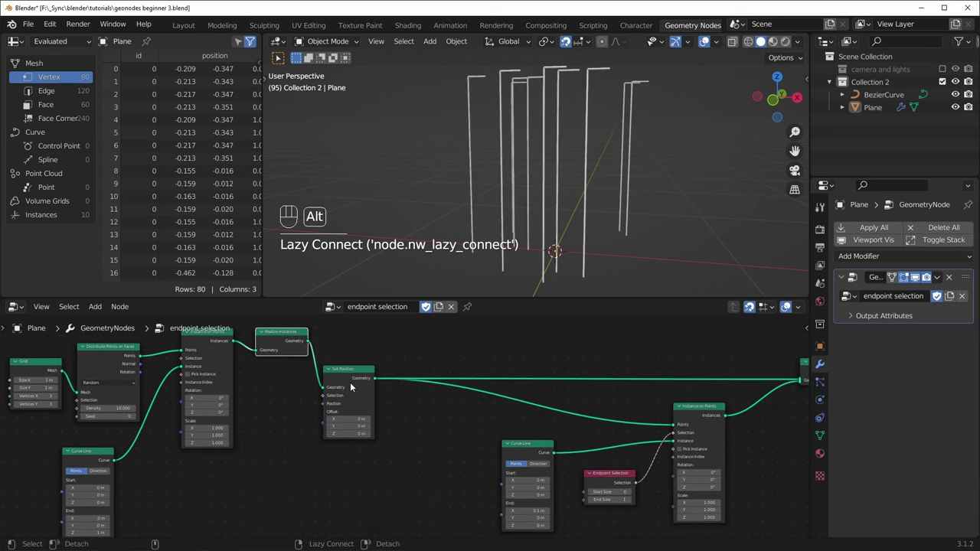
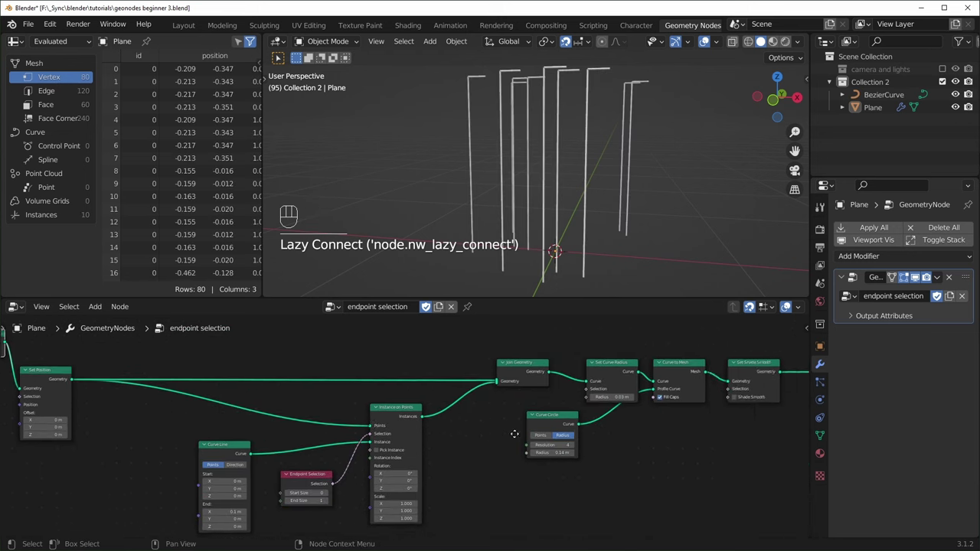
{"action": "left_click_drag", "start_coordinate": [615, 247], "coordinate": [629, 249]}
{"action": "middle_click", "coordinate": [417, 444]}
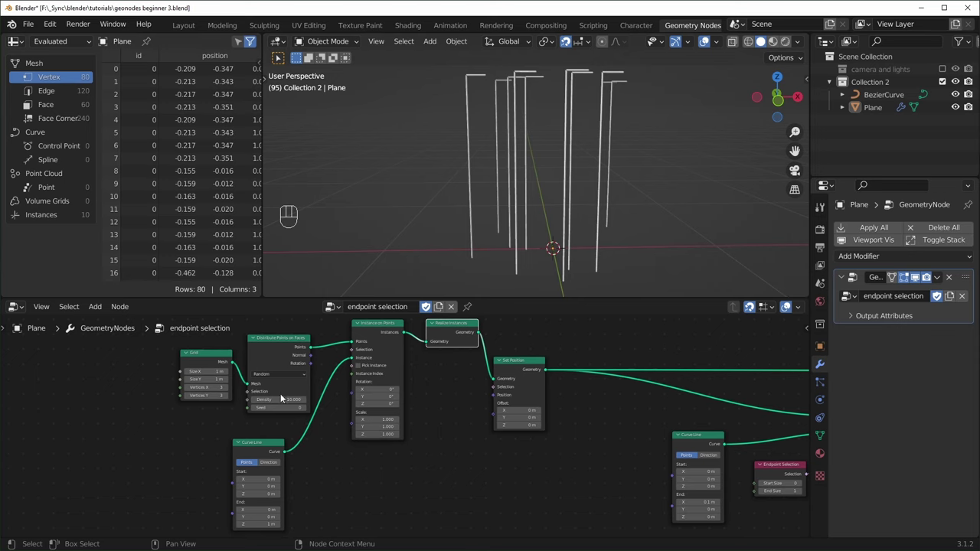
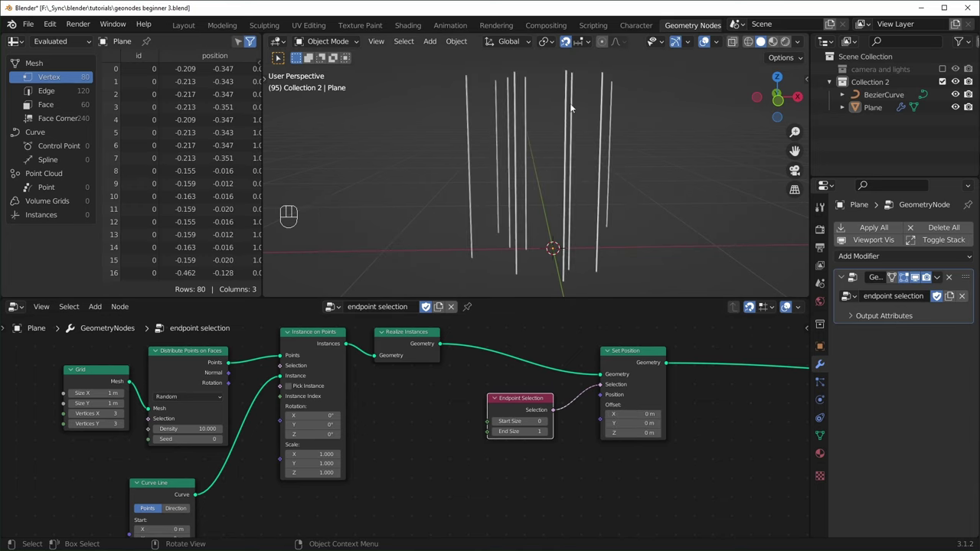
{"action": "middle_click", "coordinate": [651, 233]}
{"action": "key", "text": "shift+a"}
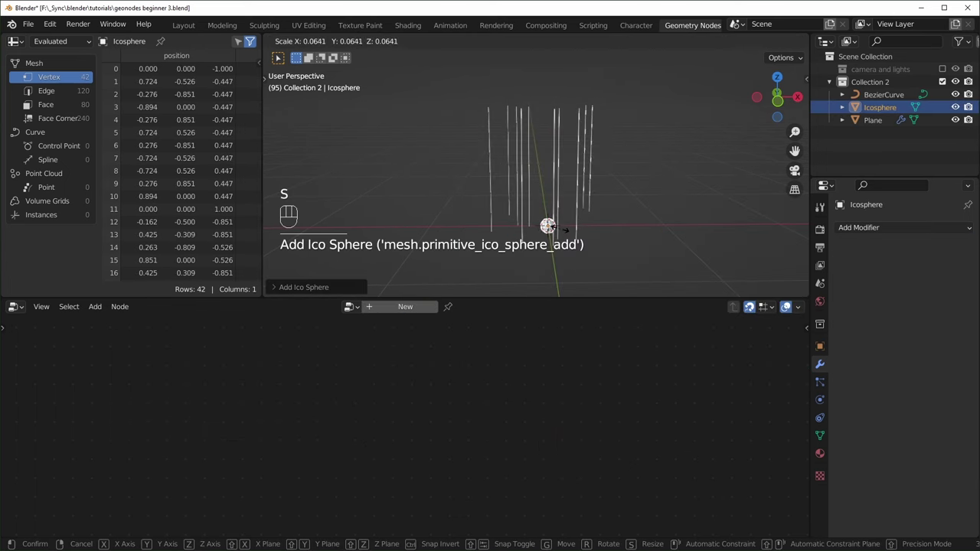
Drive Set Position with the icosphere's relative Object Info location and move the icosphere.
{"action": "left_click", "coordinate": [567, 232]}
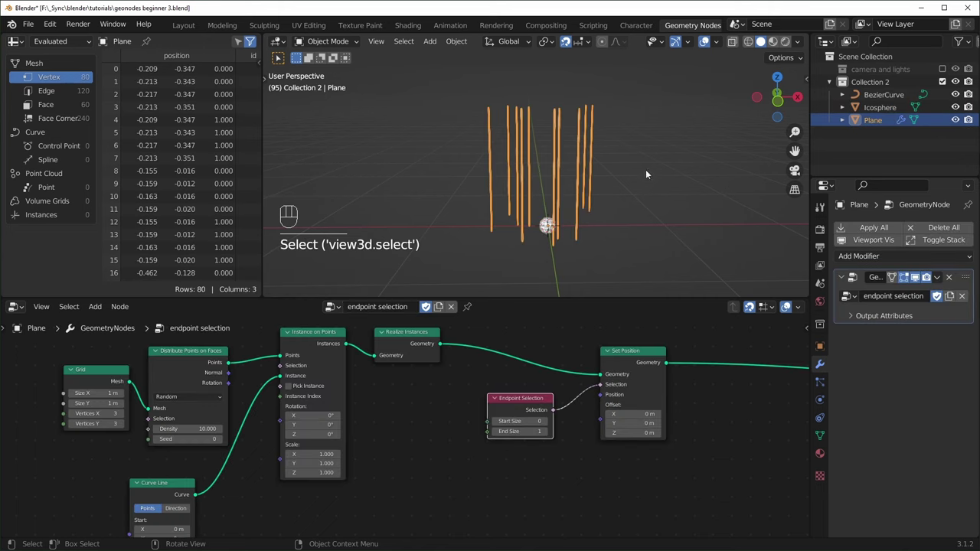
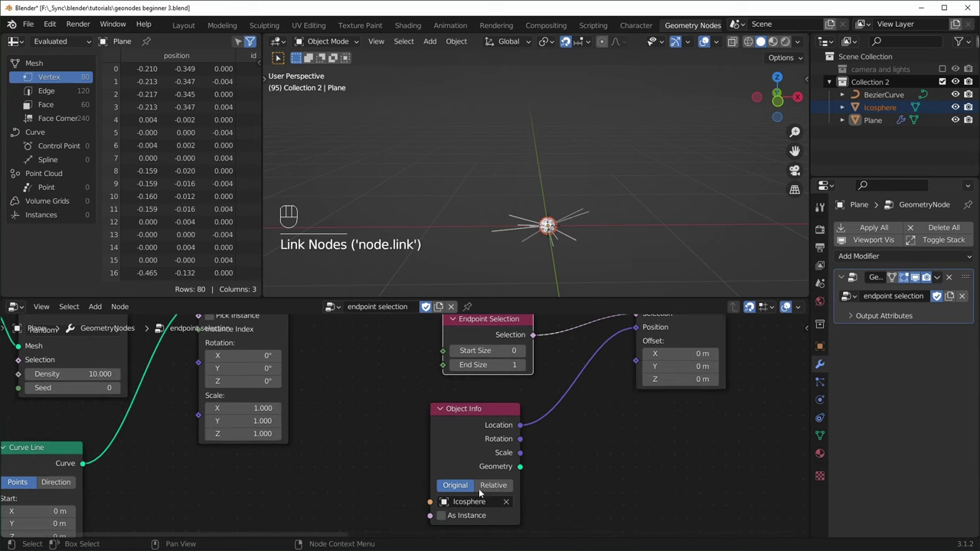
{"action": "left_click", "coordinate": [506, 489]}
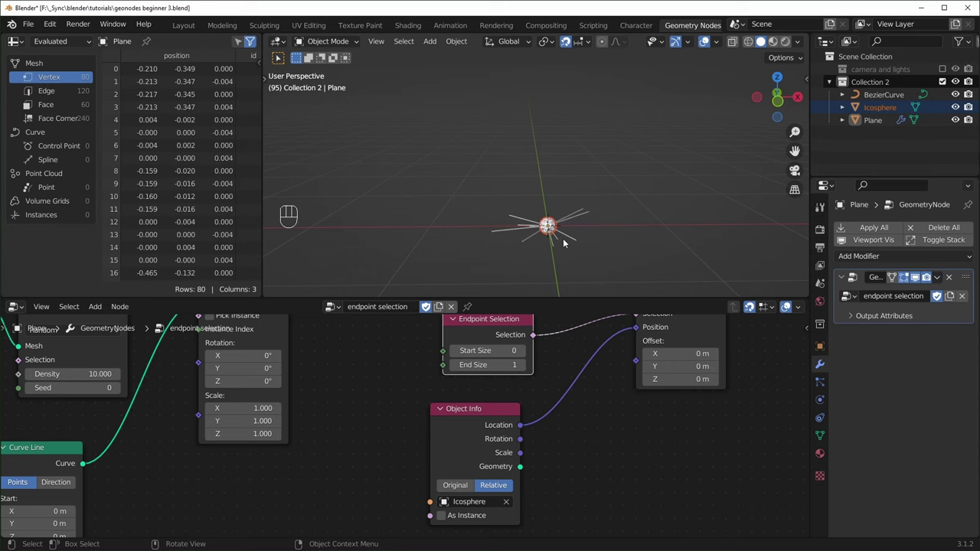
{"action": "key", "text": "g"}
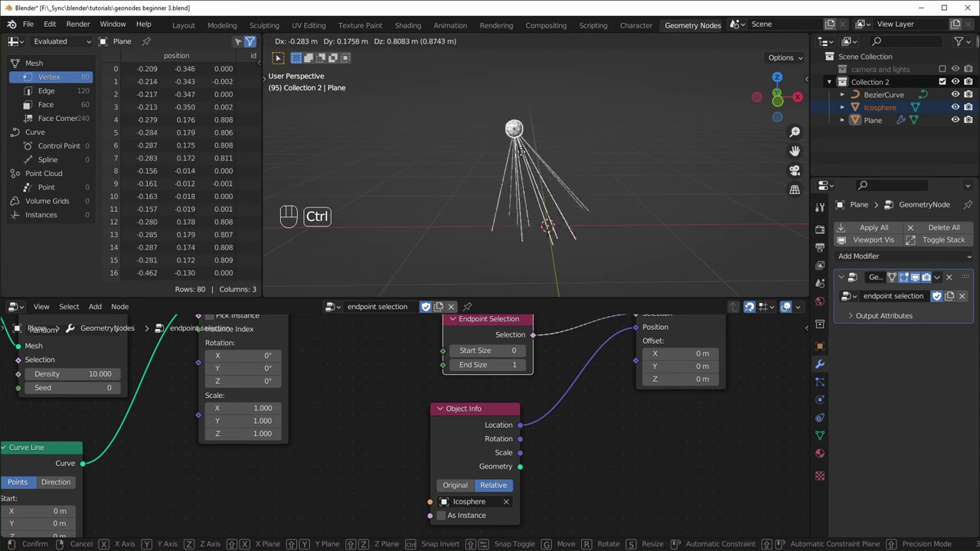
{"action": "left_click", "coordinate": [576, 151]}
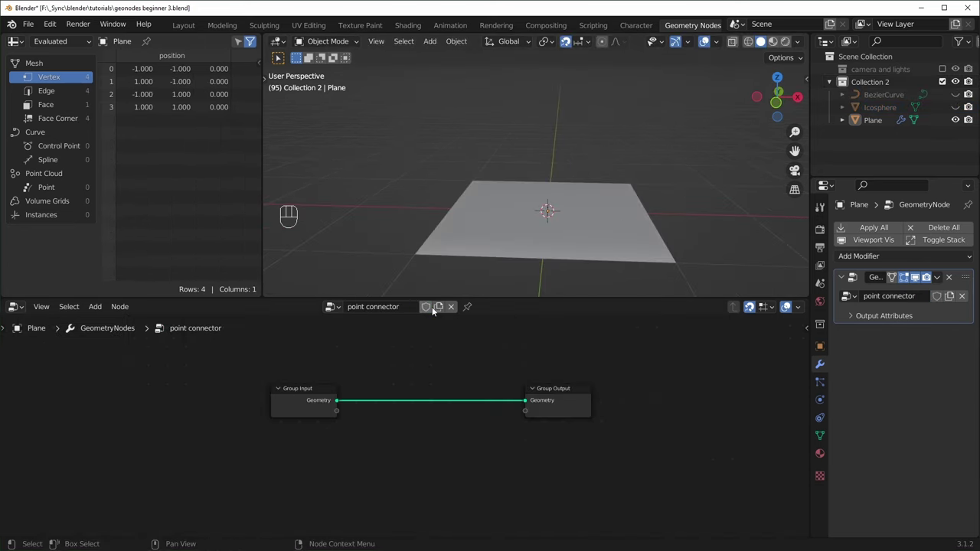
Enable fake user, move Group Input left and cut its link to Group Output.
{"action": "left_click", "coordinate": [433, 311]}
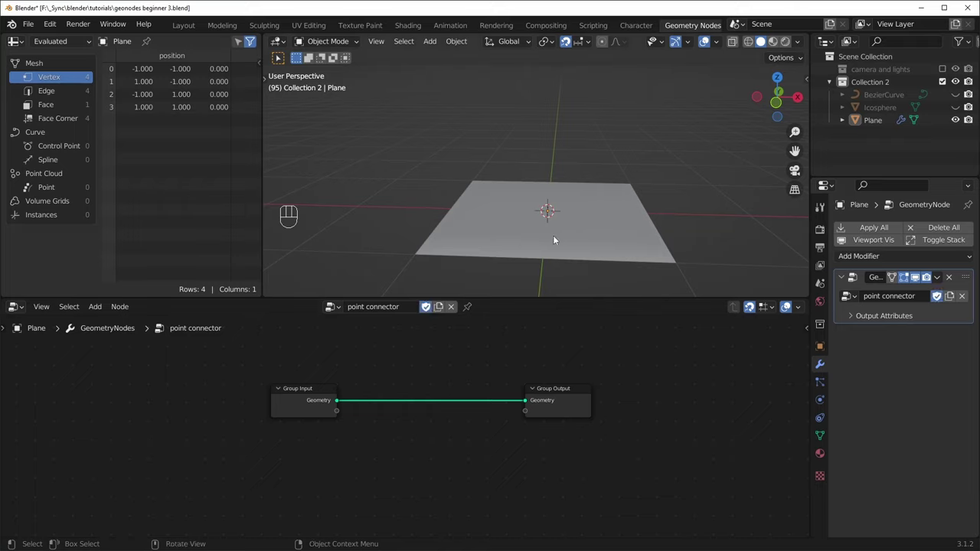
{"action": "middle_click", "coordinate": [587, 250]}
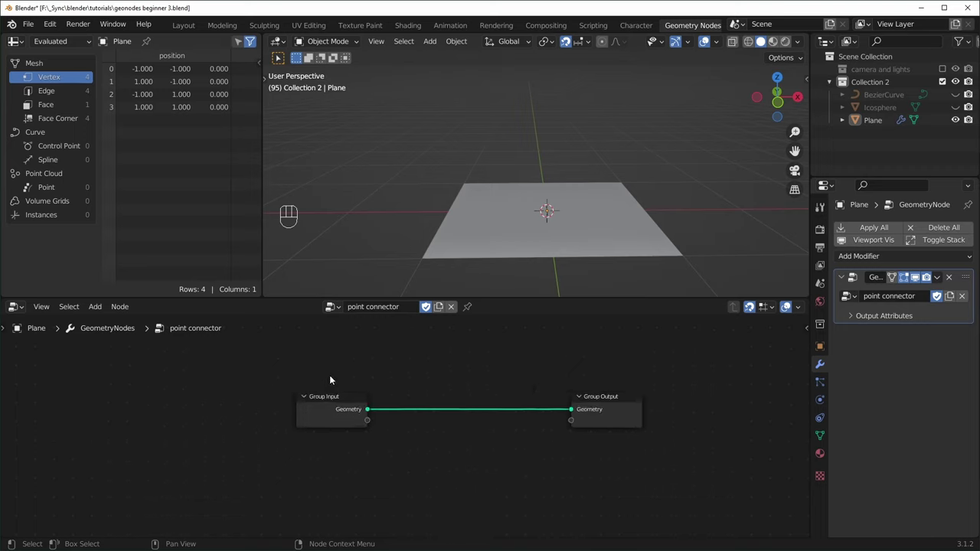
{"action": "left_click_drag", "start_coordinate": [352, 406], "coordinate": [256, 395]}
{"action": "left_click", "coordinate": [222, 394]}
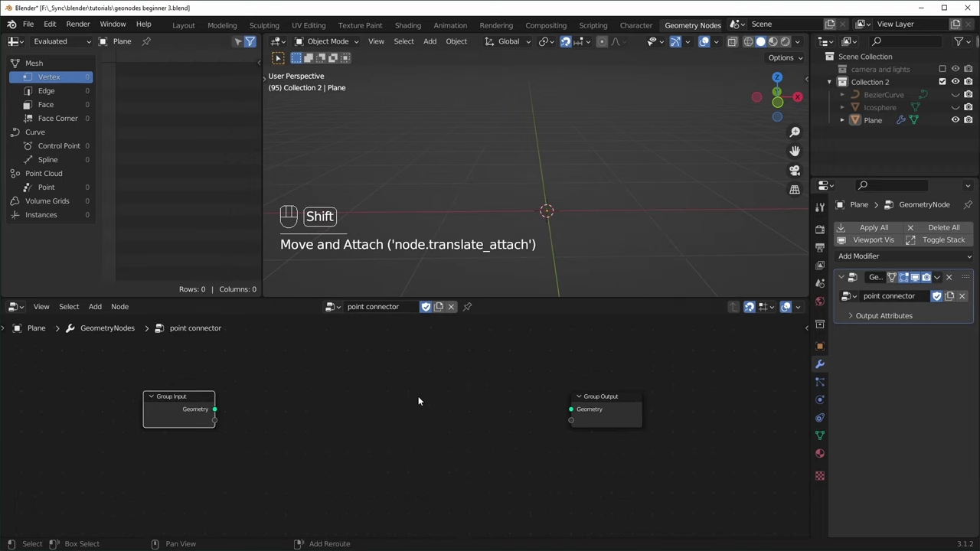
Add an Ico Sphere at 4 subdivisions wired through Distribute Points on Faces to the output.
{"action": "key", "text": "shift+a"}
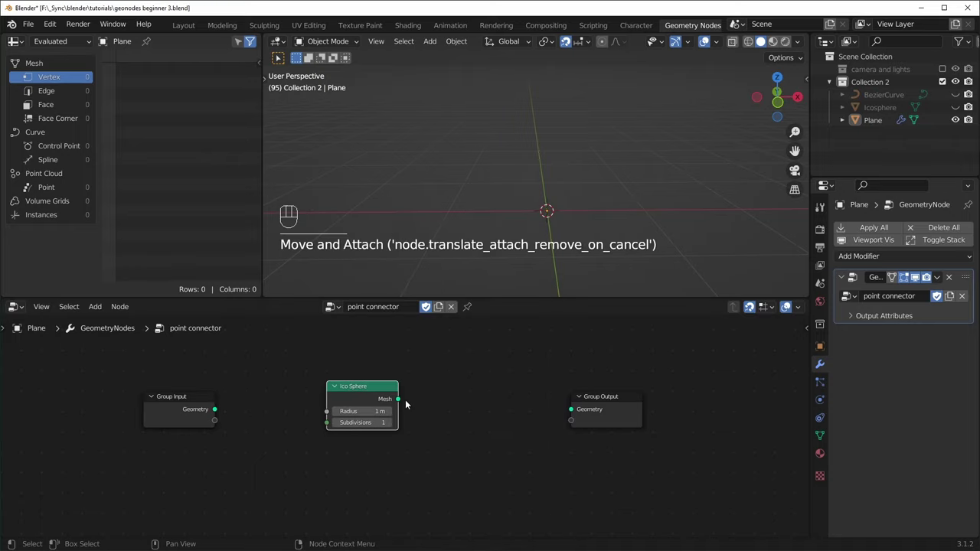
{"action": "left_click_drag", "start_coordinate": [407, 402], "coordinate": [570, 412]}
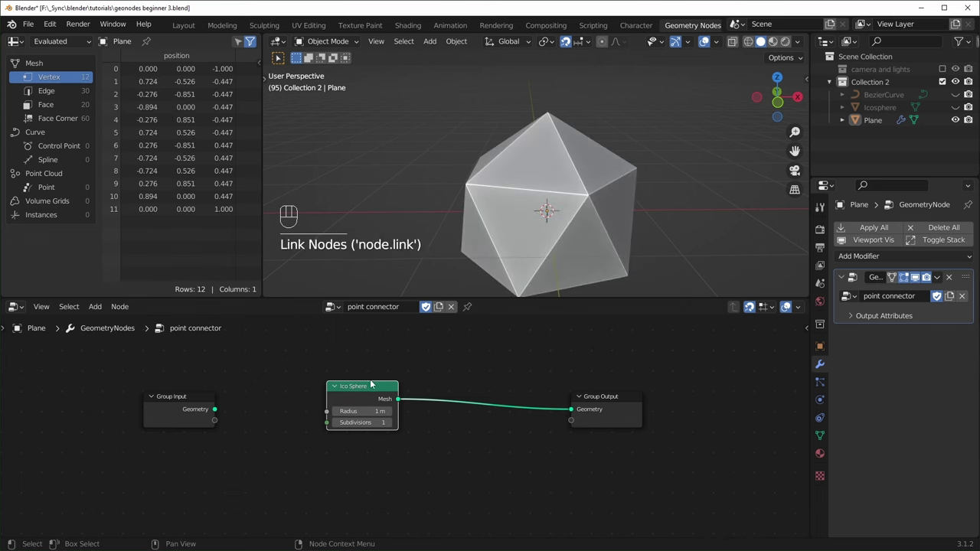
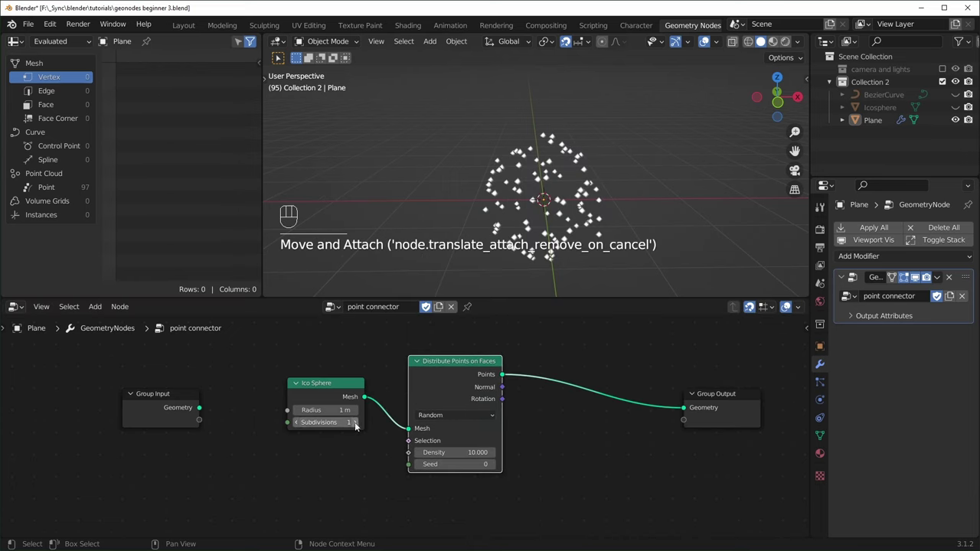
{"action": "left_click", "coordinate": [361, 427]}
{"action": "left_click", "coordinate": [361, 428]}
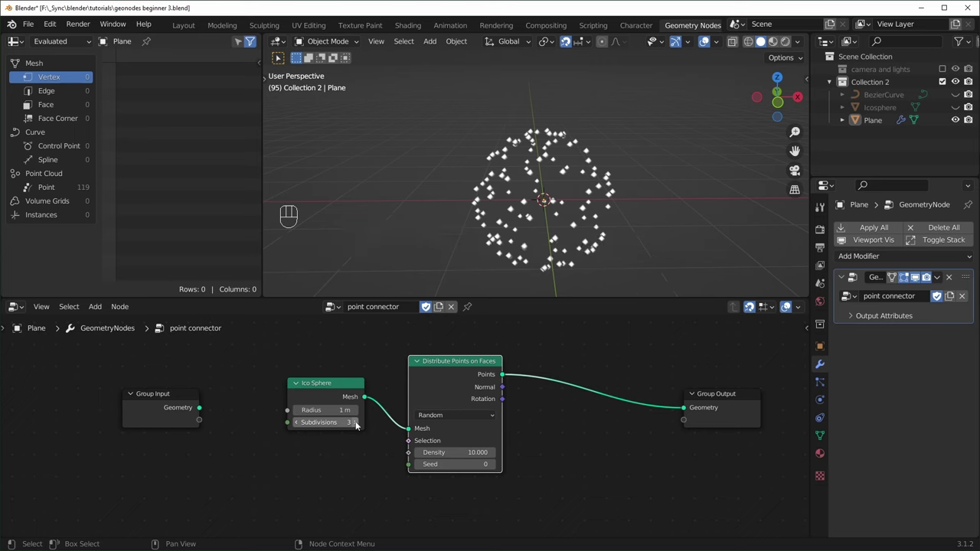
{"action": "left_click", "coordinate": [346, 393]}
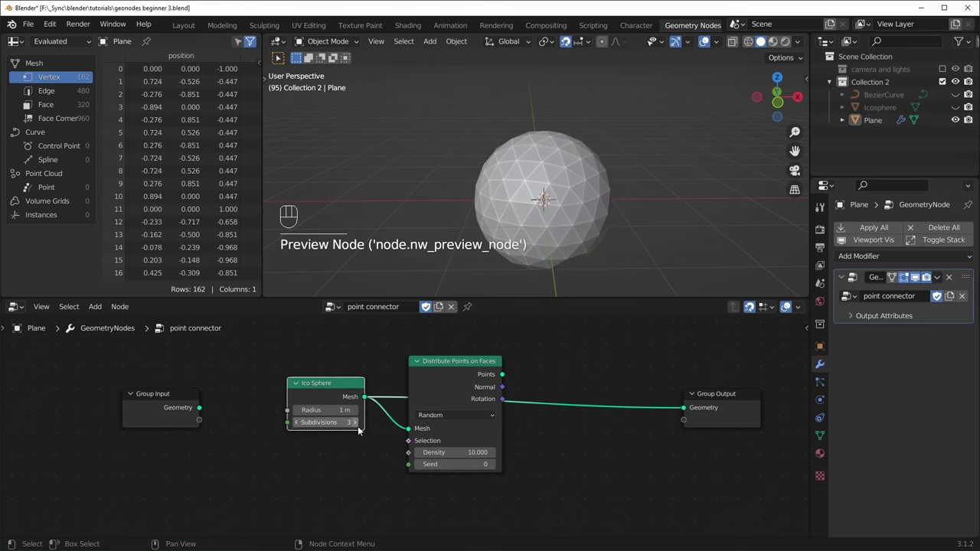
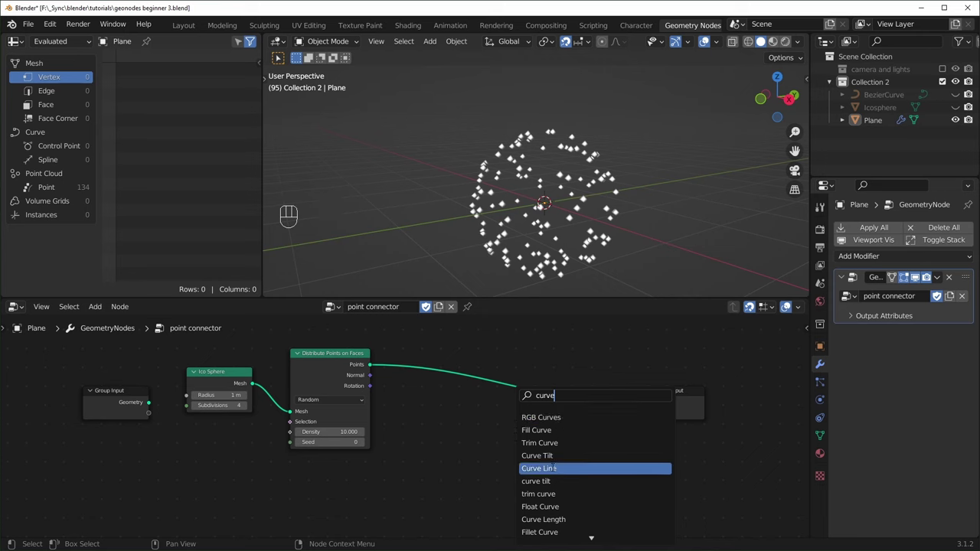
Wire a Curve Line through Set Position into the Group Output, replacing the scattered points.
{"action": "key", "text": "shift+a"}
{"action": "key", "text": "s"}
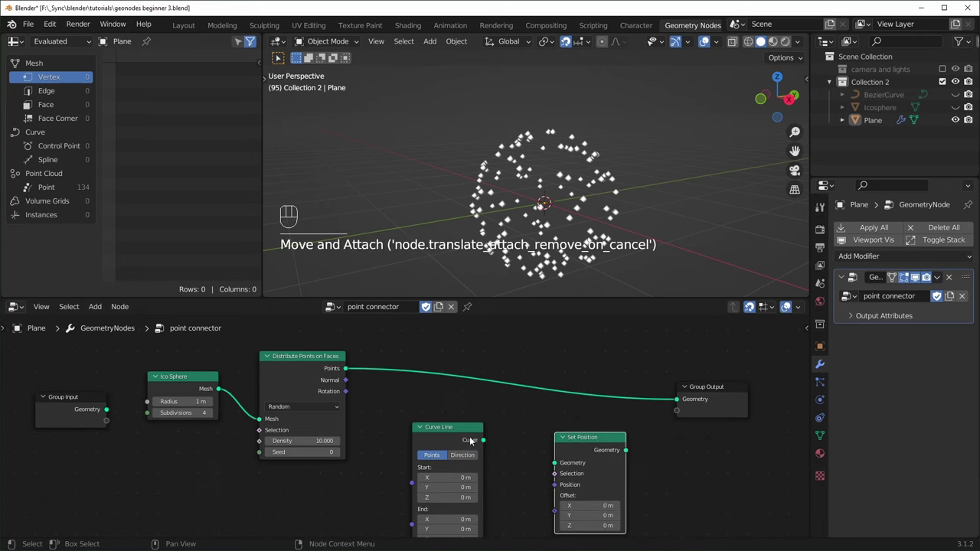
{"action": "left_click_drag", "start_coordinate": [487, 442], "coordinate": [566, 464]}
{"action": "left_click", "coordinate": [608, 445]}
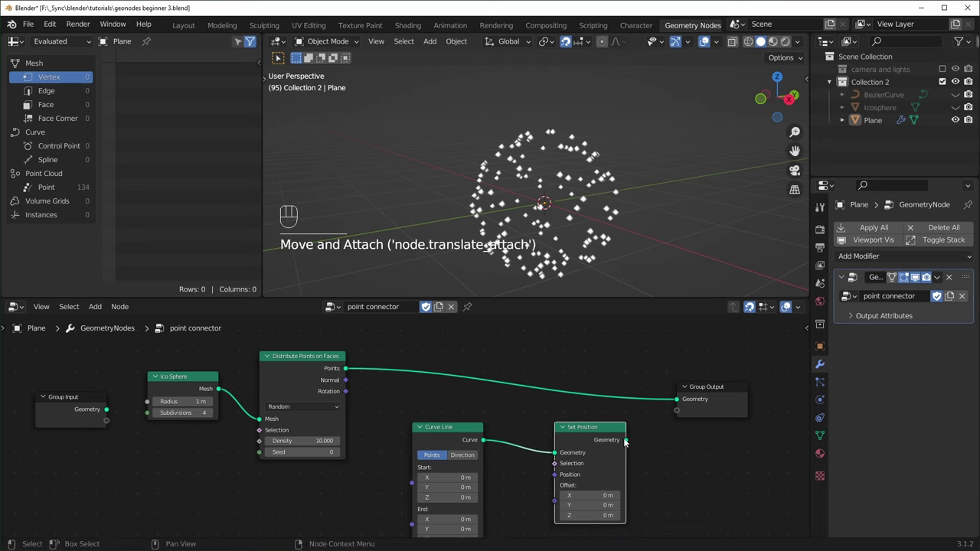
{"action": "left_click_drag", "start_coordinate": [655, 417], "coordinate": [673, 408]}
{"action": "left_click_drag", "start_coordinate": [589, 477], "coordinate": [607, 462]}
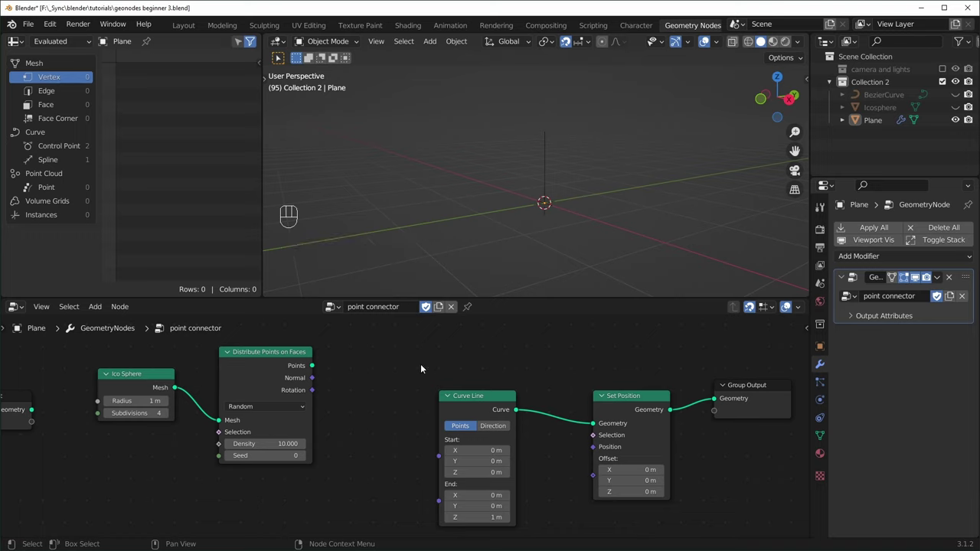
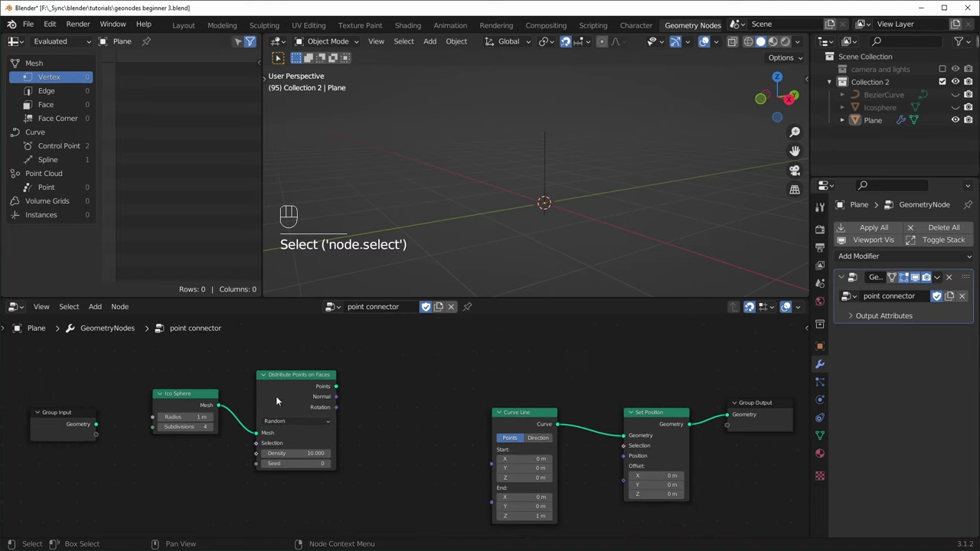
Add Transfer Attribute and feed the distributed points into its Source, previewing them.
{"action": "key", "text": "shift+a"}
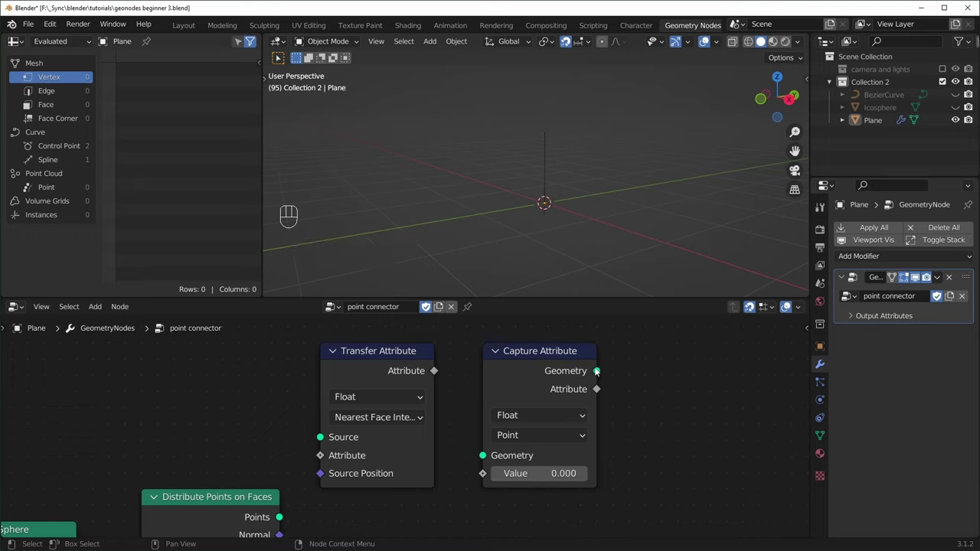
{"action": "middle_click", "coordinate": [401, 420]}
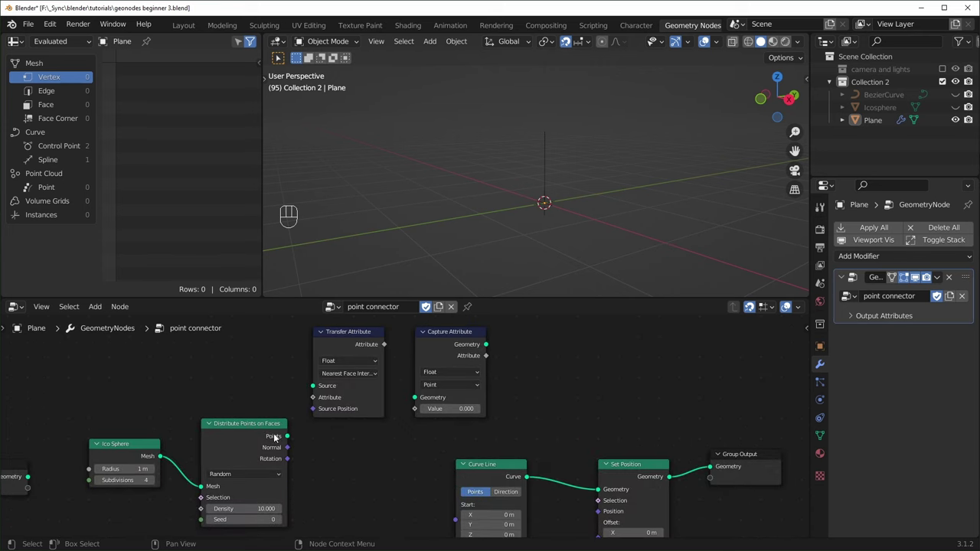
{"action": "left_click", "coordinate": [278, 437]}
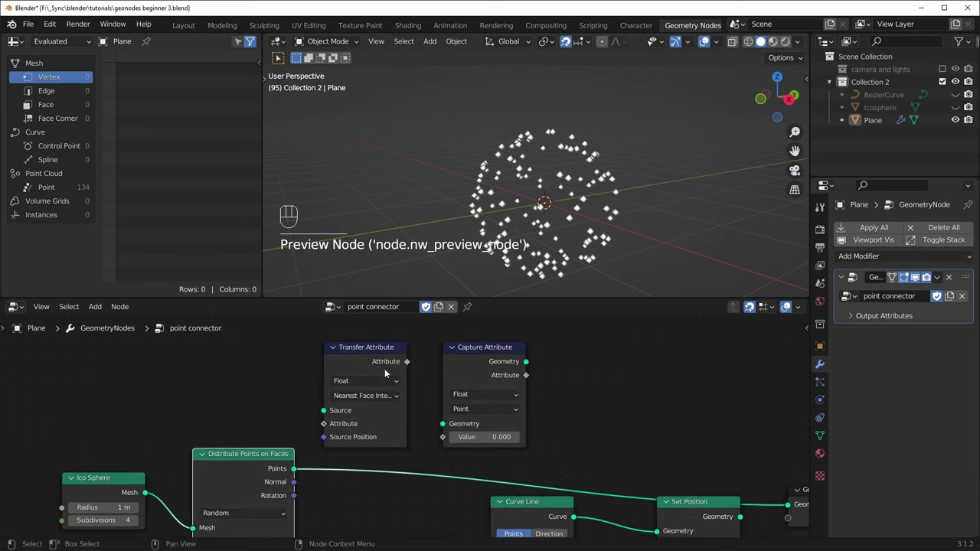
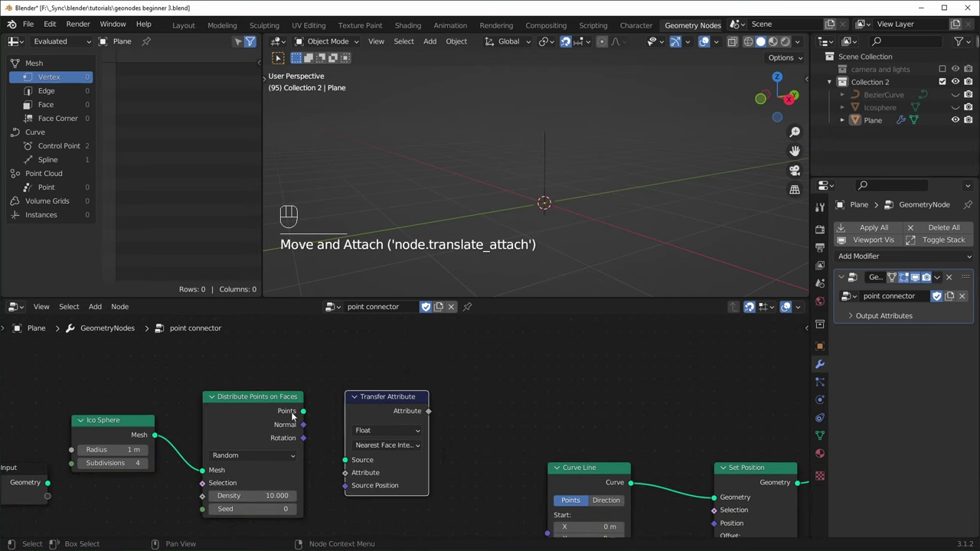
{"action": "left_click_drag", "start_coordinate": [304, 415], "coordinate": [345, 462]}
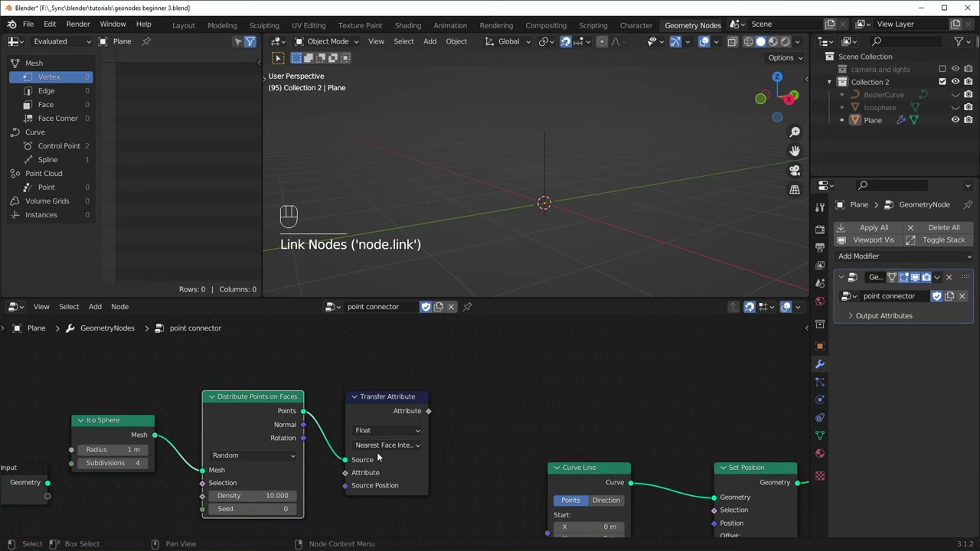
{"action": "middle_click", "coordinate": [451, 449]}
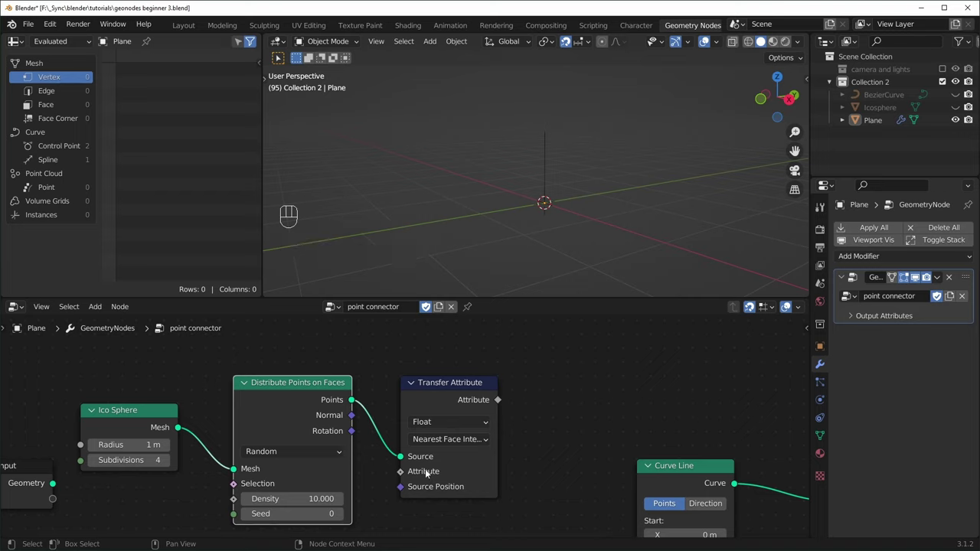
Add a Position node and place it below Transfer Attribute.
{"action": "key", "text": "shift+a"}
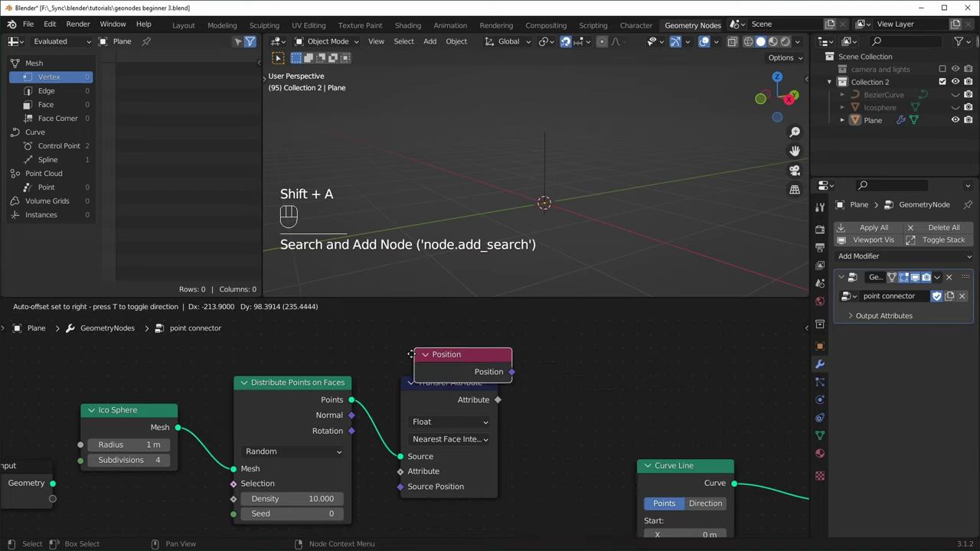
{"action": "middle_click", "coordinate": [490, 482]}
{"action": "left_click_drag", "start_coordinate": [506, 476], "coordinate": [409, 420]}
{"action": "left_click_drag", "start_coordinate": [404, 420], "coordinate": [510, 475]}
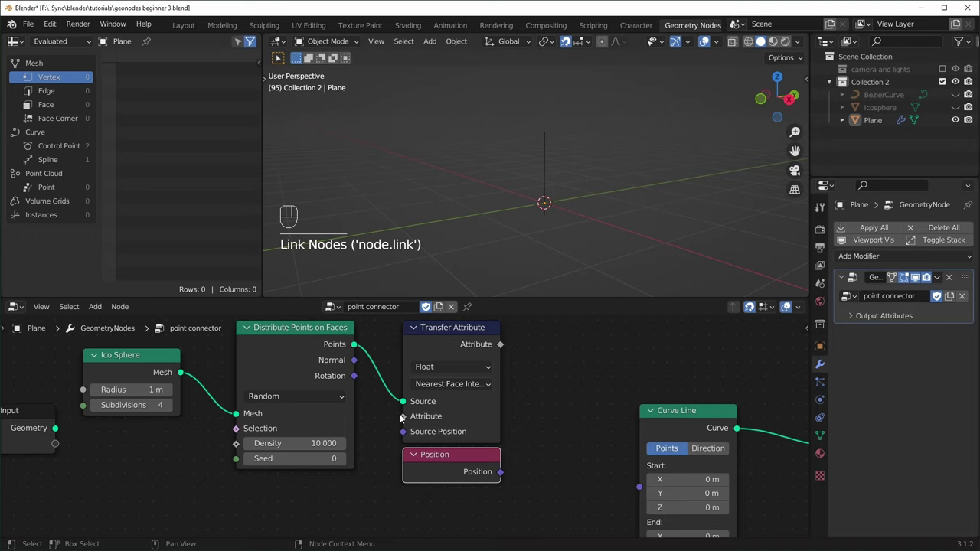
Set Transfer Attribute to Vector with Index mapping and feed positions as its attribute.
{"action": "left_click_drag", "start_coordinate": [438, 369], "coordinate": [443, 420]}
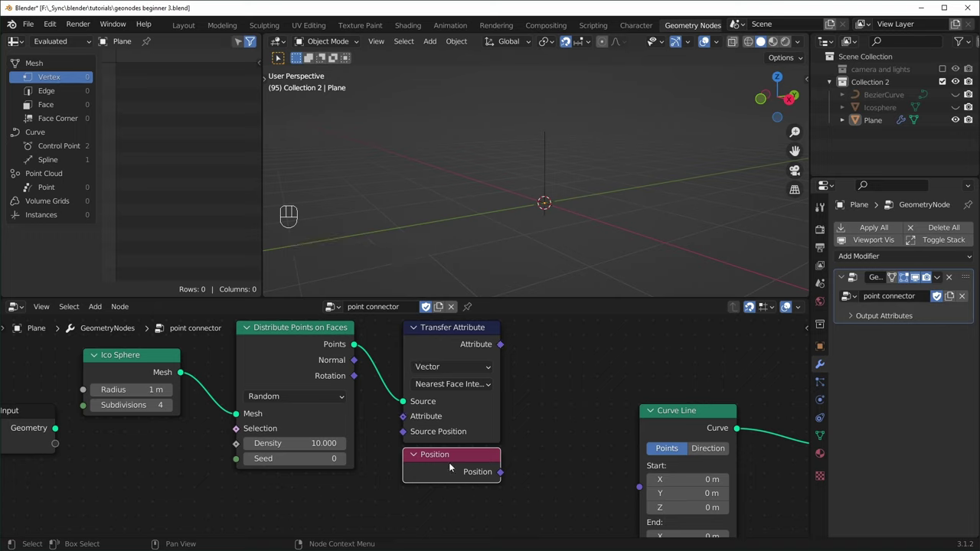
{"action": "left_click_drag", "start_coordinate": [515, 472], "coordinate": [430, 390]}
{"action": "left_click_drag", "start_coordinate": [451, 393], "coordinate": [450, 432]}
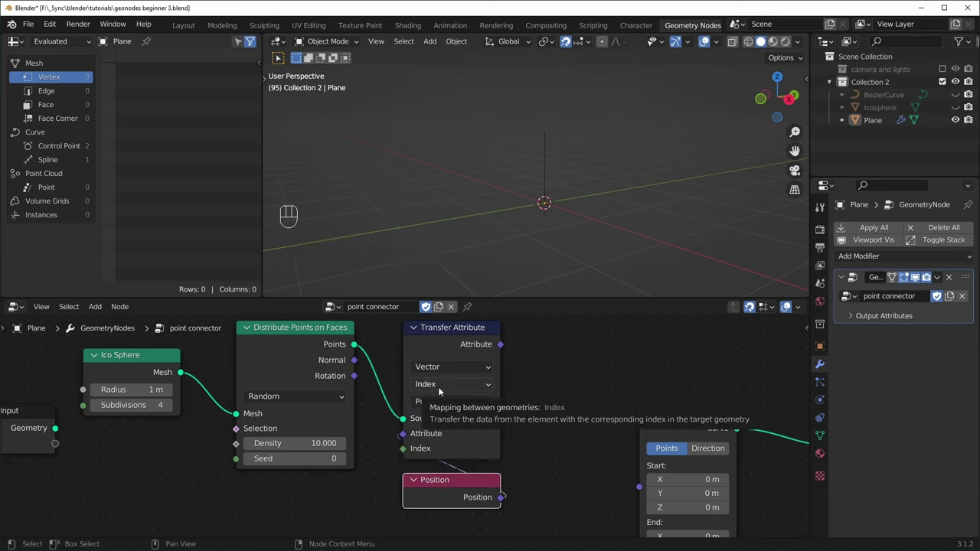
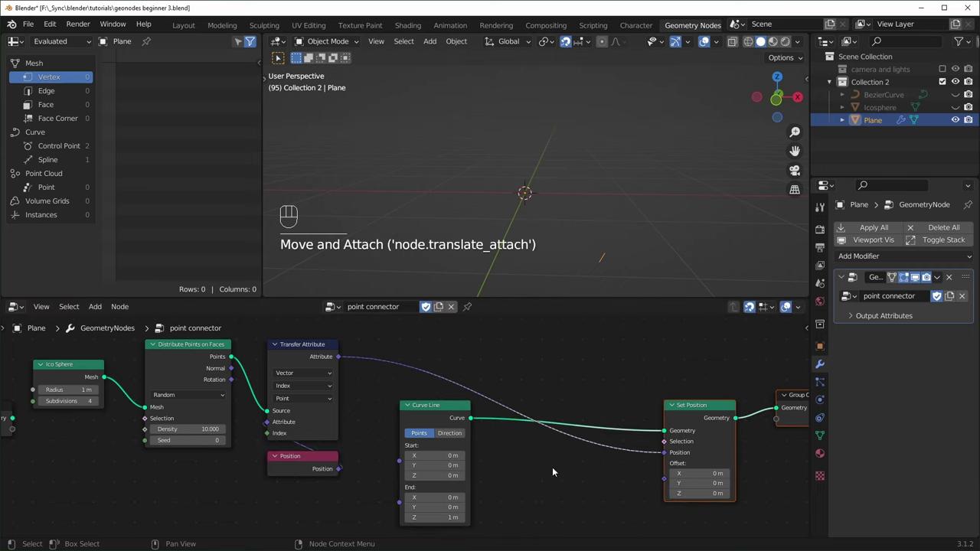
Insert Resample Curve at 153 points before Set Position, density 45, and preview 597 points.
{"action": "key", "text": "shift+a"}
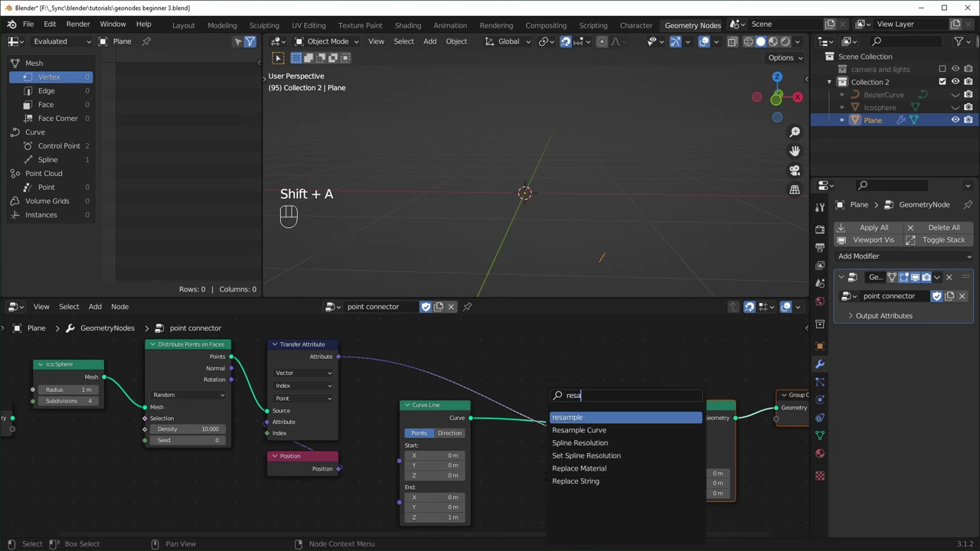
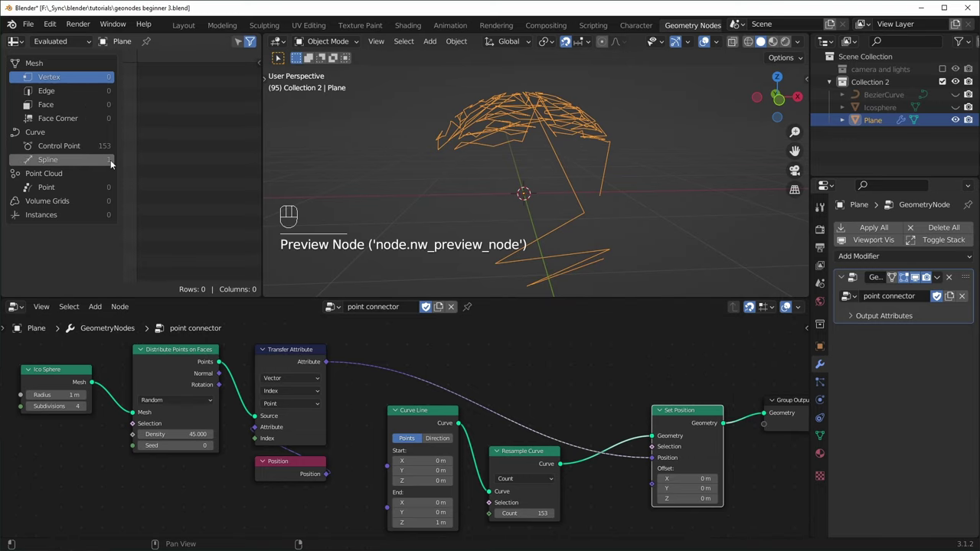
{"action": "middle_click", "coordinate": [378, 381]}
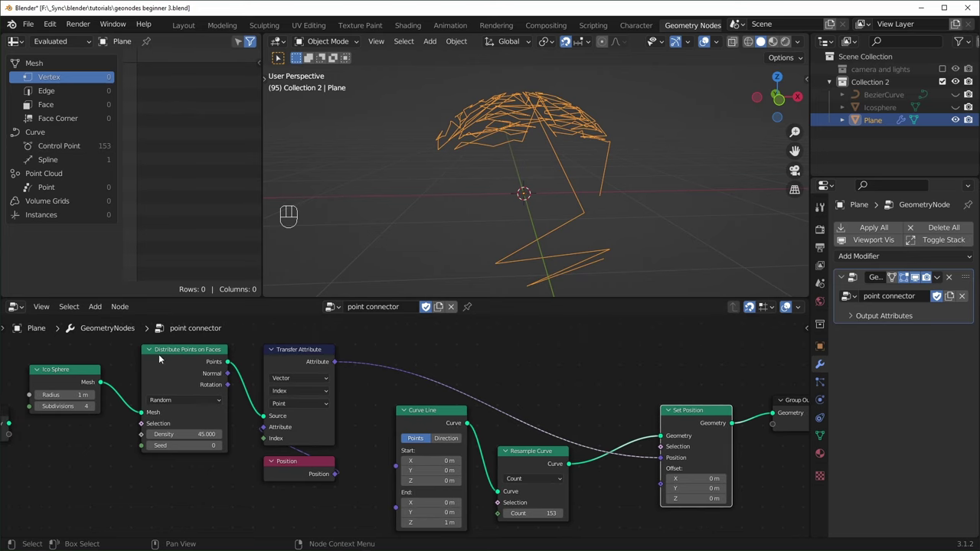
{"action": "middle_click", "coordinate": [174, 365]}
{"action": "left_click", "coordinate": [253, 386]}
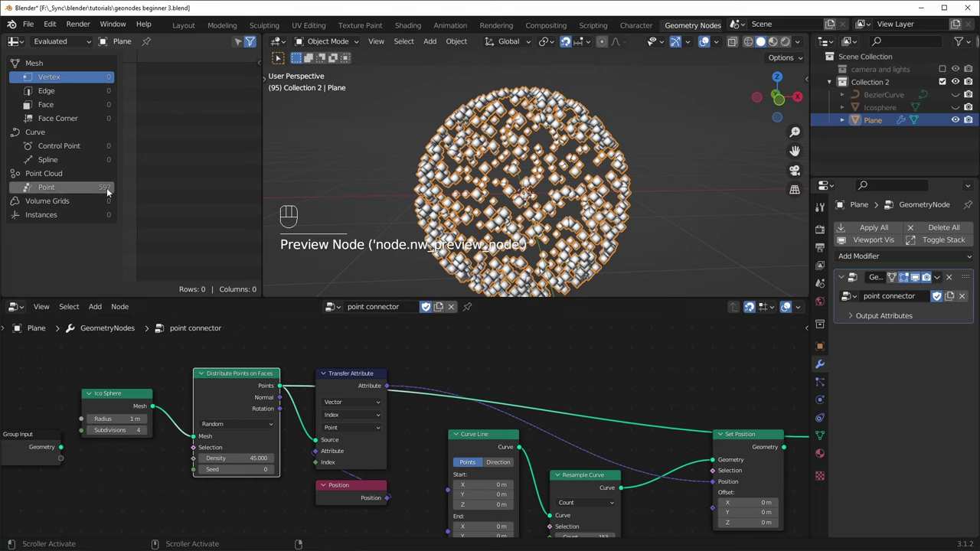
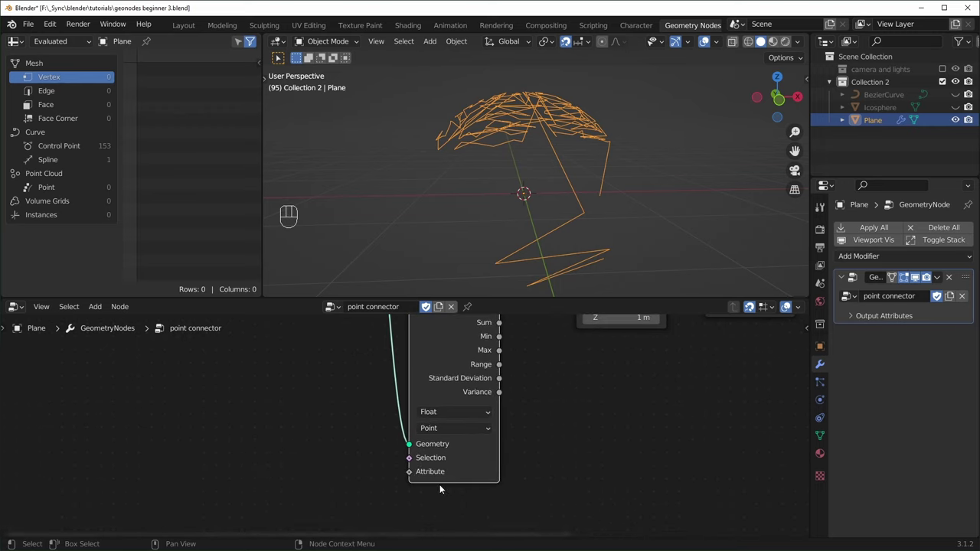
Feed an Index node into Attribute Statistic and drive Resample Count from its Max.
{"action": "key", "text": "shift+a"}
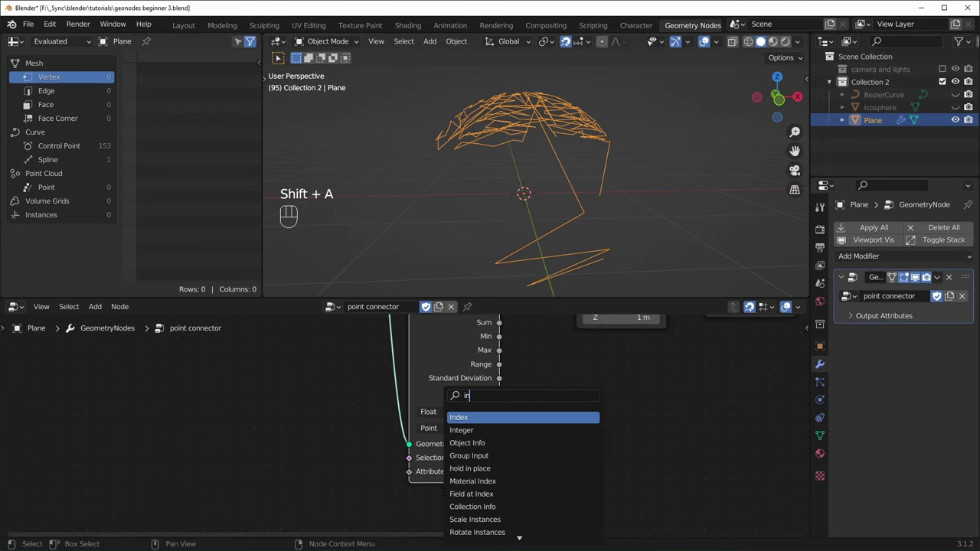
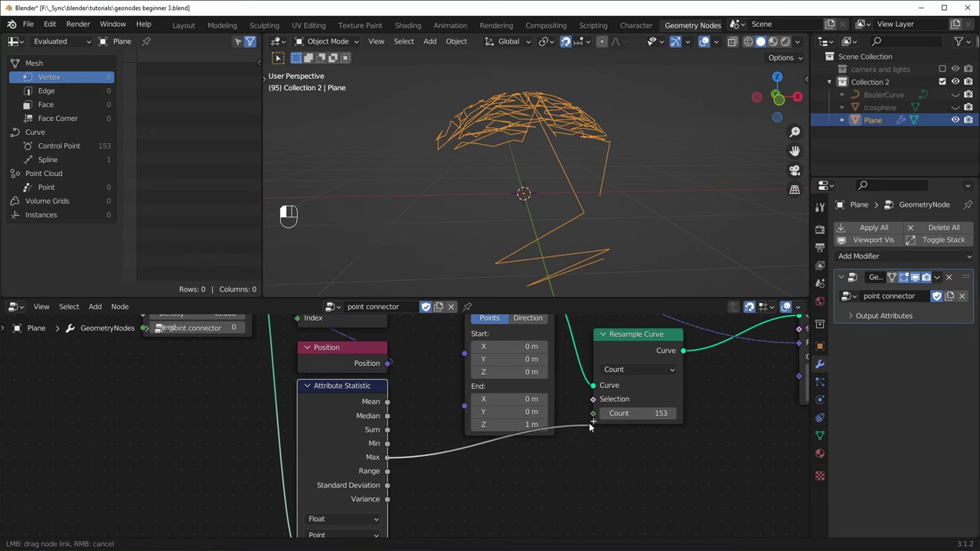
{"action": "middle_click", "coordinate": [643, 238]}
{"action": "left_click_drag", "start_coordinate": [654, 232], "coordinate": [605, 233]}
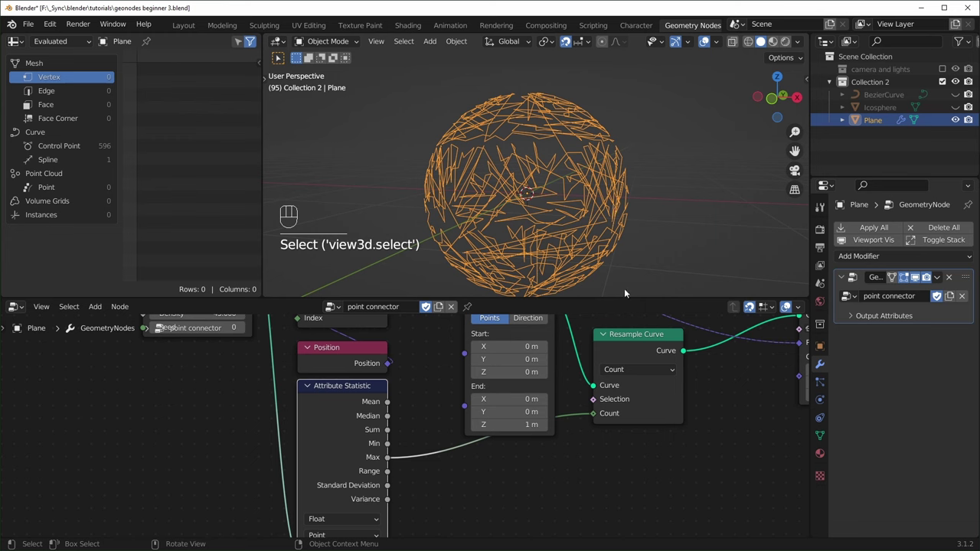
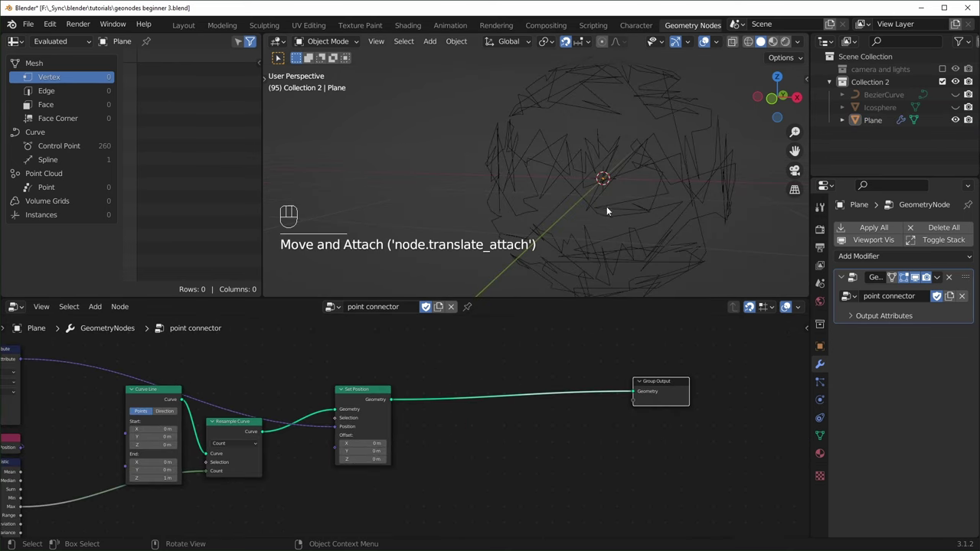
Add Curve to Mesh before the output with a 6-resolution, 0.06 m Curve Circle profile.
{"action": "left_click", "coordinate": [548, 384]}
{"action": "key", "text": "shift+a"}
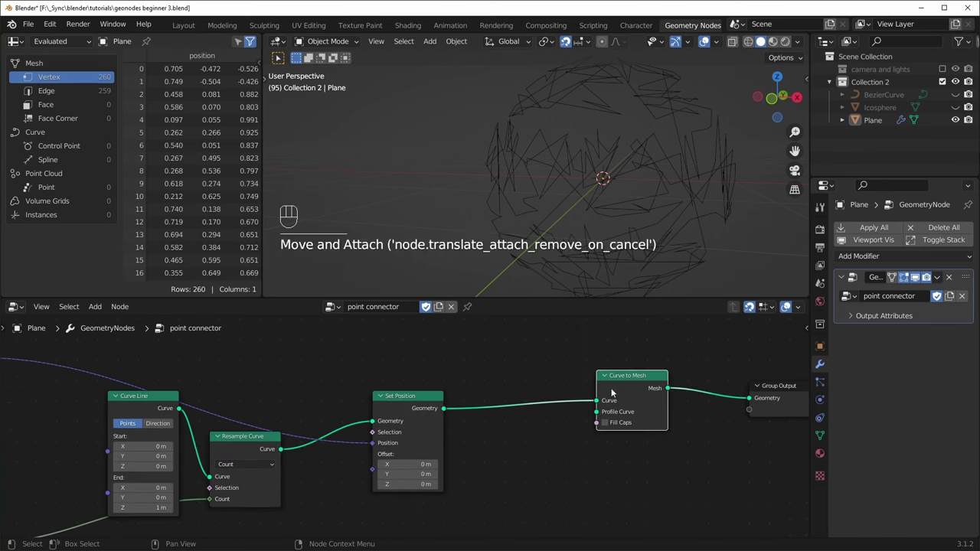
{"action": "key", "text": "shift+a"}
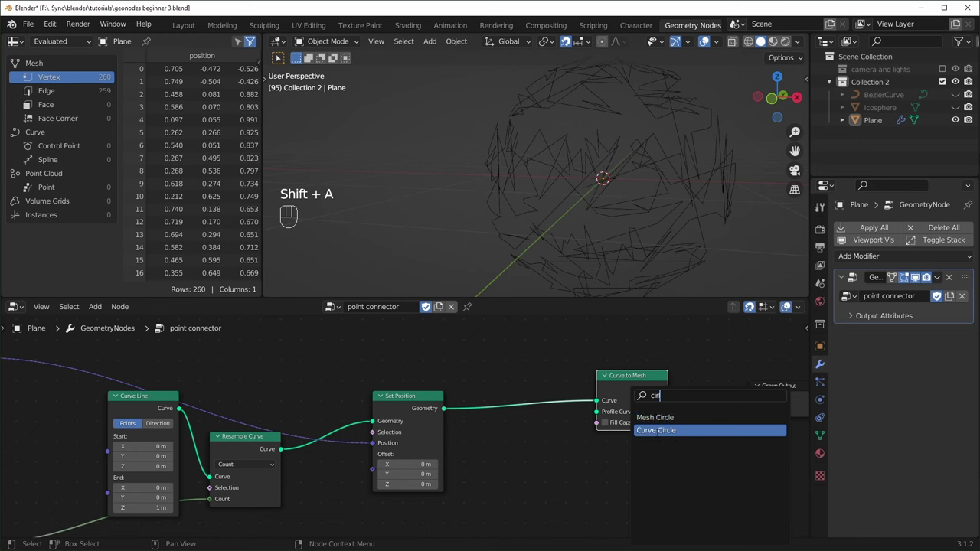
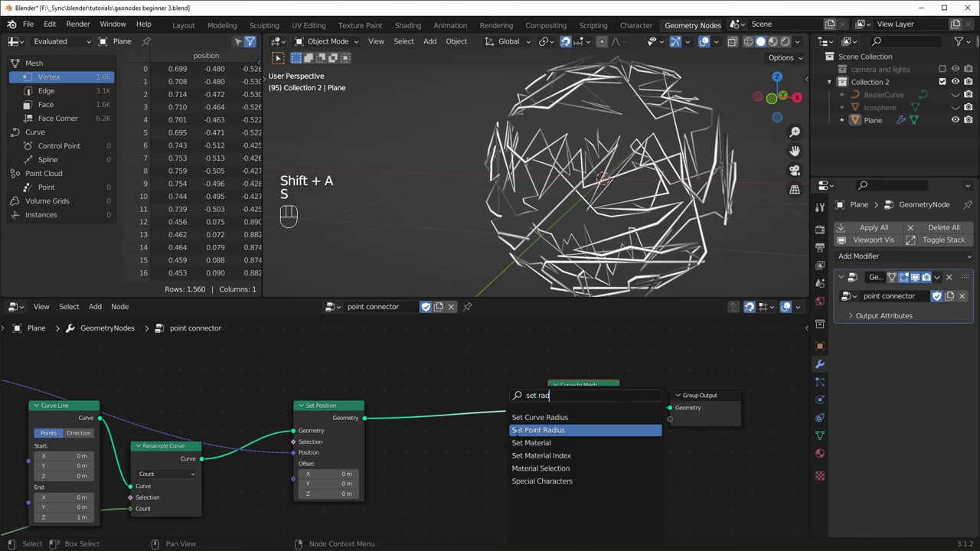
{"action": "left_click_drag", "start_coordinate": [505, 400], "coordinate": [502, 426]}
Drive Set Curve Radius from a Spline Parameter node.
{"action": "key", "text": "shift+a"}
{"action": "left_click_drag", "start_coordinate": [533, 472], "coordinate": [591, 392]}
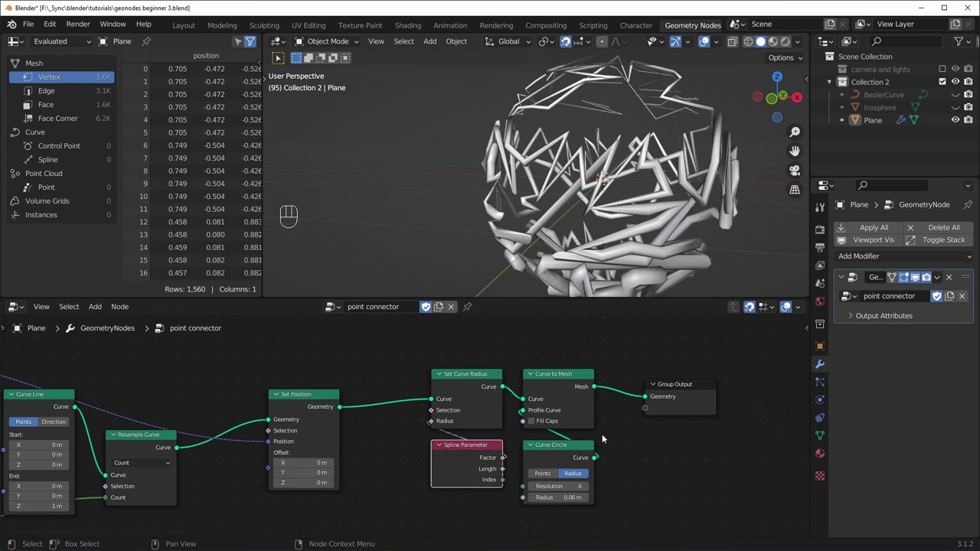
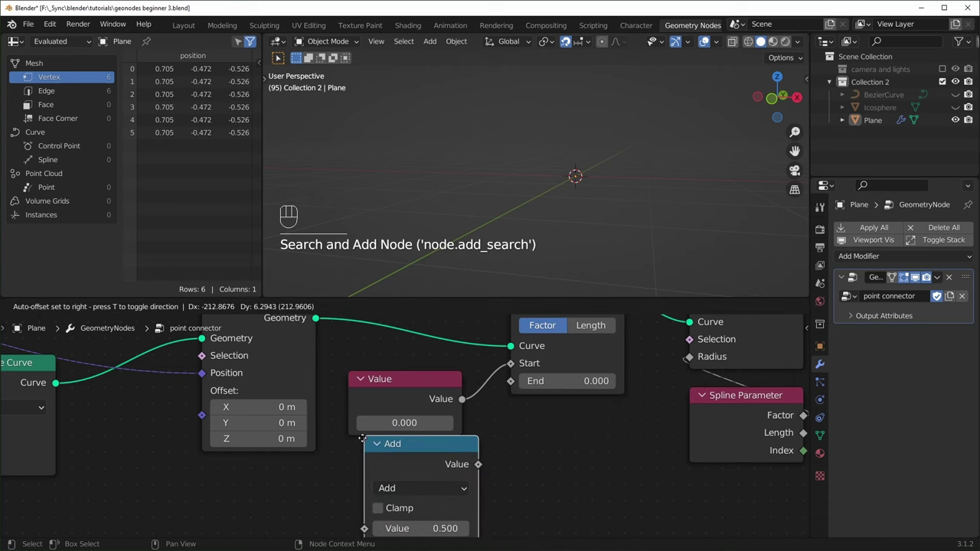
Wire the Value node through Modulo 1.0 to Trim Start and Add 0.1 to Trim End.
{"action": "middle_click", "coordinate": [428, 461]}
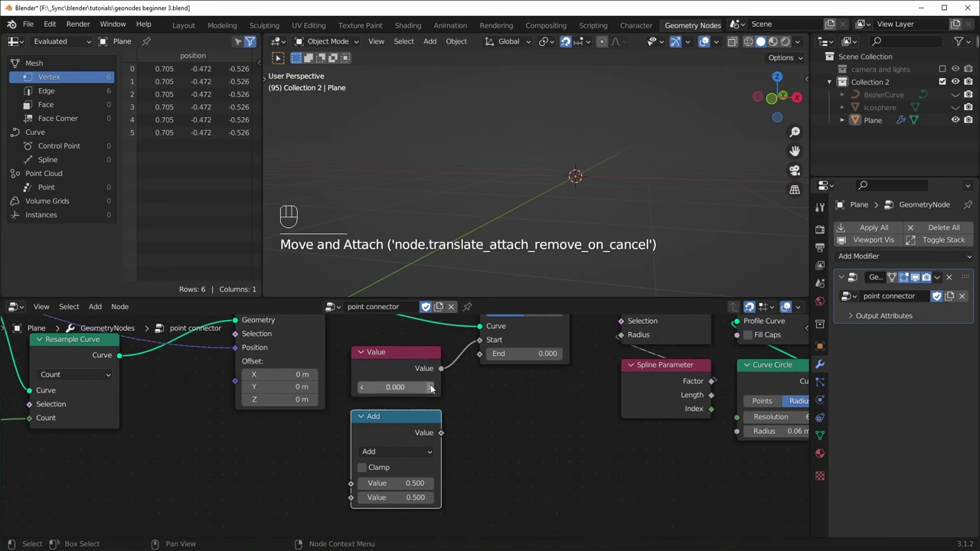
{"action": "middle_click", "coordinate": [444, 455]}
{"action": "left_click_drag", "start_coordinate": [464, 422], "coordinate": [480, 385]}
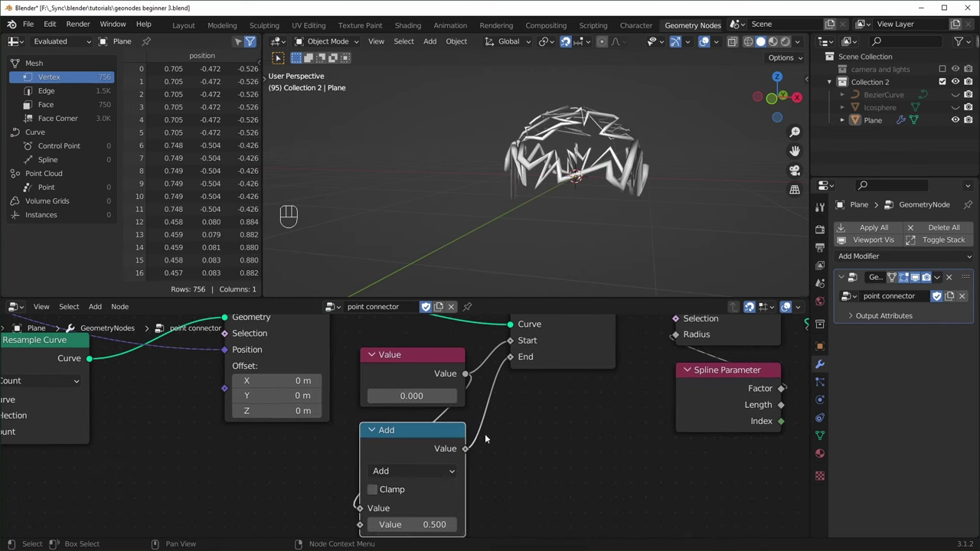
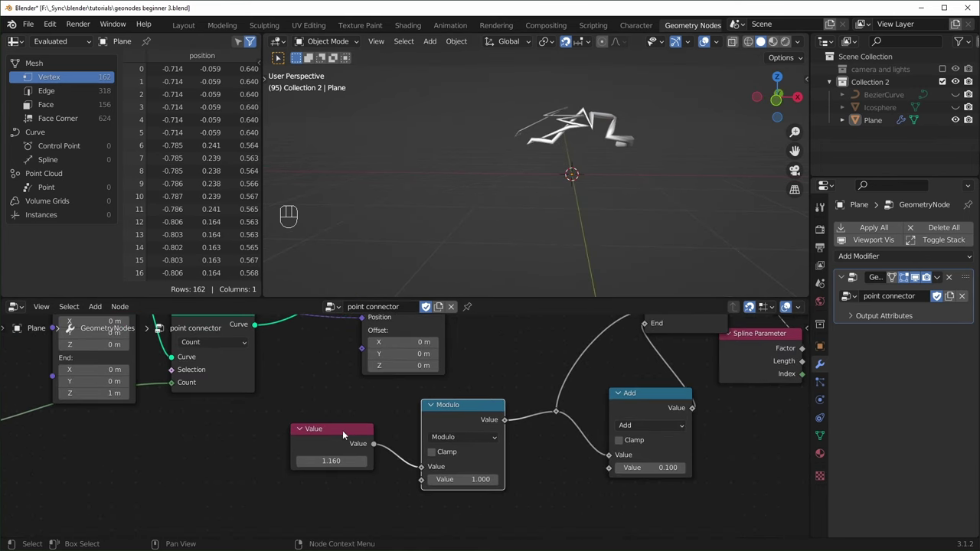
Replace the Value node with Scene Time Seconds divided by 14.8 and play the animation.
{"action": "left_click_drag", "start_coordinate": [346, 438], "coordinate": [231, 454]}
{"action": "key", "text": "s"}
{"action": "key", "text": "BackSpace"}
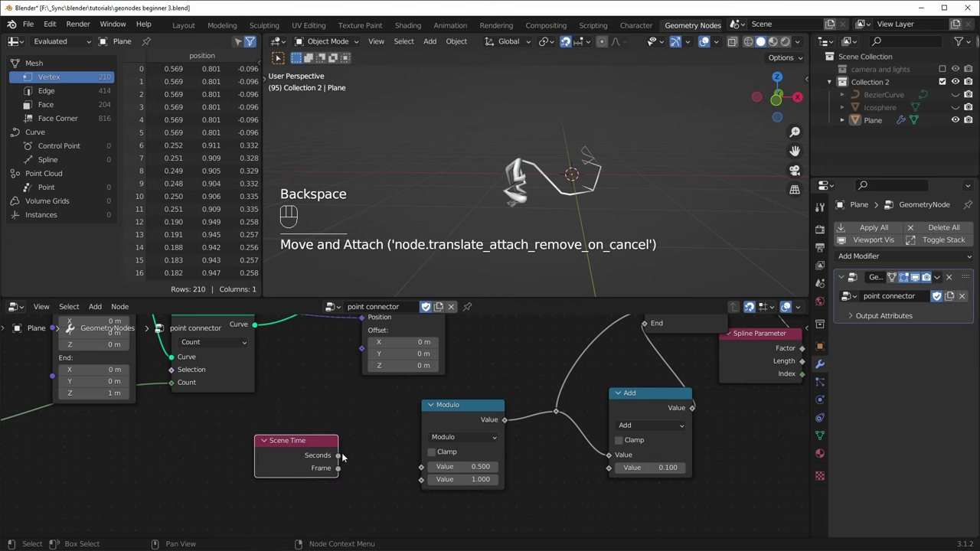
{"action": "left_click_drag", "start_coordinate": [349, 442], "coordinate": [422, 470]}
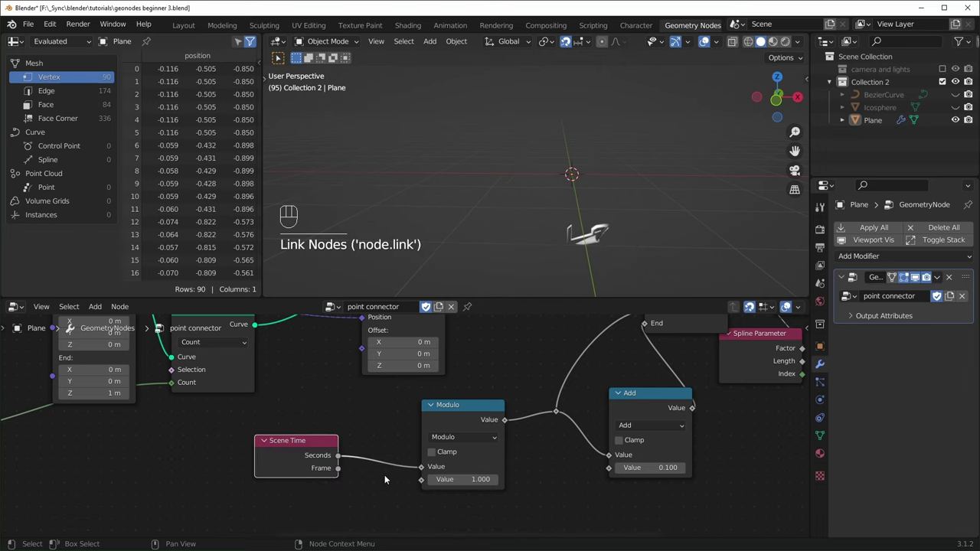
{"action": "key", "text": "space"}
{"action": "left_click_drag", "start_coordinate": [313, 446], "coordinate": [269, 449]}
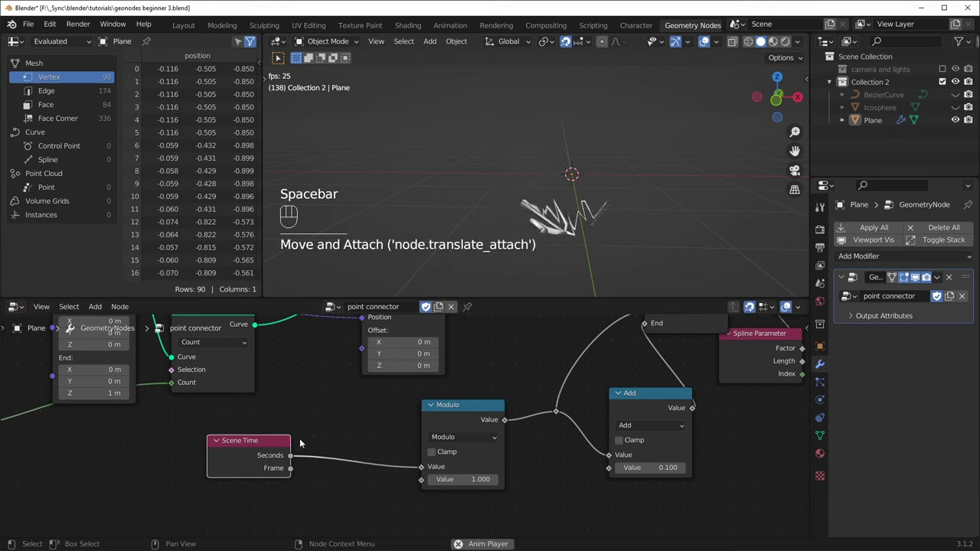
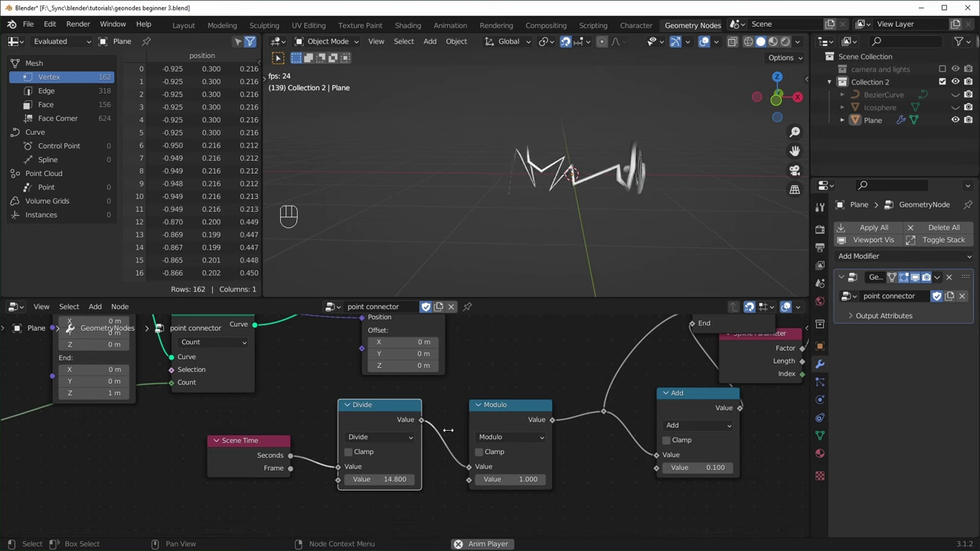
Insert a Fillet Curve node before Trim Curve with a 0.25 m radius.
{"action": "left_click_drag", "start_coordinate": [599, 227], "coordinate": [647, 234]}
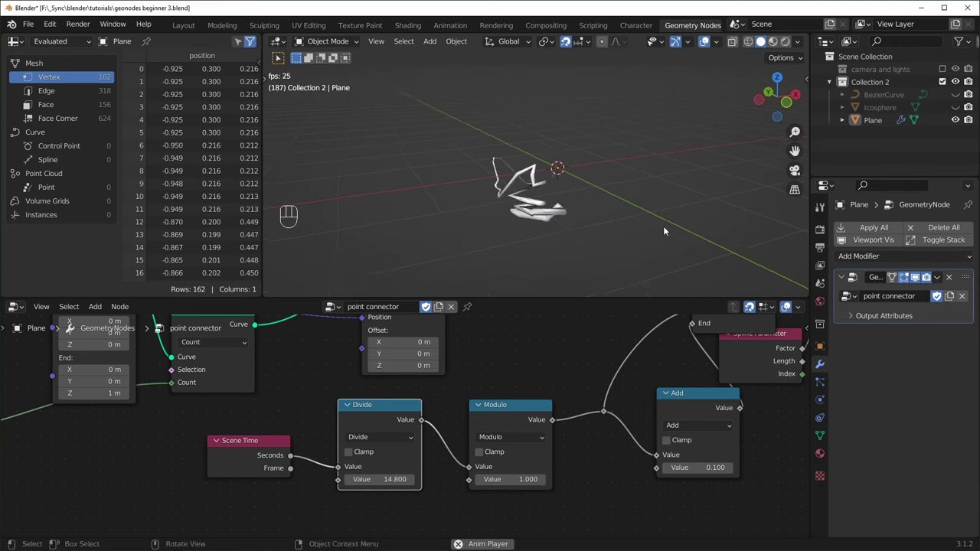
{"action": "left_click_drag", "start_coordinate": [667, 233], "coordinate": [581, 232]}
{"action": "key", "text": "space"}
{"action": "middle_click", "coordinate": [598, 213]}
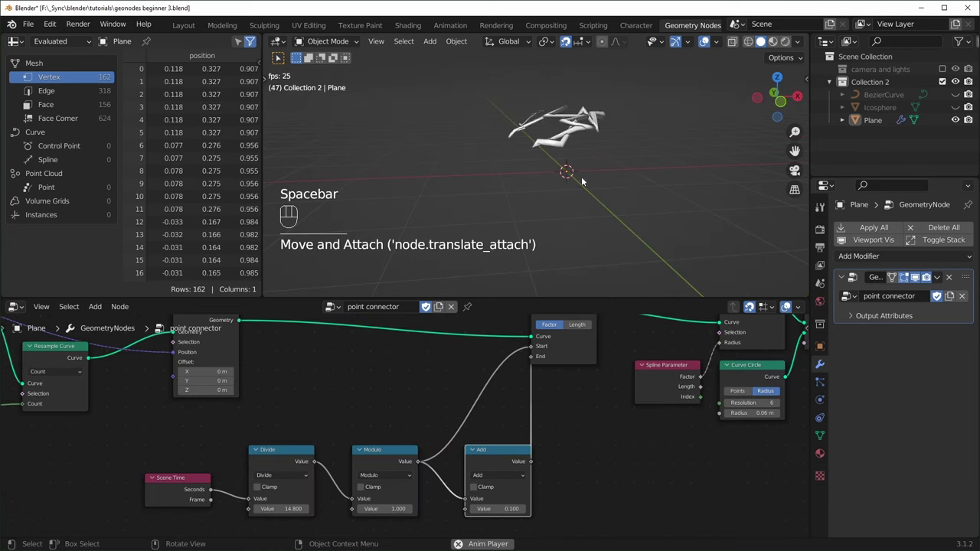
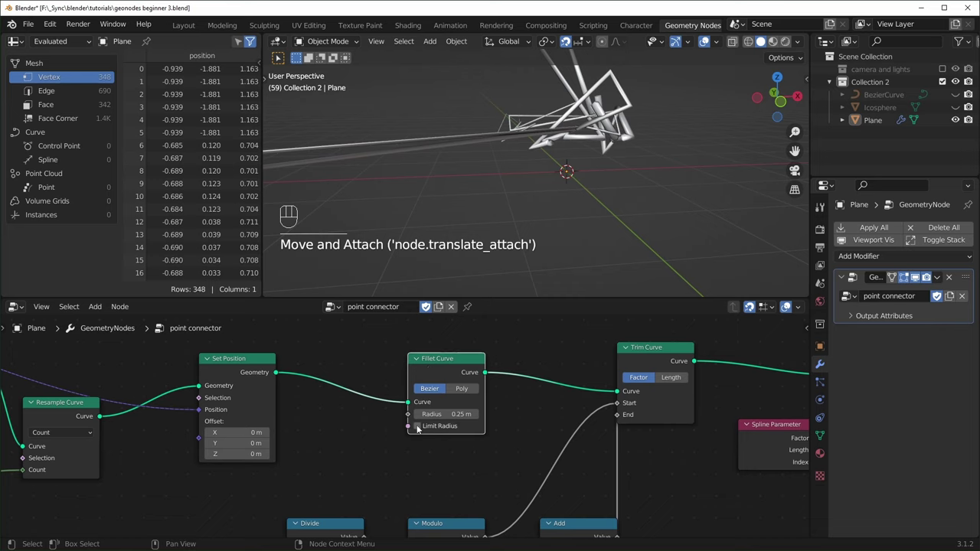
Enable Limit Radius on the fillet and raise its radius to 0.79 m.
{"action": "left_click_drag", "start_coordinate": [508, 212], "coordinate": [456, 228]}
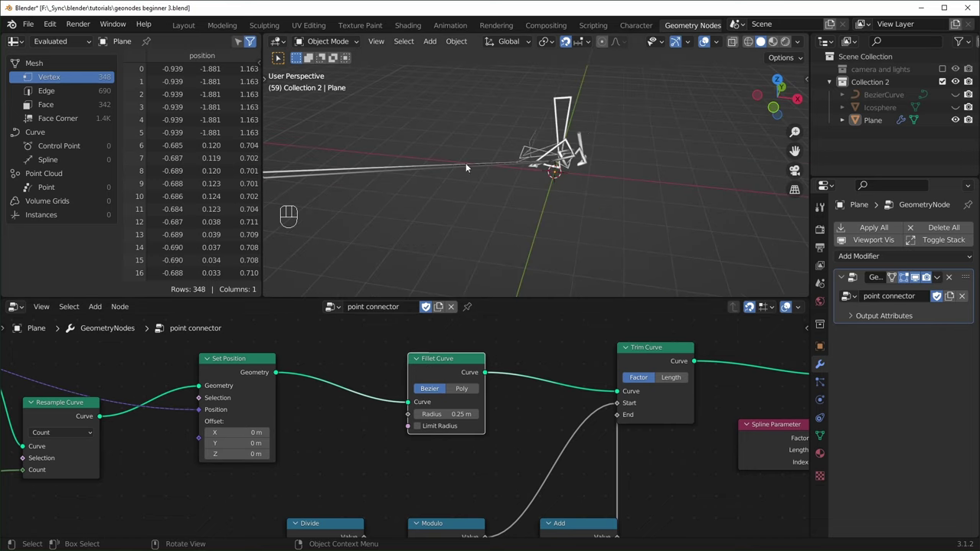
{"action": "left_click", "coordinate": [423, 430]}
{"action": "left_click_drag", "start_coordinate": [516, 243], "coordinate": [543, 229]}
{"action": "left_click_drag", "start_coordinate": [575, 214], "coordinate": [561, 229]}
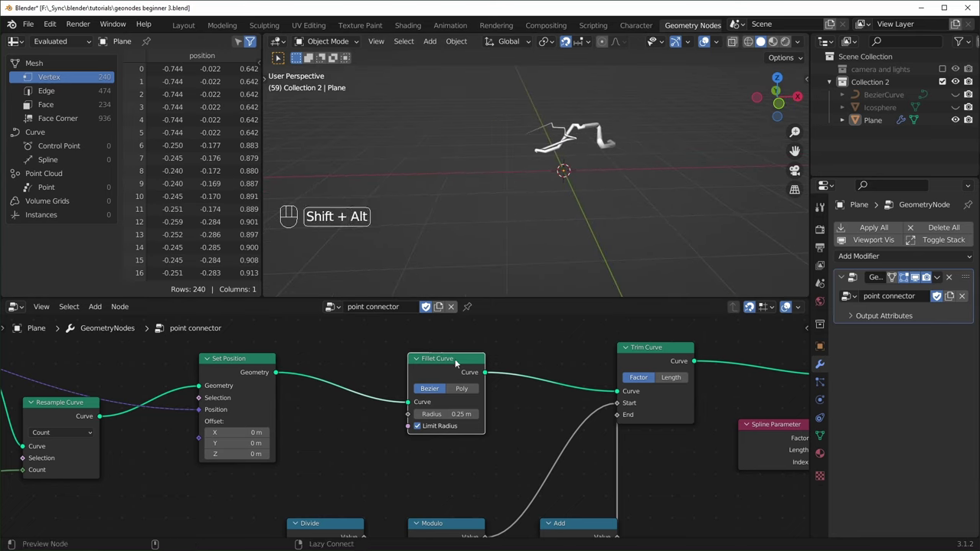
{"action": "left_click", "coordinate": [459, 363]}
{"action": "middle_click", "coordinate": [609, 237]}
{"action": "left_click_drag", "start_coordinate": [626, 235], "coordinate": [487, 357]}
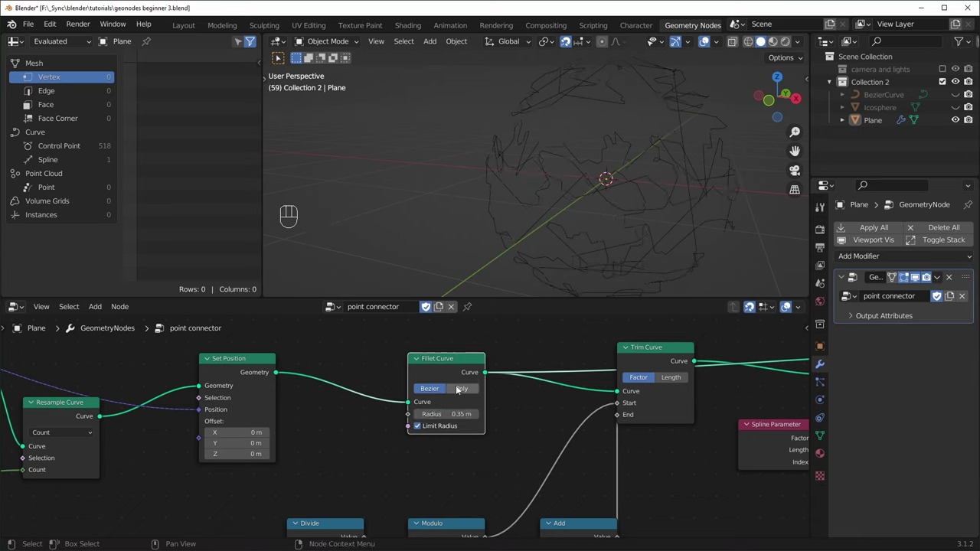
Switch the fillet to Poly mode with a count of 9 segments per corner.
{"action": "left_click", "coordinate": [469, 394]}
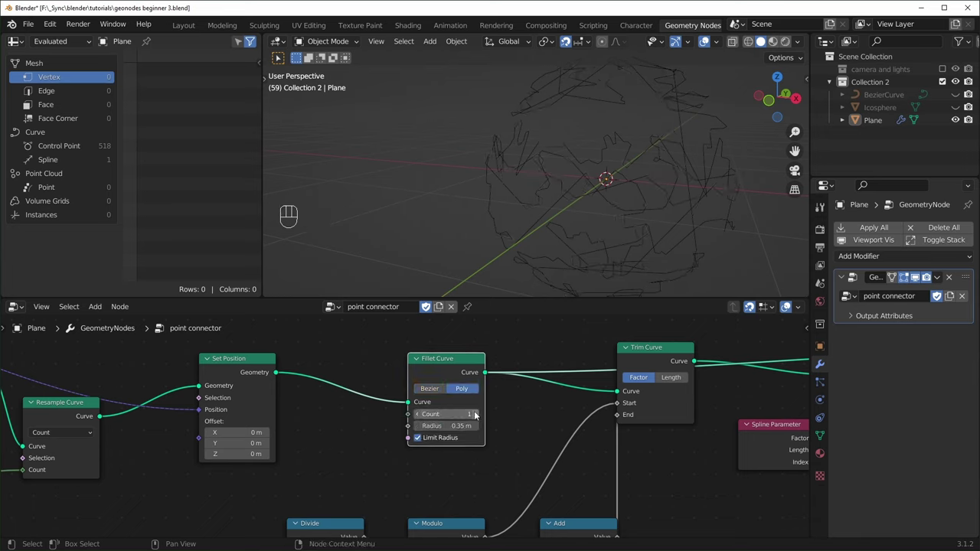
{"action": "left_click", "coordinate": [481, 417]}
{"action": "left_click", "coordinate": [481, 416]}
{"action": "double_click", "coordinate": [481, 417]}
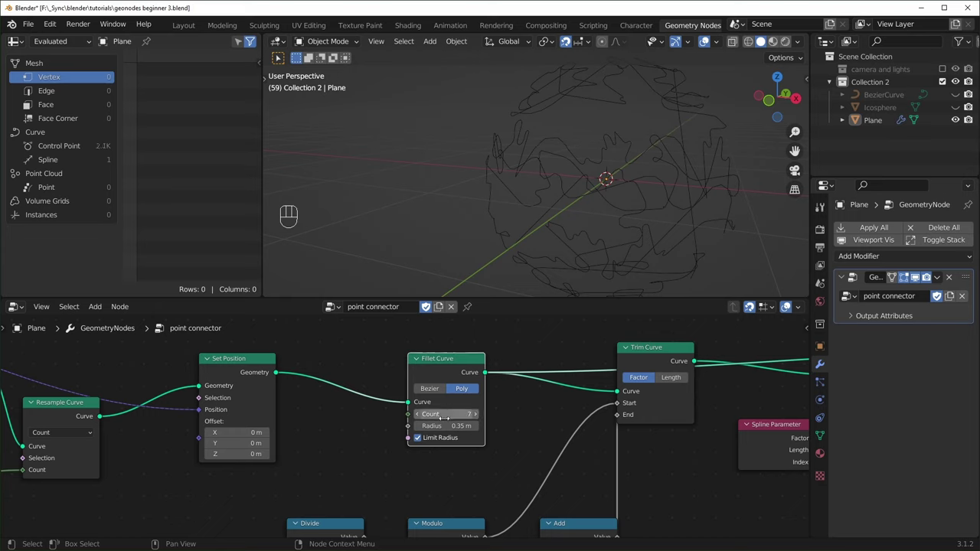
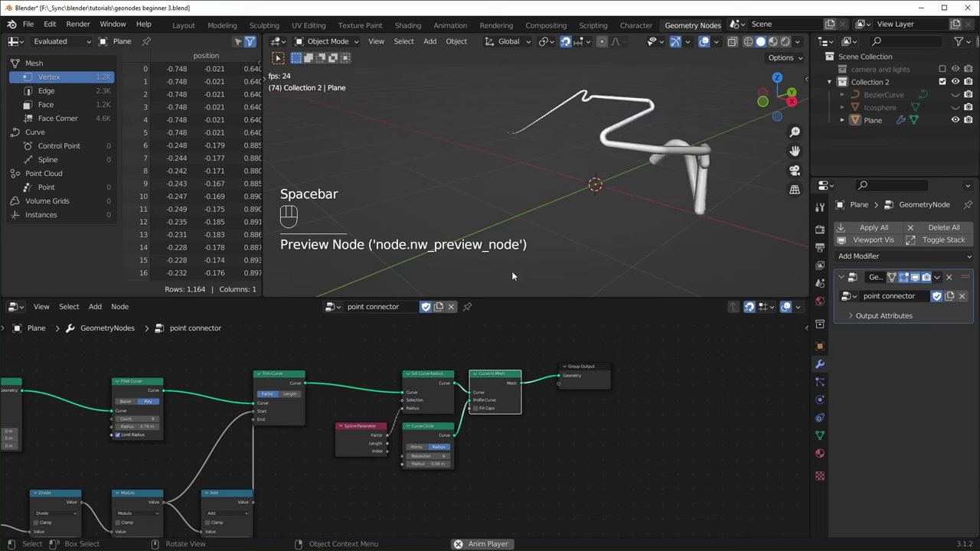
{"action": "left_click_drag", "start_coordinate": [562, 240], "coordinate": [624, 233]}
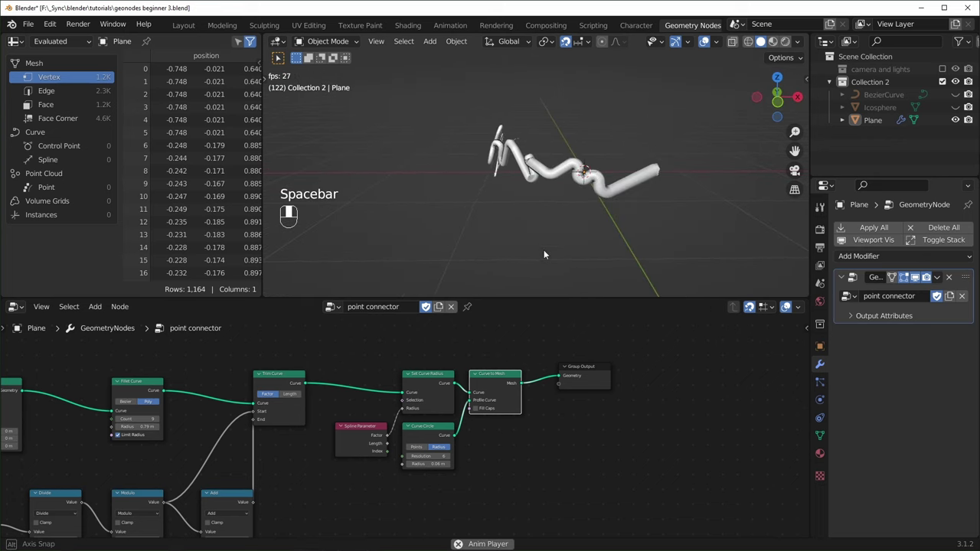
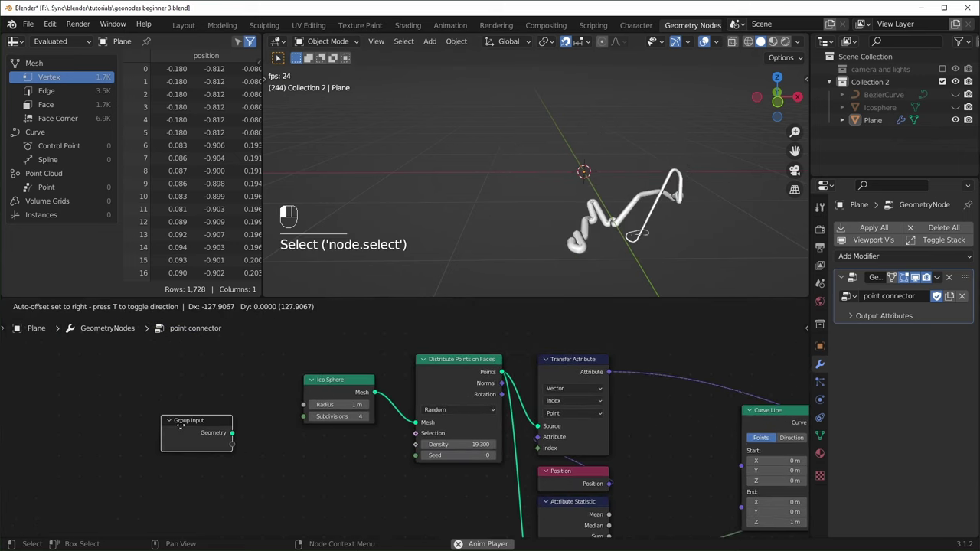
Add a Suzanne monkey mesh to the scene for scattering points on.
{"action": "key", "text": "Tab"}
{"action": "middle_click", "coordinate": [638, 201]}
{"action": "middle_click", "coordinate": [692, 208]}
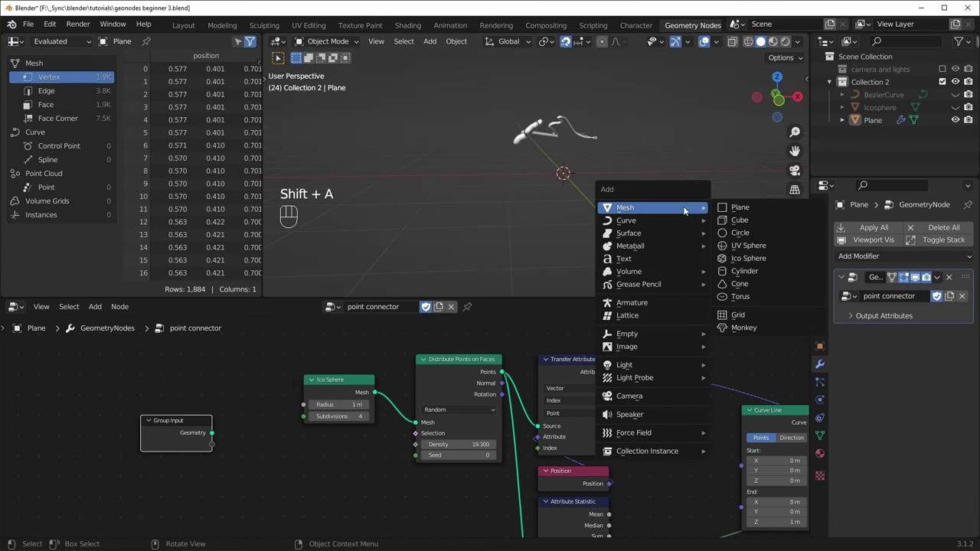
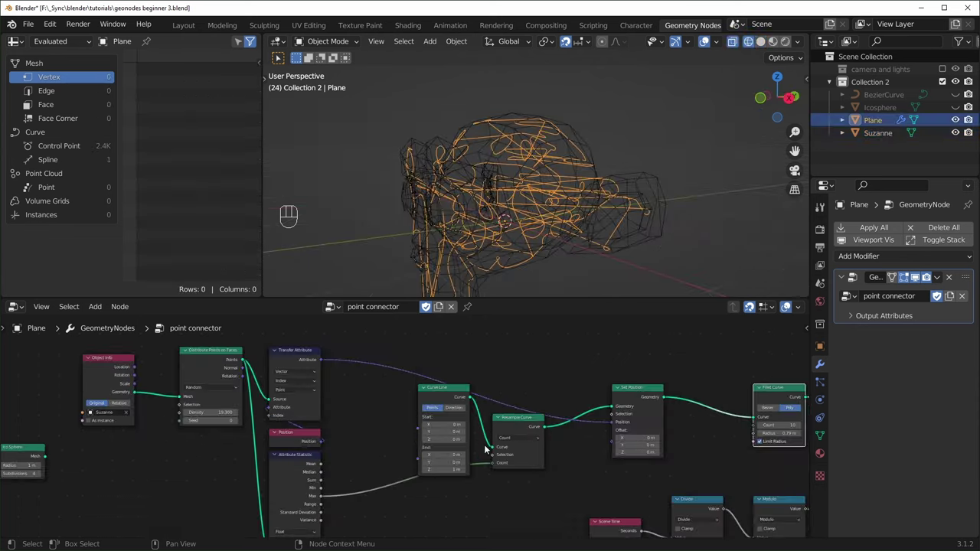
{"action": "left_click", "coordinate": [277, 363]}
Feed an Object Info node for Suzanne into Distribute Points on Faces, replacing the Ico Sphere.
{"action": "key", "text": "shift+z"}
{"action": "left_click_drag", "start_coordinate": [606, 231], "coordinate": [675, 232]}
{"action": "middle_click", "coordinate": [673, 247]}
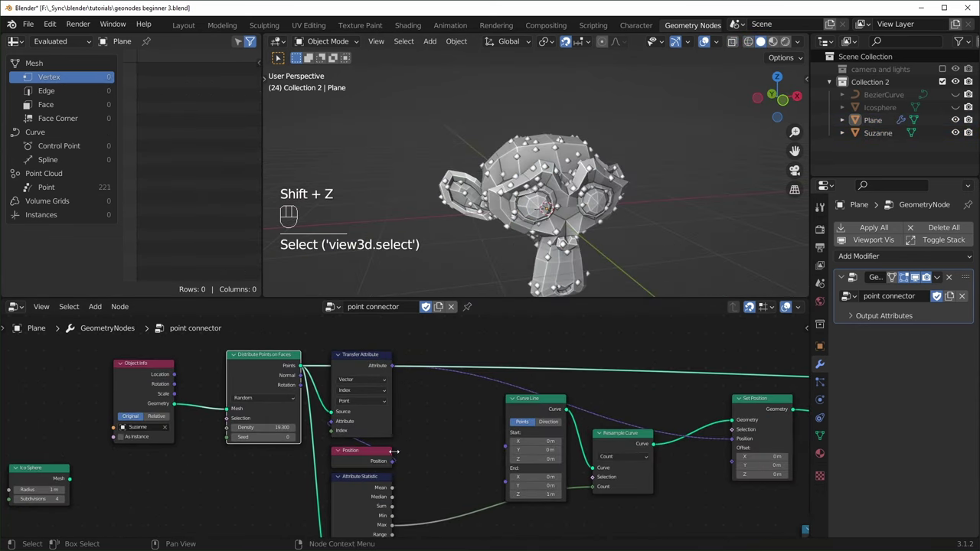
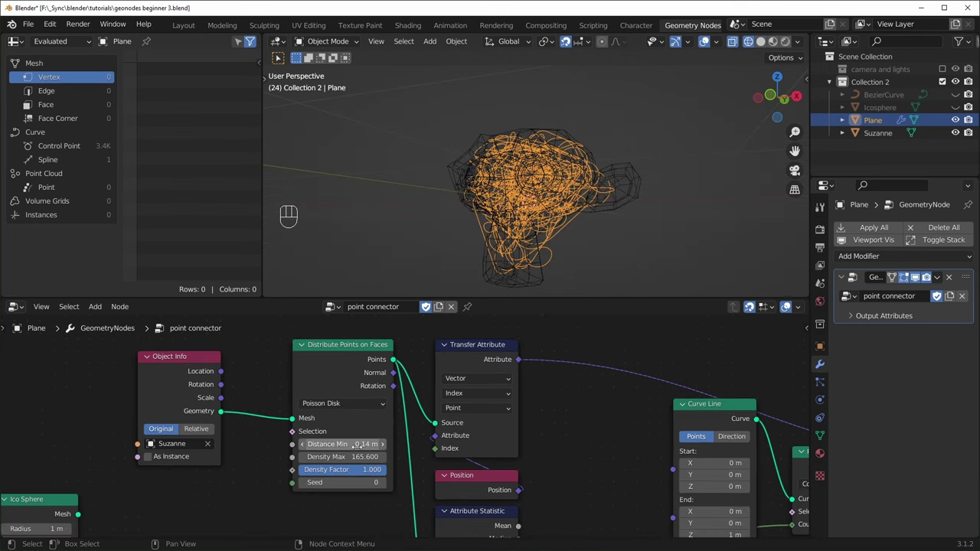
Try Poisson Disk at 0.14 m minimum distance, then revert to Random density 134.4 and hide Suzanne.
{"action": "left_click_drag", "start_coordinate": [596, 247], "coordinate": [501, 281]}
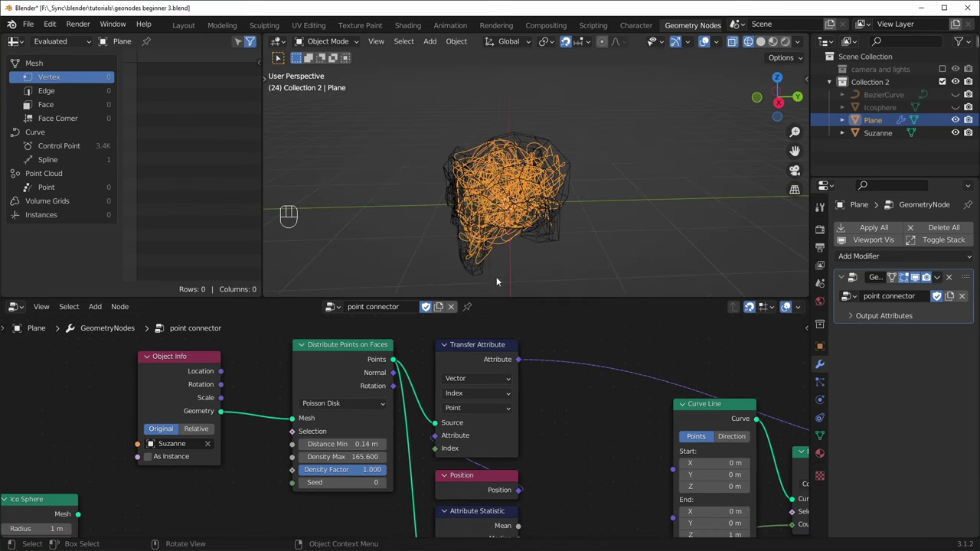
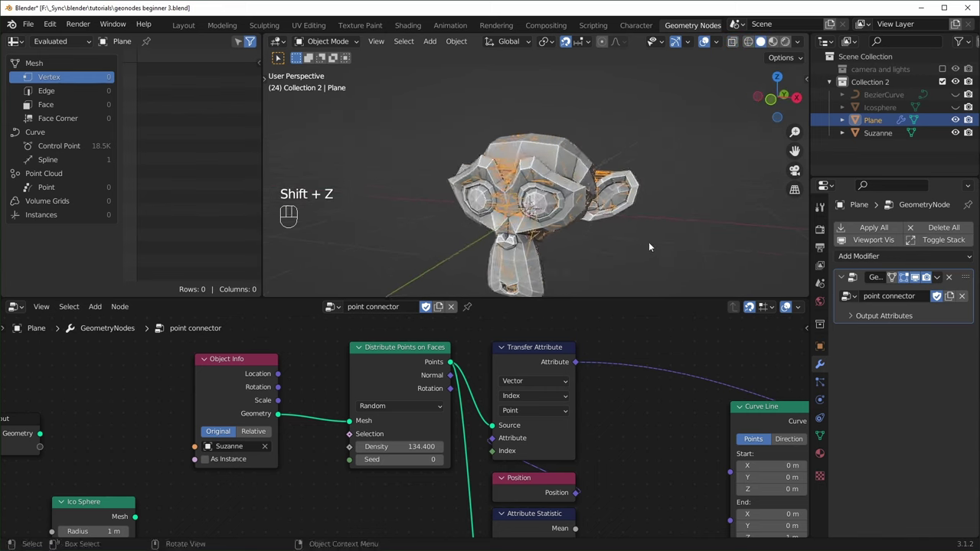
{"action": "left_click_drag", "start_coordinate": [624, 258], "coordinate": [916, 131]}
{"action": "key", "text": "shift+z"}
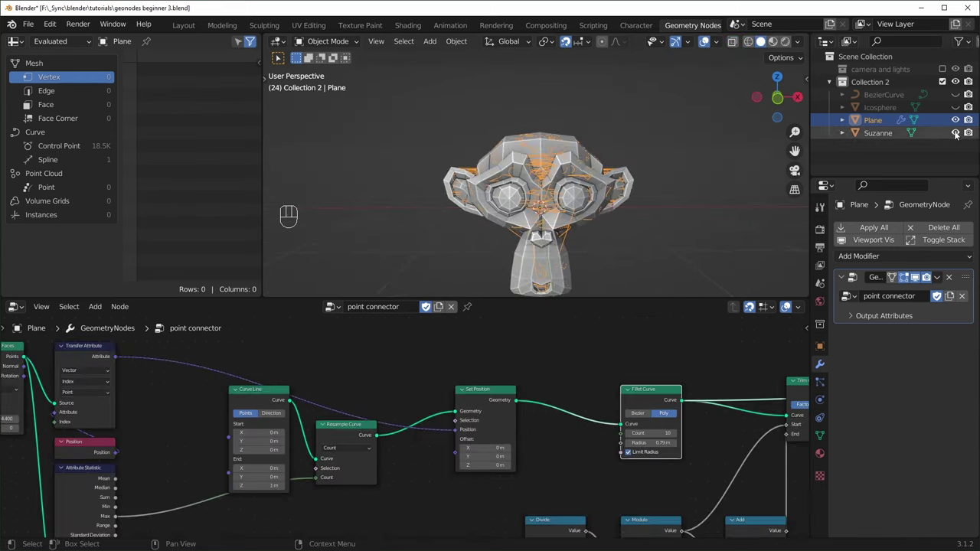